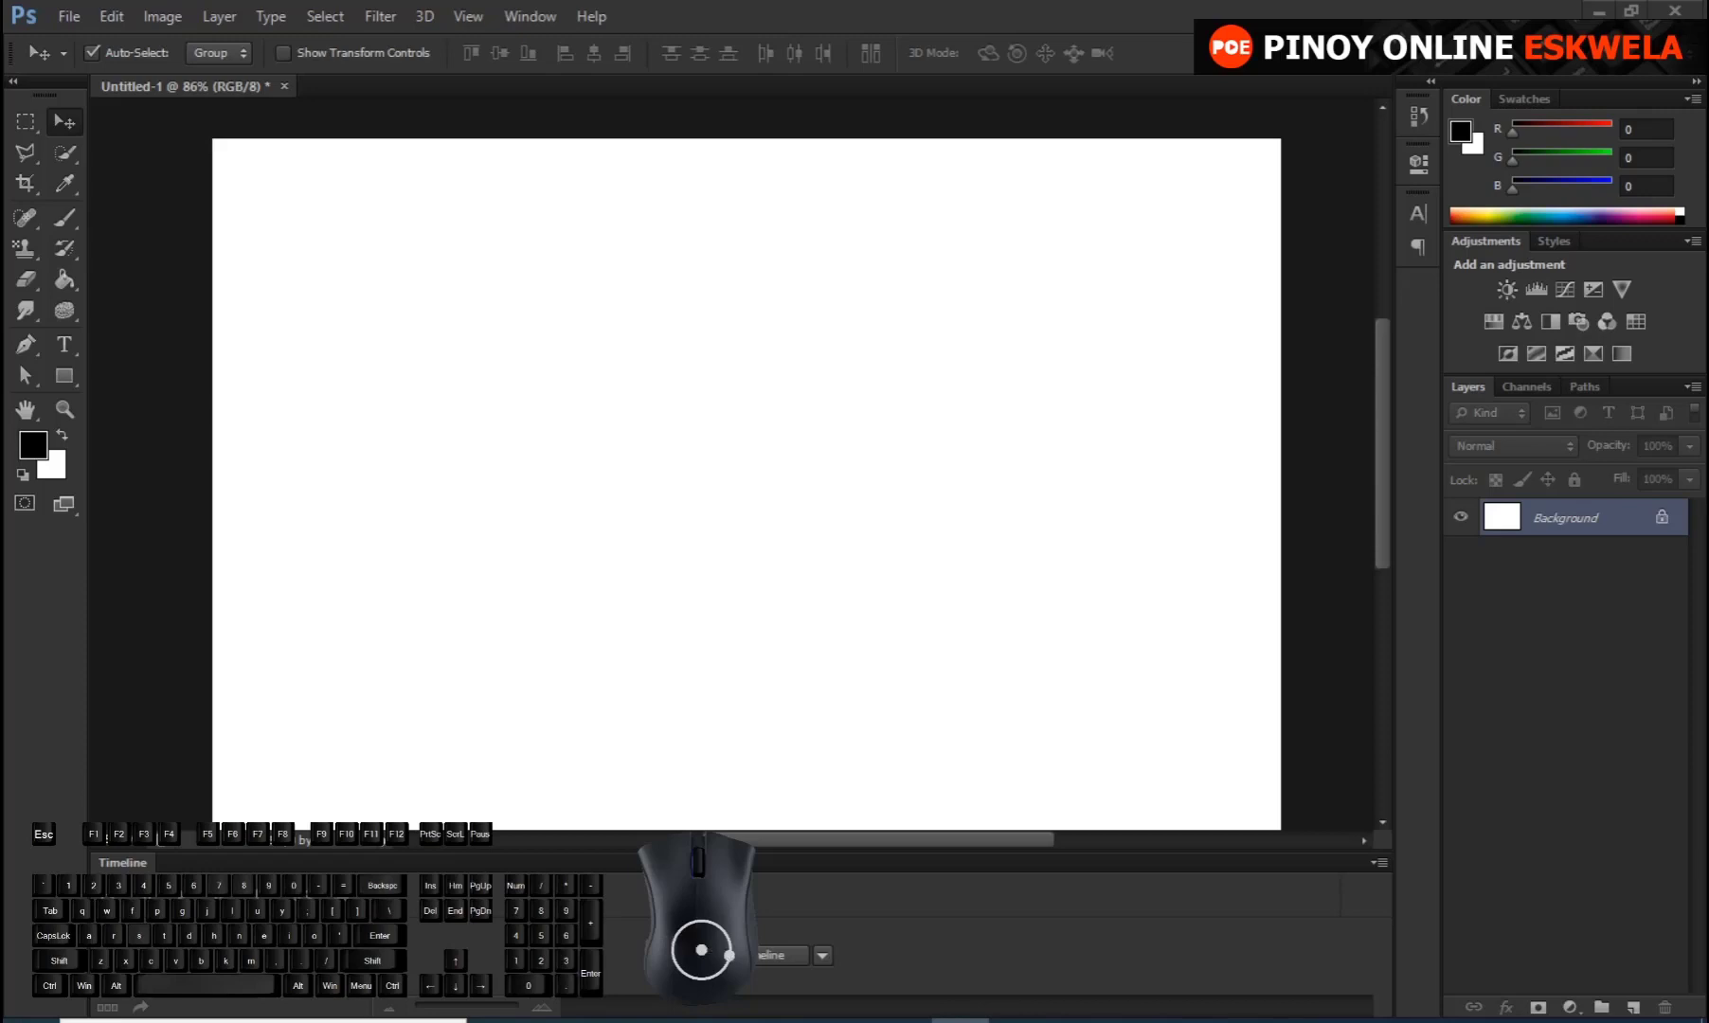
Start a text layer with the Horizontal Type Tool and enter a bold Tahoma letter V
{"action": "left_click", "coordinate": [82, 355]}
{"action": "left_click", "coordinate": [82, 356]}
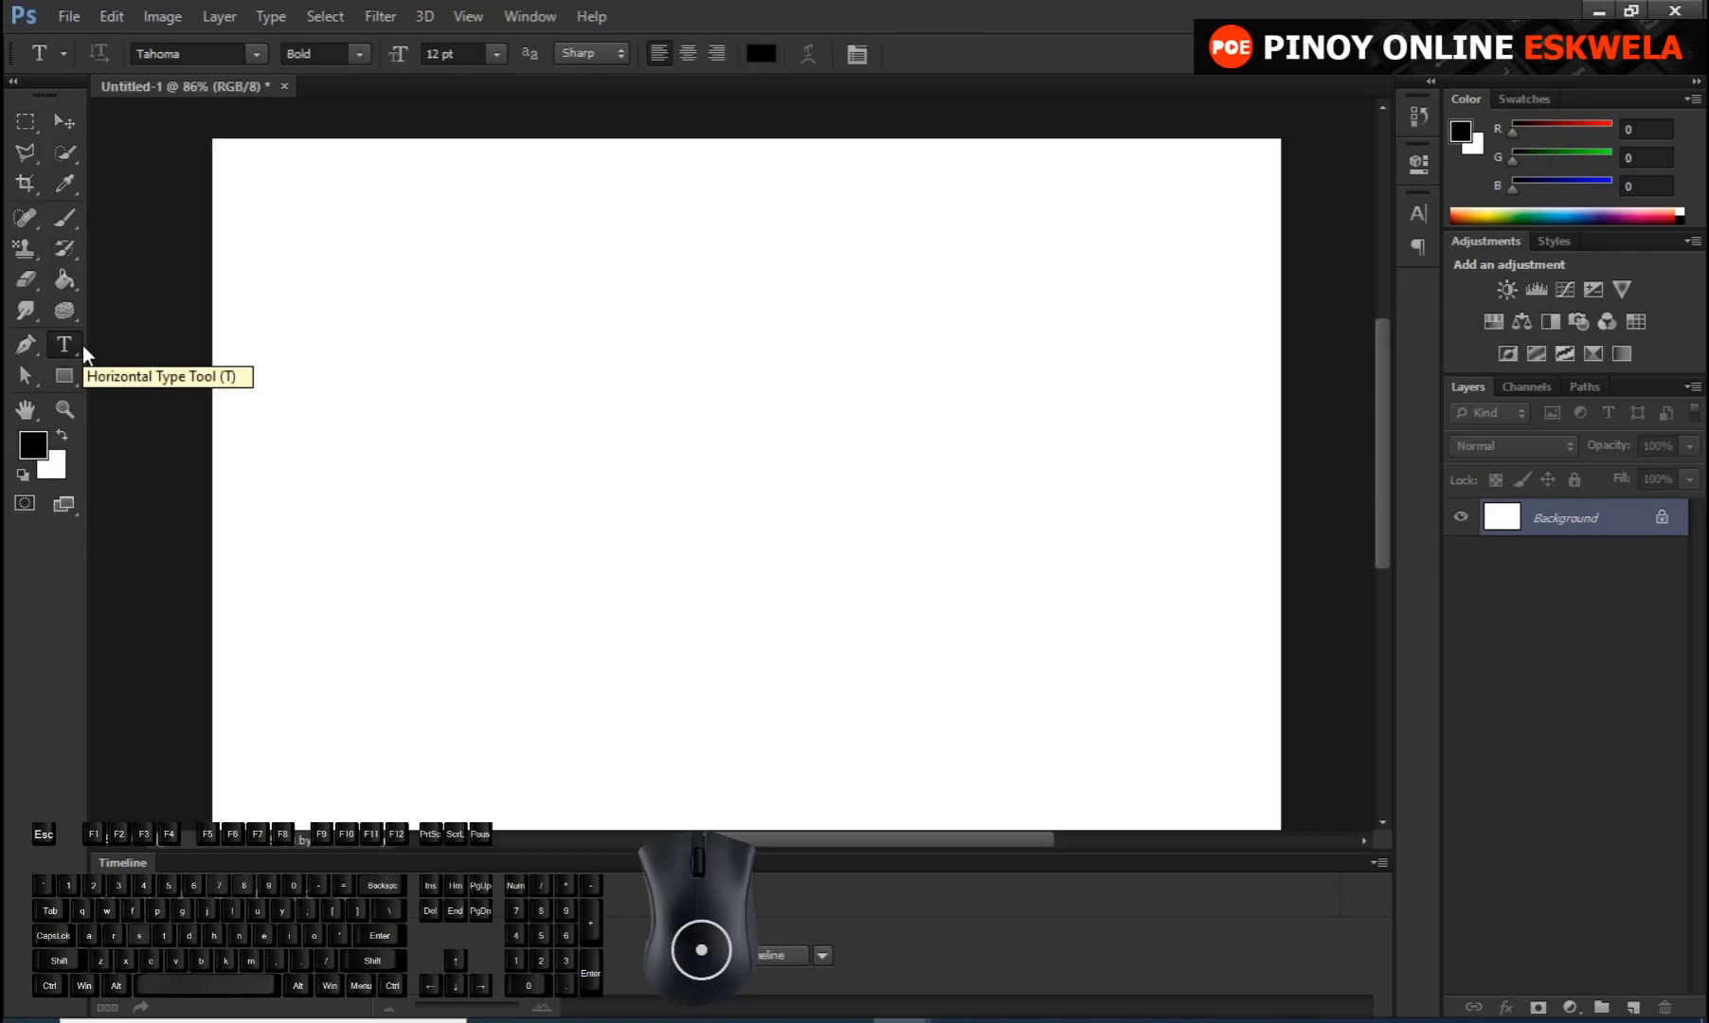
{"action": "left_click", "coordinate": [75, 357]}
{"action": "right_click", "coordinate": [76, 358]}
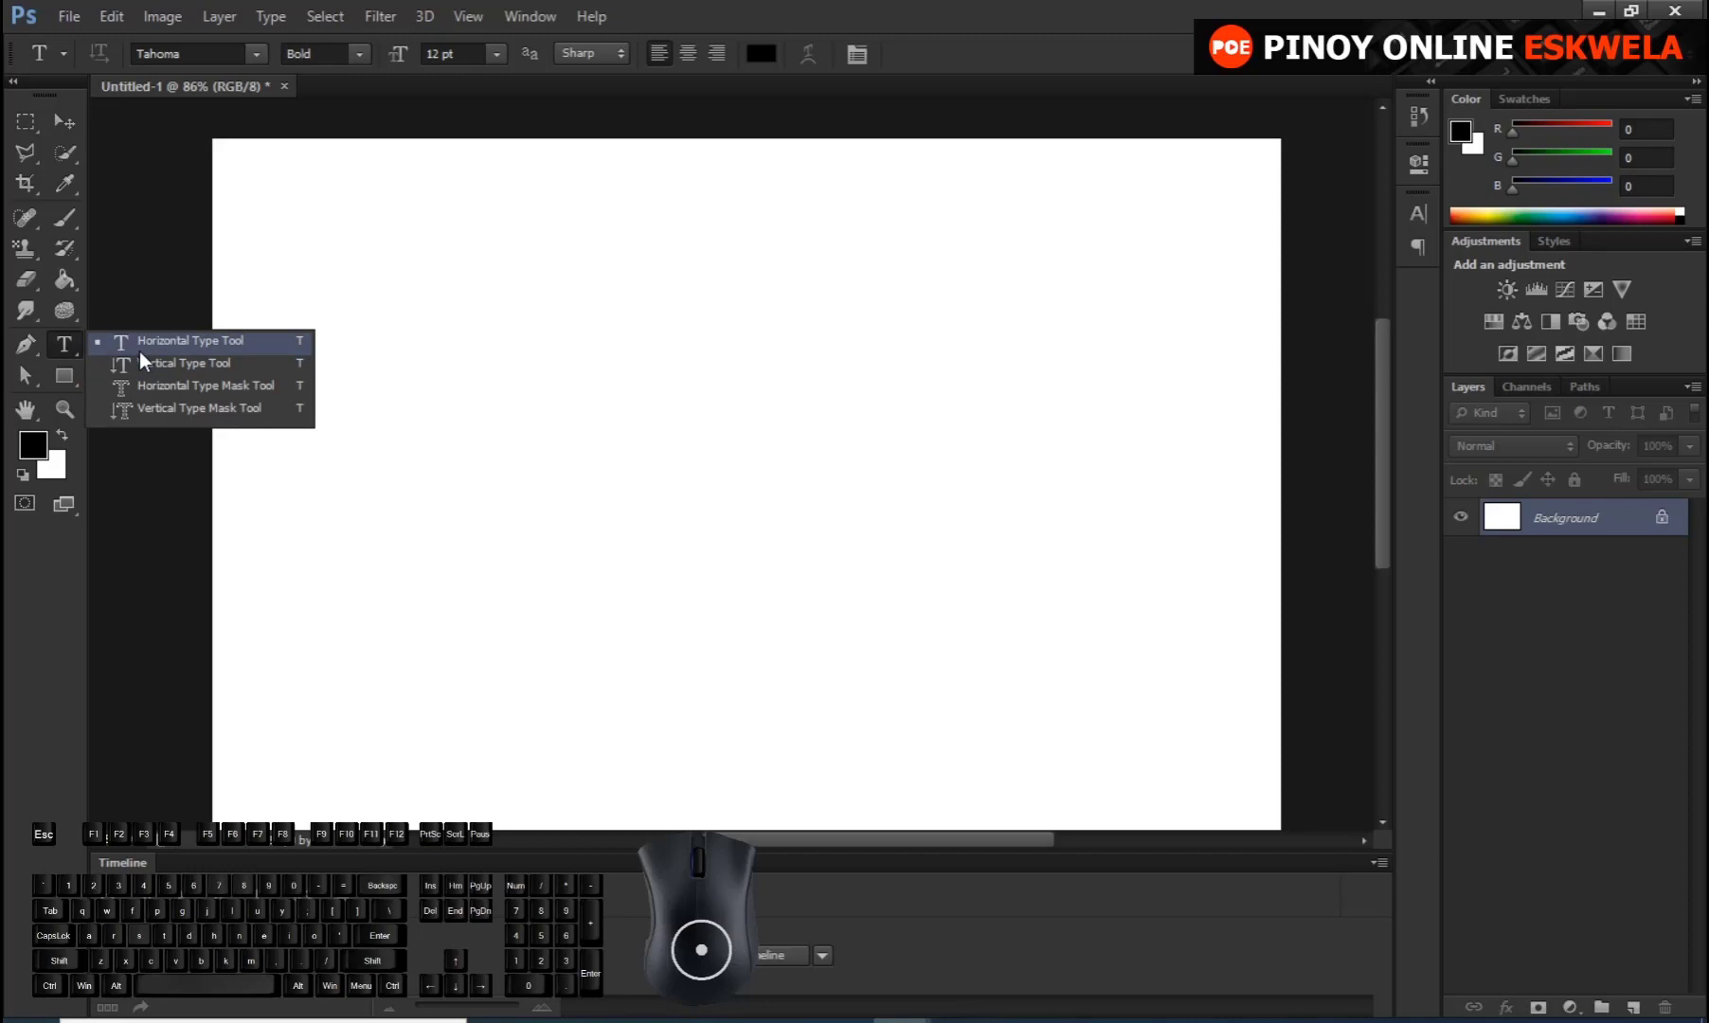
{"action": "left_click", "coordinate": [148, 361]}
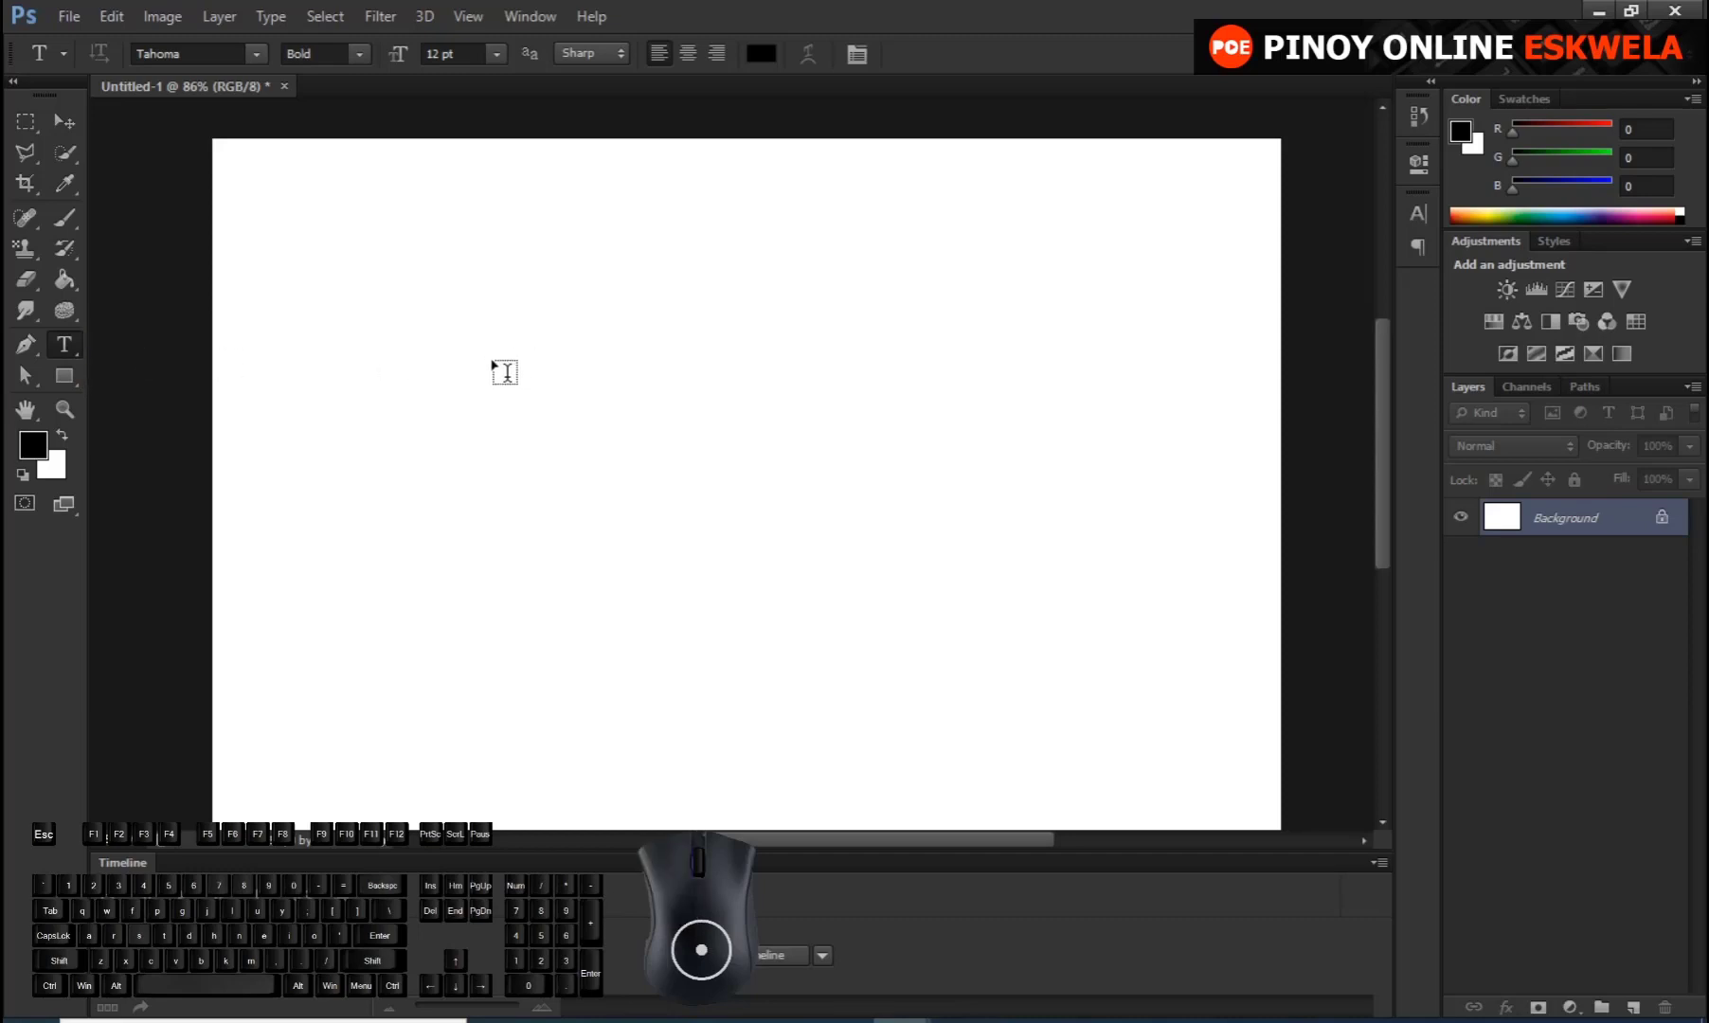
{"action": "left_click", "coordinate": [510, 374]}
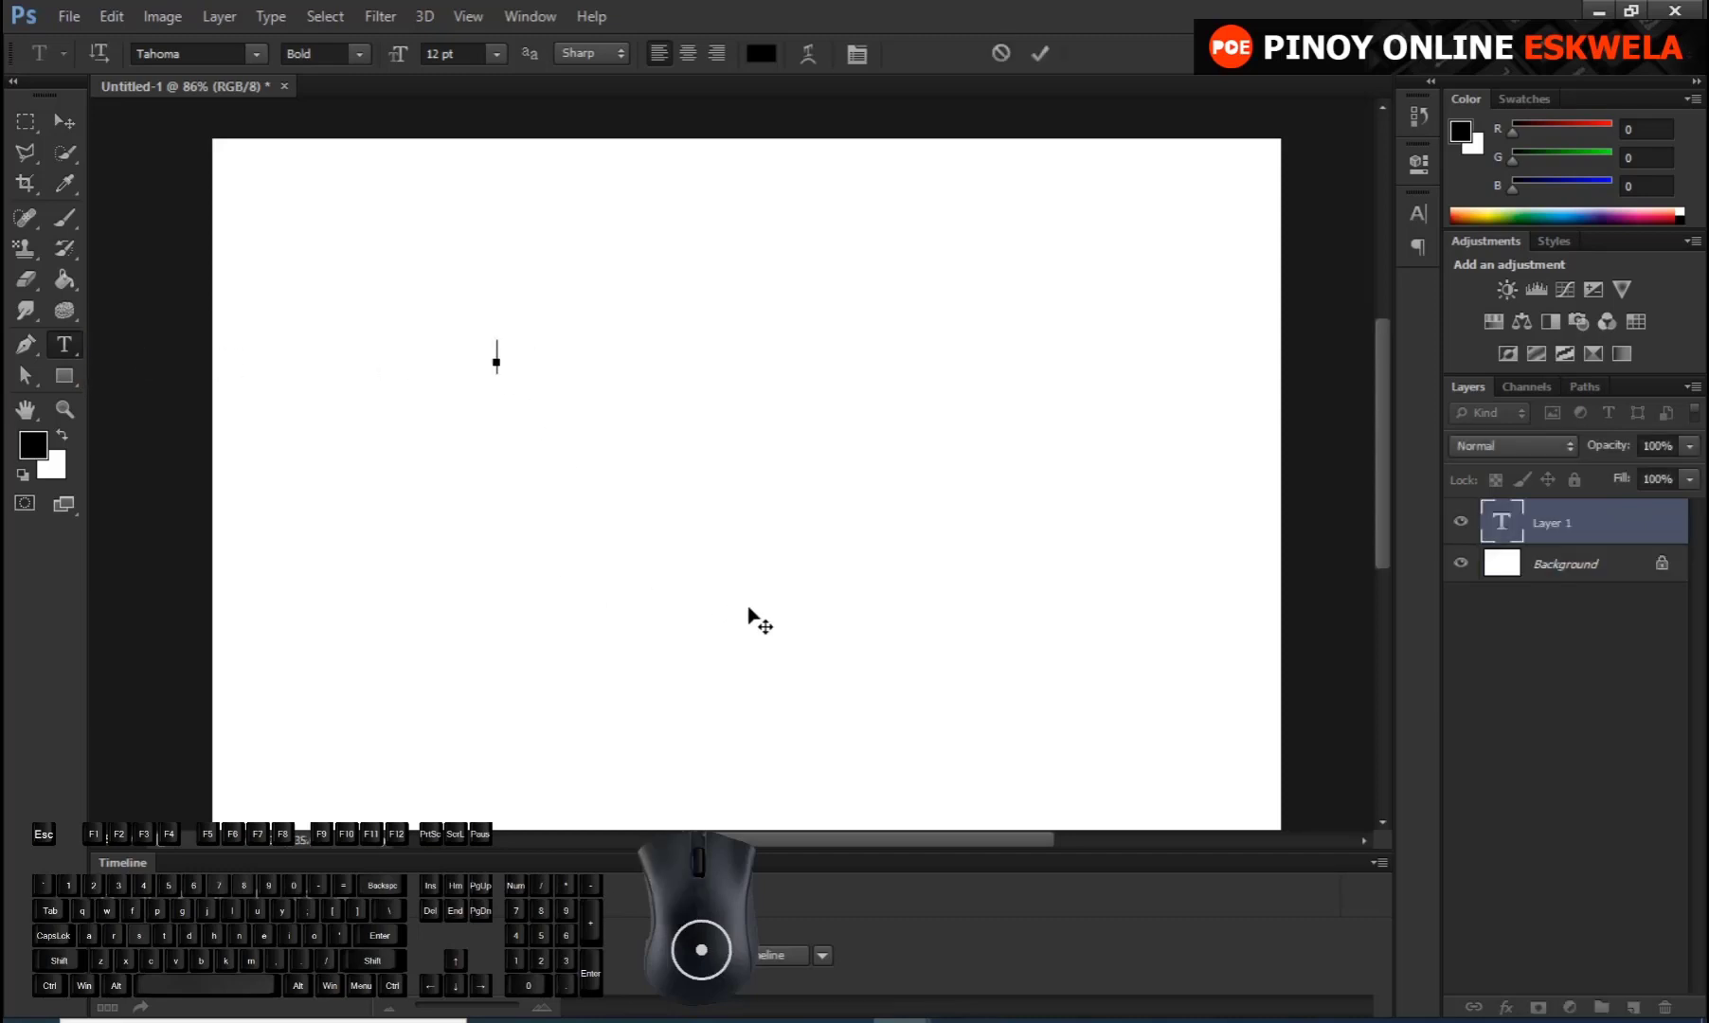
{"action": "key", "text": "shift+v"}
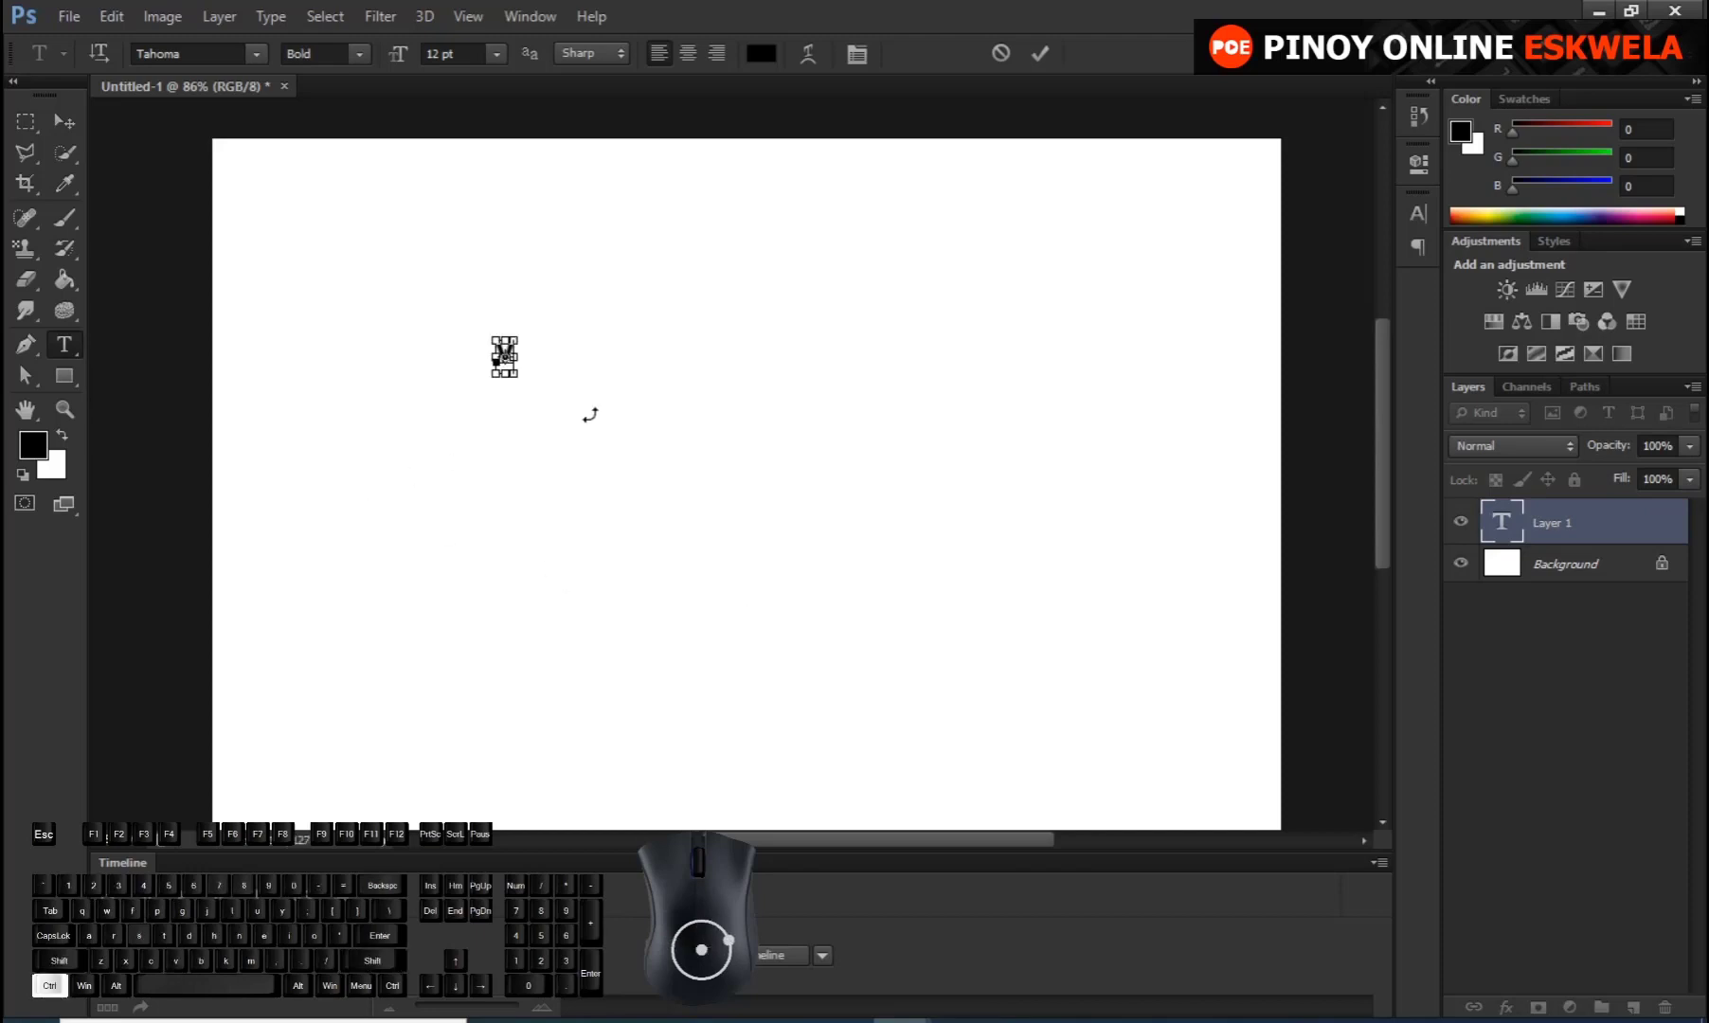
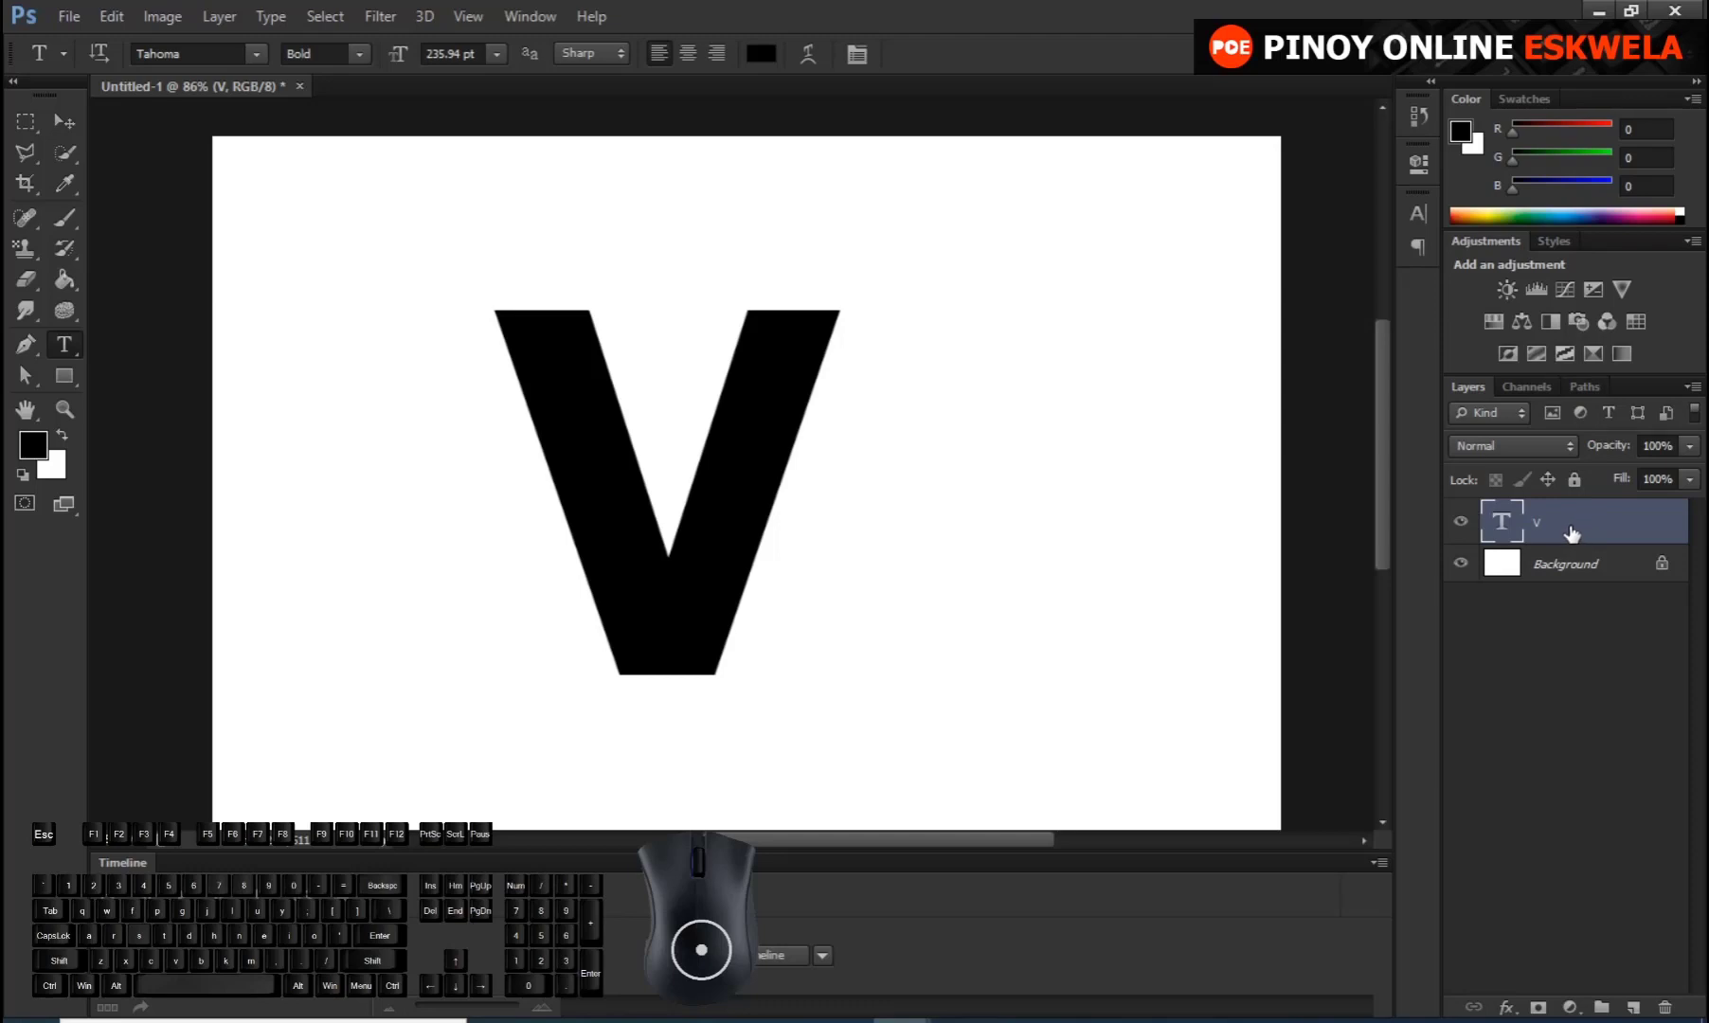
Convert the V type layer into a shape layer via the layer's context menu
{"action": "right_click", "coordinate": [1573, 532]}
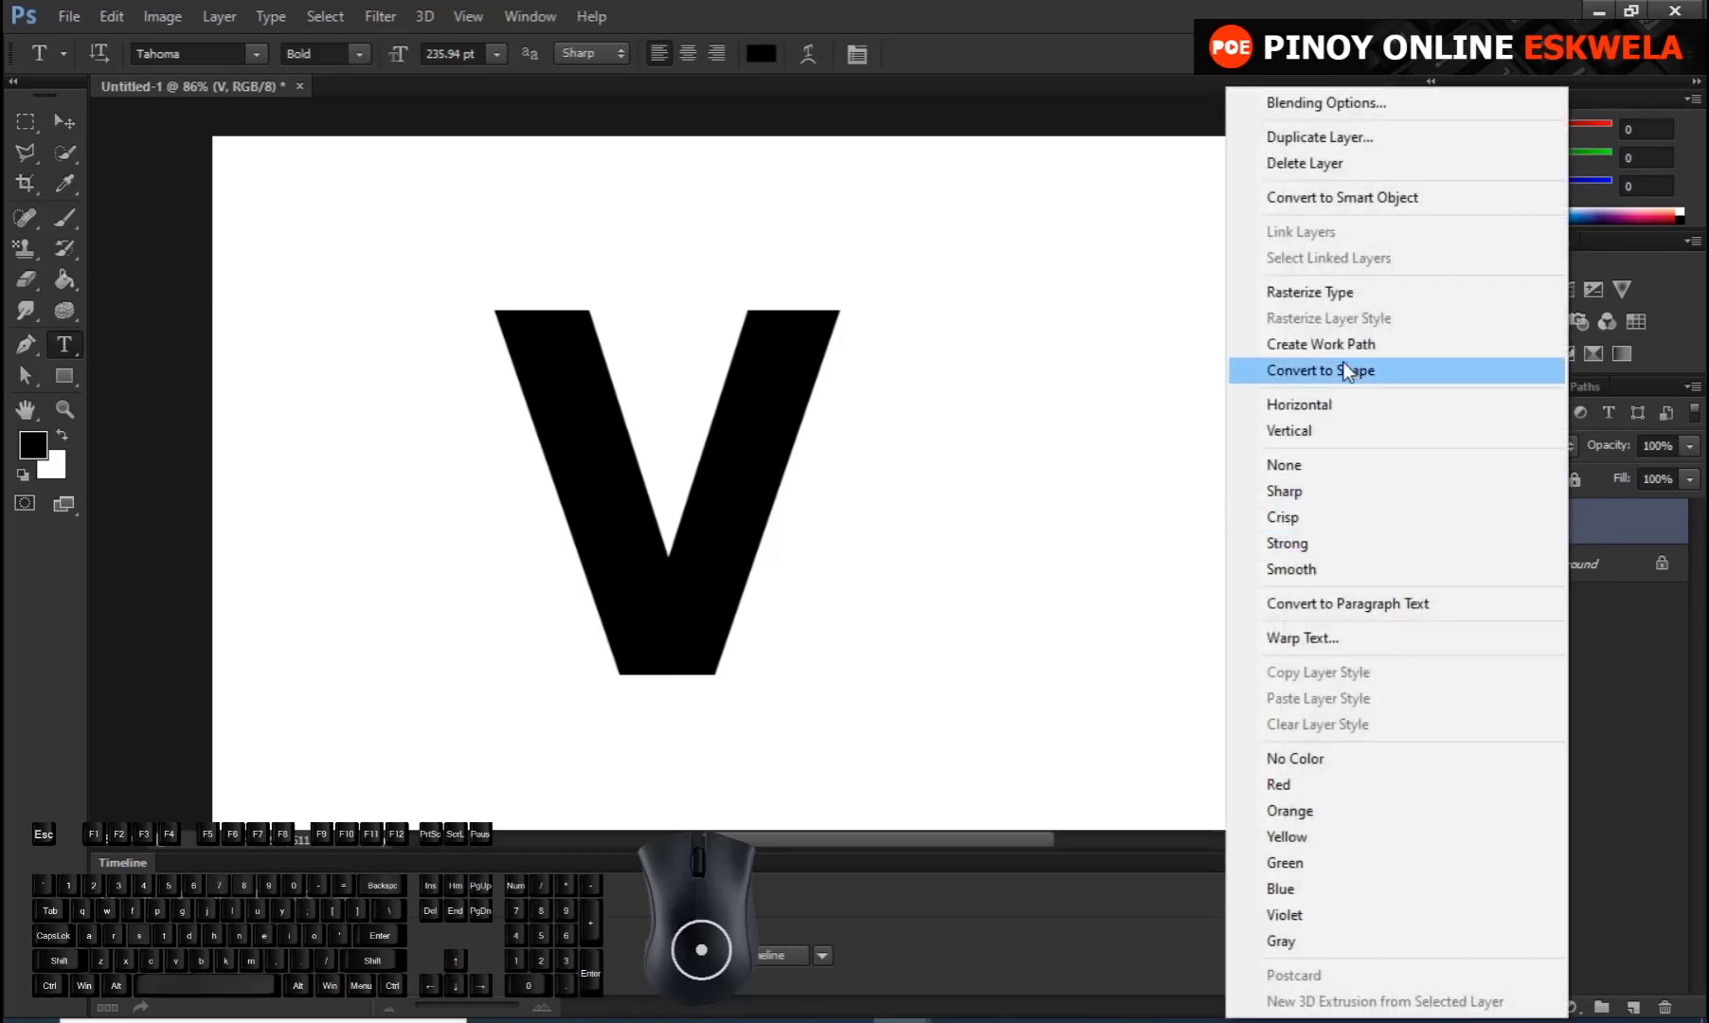
{"action": "left_click", "coordinate": [1350, 372]}
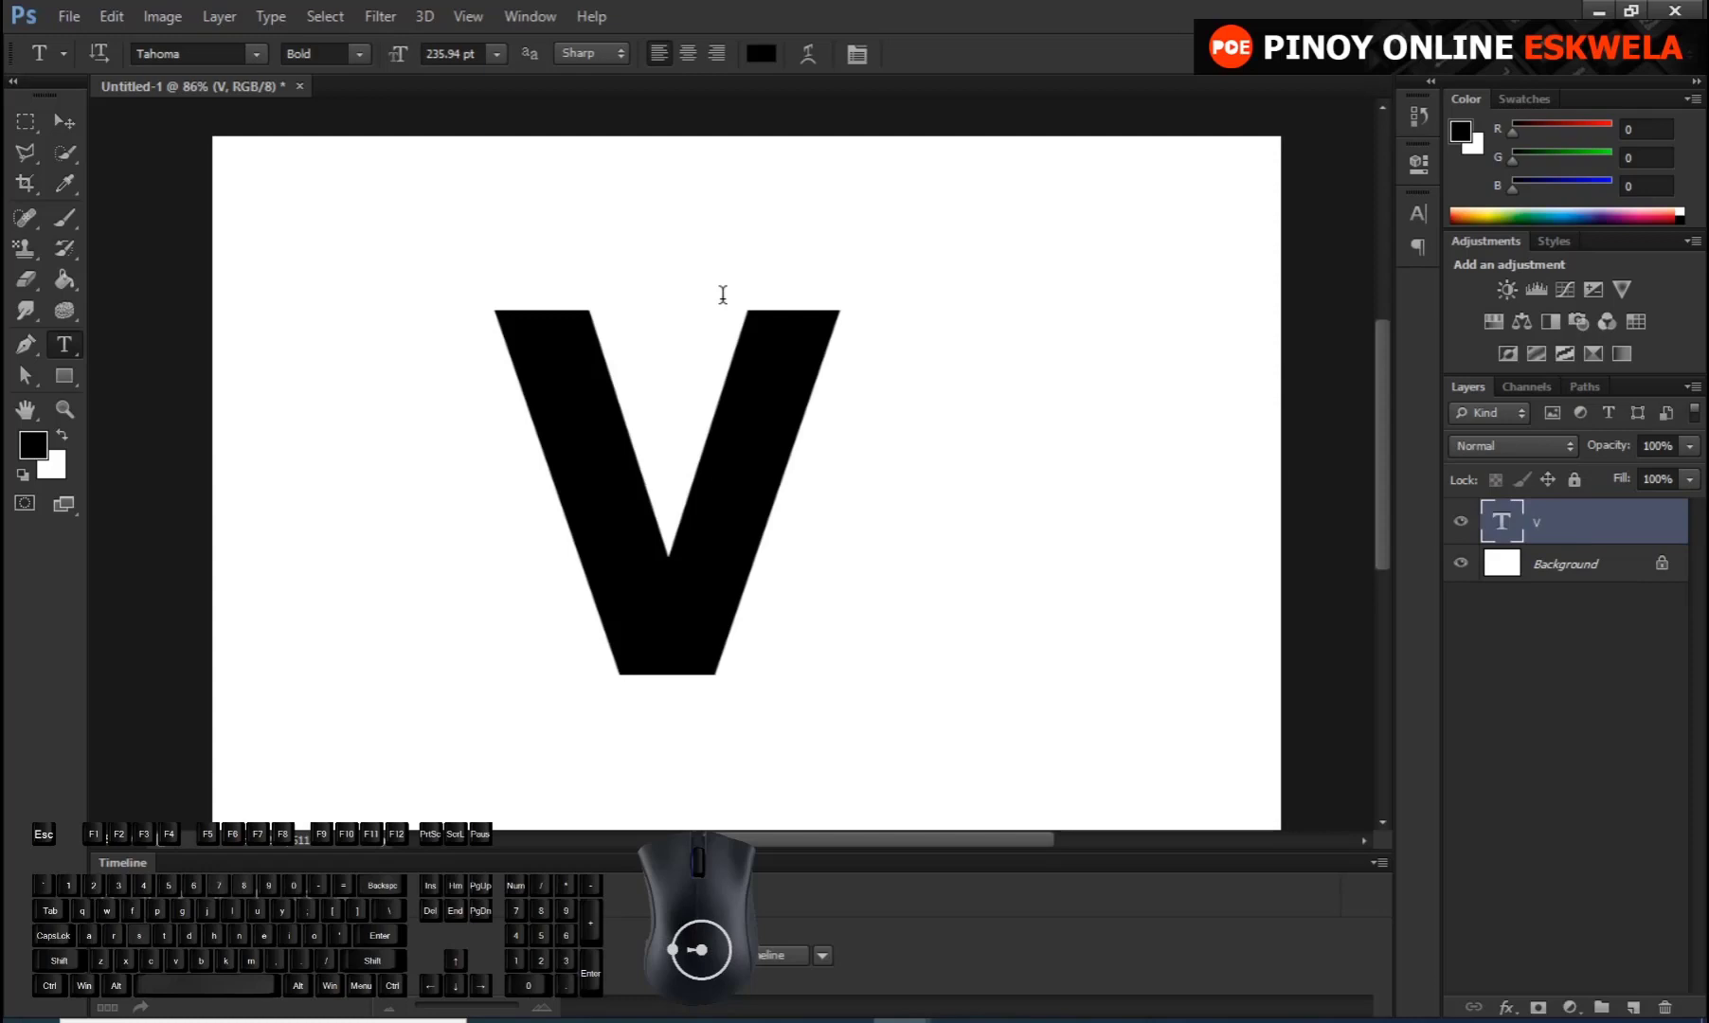
{"action": "left_click", "coordinate": [279, 24]}
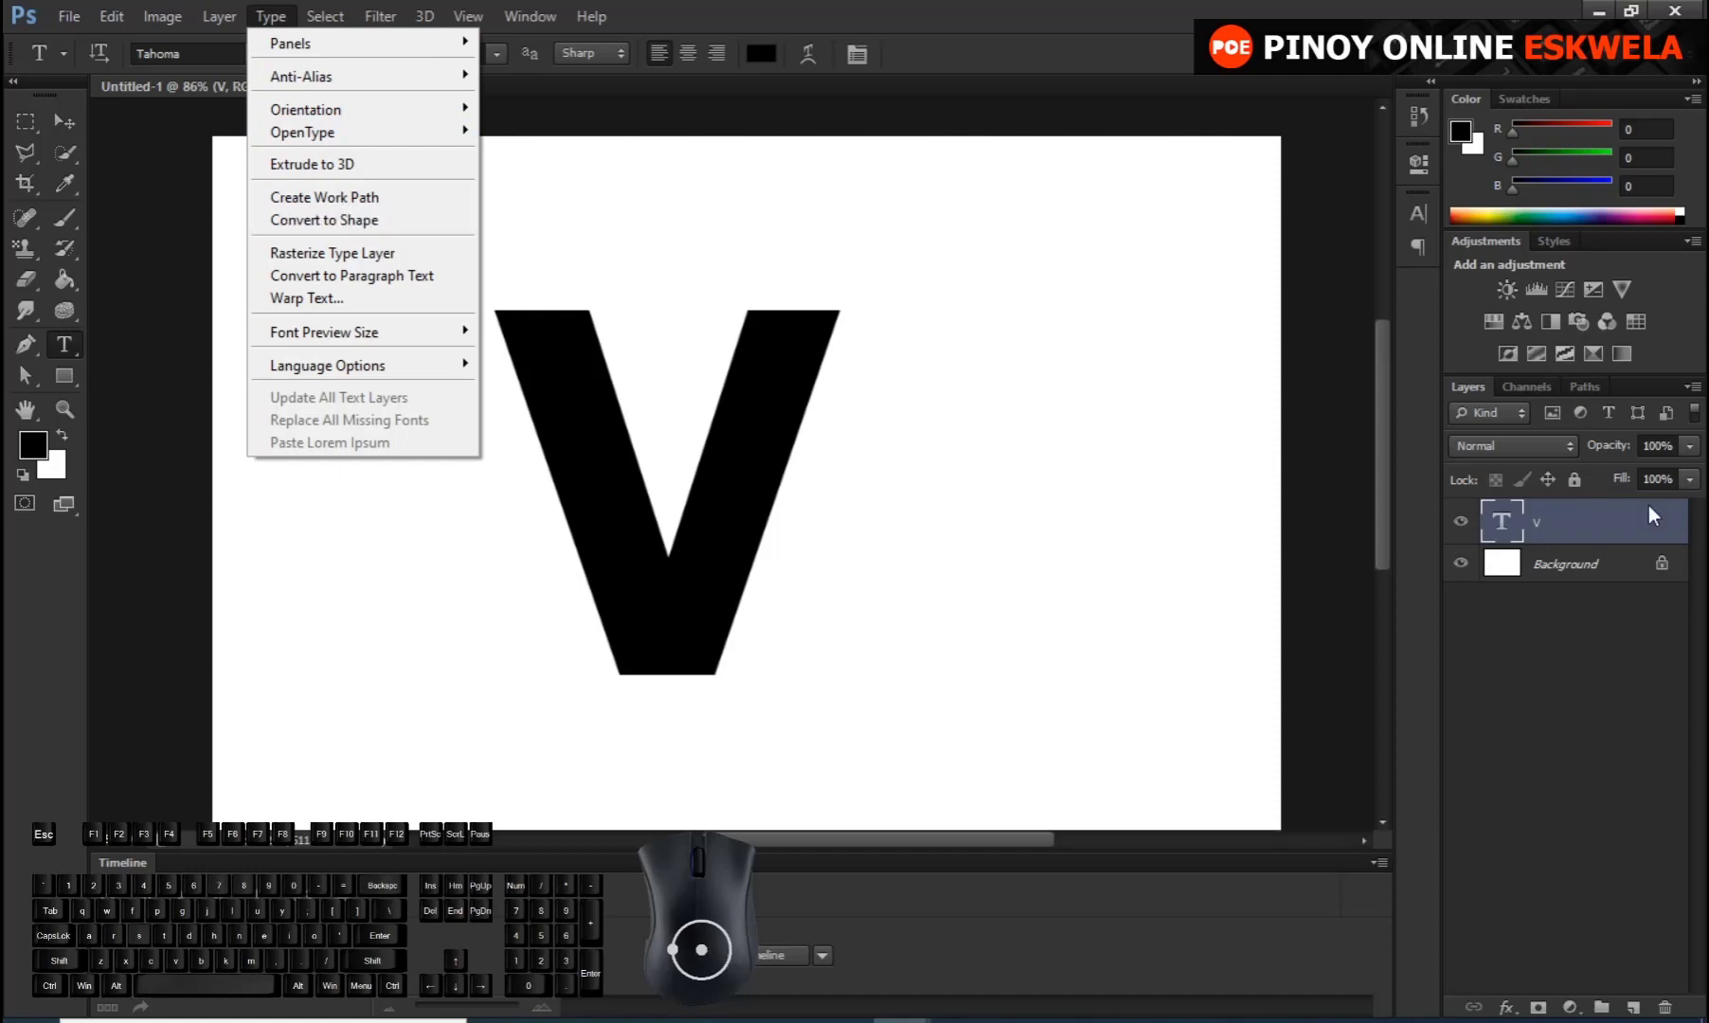
{"action": "left_click", "coordinate": [1588, 534]}
{"action": "right_click", "coordinate": [1588, 534]}
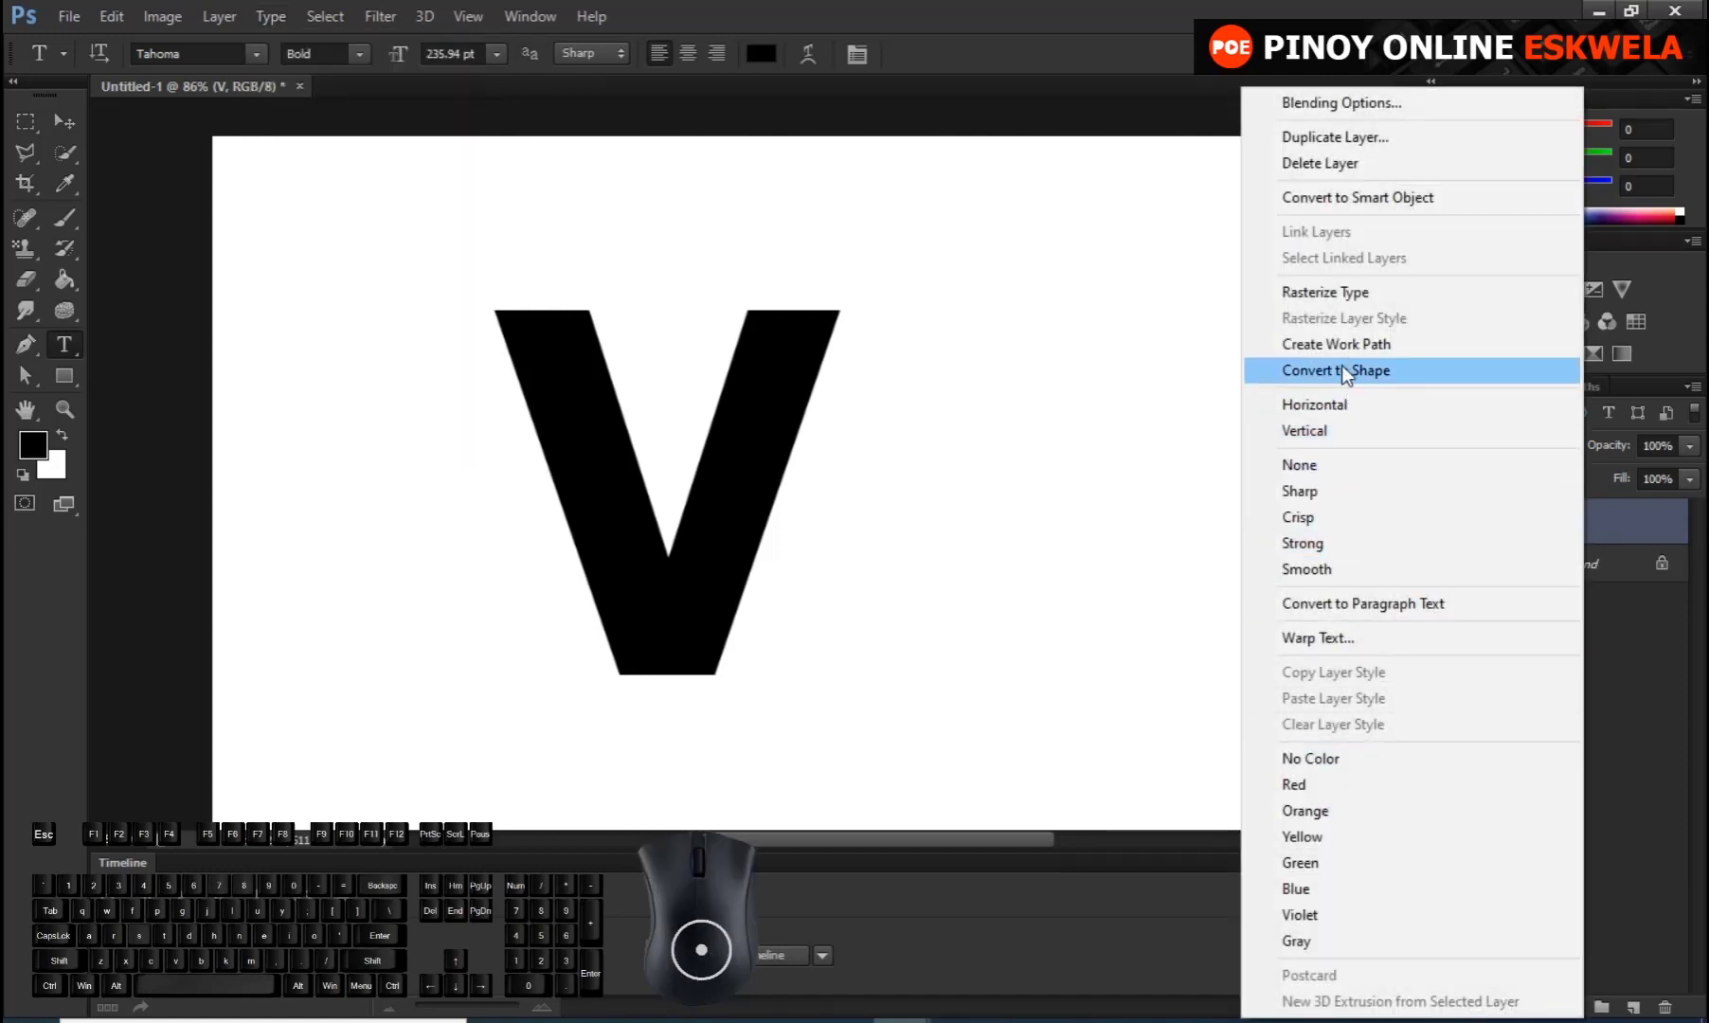
{"action": "left_click", "coordinate": [1349, 375]}
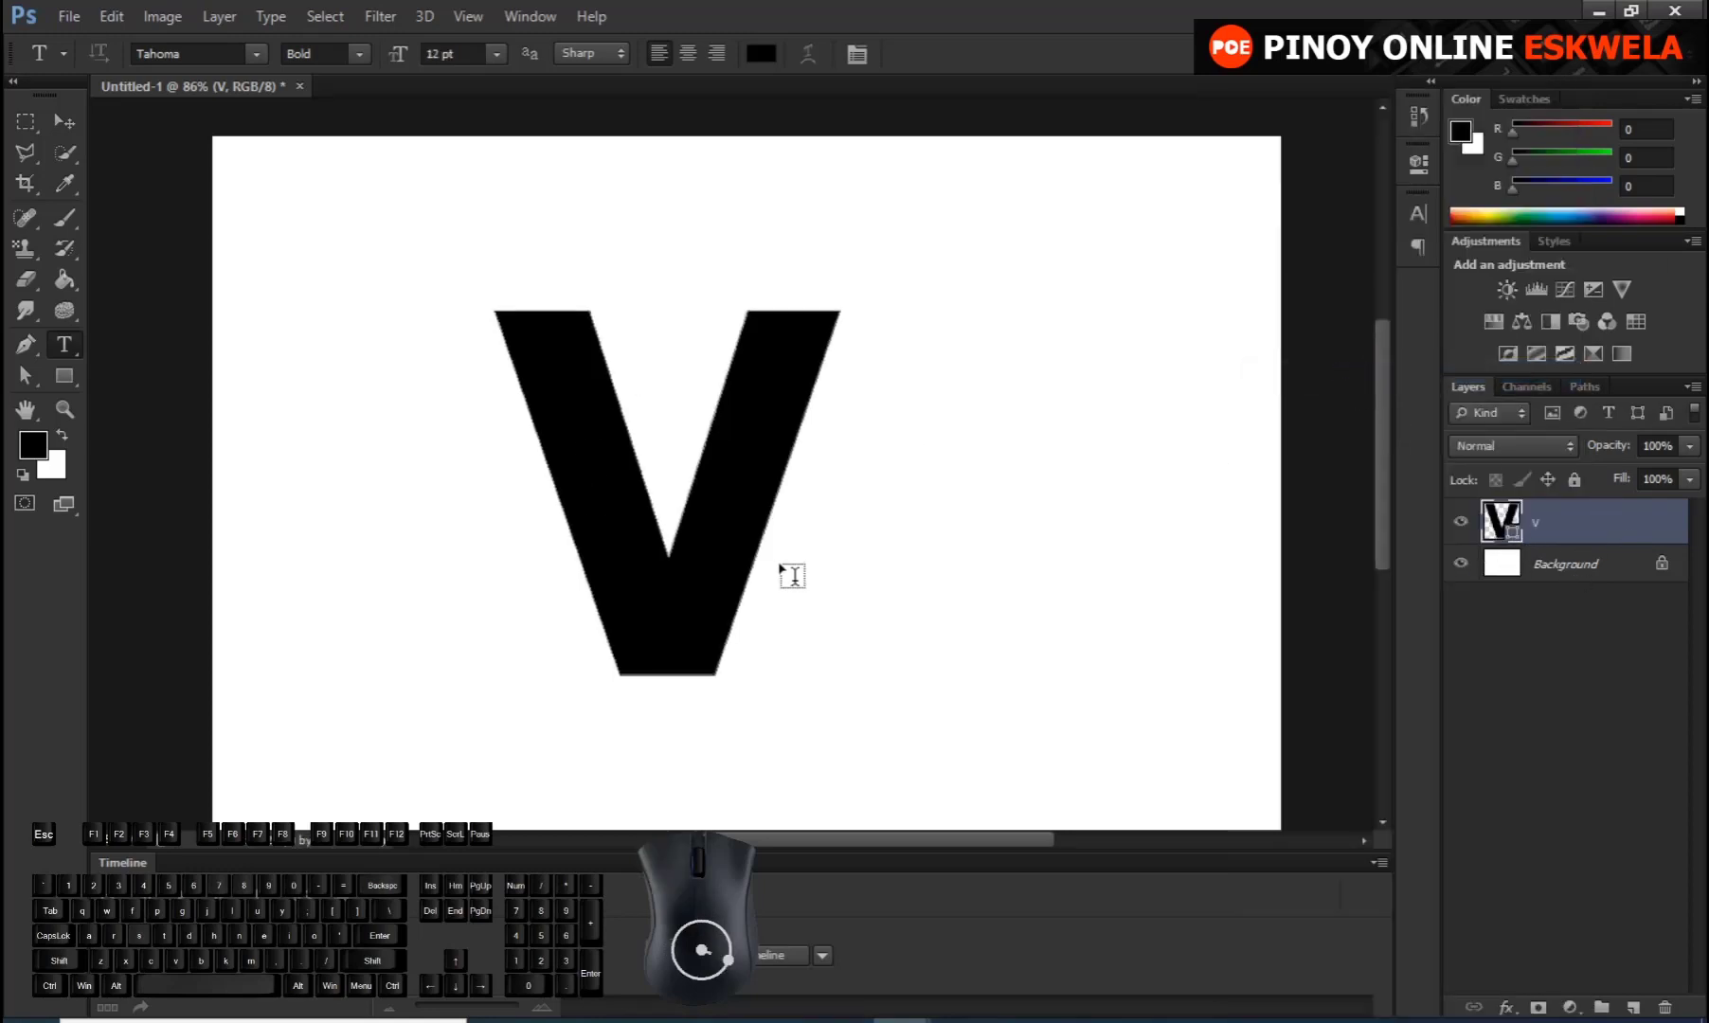
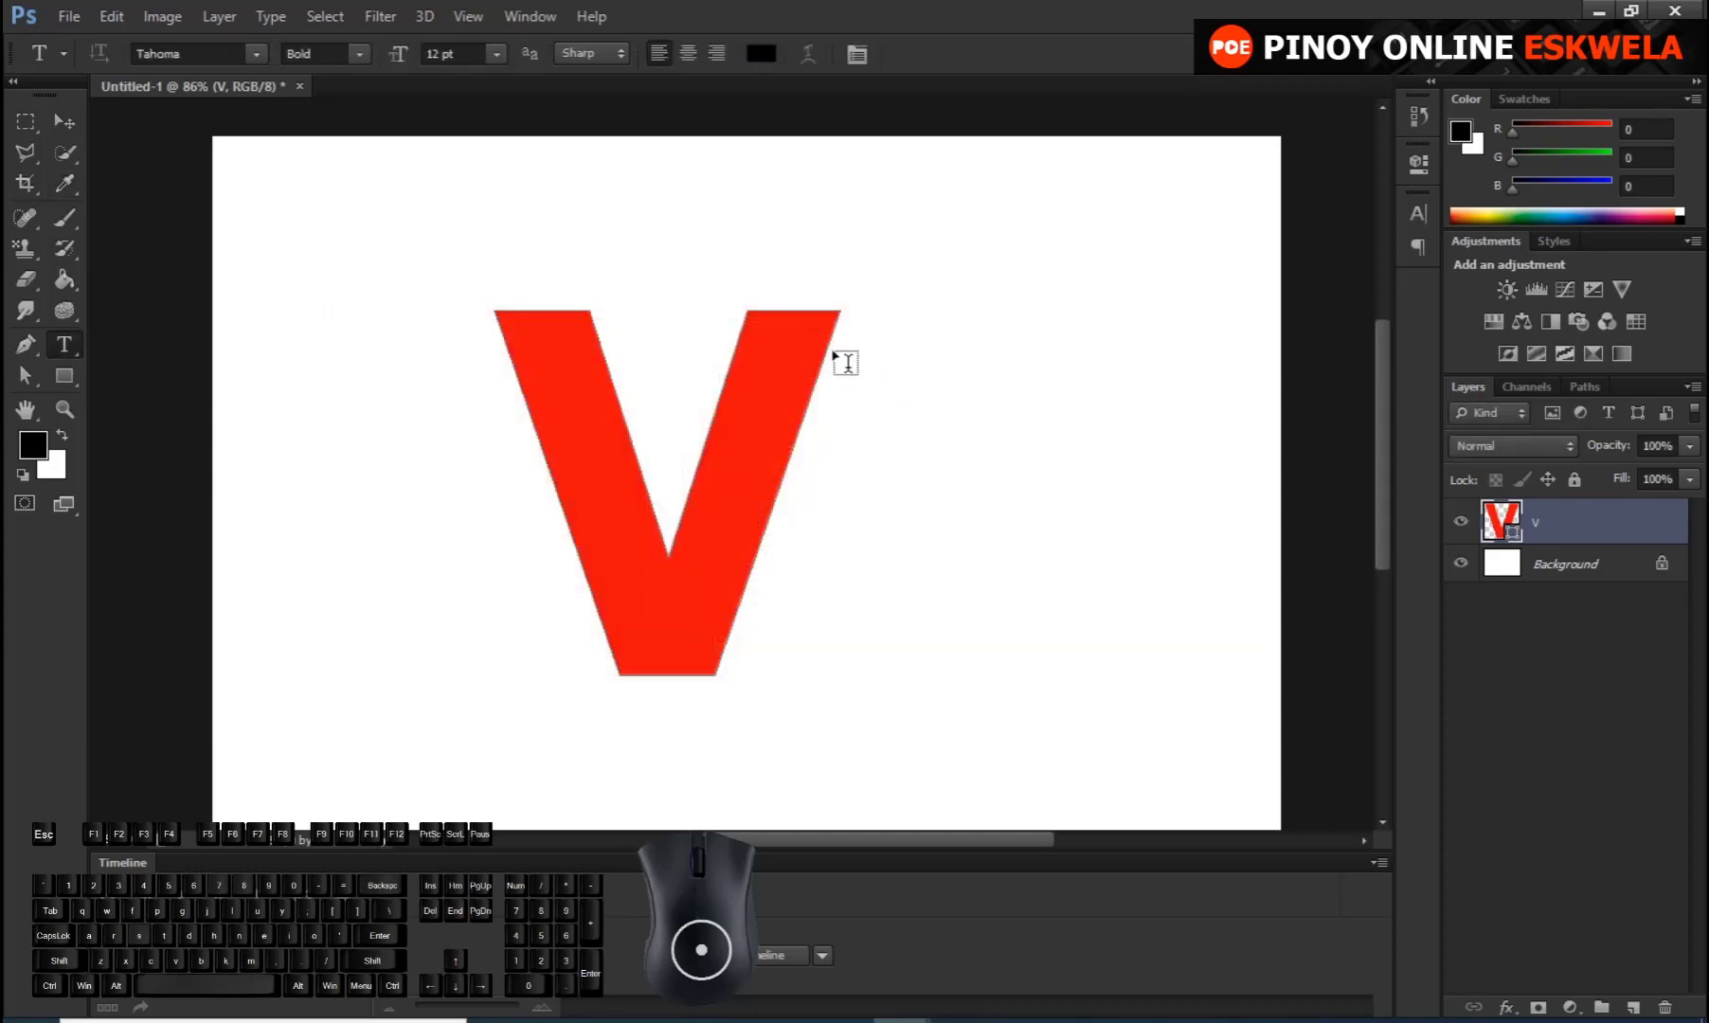
Switch to the Rectangle shape tool and review the path-combining options for the red V
{"action": "left_click", "coordinate": [63, 382]}
{"action": "right_click", "coordinate": [64, 381]}
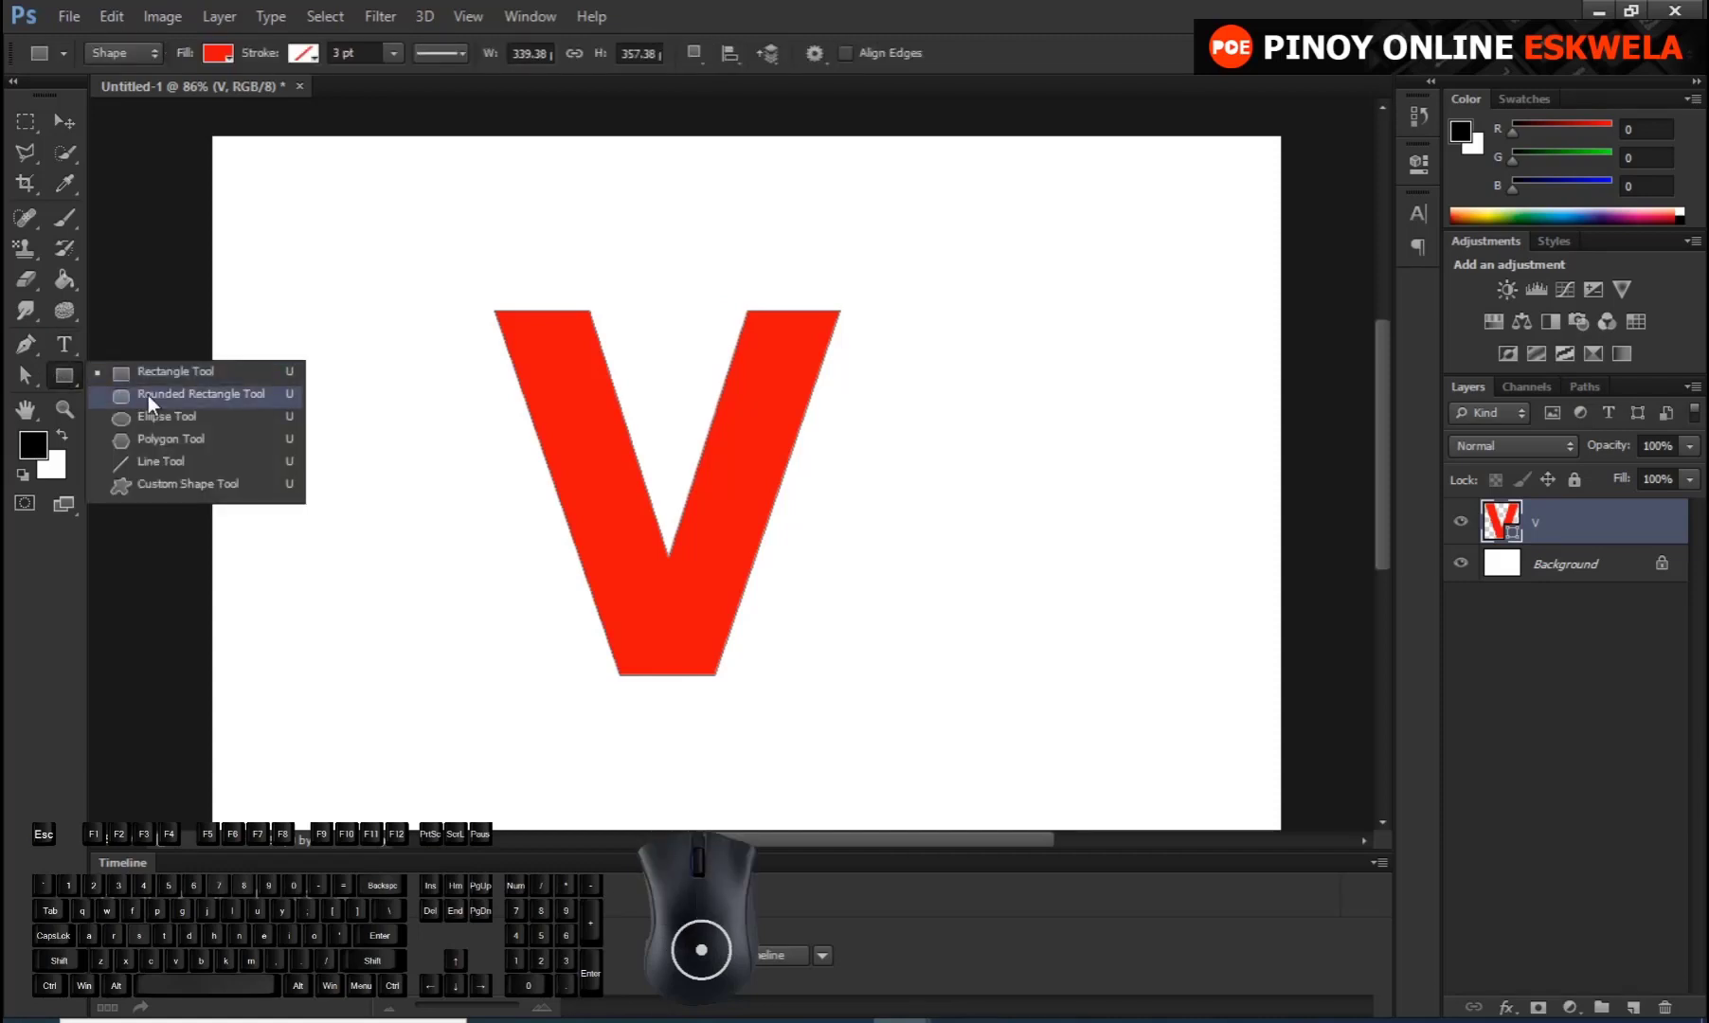
{"action": "left_click", "coordinate": [162, 386]}
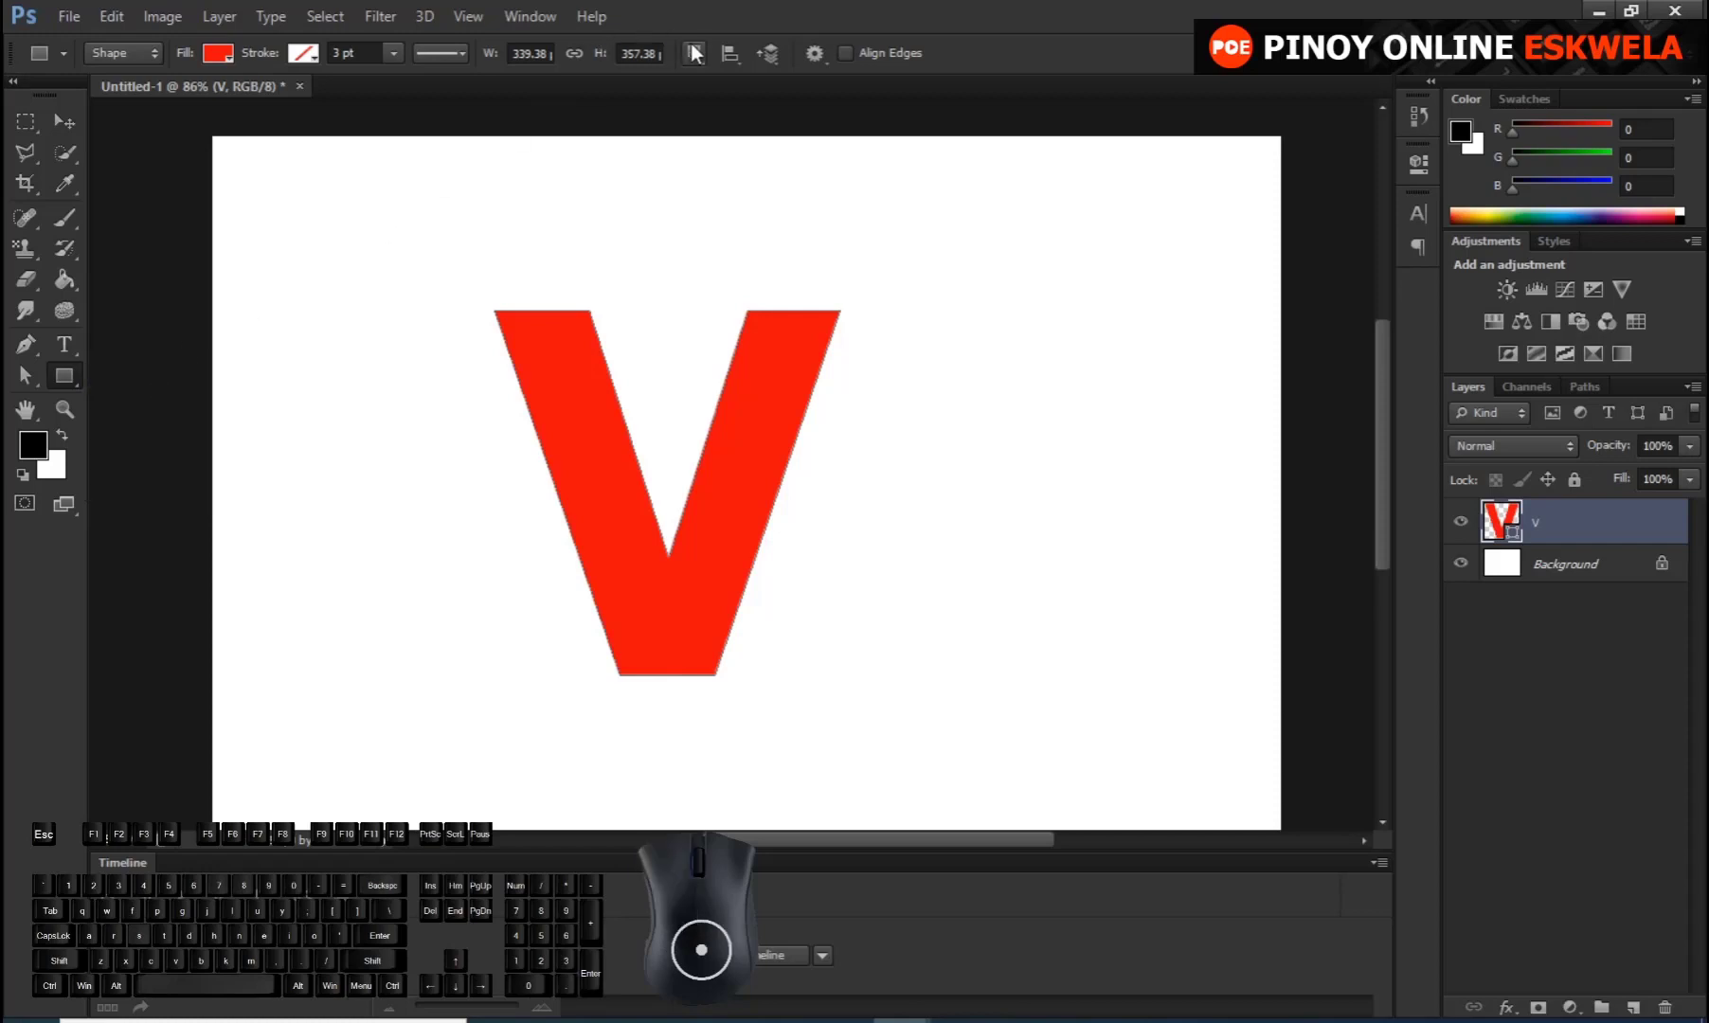
{"action": "left_click", "coordinate": [698, 65]}
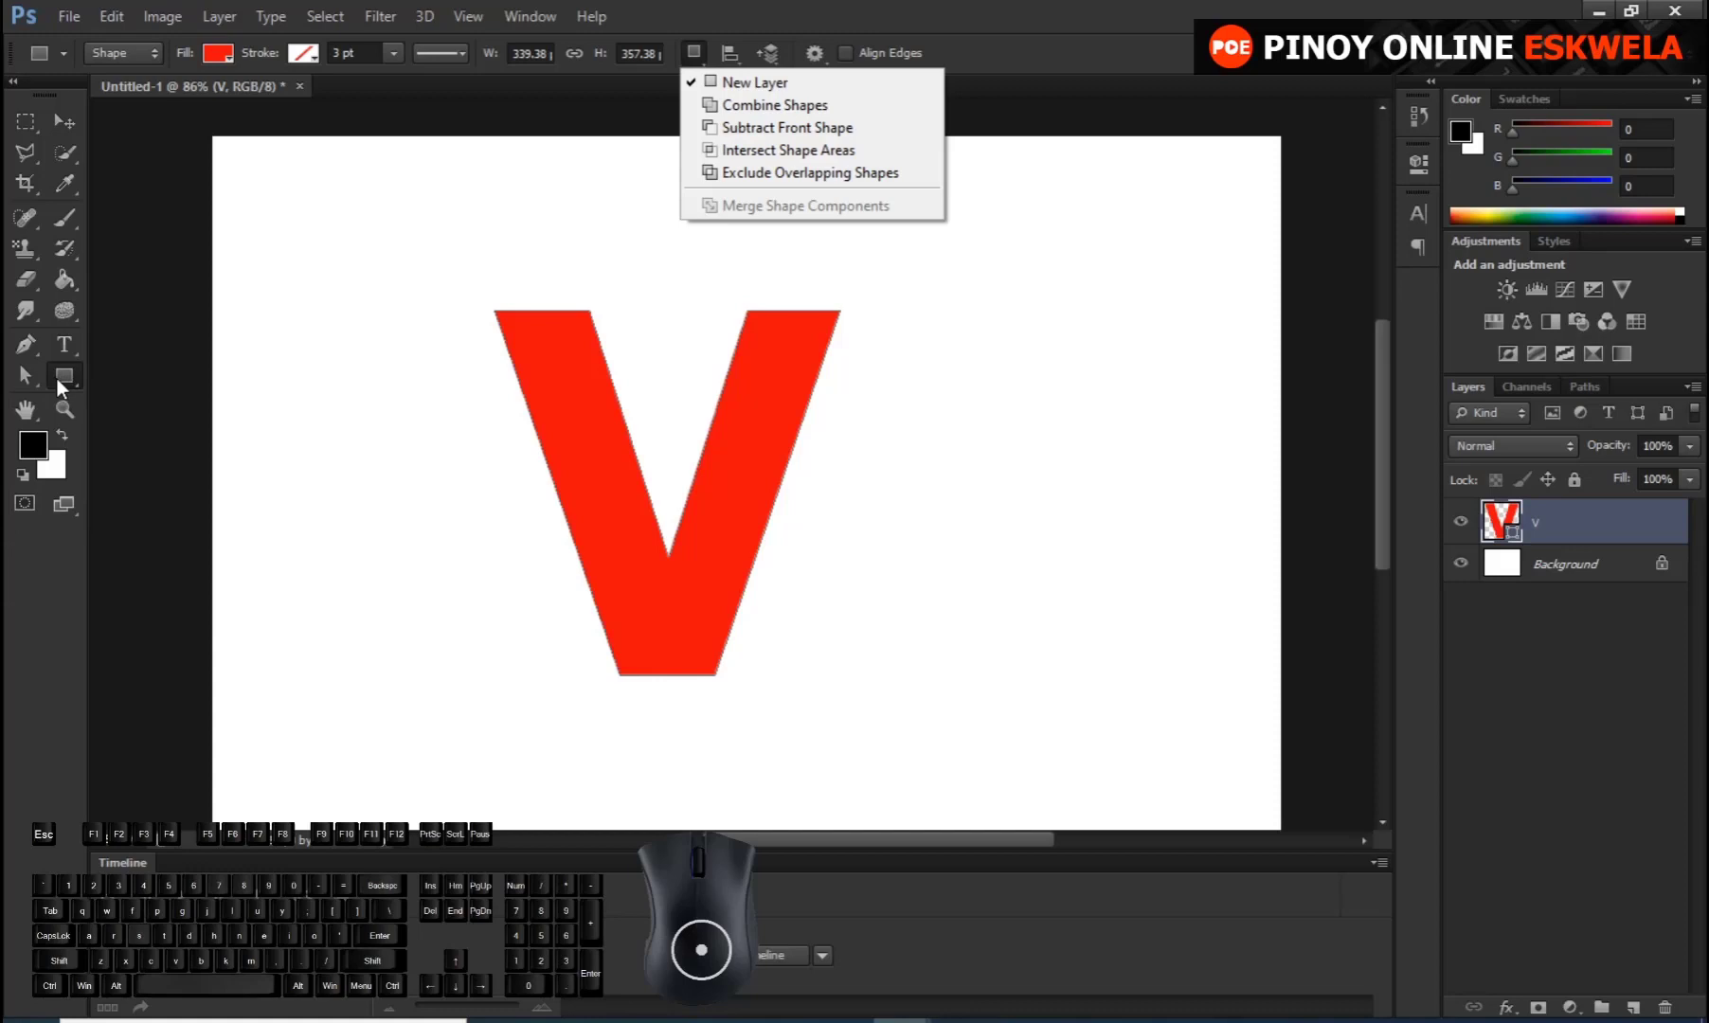
{"action": "left_click", "coordinate": [64, 387]}
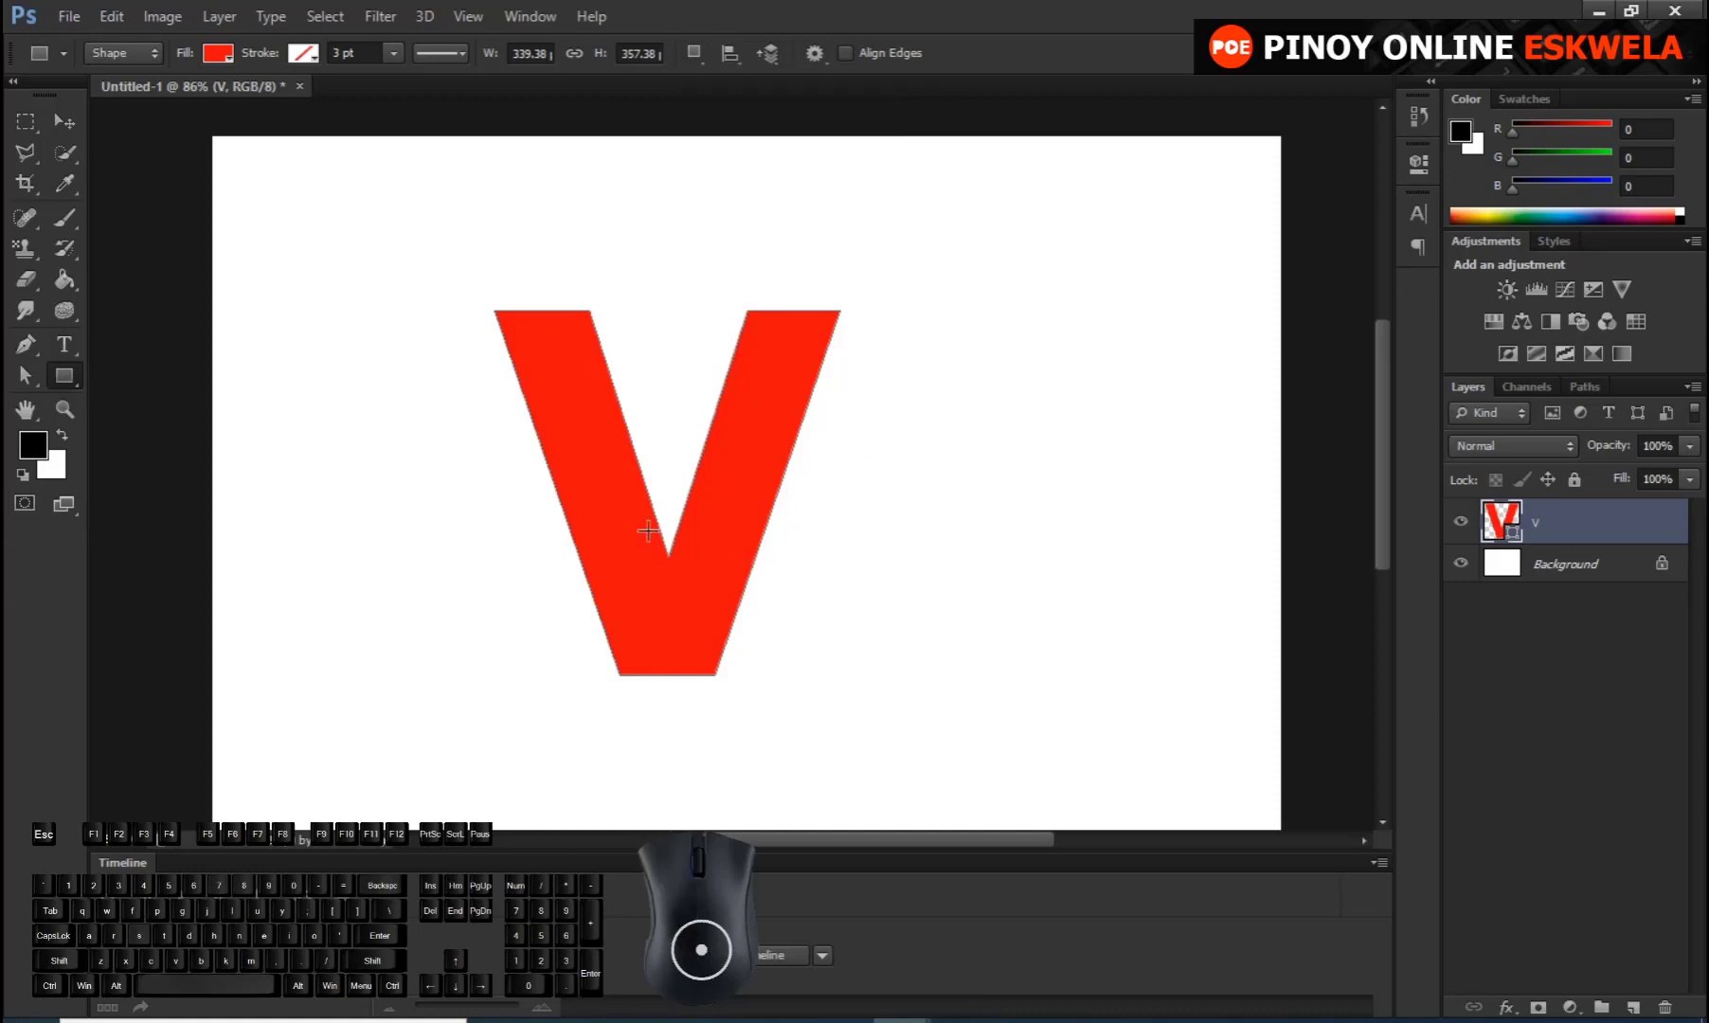
{"action": "right_click", "coordinate": [73, 383]}
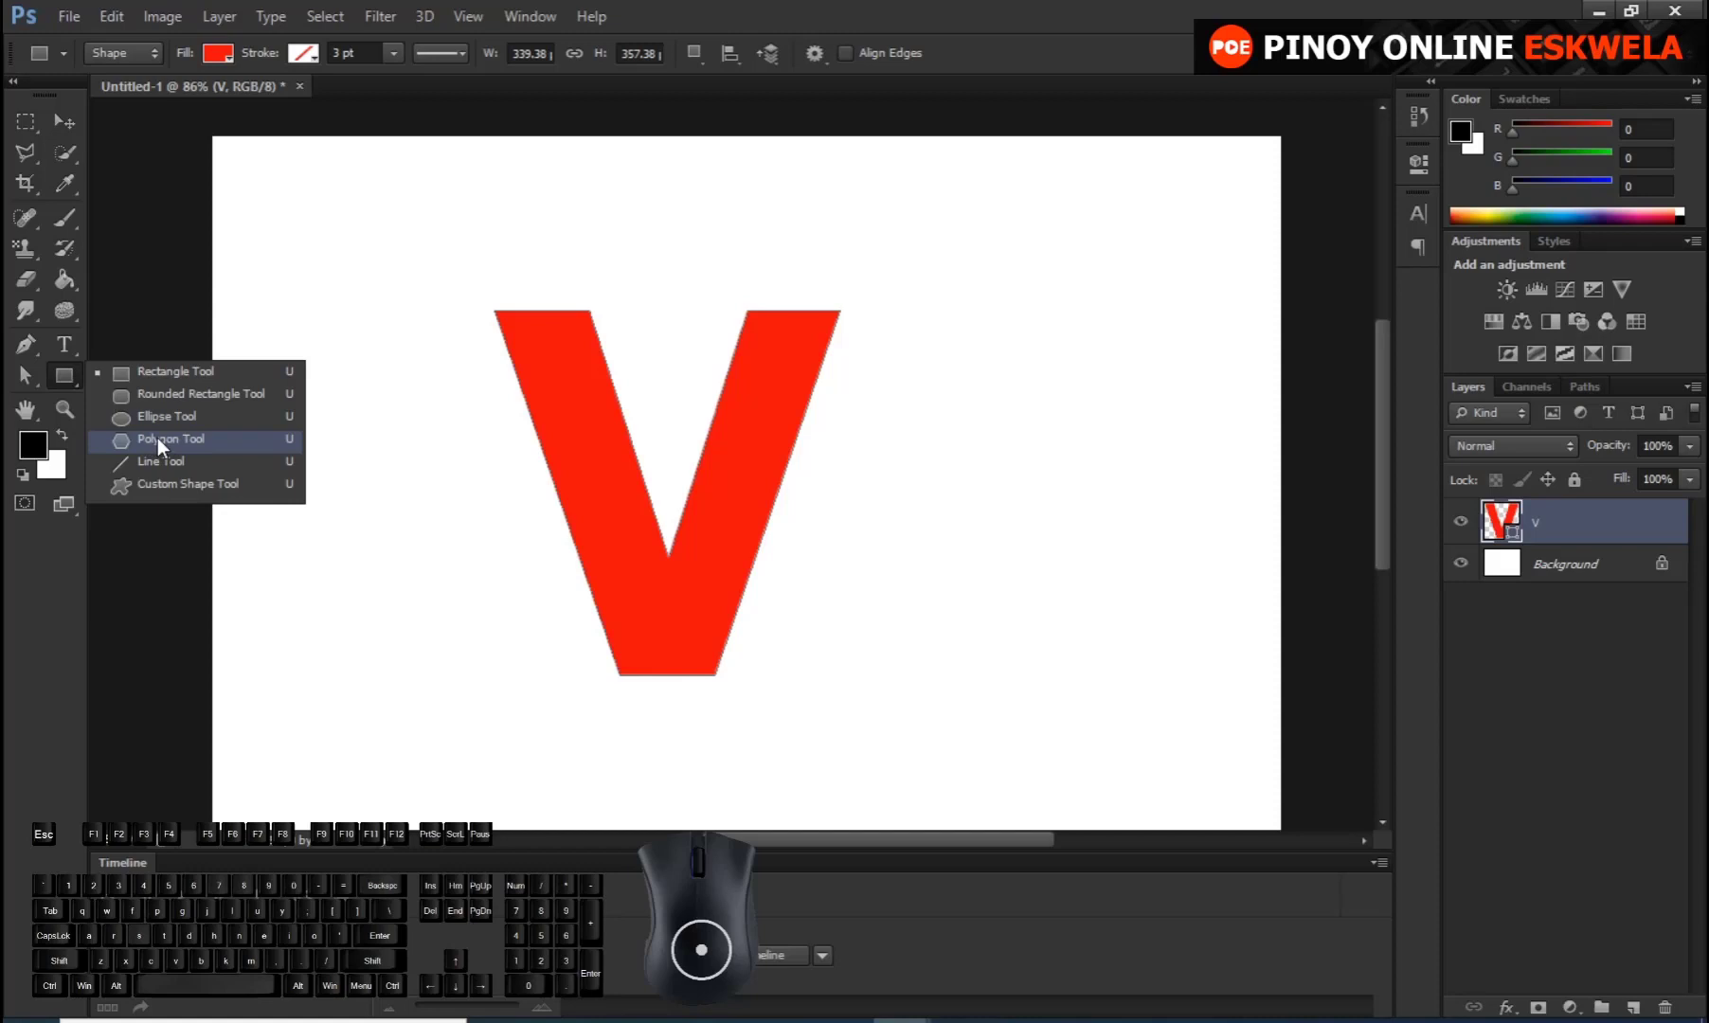
Draw a five-pointed star cut-out with the Polygon Tool set to 5 sides, Star, 50% indent
{"action": "left_click", "coordinate": [166, 447]}
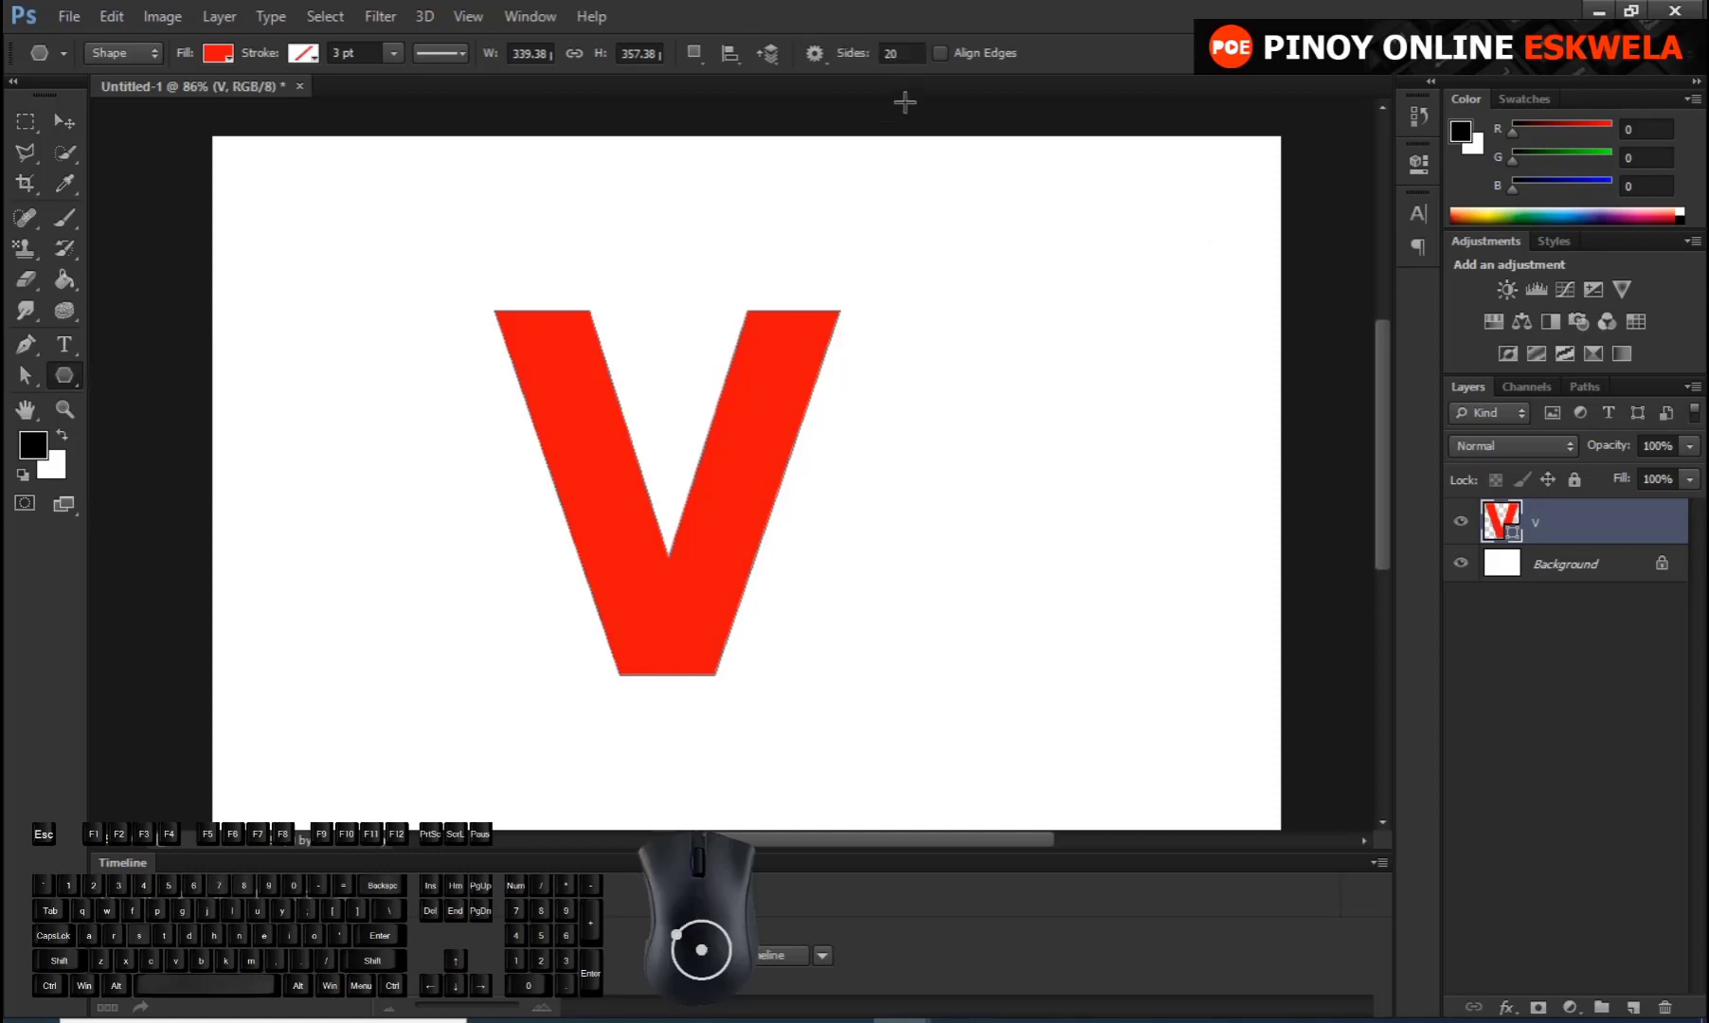
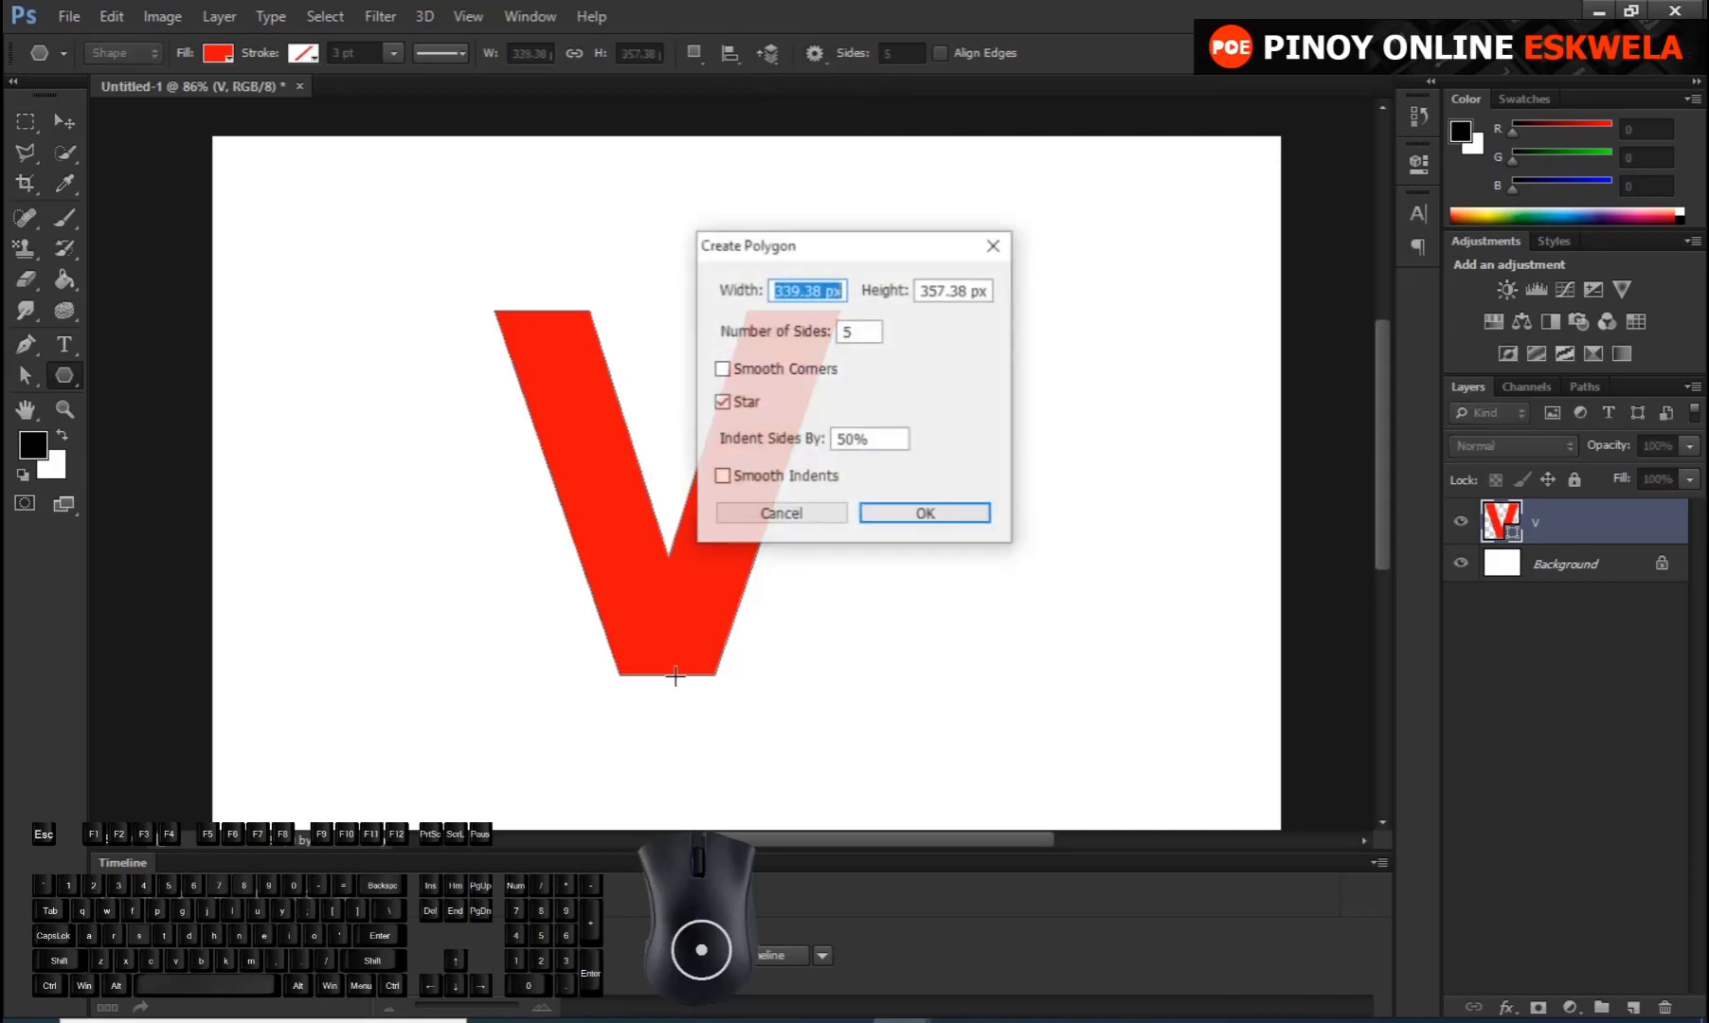
{"action": "key", "text": "Escape"}
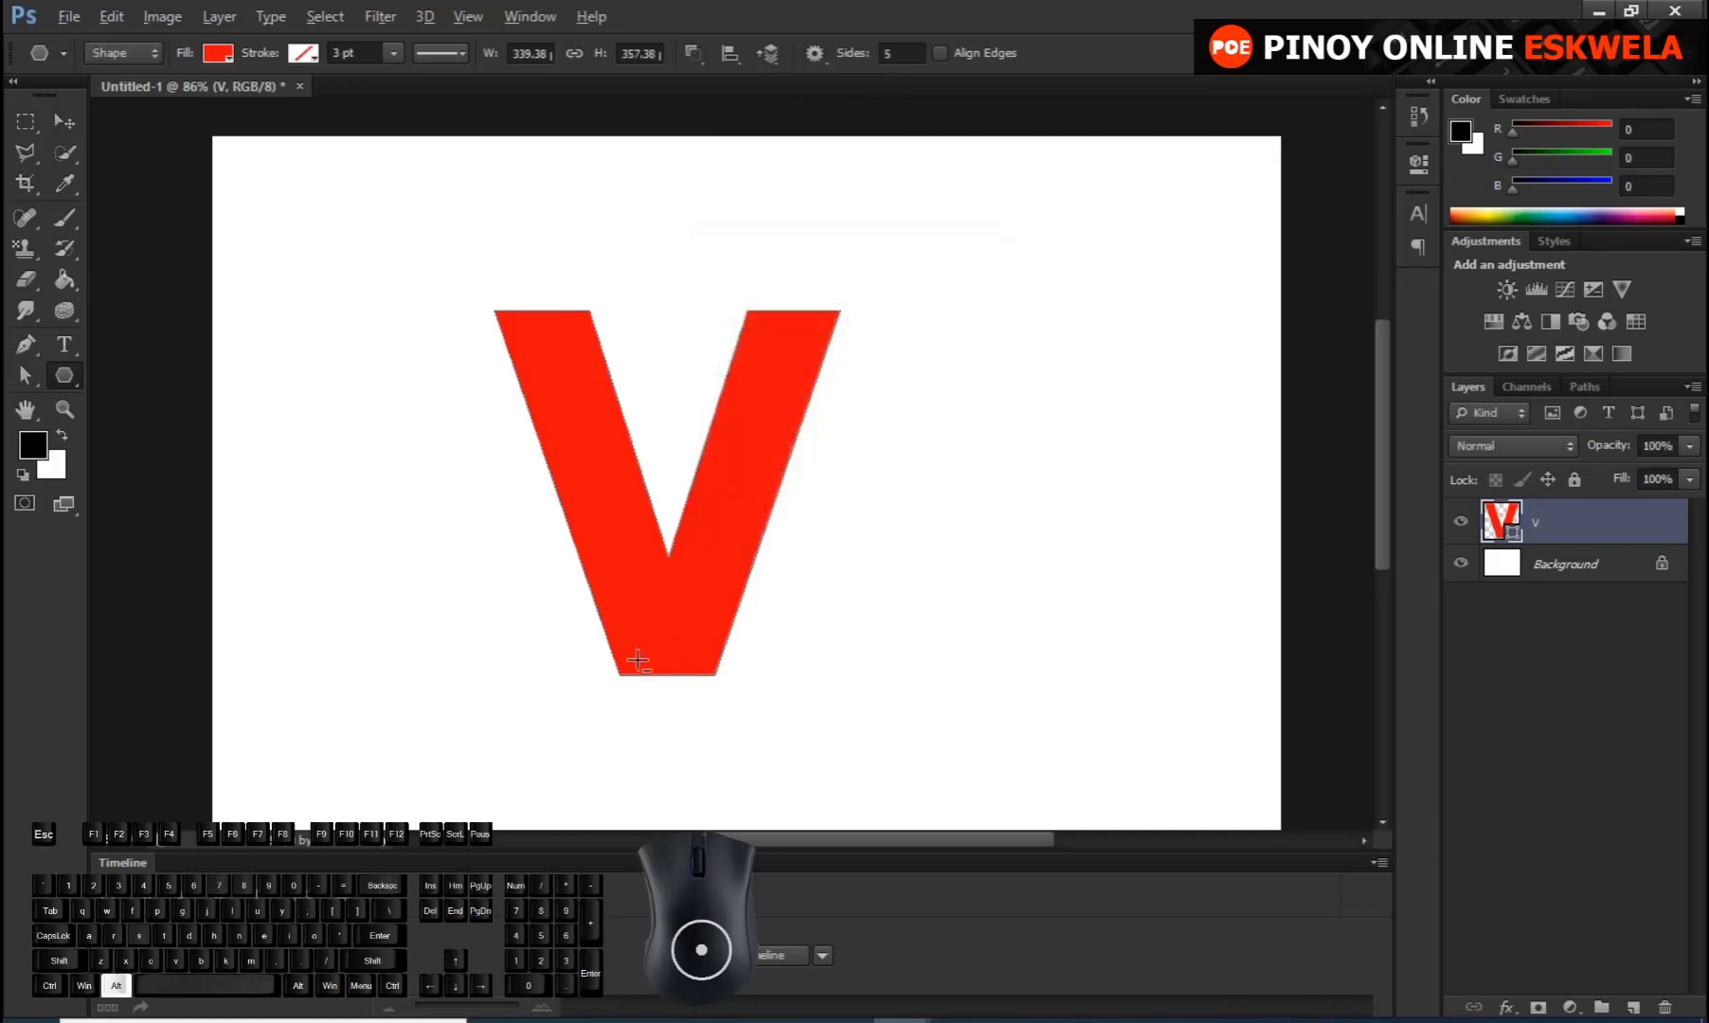
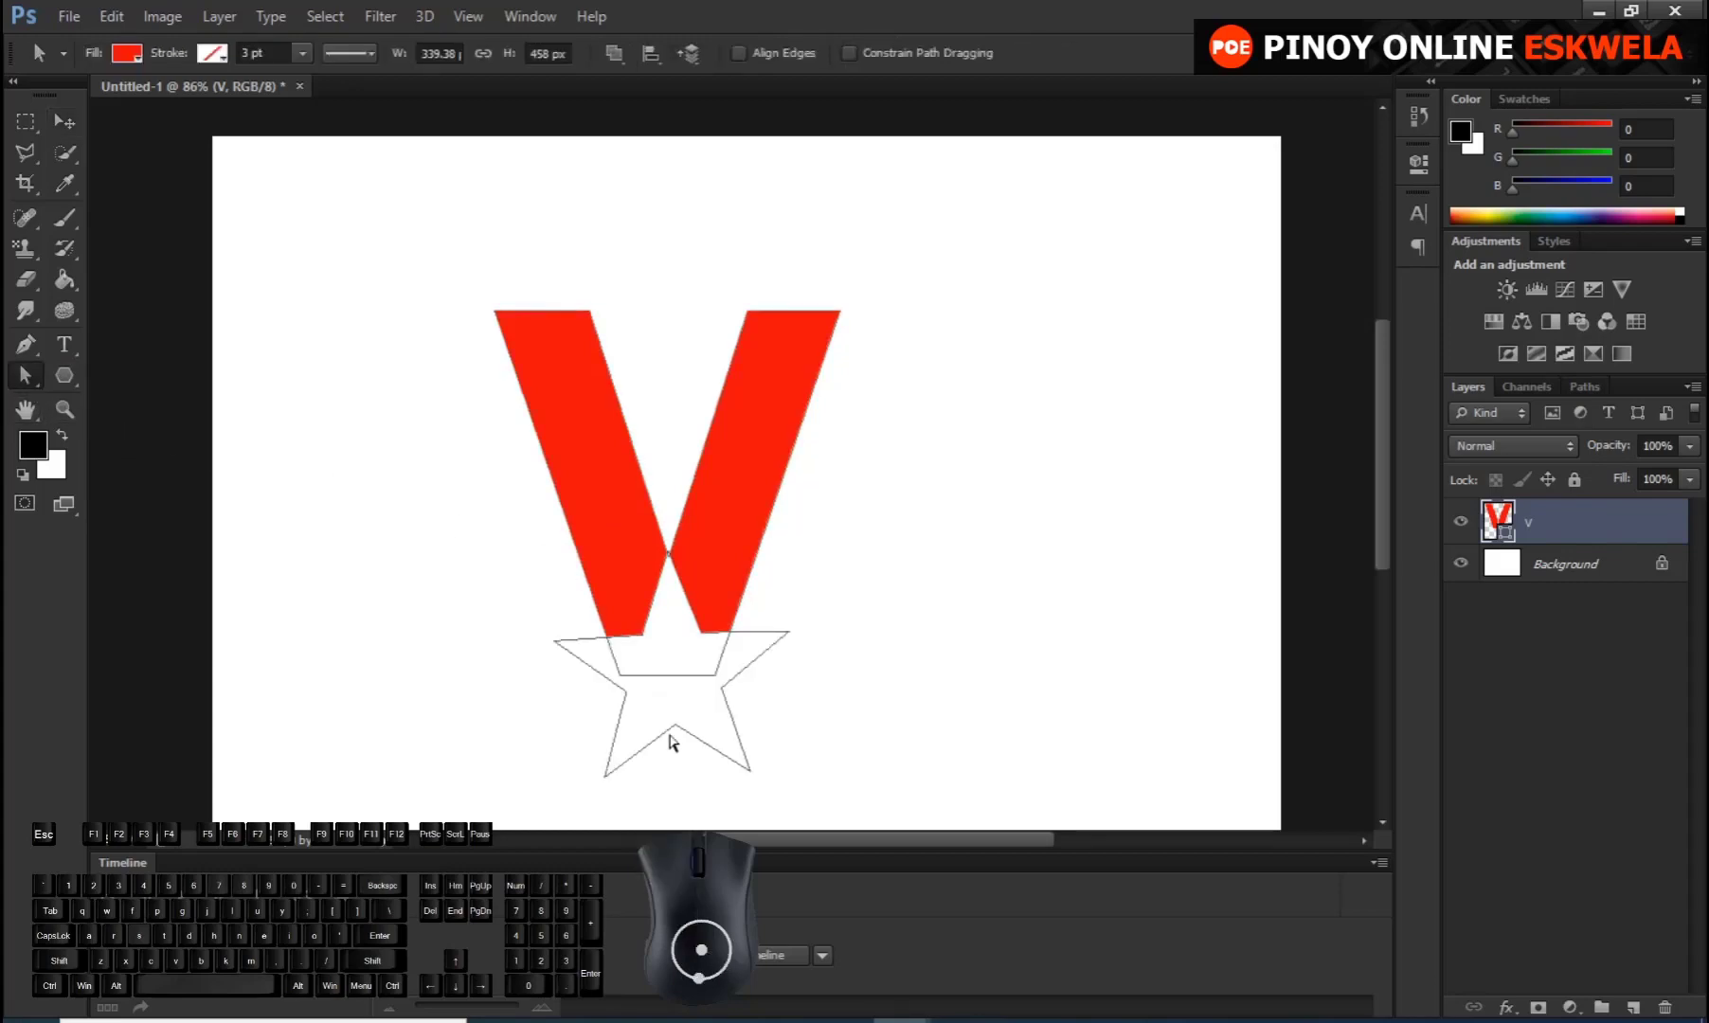
{"action": "right_click", "coordinate": [32, 391]}
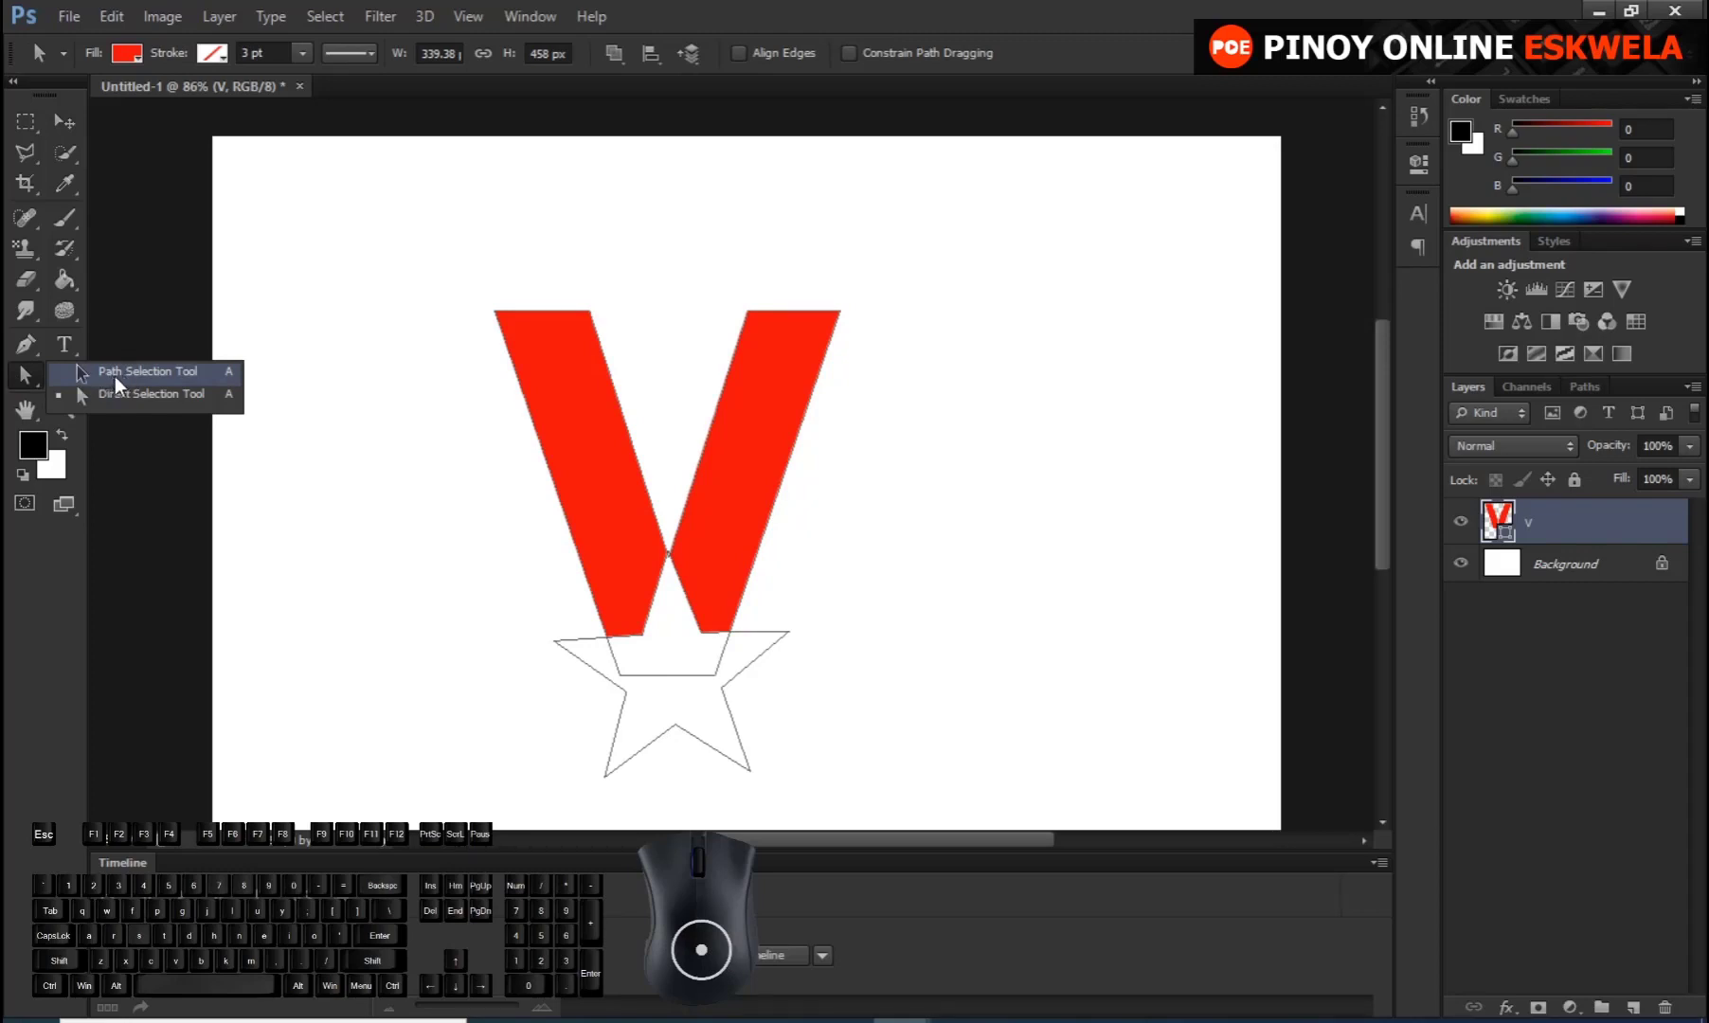
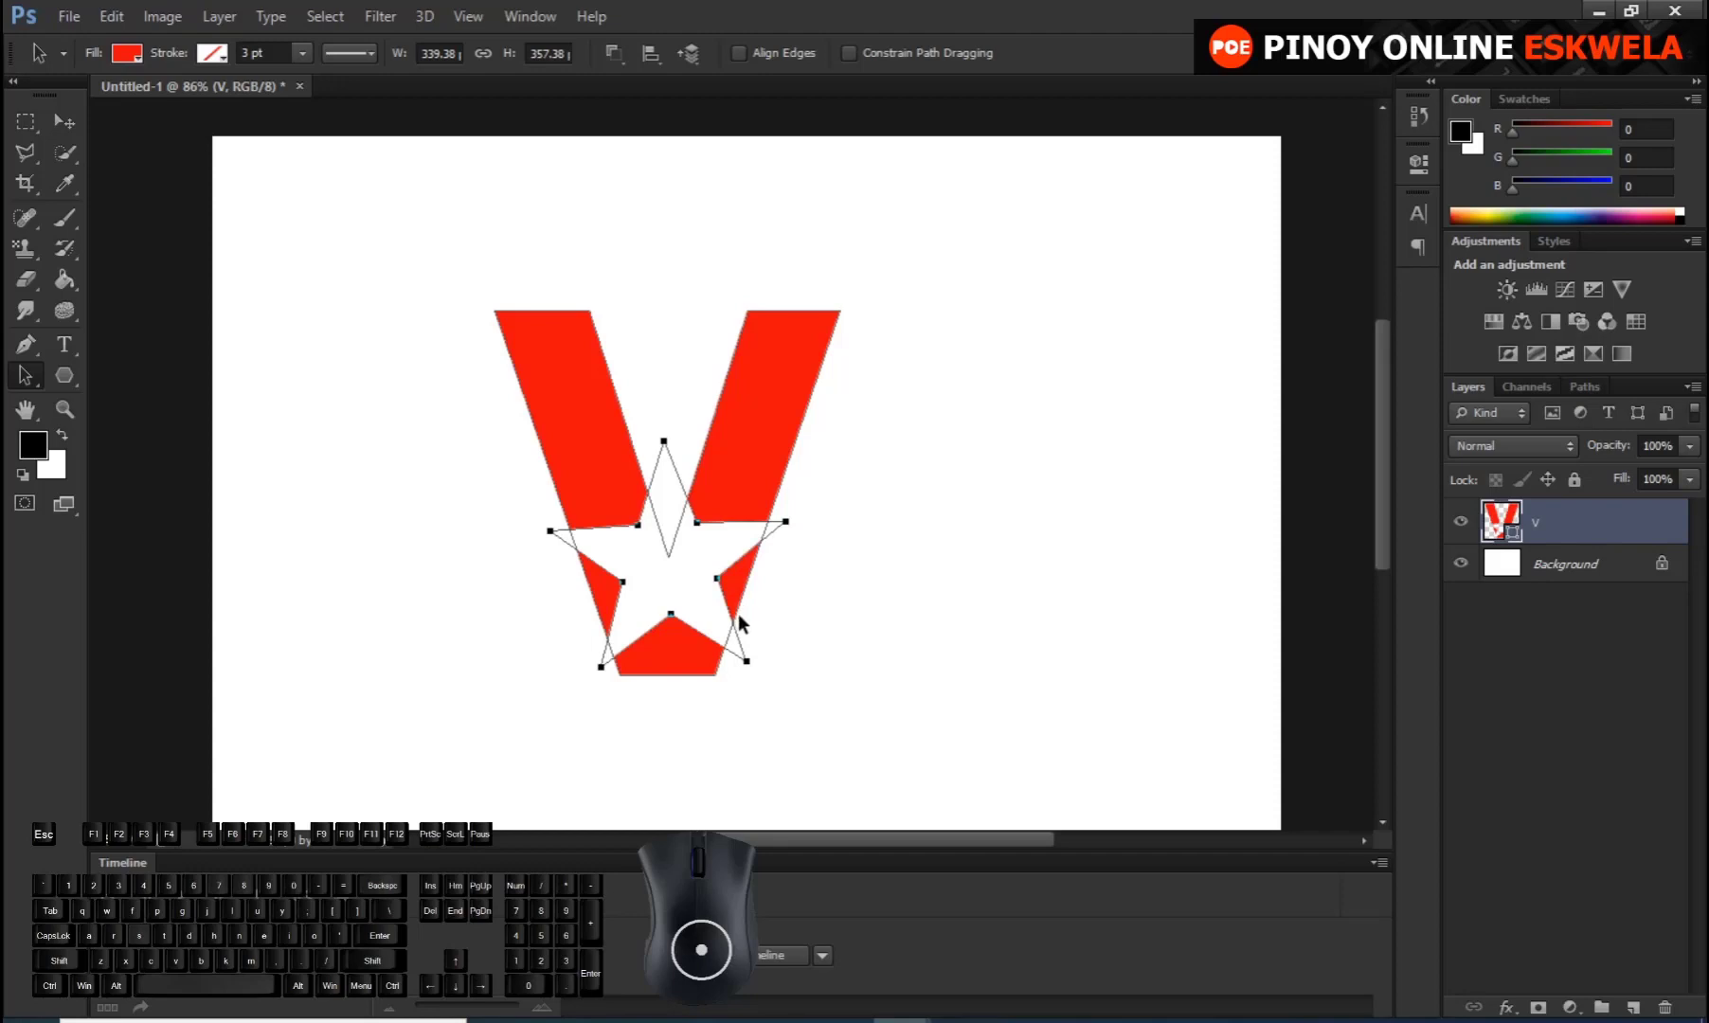
Free Transform the star smaller and centre it inside the lower part of the V
{"action": "key", "text": "ctrl+t"}
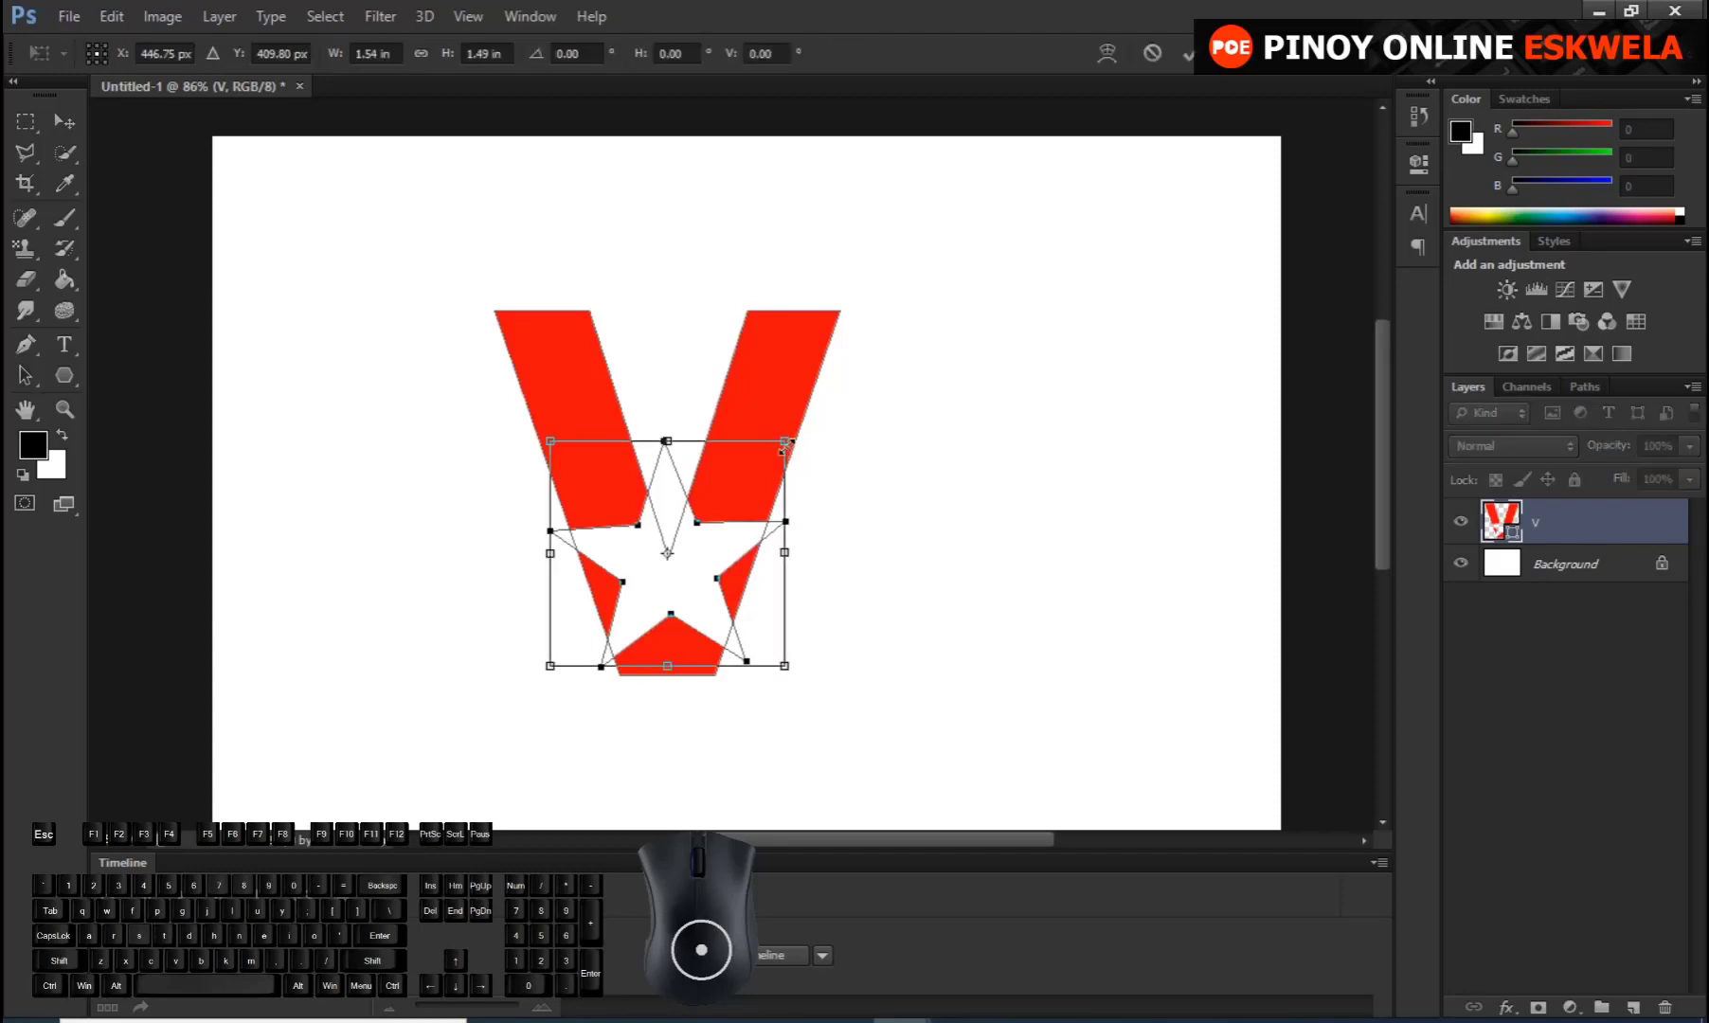
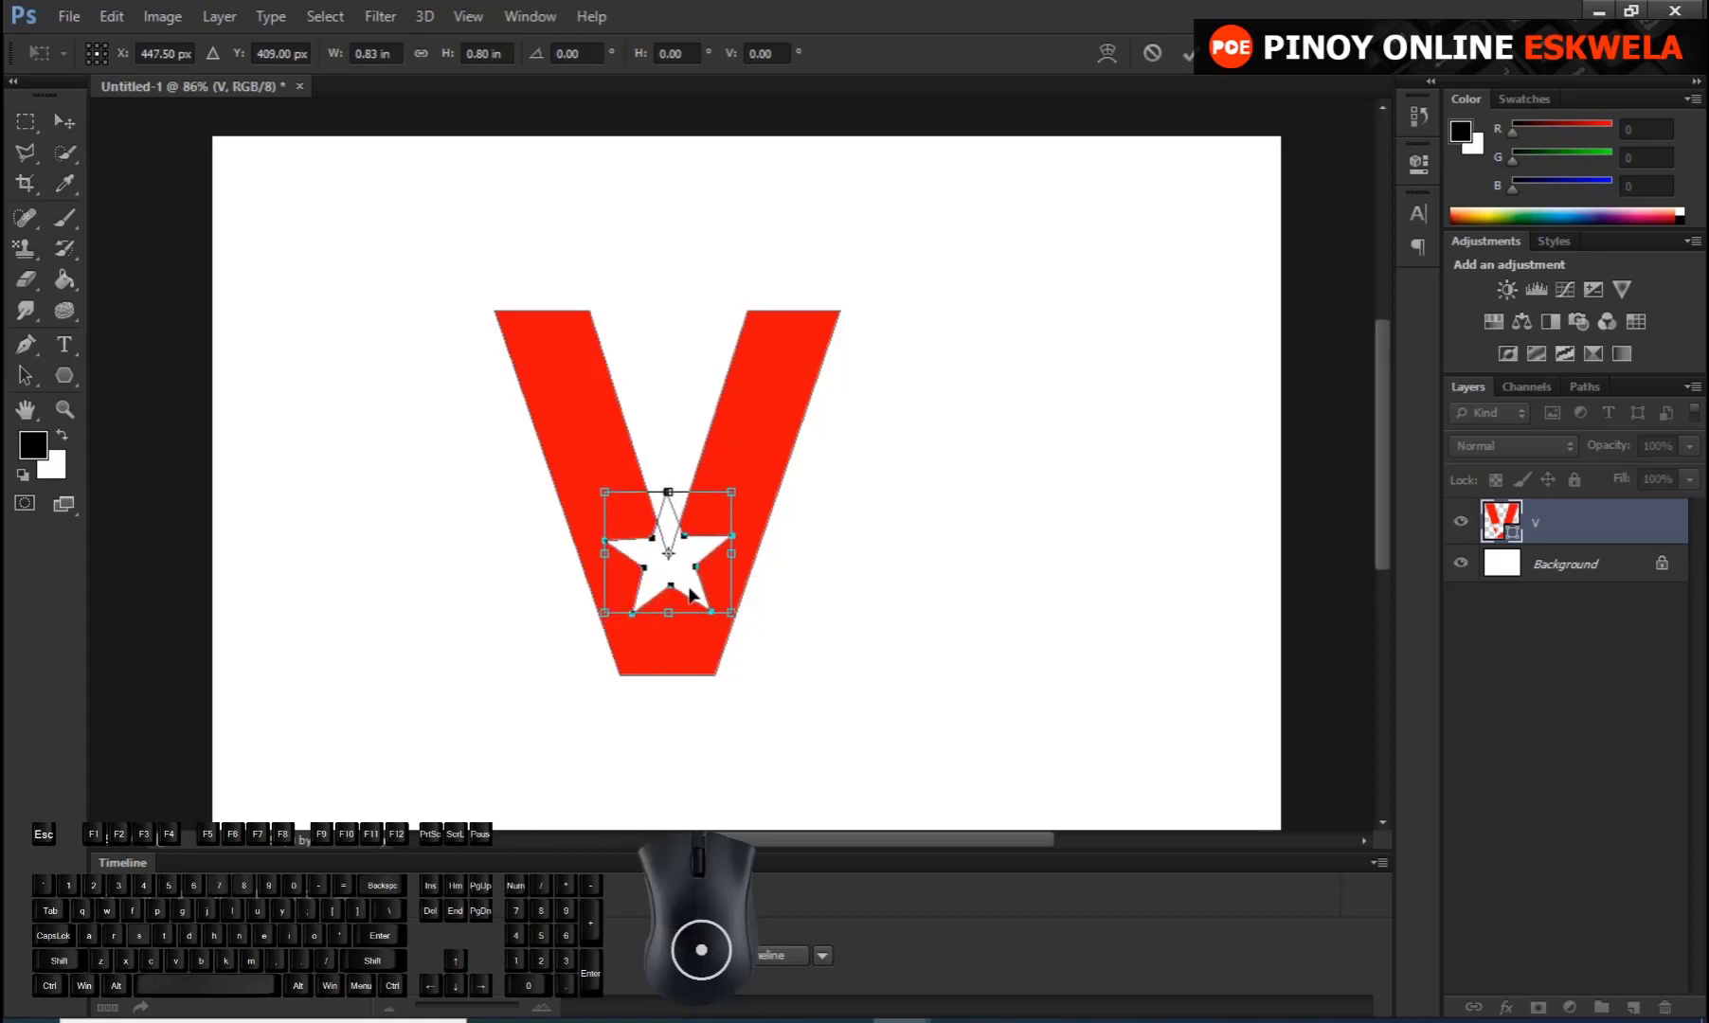
{"action": "key", "text": "Return"}
{"action": "left_click", "coordinate": [872, 677]}
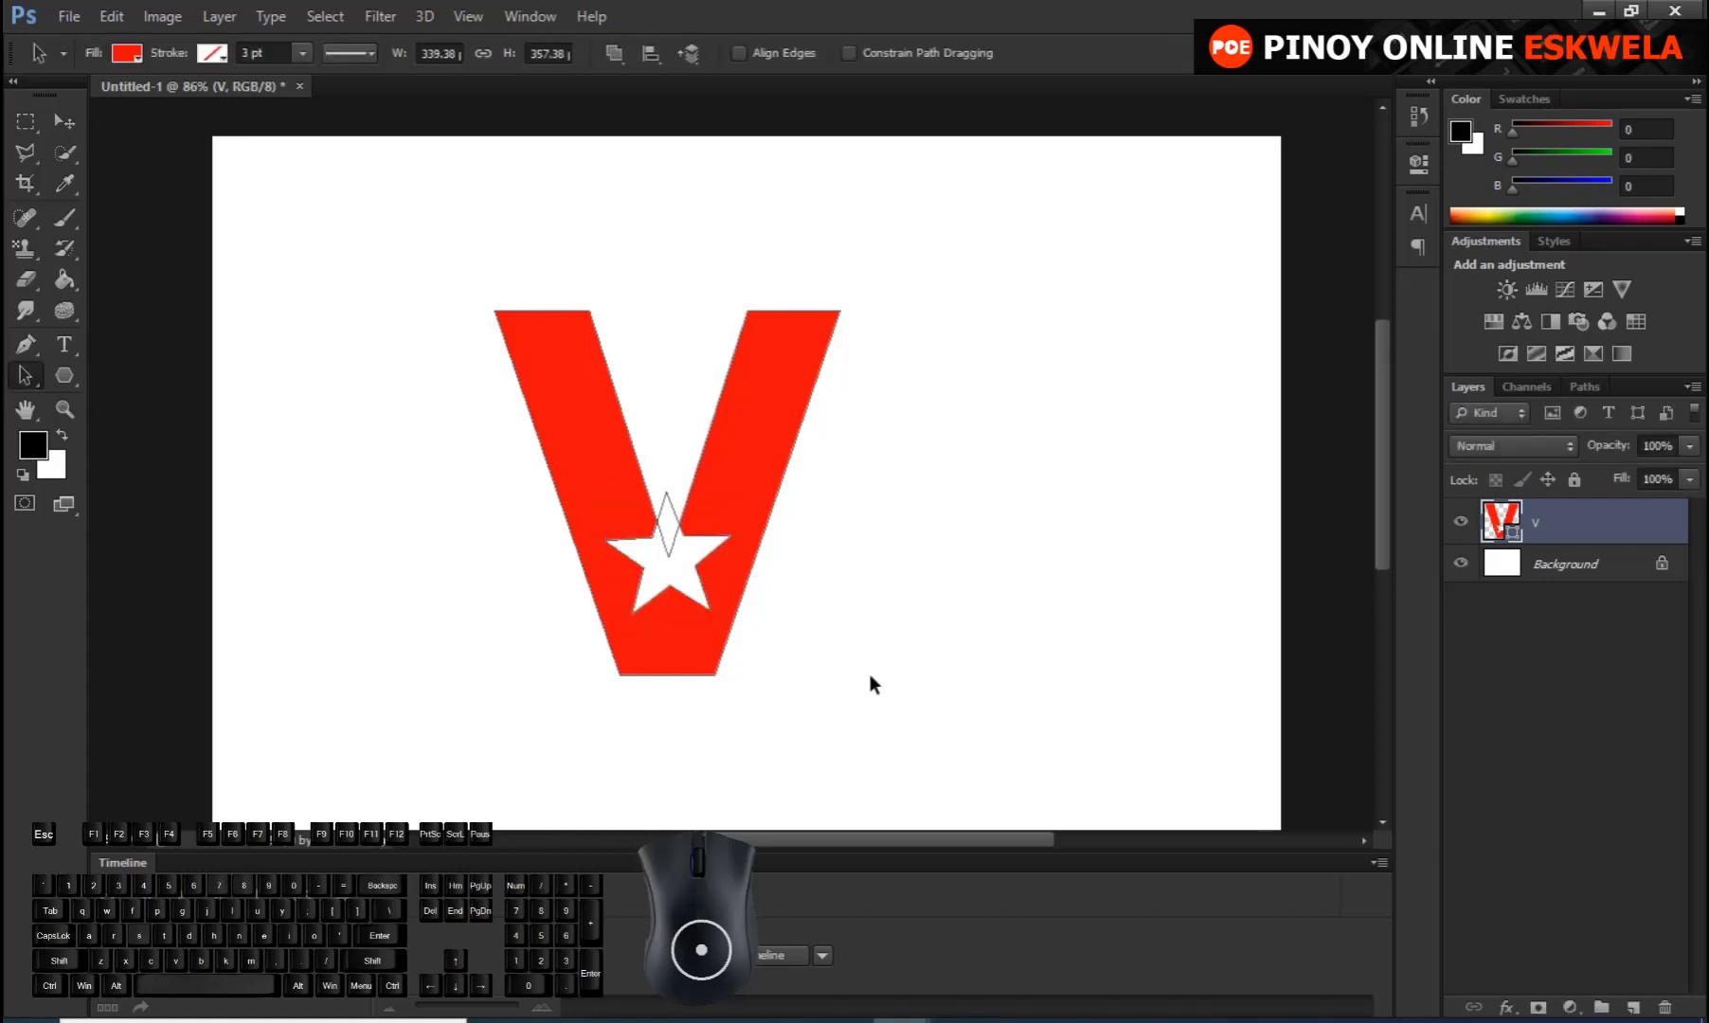
{"action": "left_click", "coordinate": [877, 678]}
{"action": "left_click", "coordinate": [877, 678]}
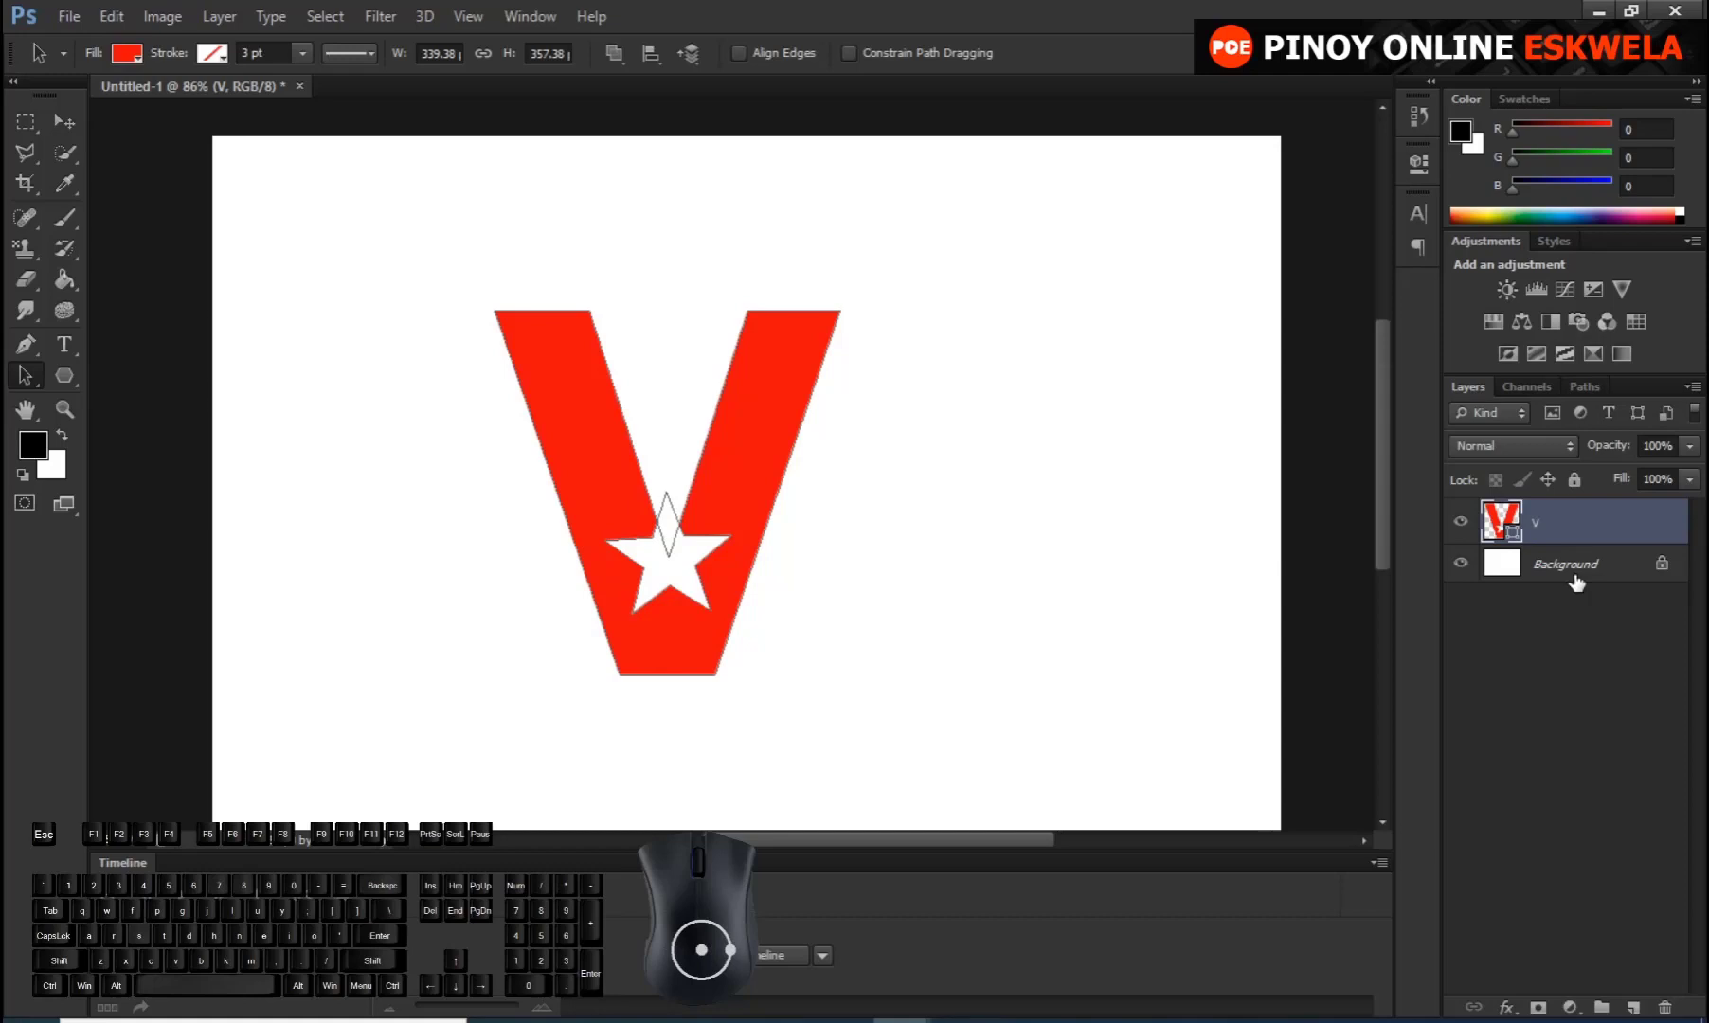
Reselect the V layer and switch to the Rectangle Tool to draw a combined bar path
{"action": "left_click", "coordinate": [1583, 570]}
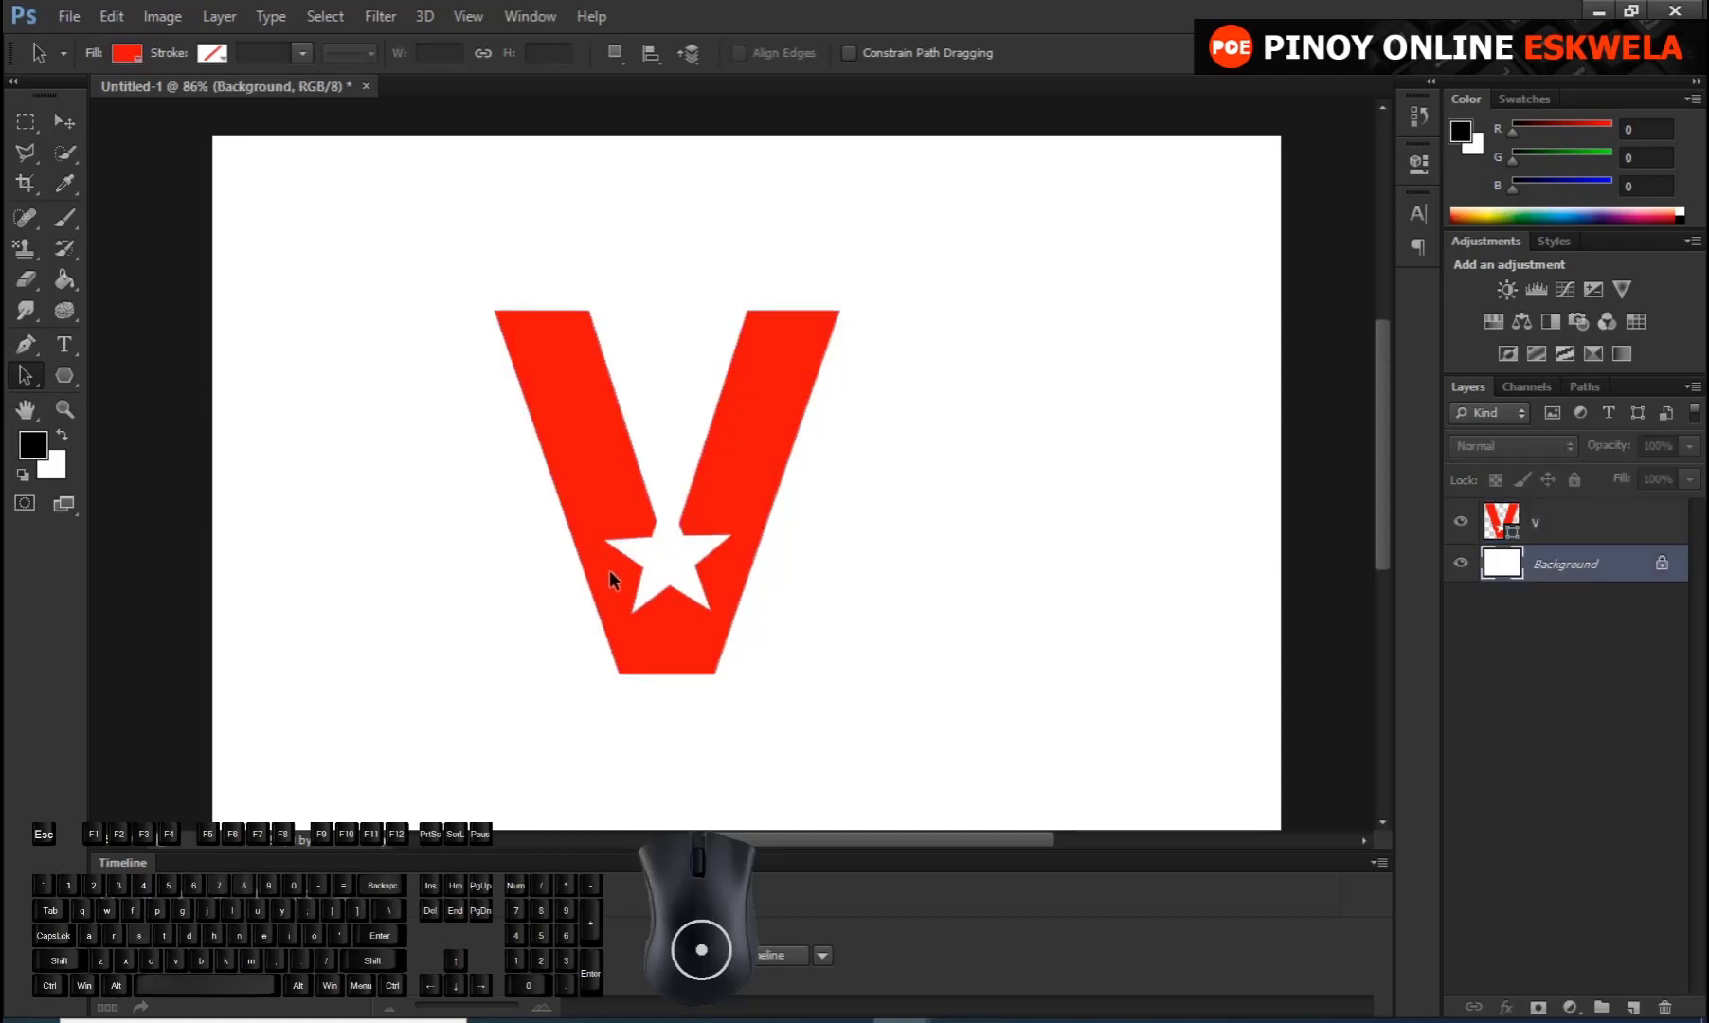
{"action": "left_click", "coordinate": [1553, 528]}
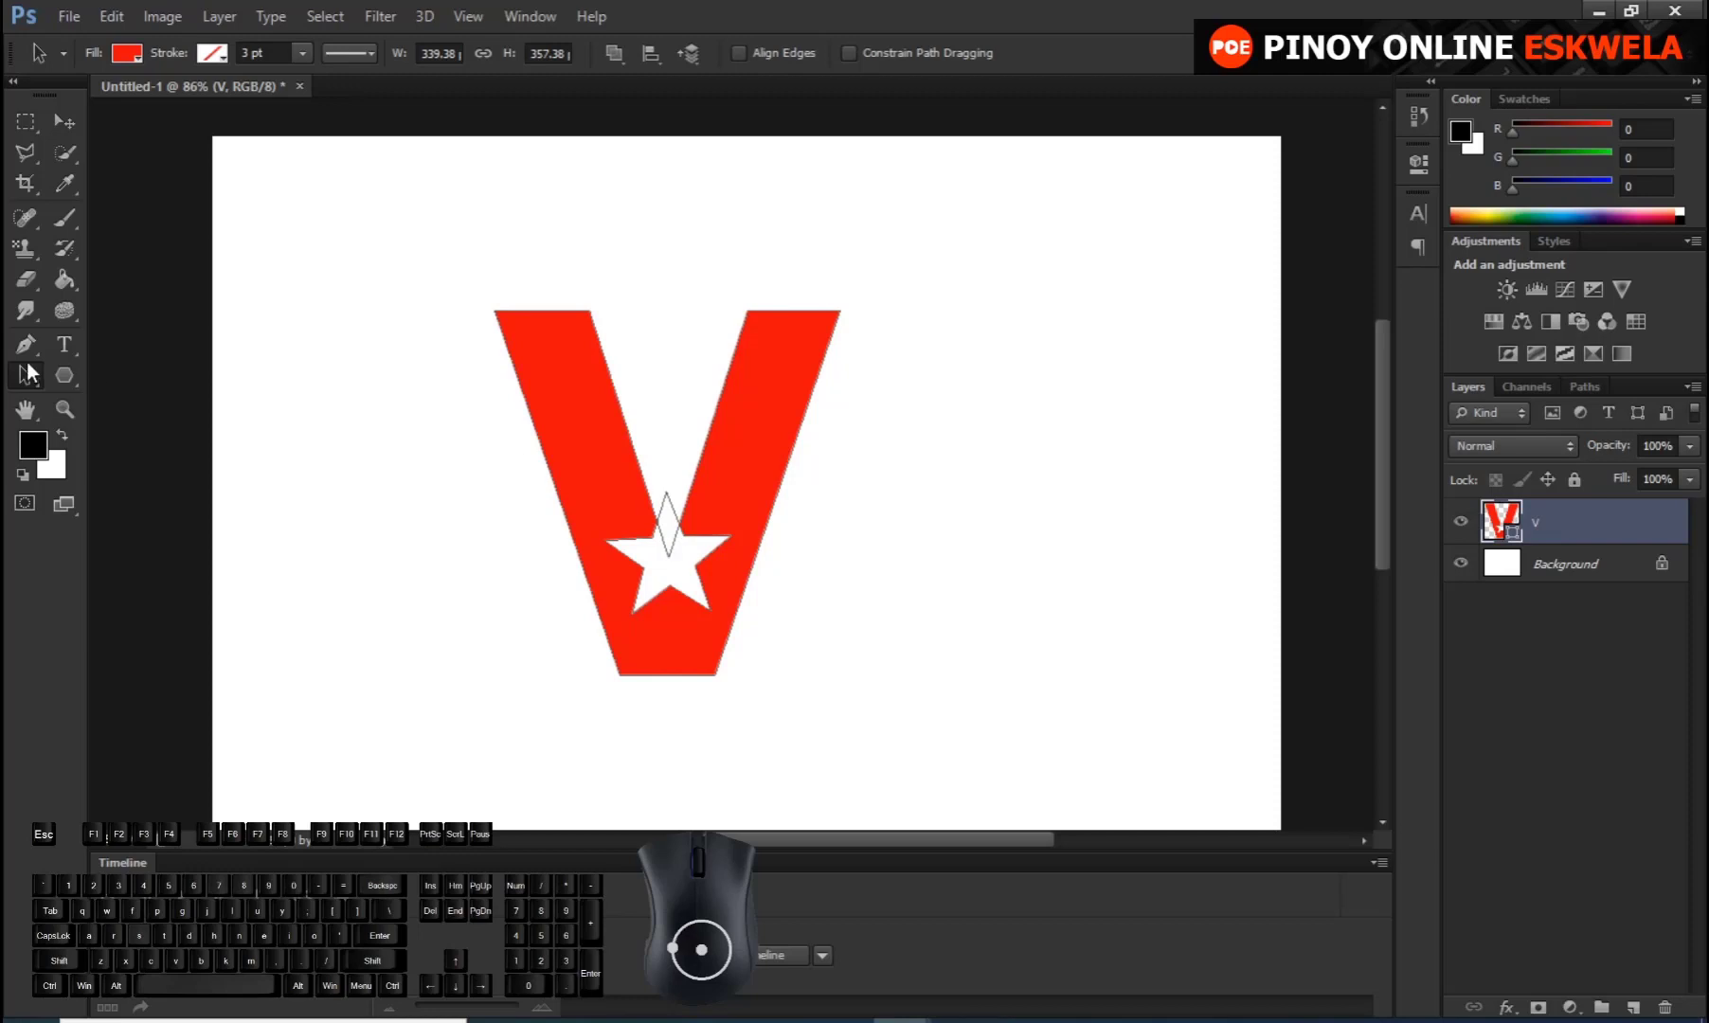
{"action": "left_click", "coordinate": [28, 385]}
{"action": "right_click", "coordinate": [29, 386]}
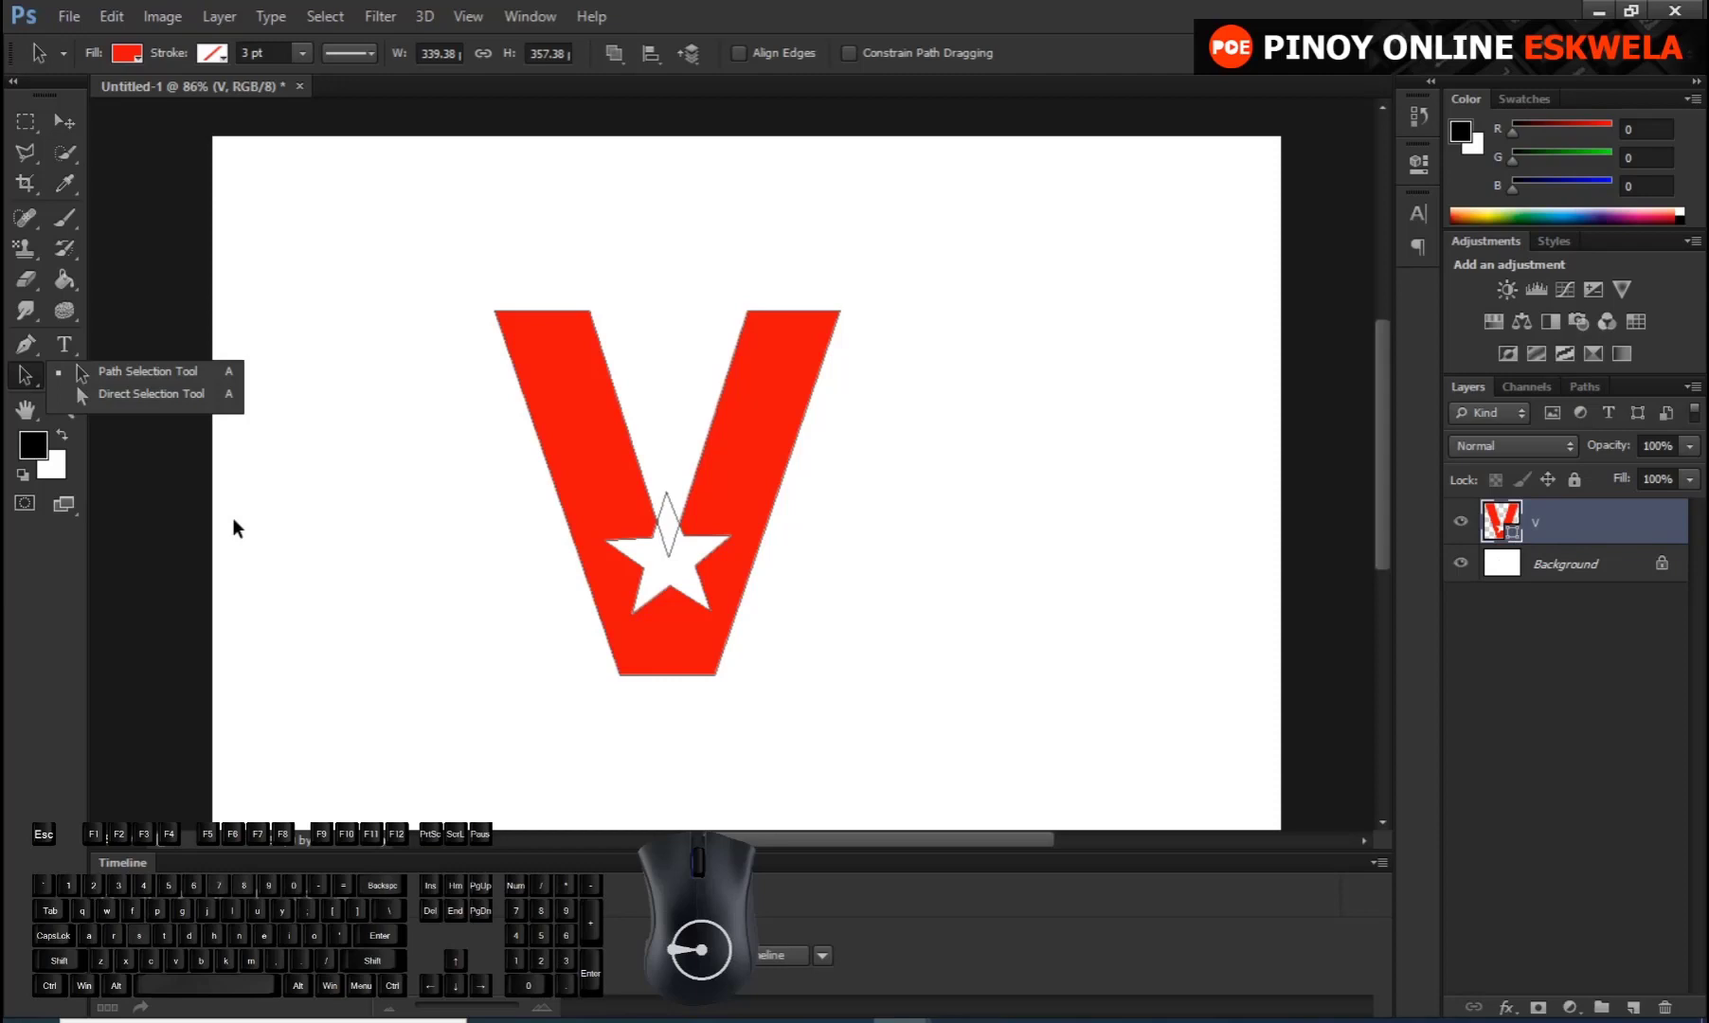
{"action": "left_click", "coordinate": [47, 380]}
{"action": "right_click", "coordinate": [75, 380]}
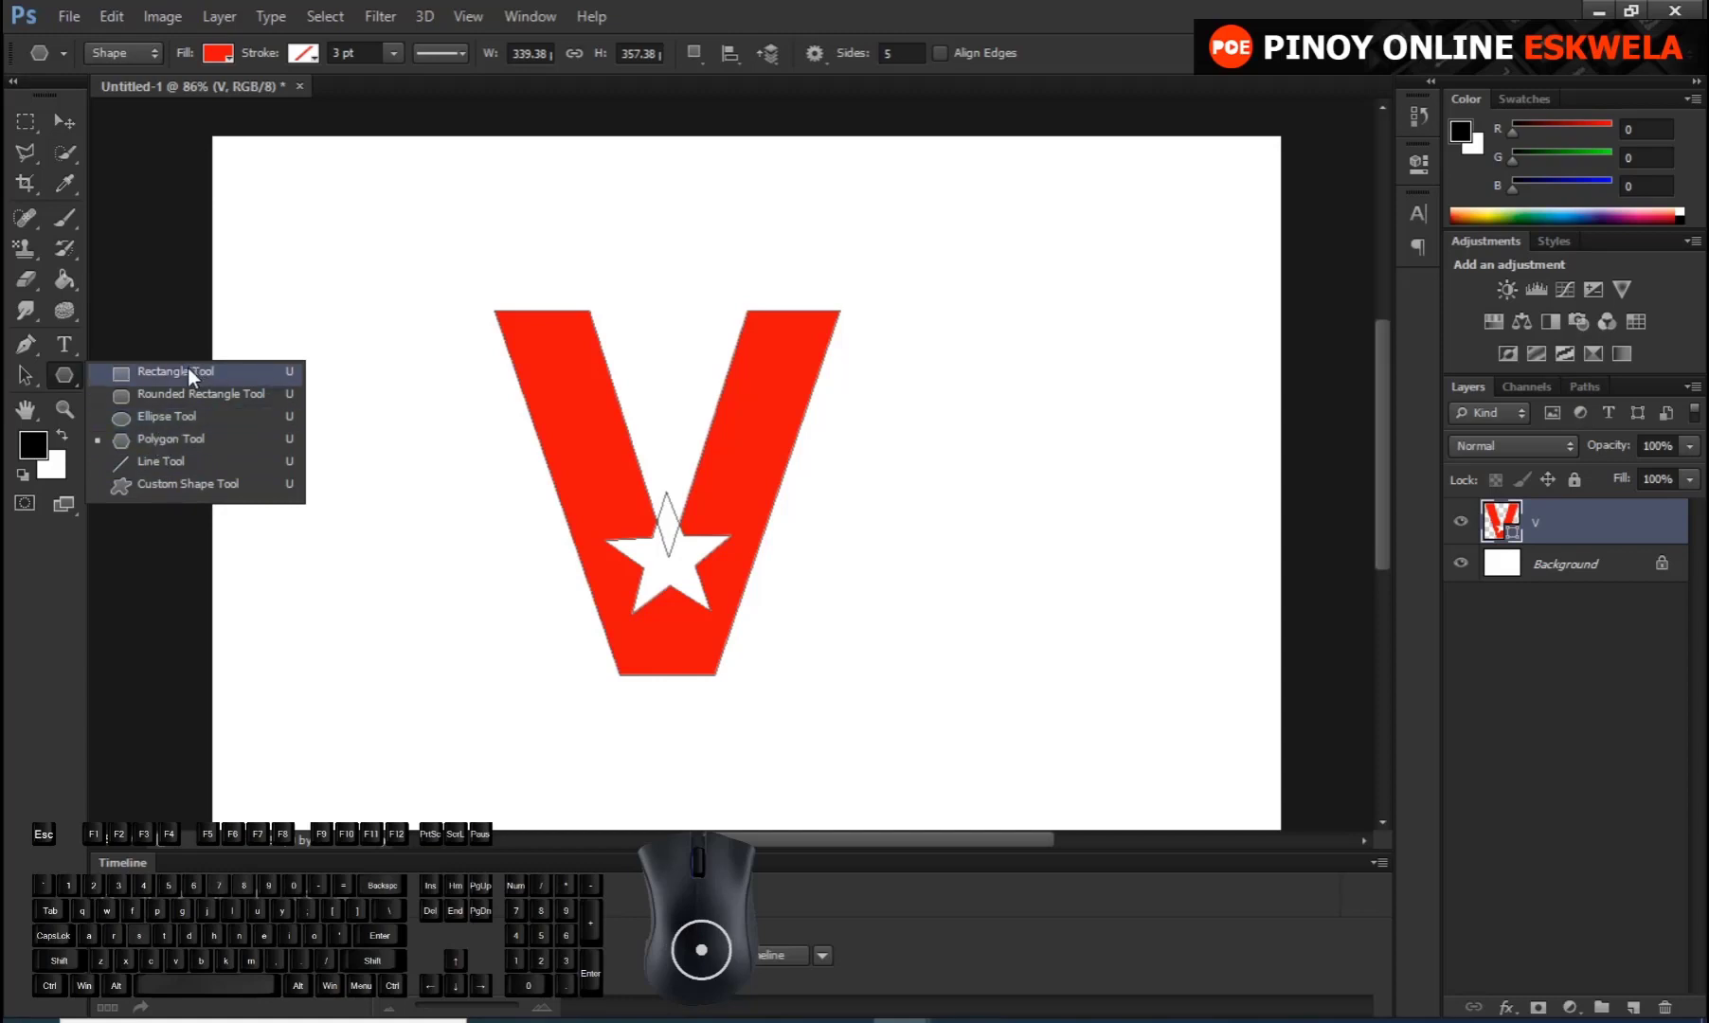
{"action": "left_click", "coordinate": [199, 375]}
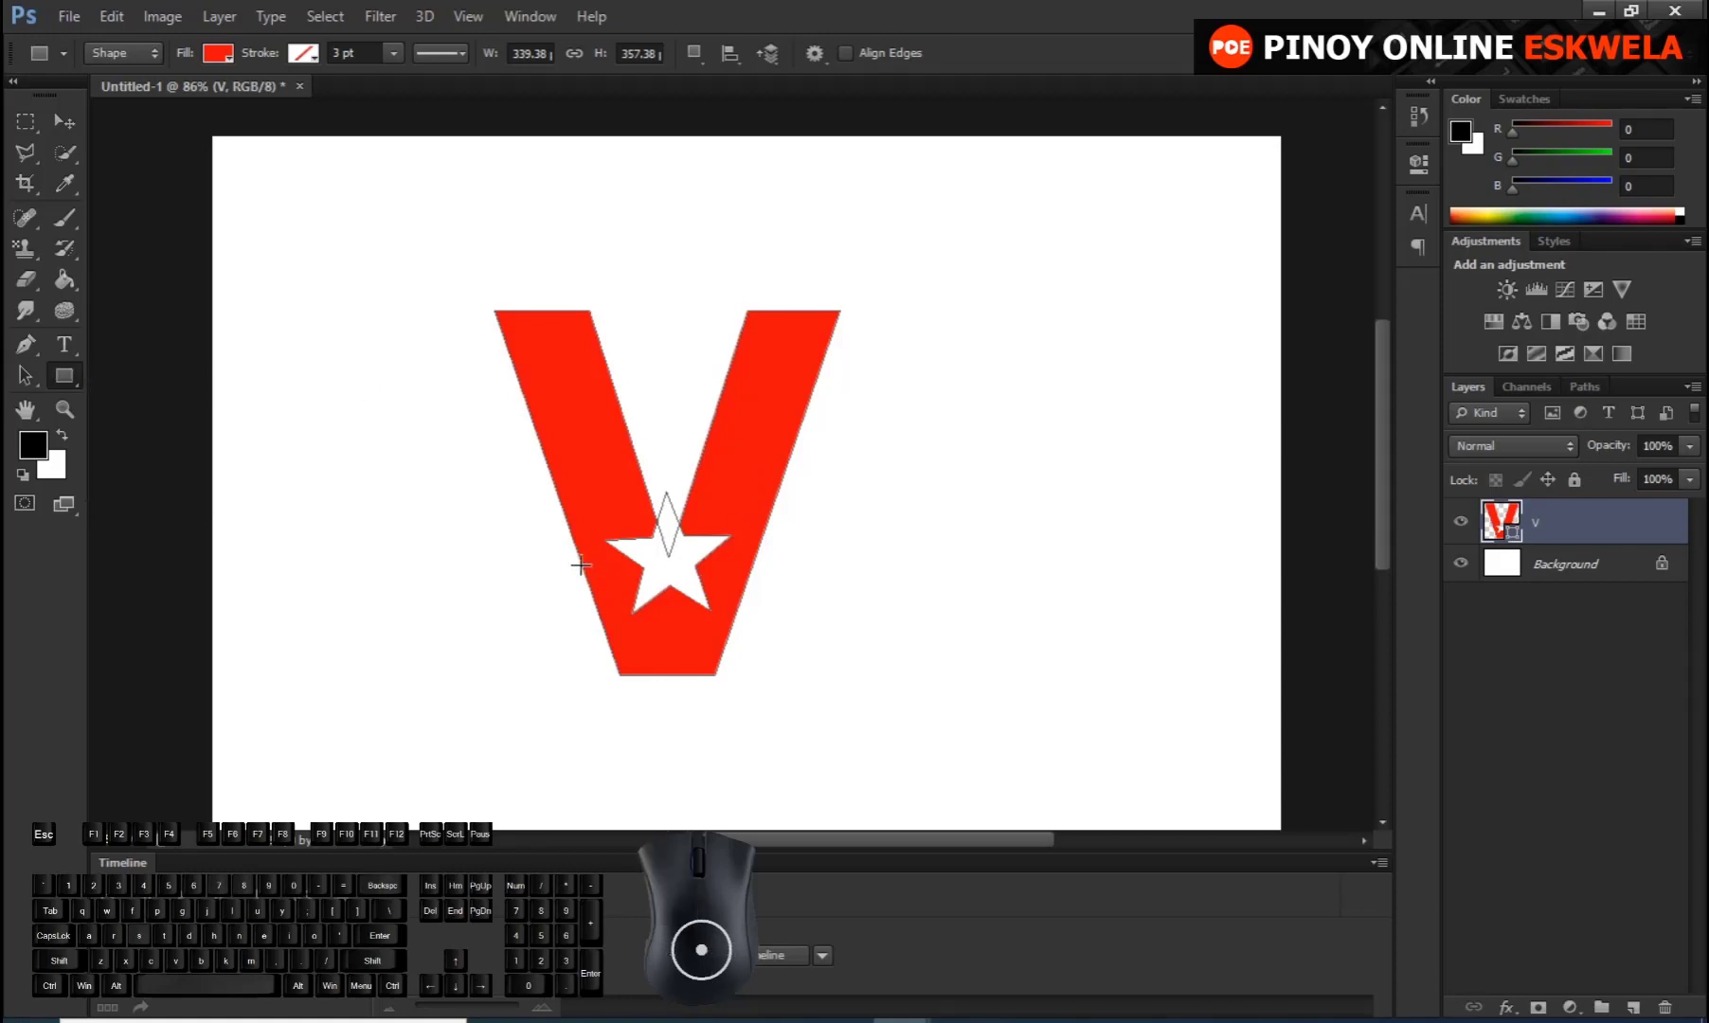
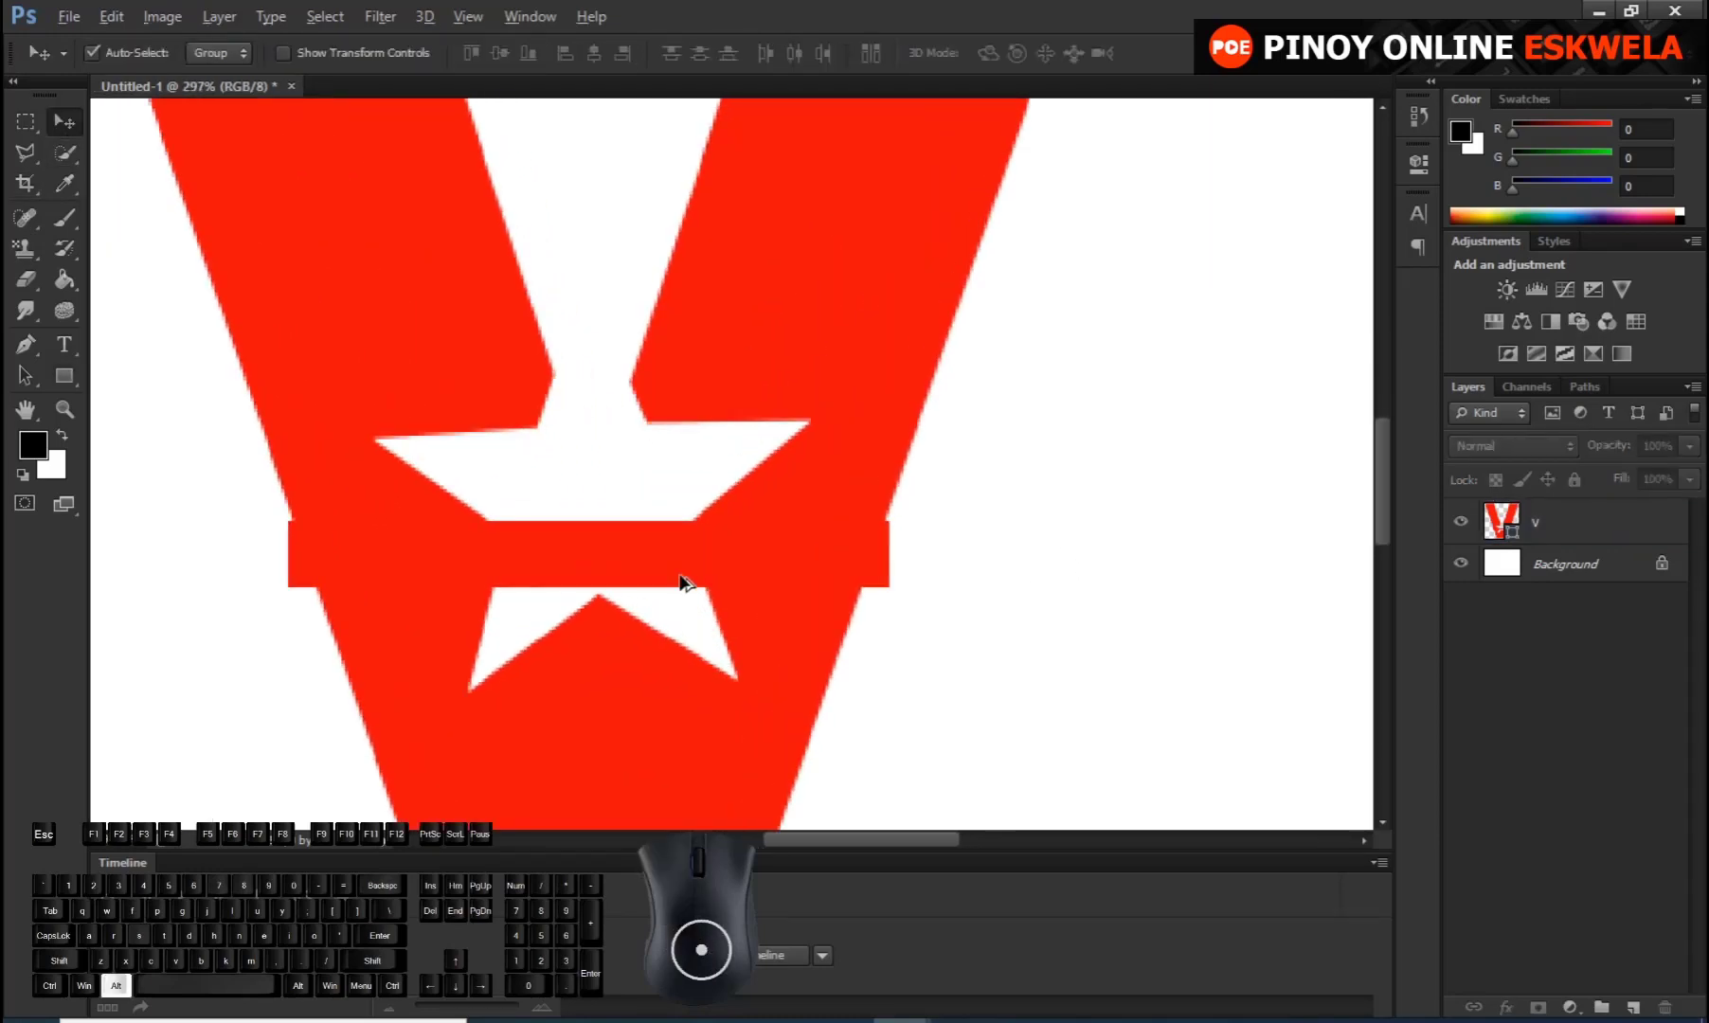
Zoom in to inspect the red bar crossing the star and reselect the V shape layer
{"action": "scroll", "scroll_direction": "up", "scroll_amount": 3}
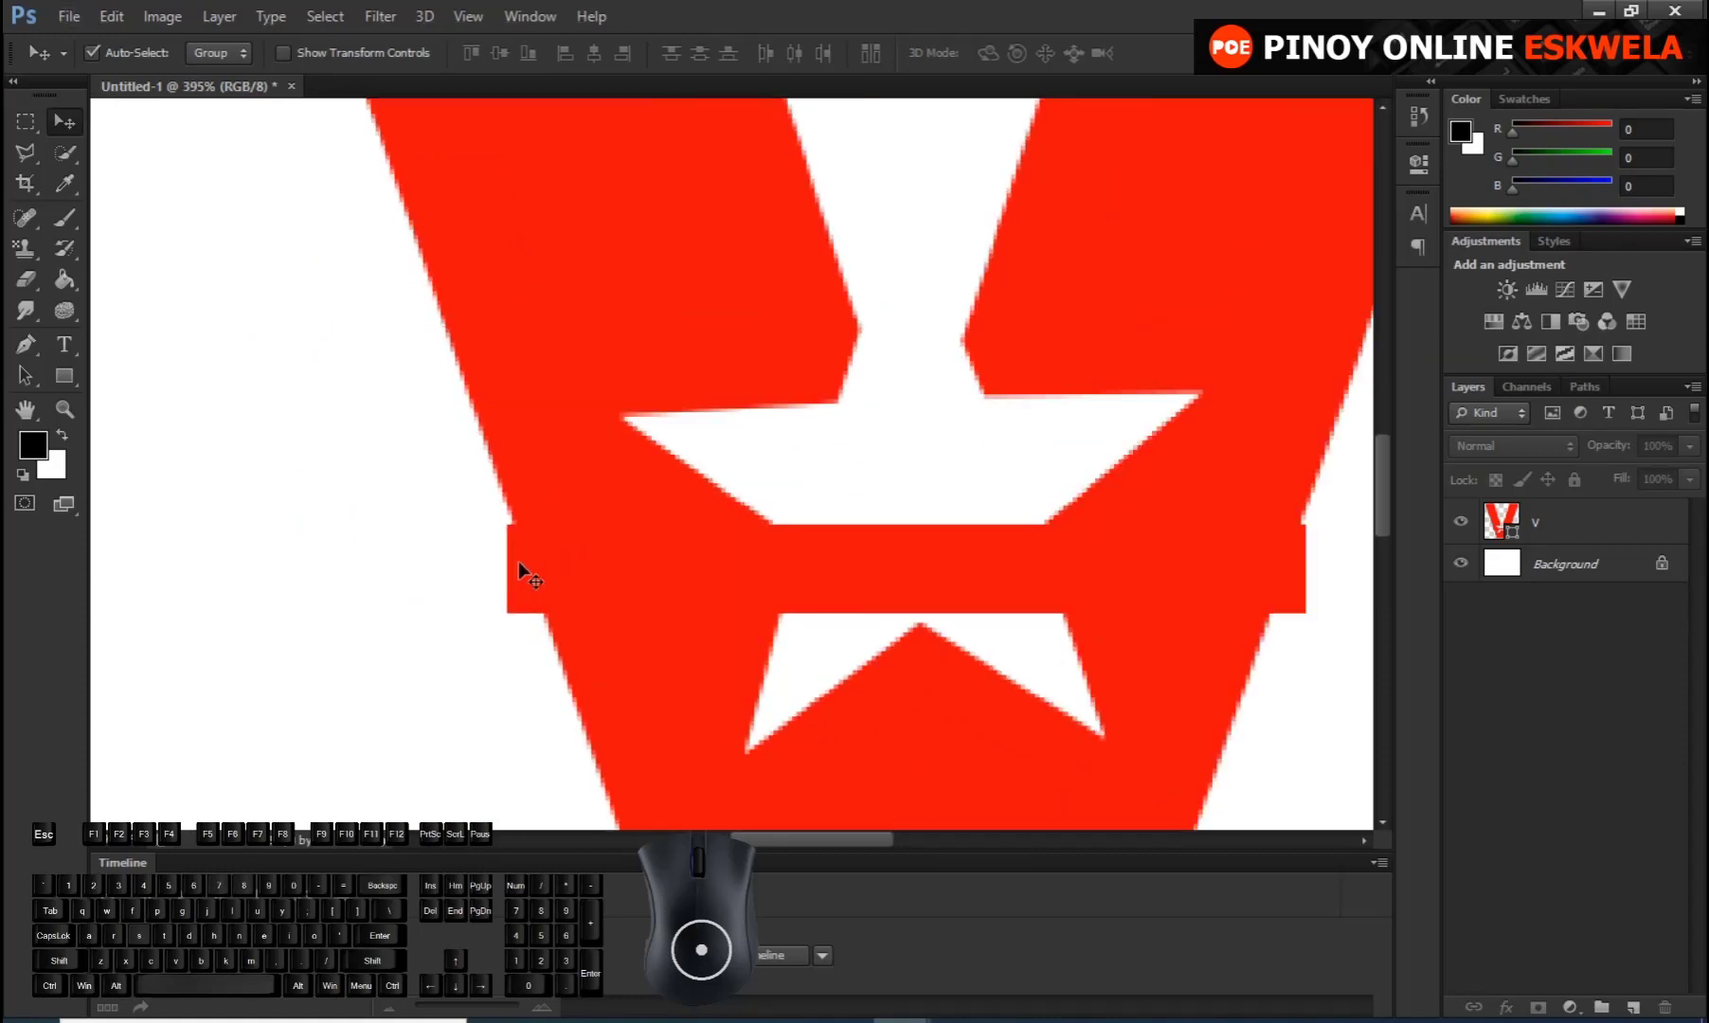
{"action": "scroll", "scroll_direction": "up", "scroll_amount": 3}
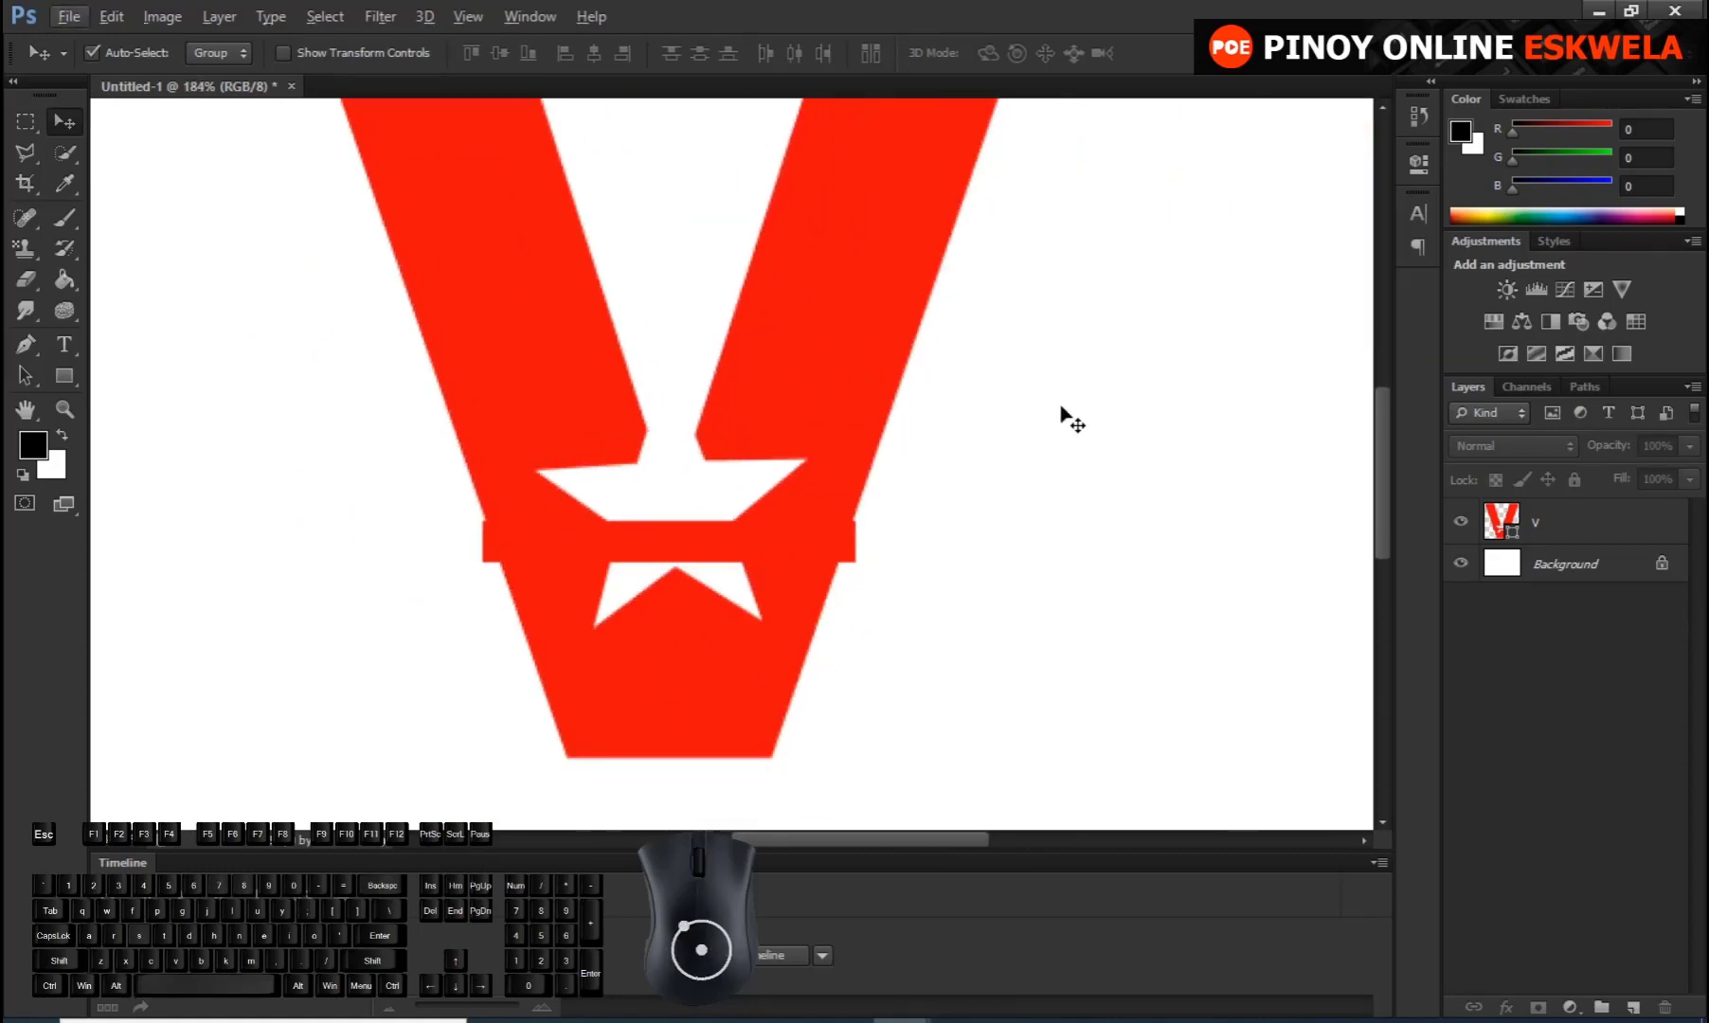
{"action": "left_click", "coordinate": [1560, 529]}
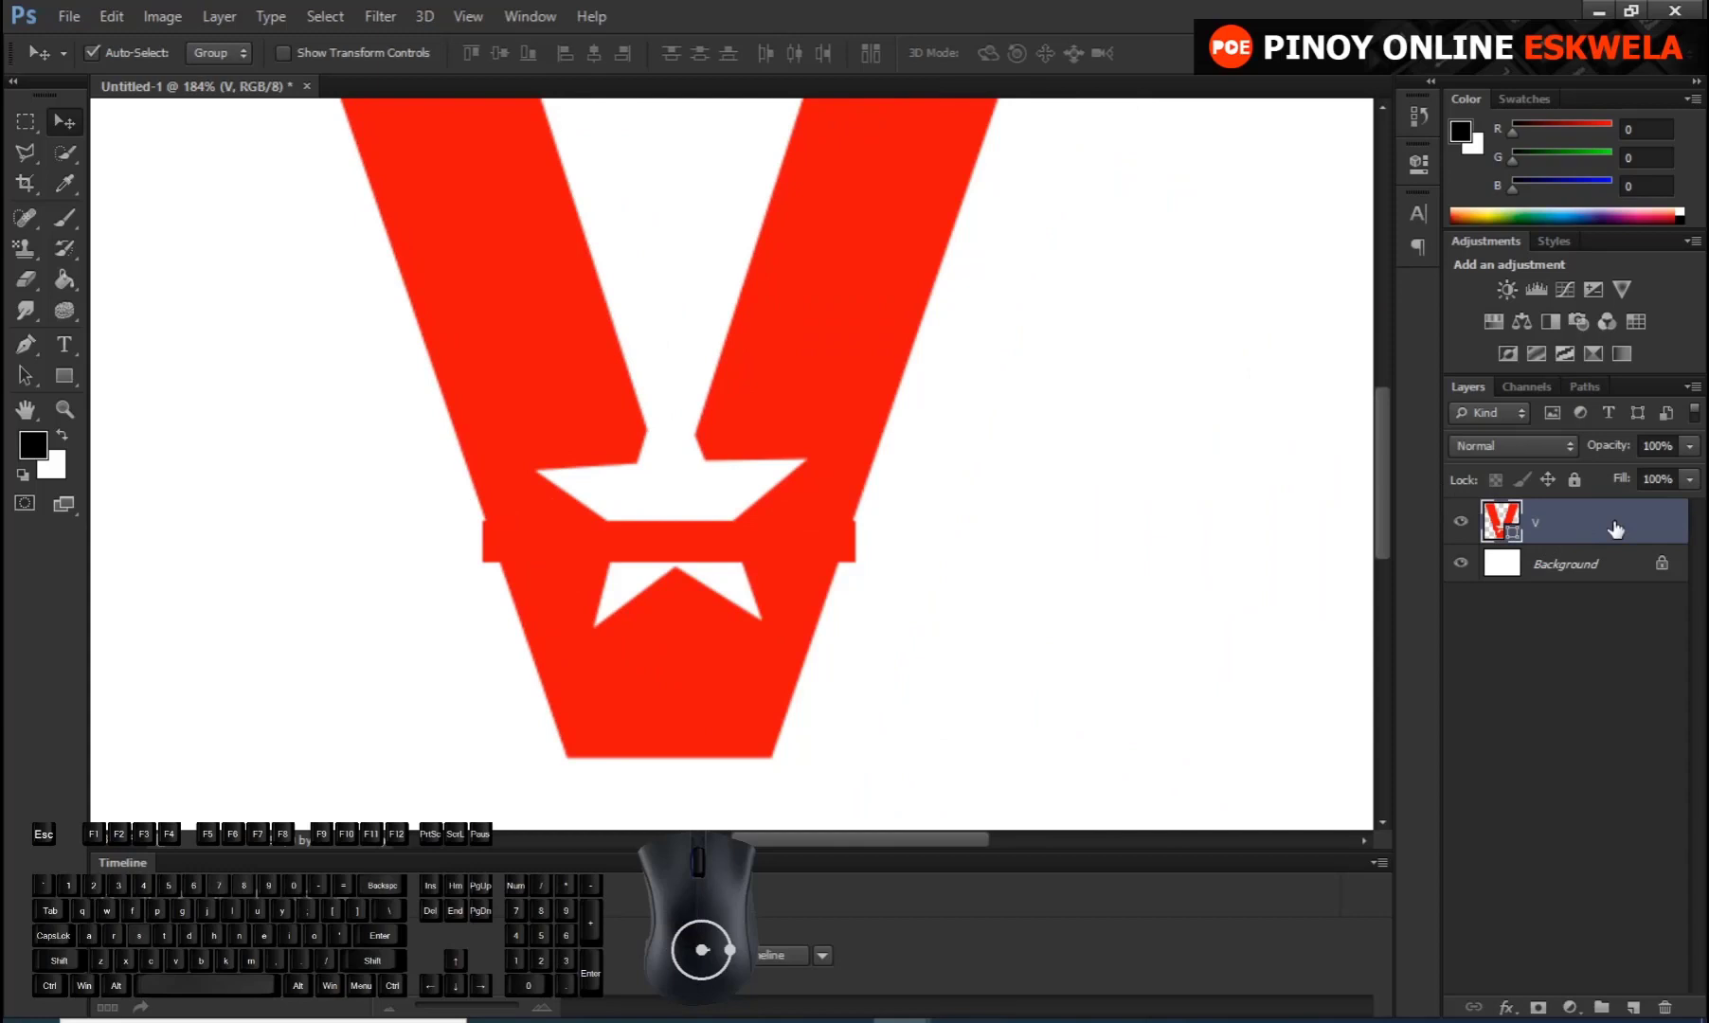
Select the bar path with Direct Selection and transform it diagonally along the V's stroke
{"action": "left_click", "coordinate": [41, 390]}
{"action": "right_click", "coordinate": [41, 390]}
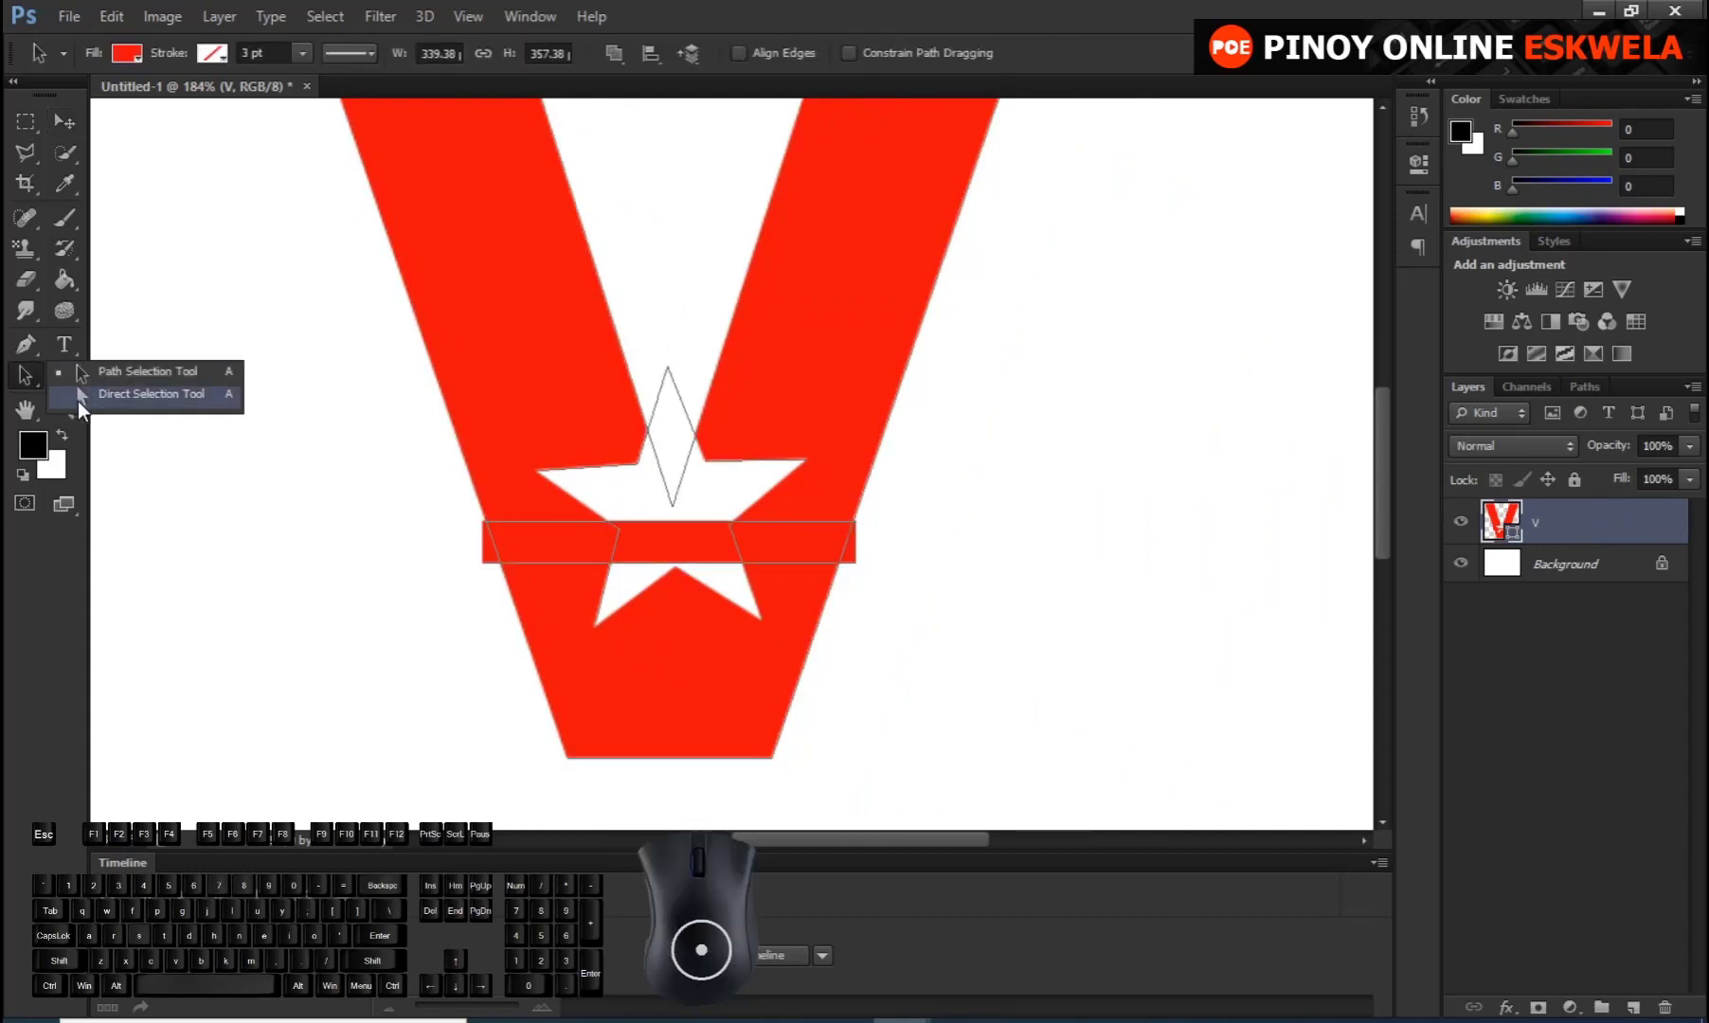
{"action": "left_click", "coordinate": [91, 406]}
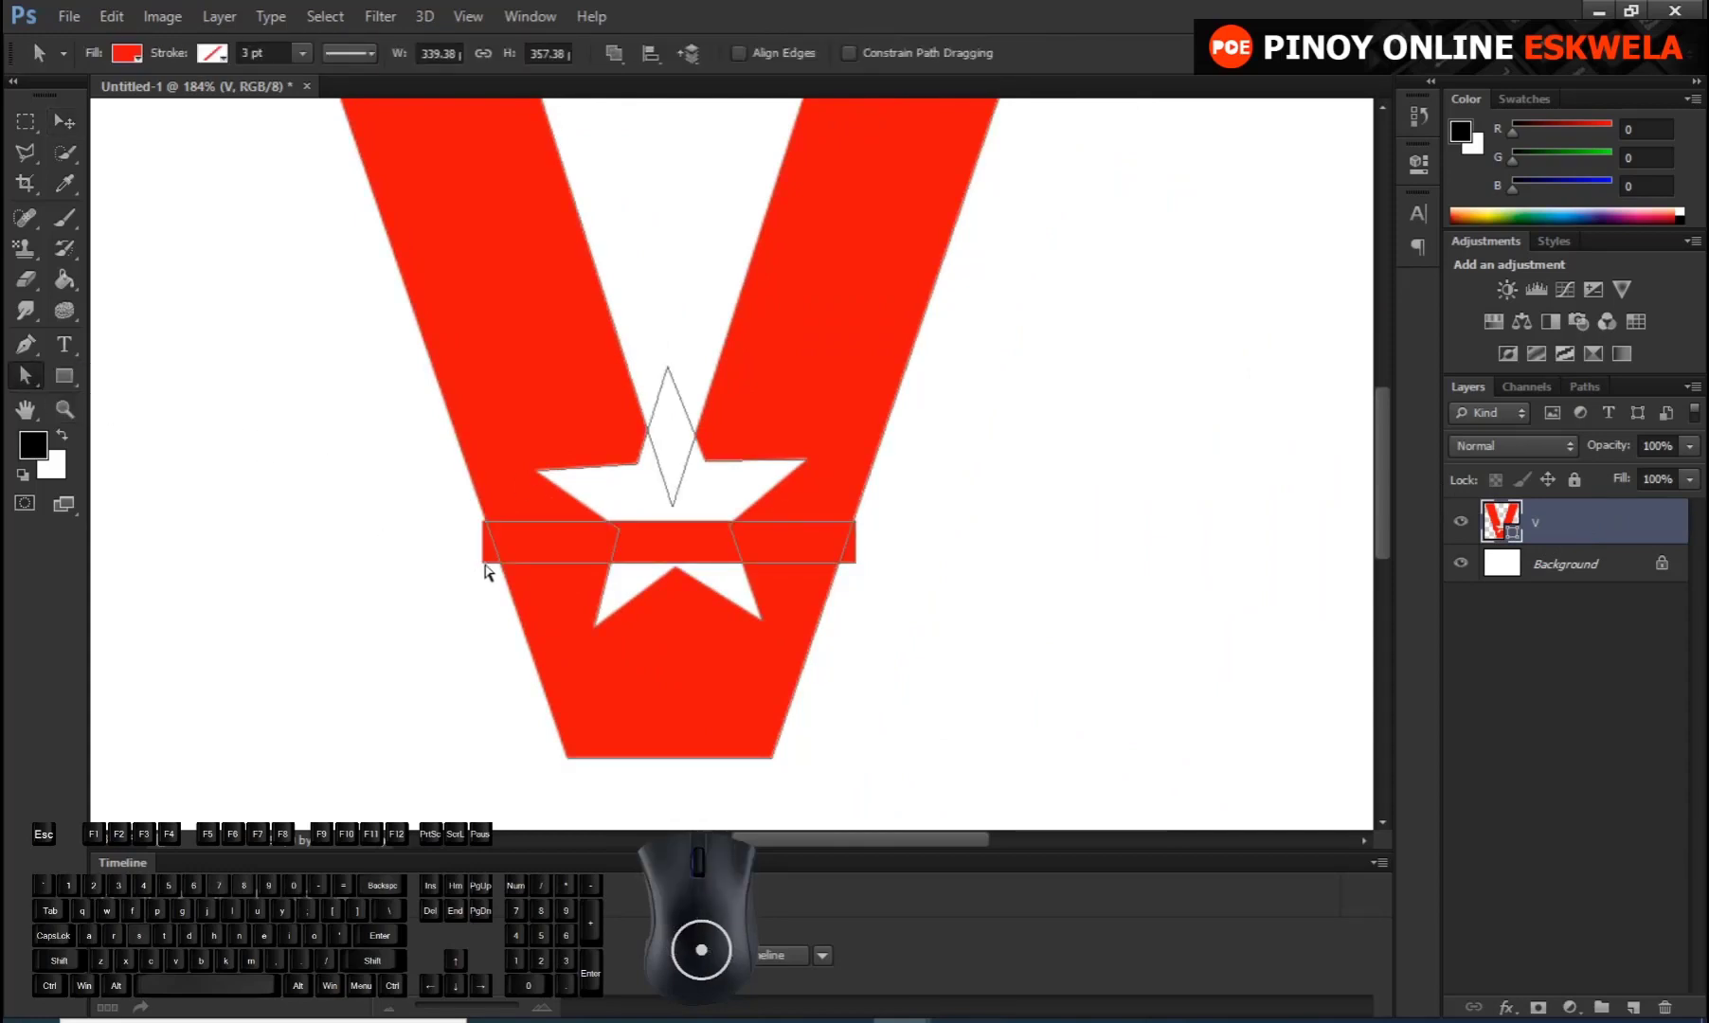
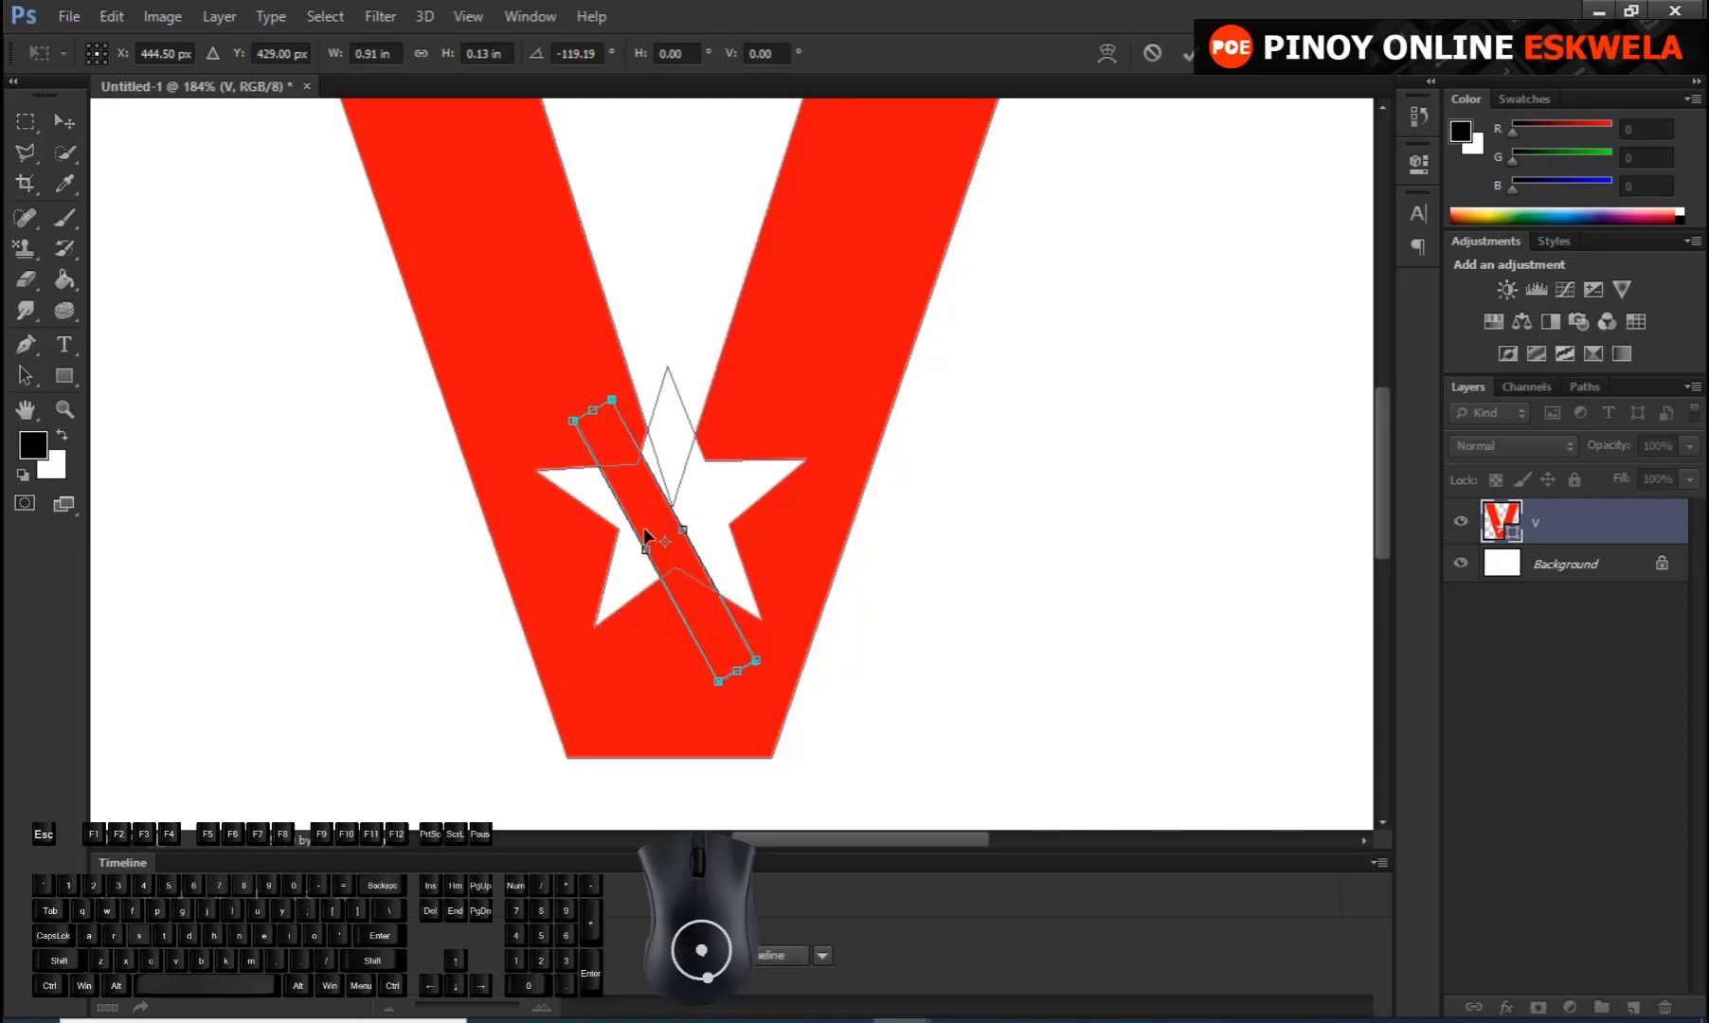
{"action": "left_click_drag", "start_coordinate": [708, 627], "coordinate": [682, 587]}
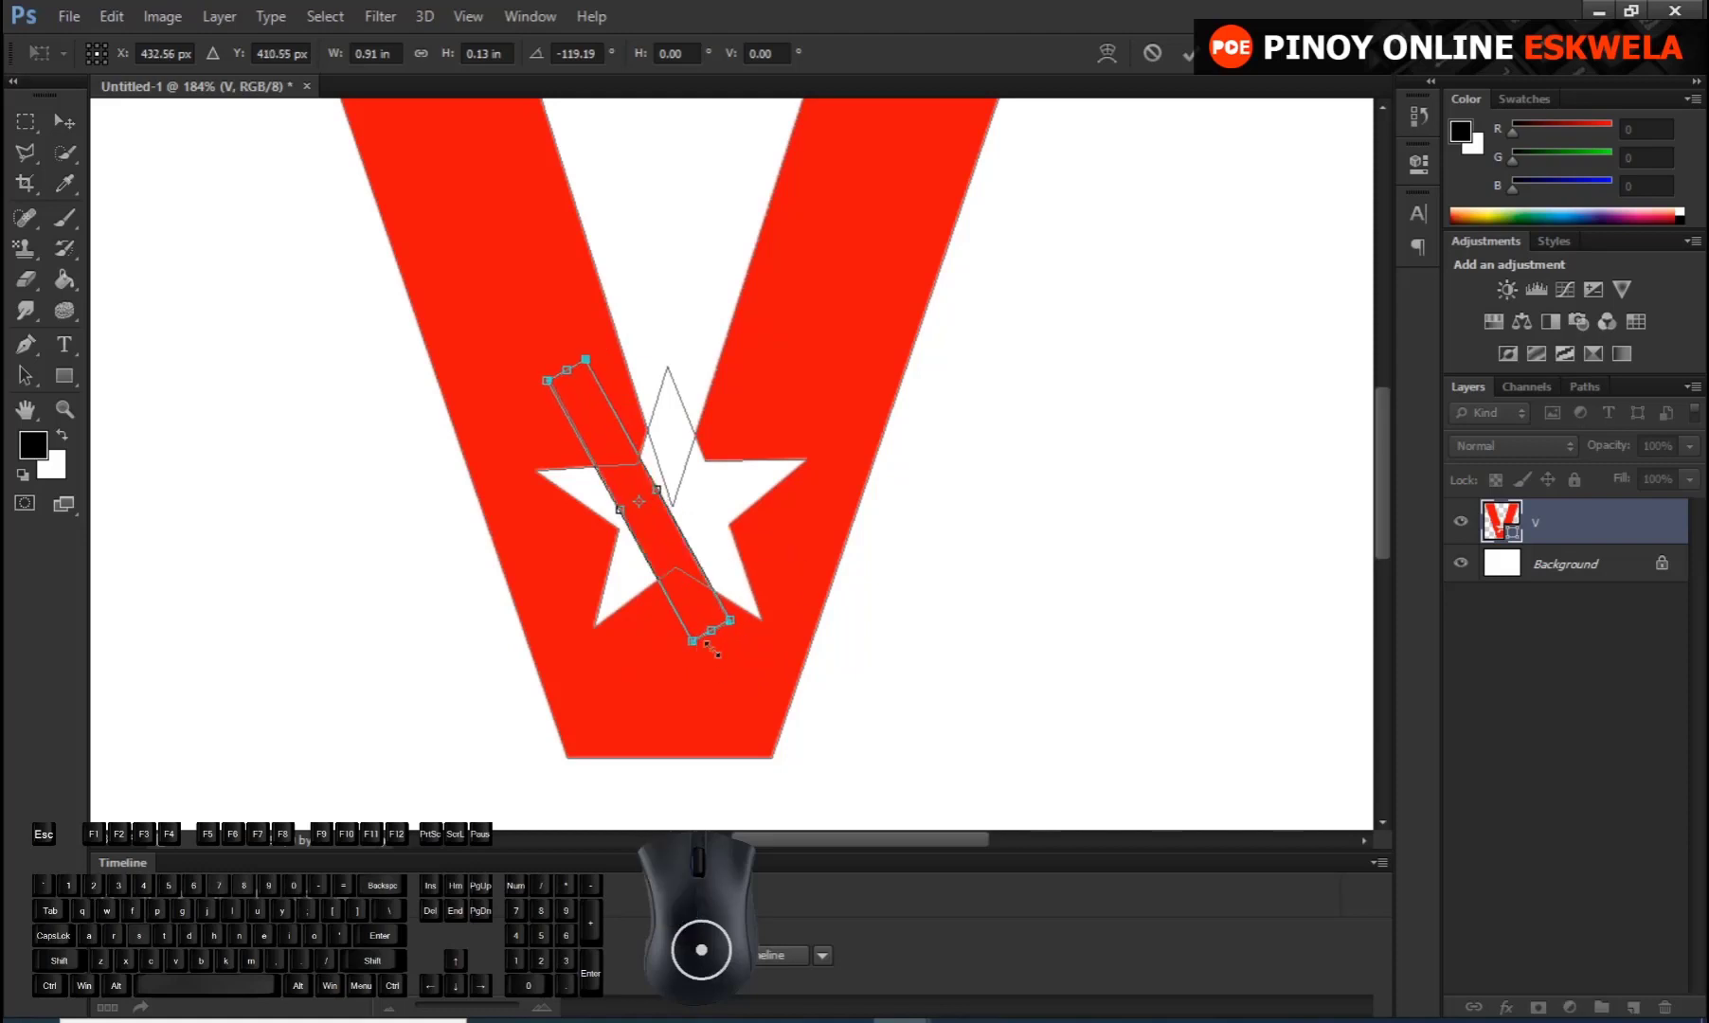
{"action": "key", "text": "Return"}
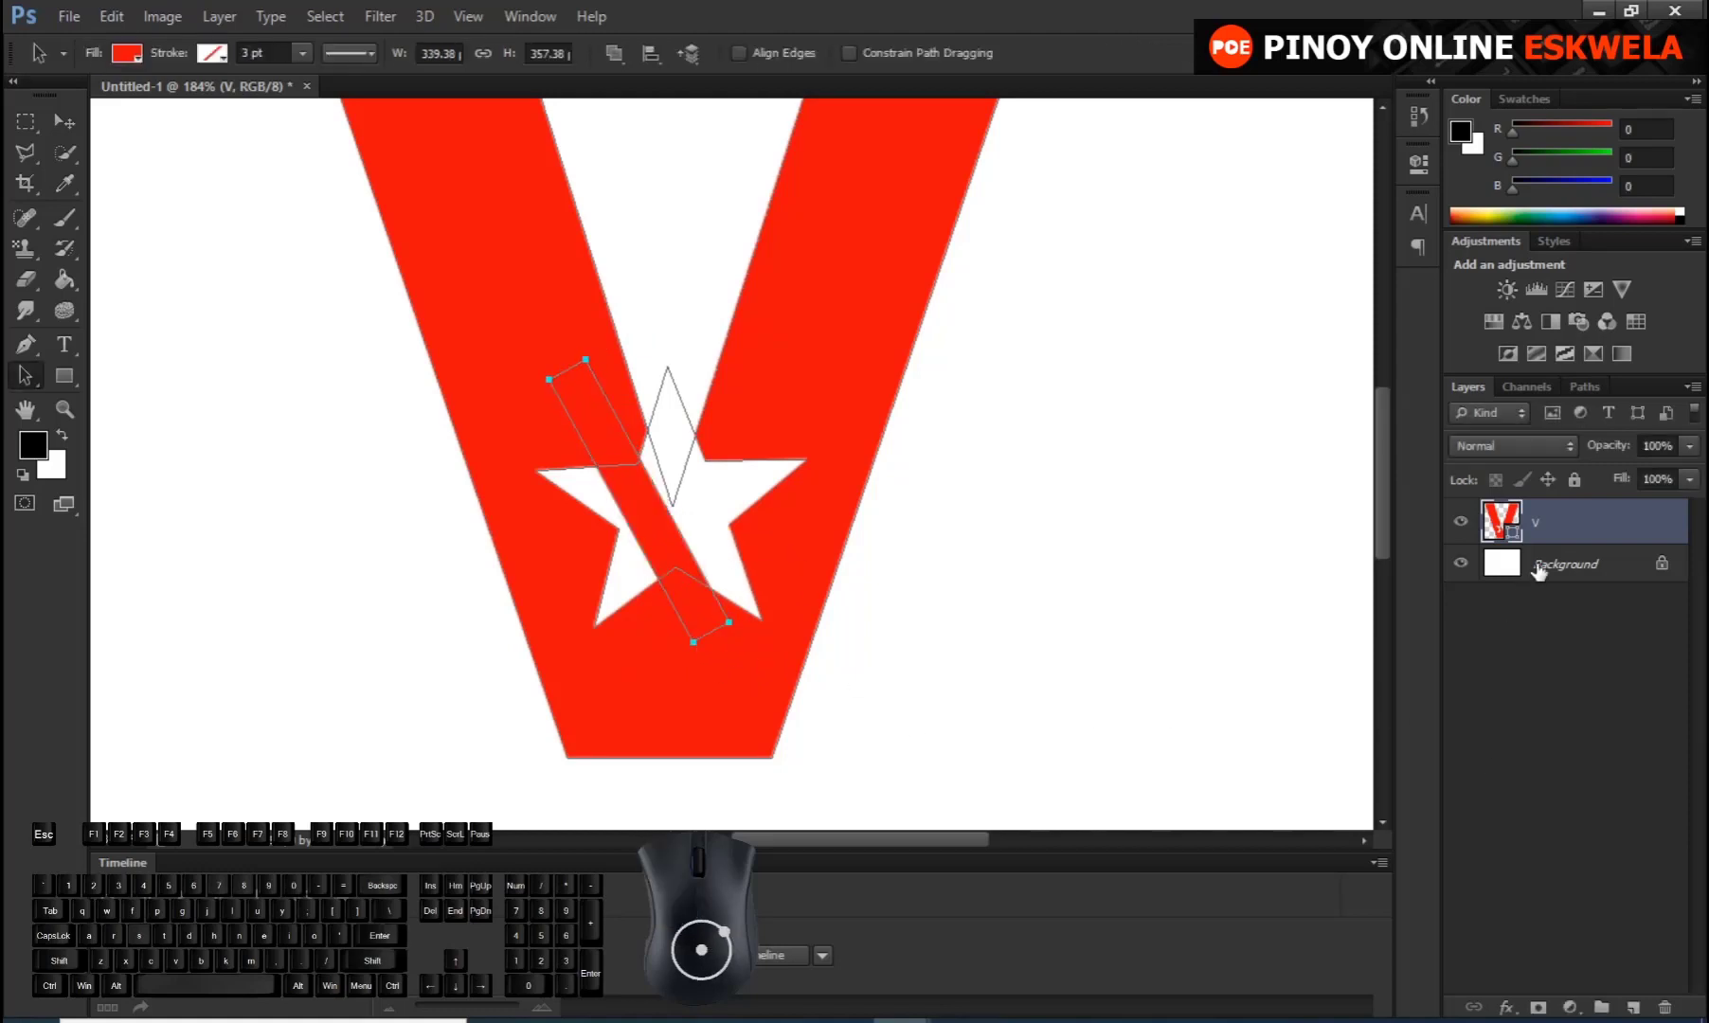
Preview the cut on the Background layer, nudge the bar left and confirm its position
{"action": "left_click", "coordinate": [1554, 573]}
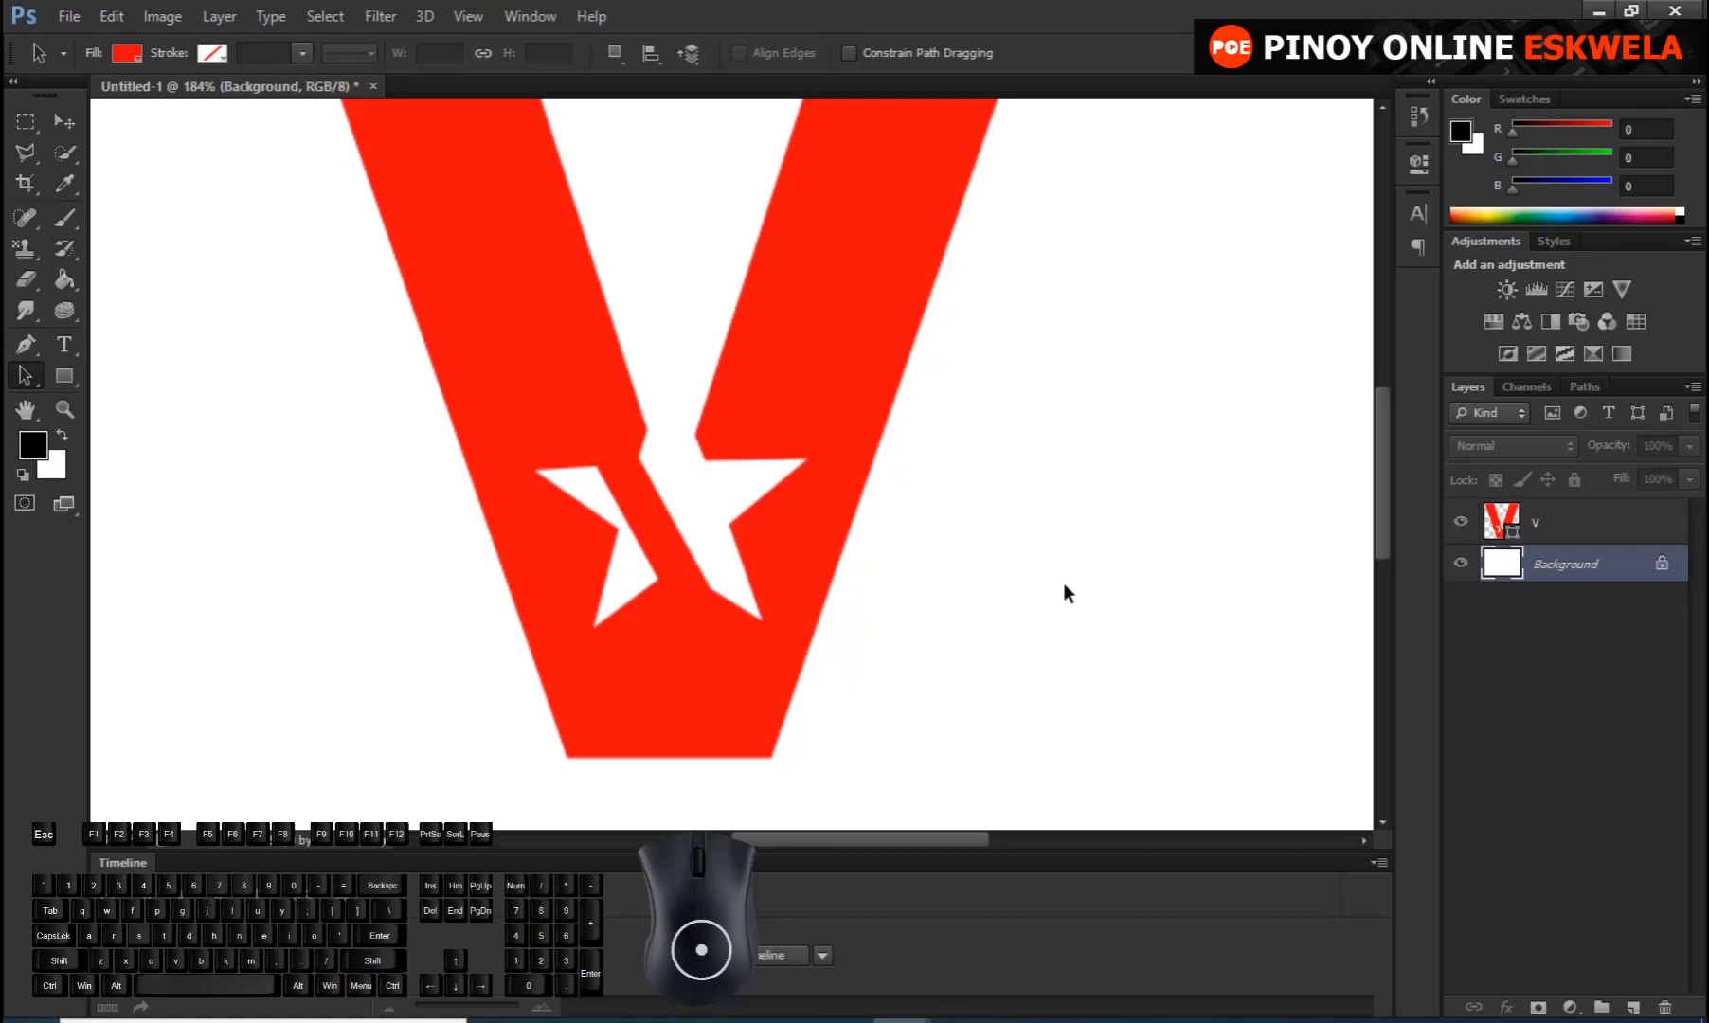
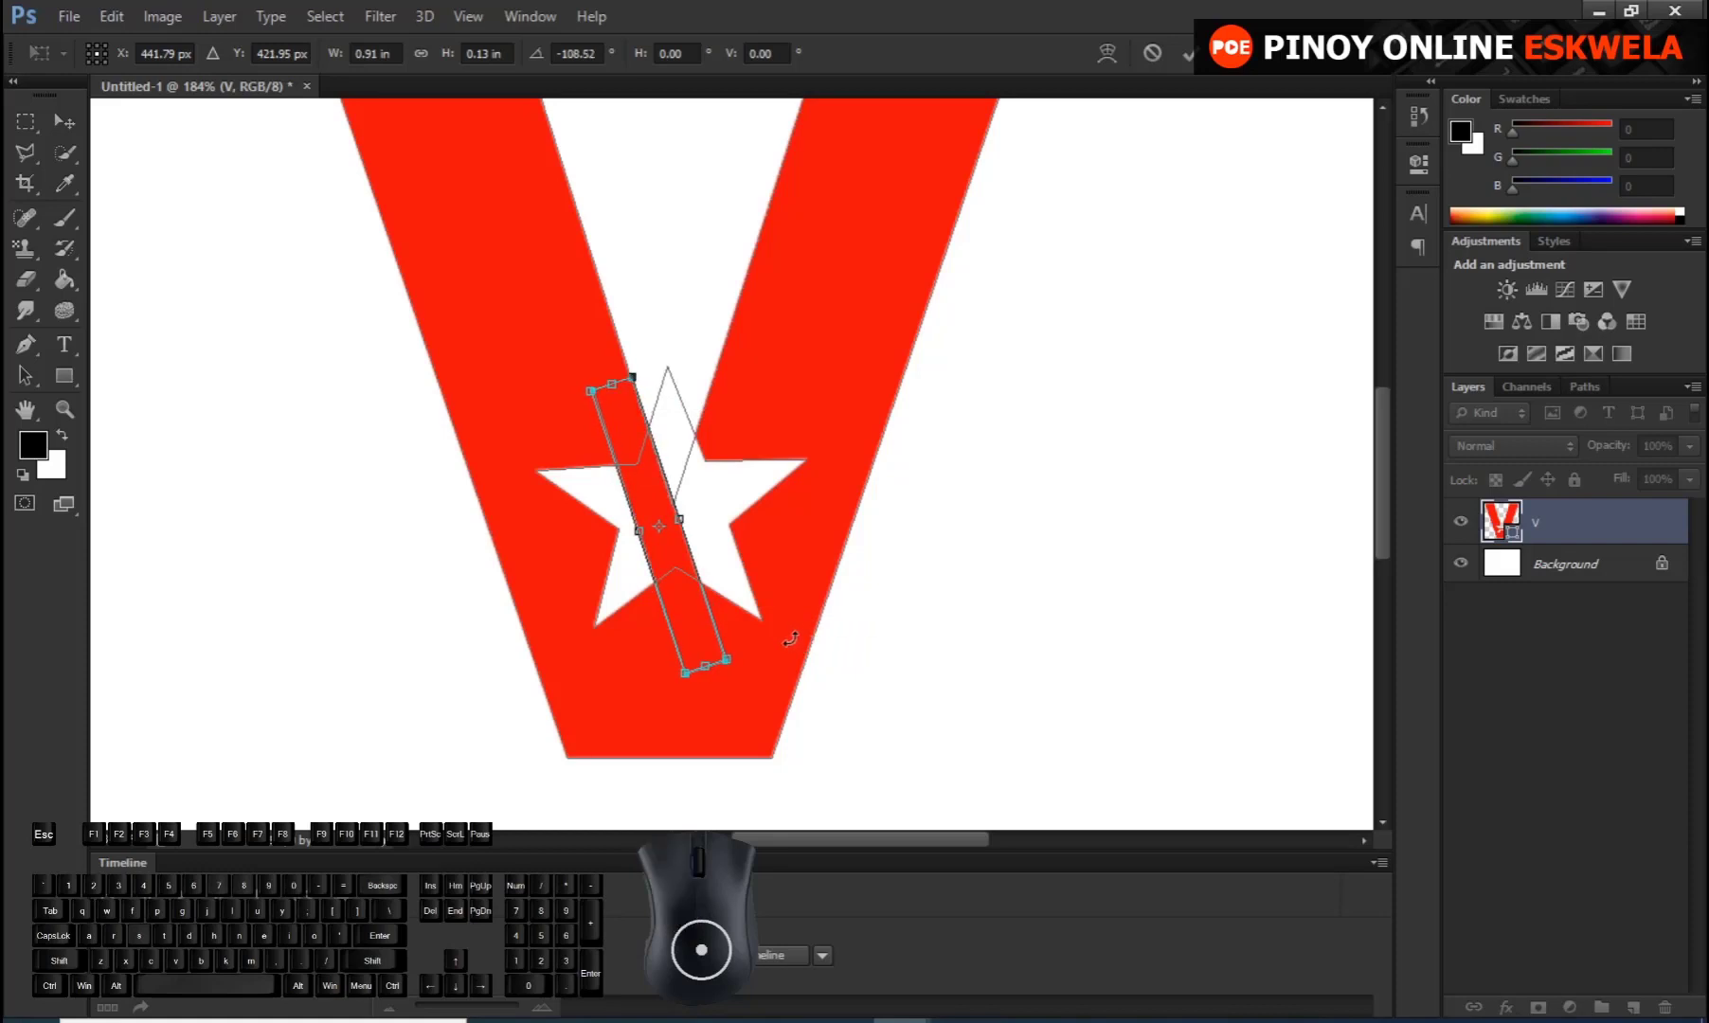
{"action": "key", "text": "Left"}
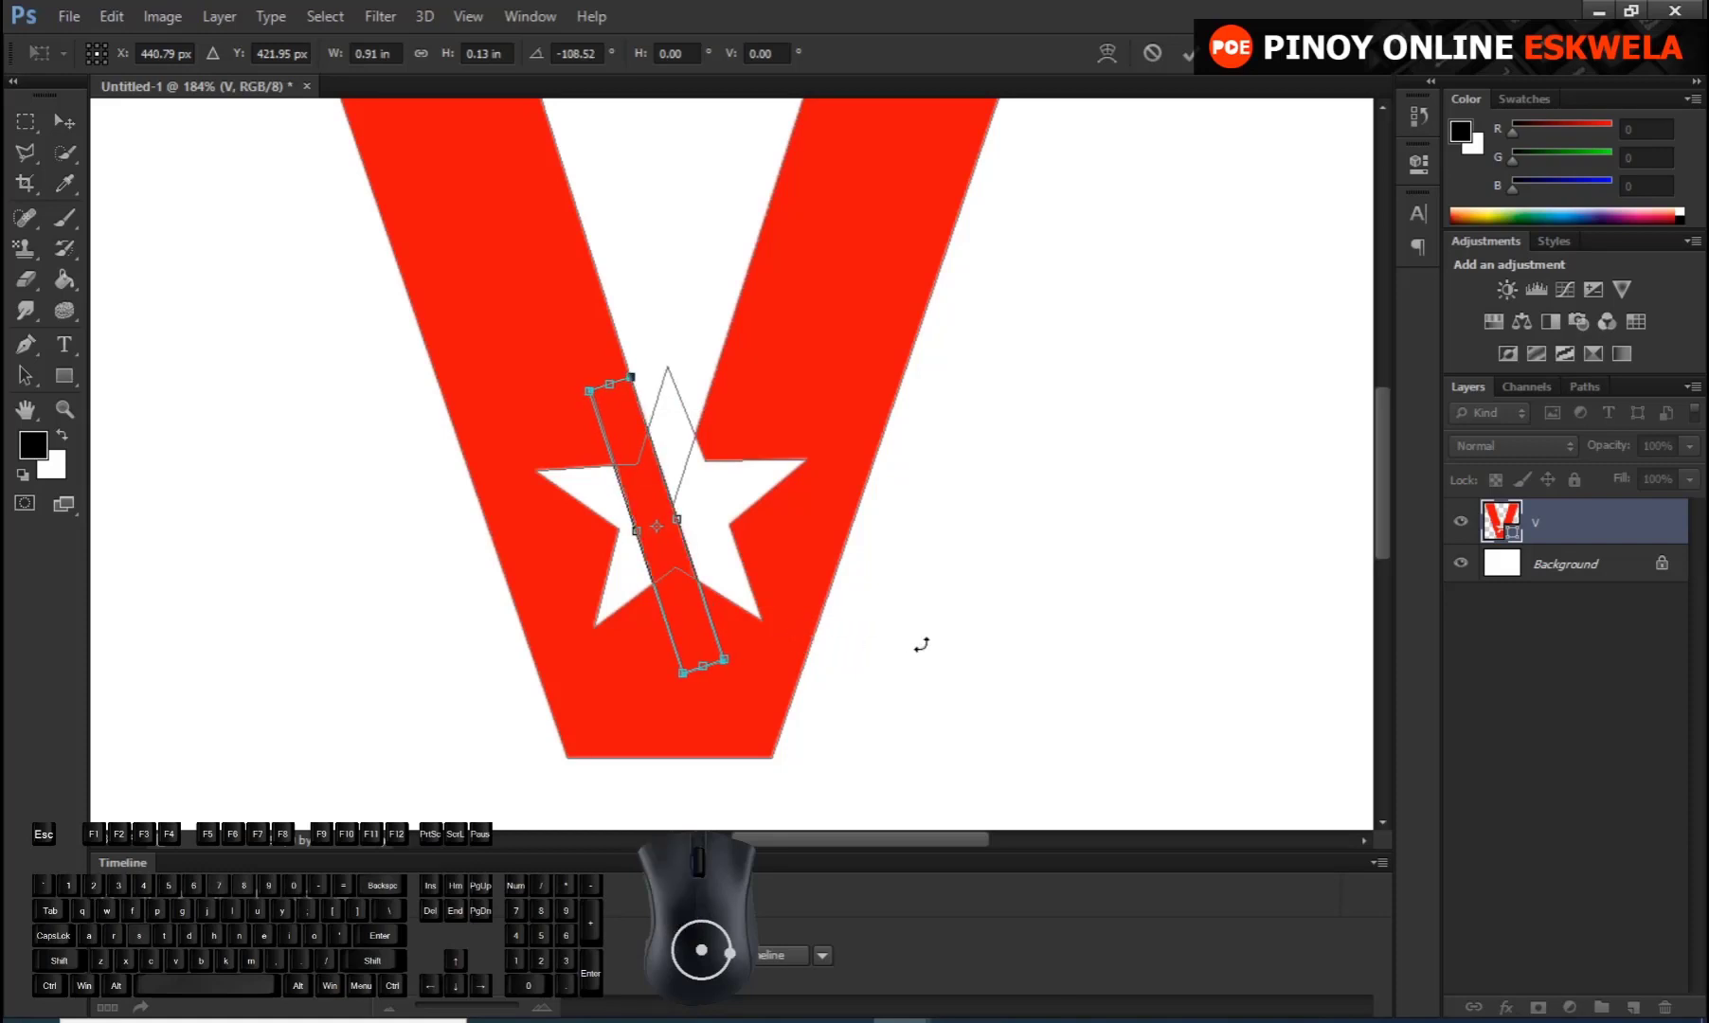
{"action": "key", "text": "Return"}
{"action": "key", "text": "Return"}
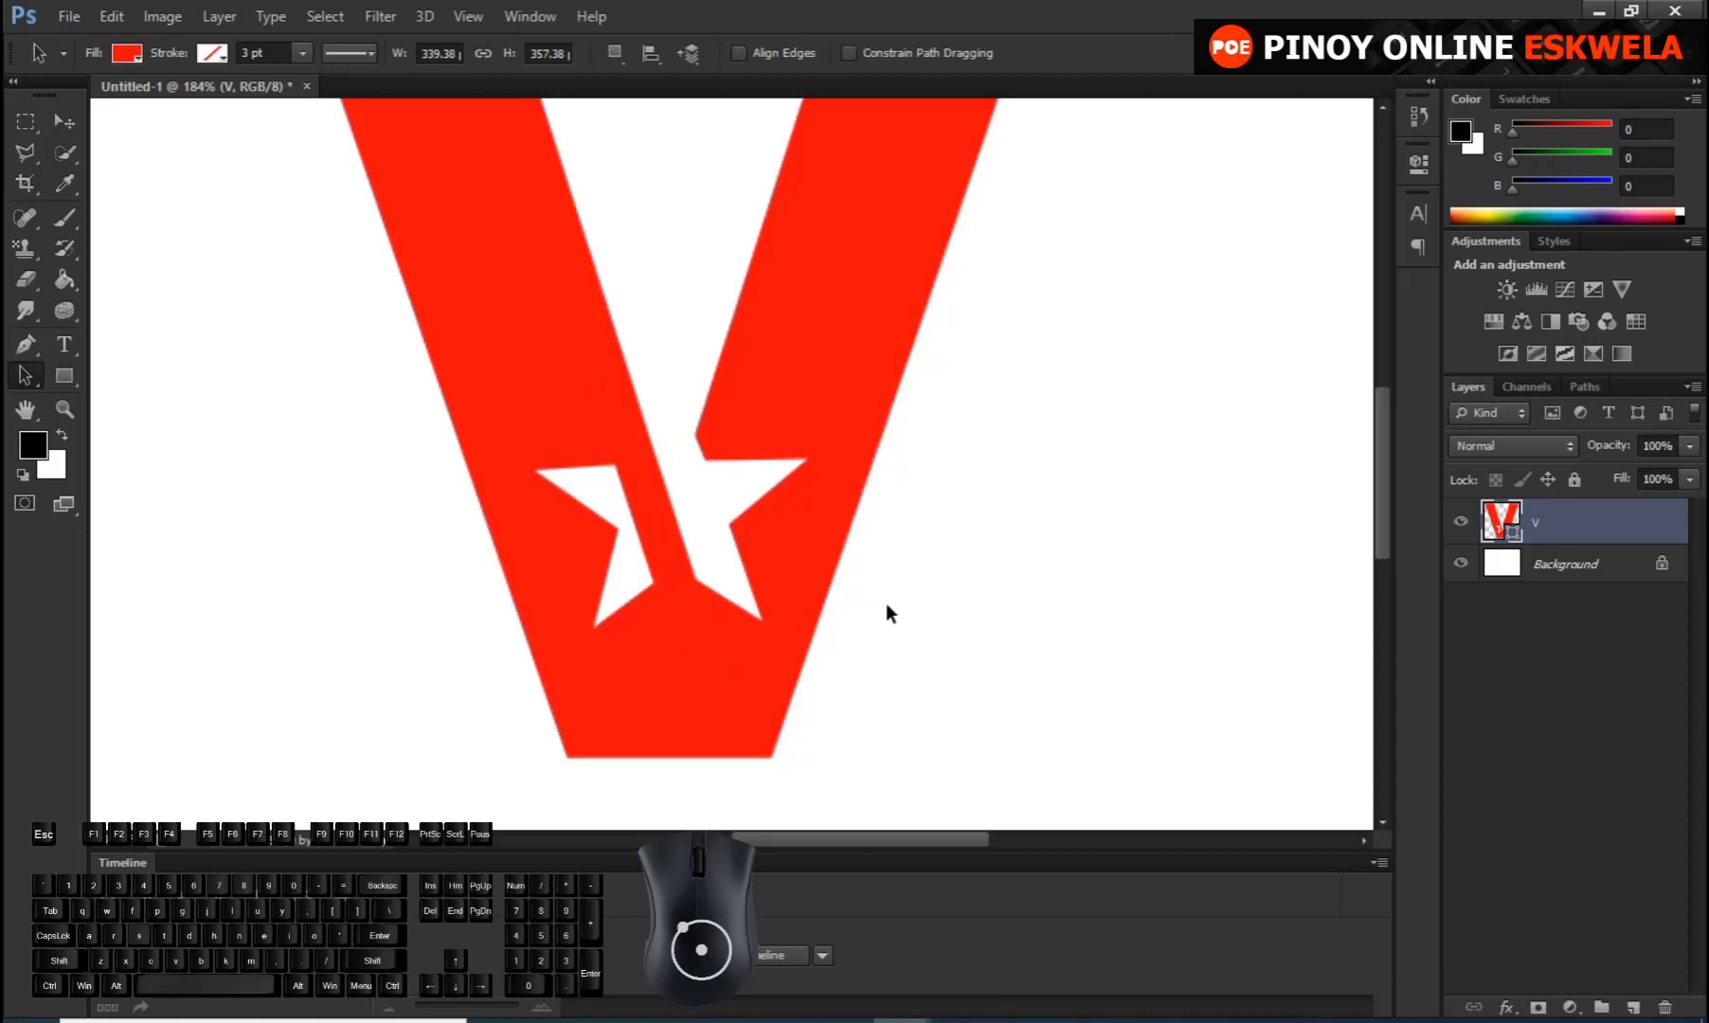
Start a new Horizontal Type text entry left of the V for the word Text
{"action": "scroll", "scroll_direction": "up", "scroll_amount": 3}
{"action": "scroll", "scroll_direction": "down", "scroll_amount": 3}
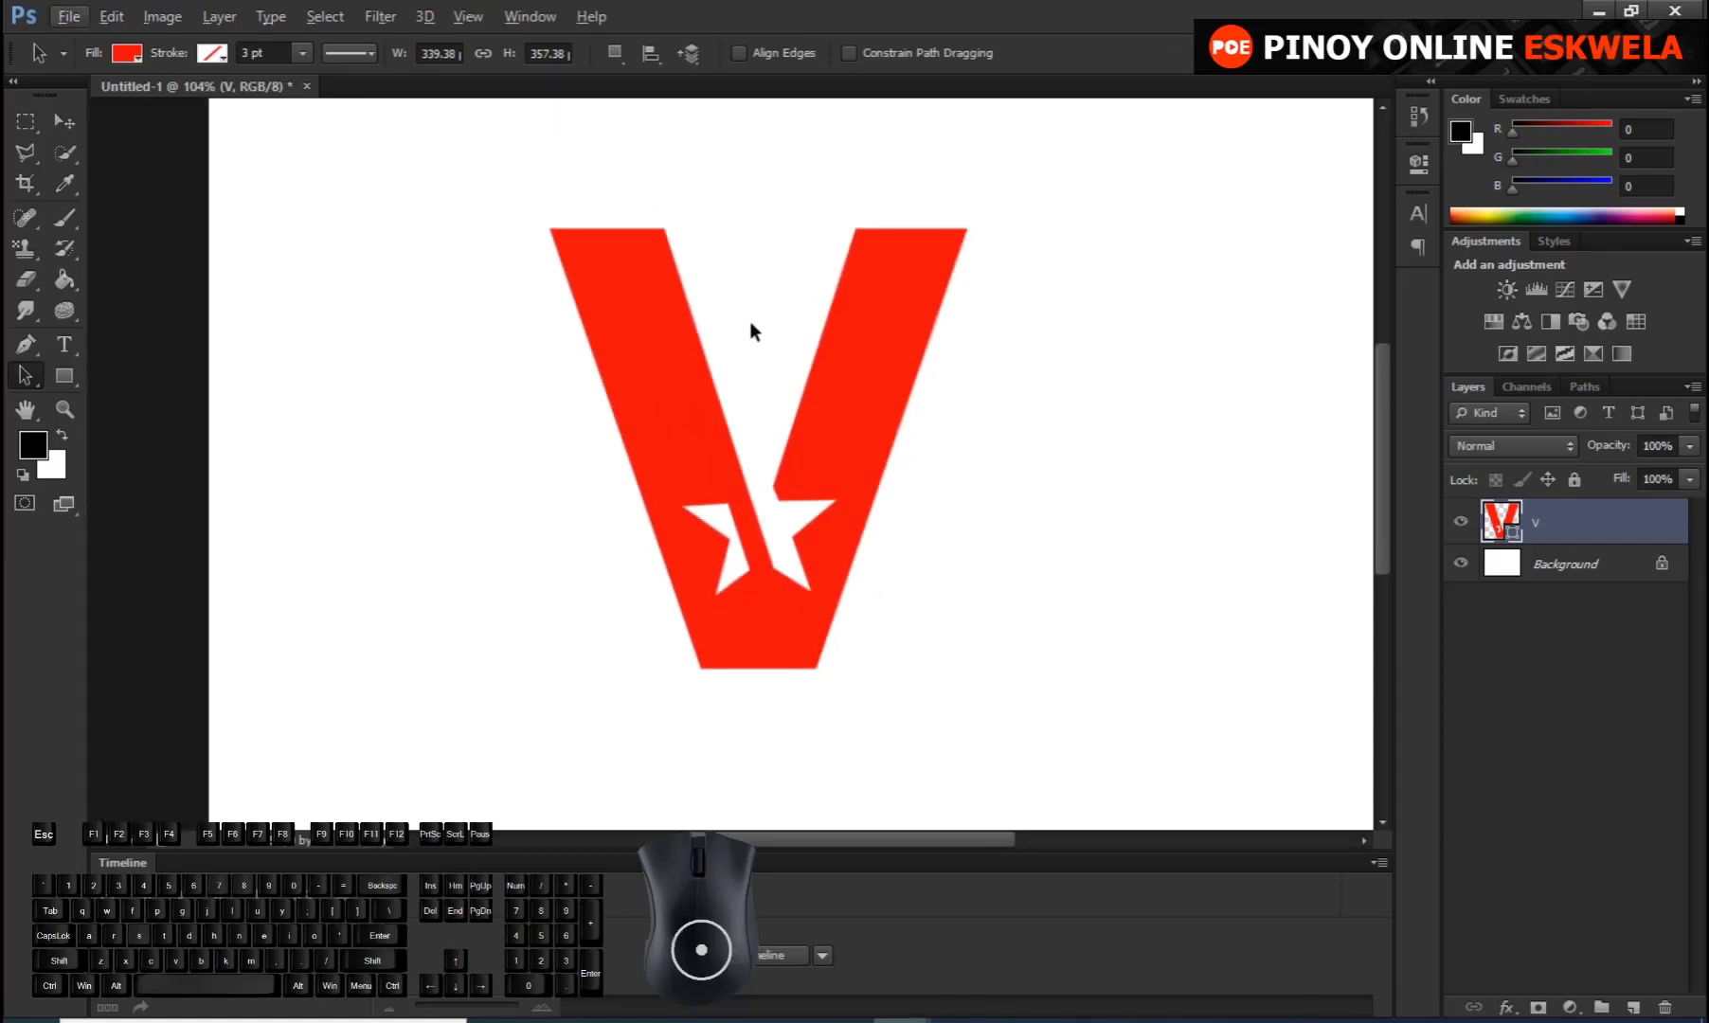
{"action": "left_click", "coordinate": [73, 344]}
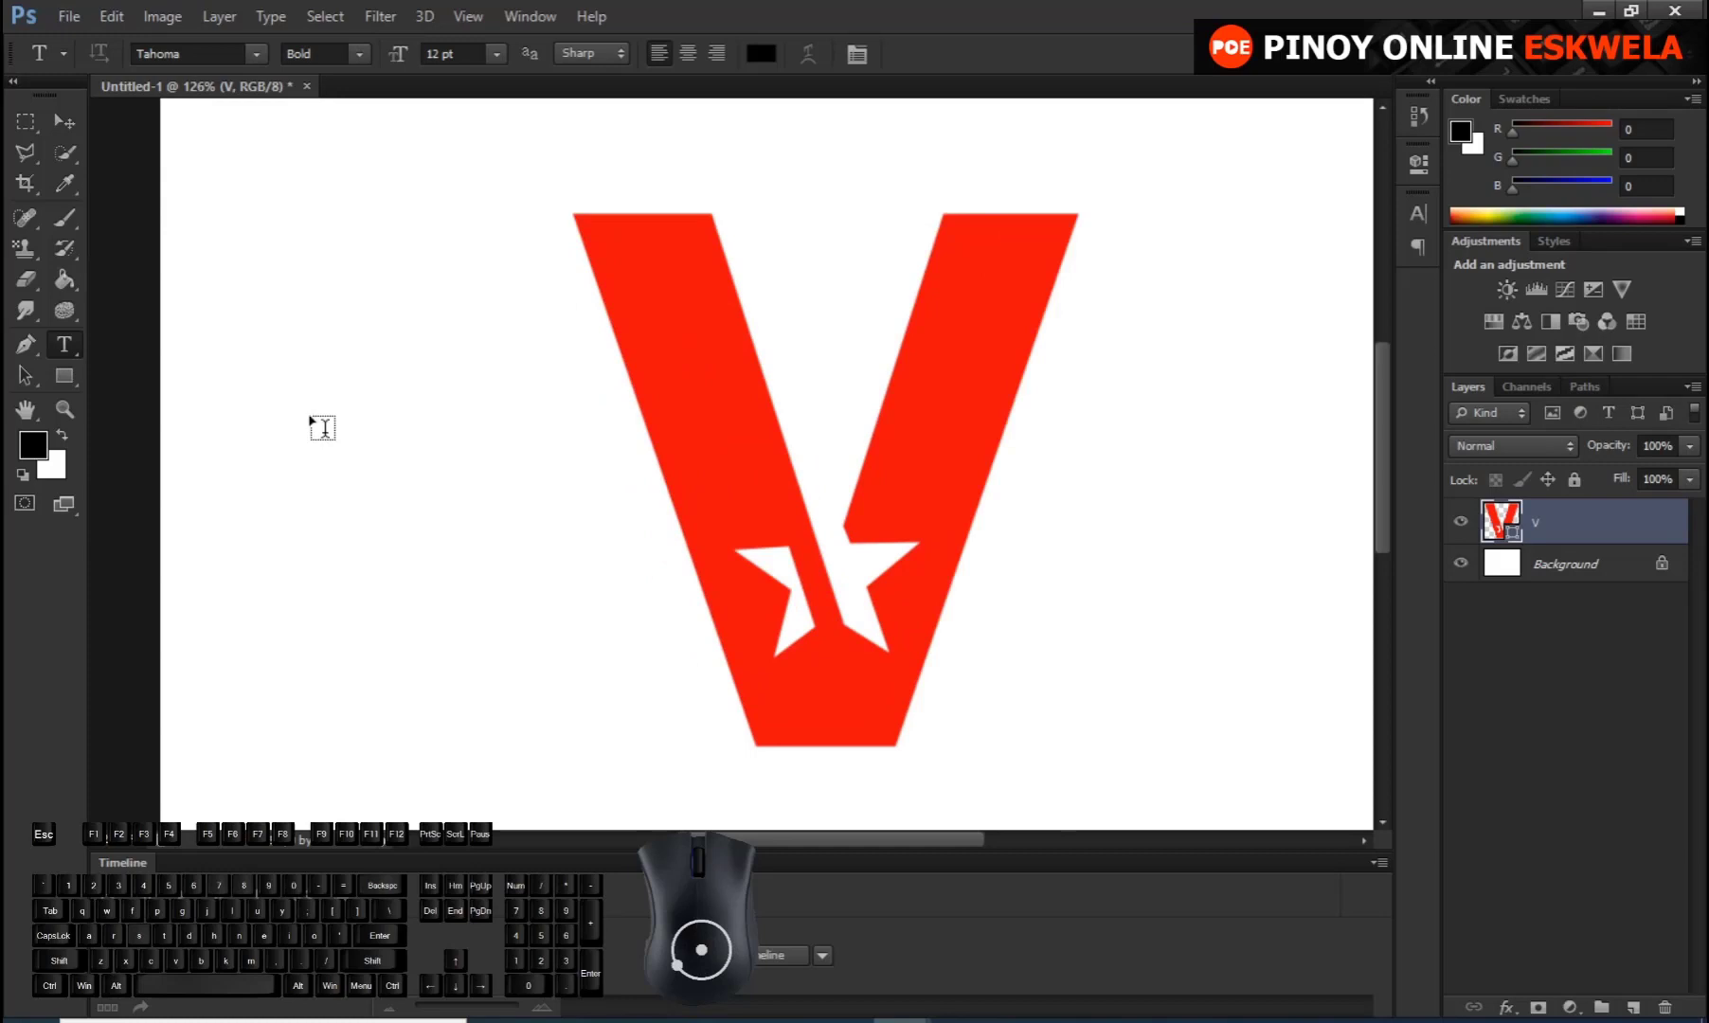
{"action": "left_click", "coordinate": [263, 402]}
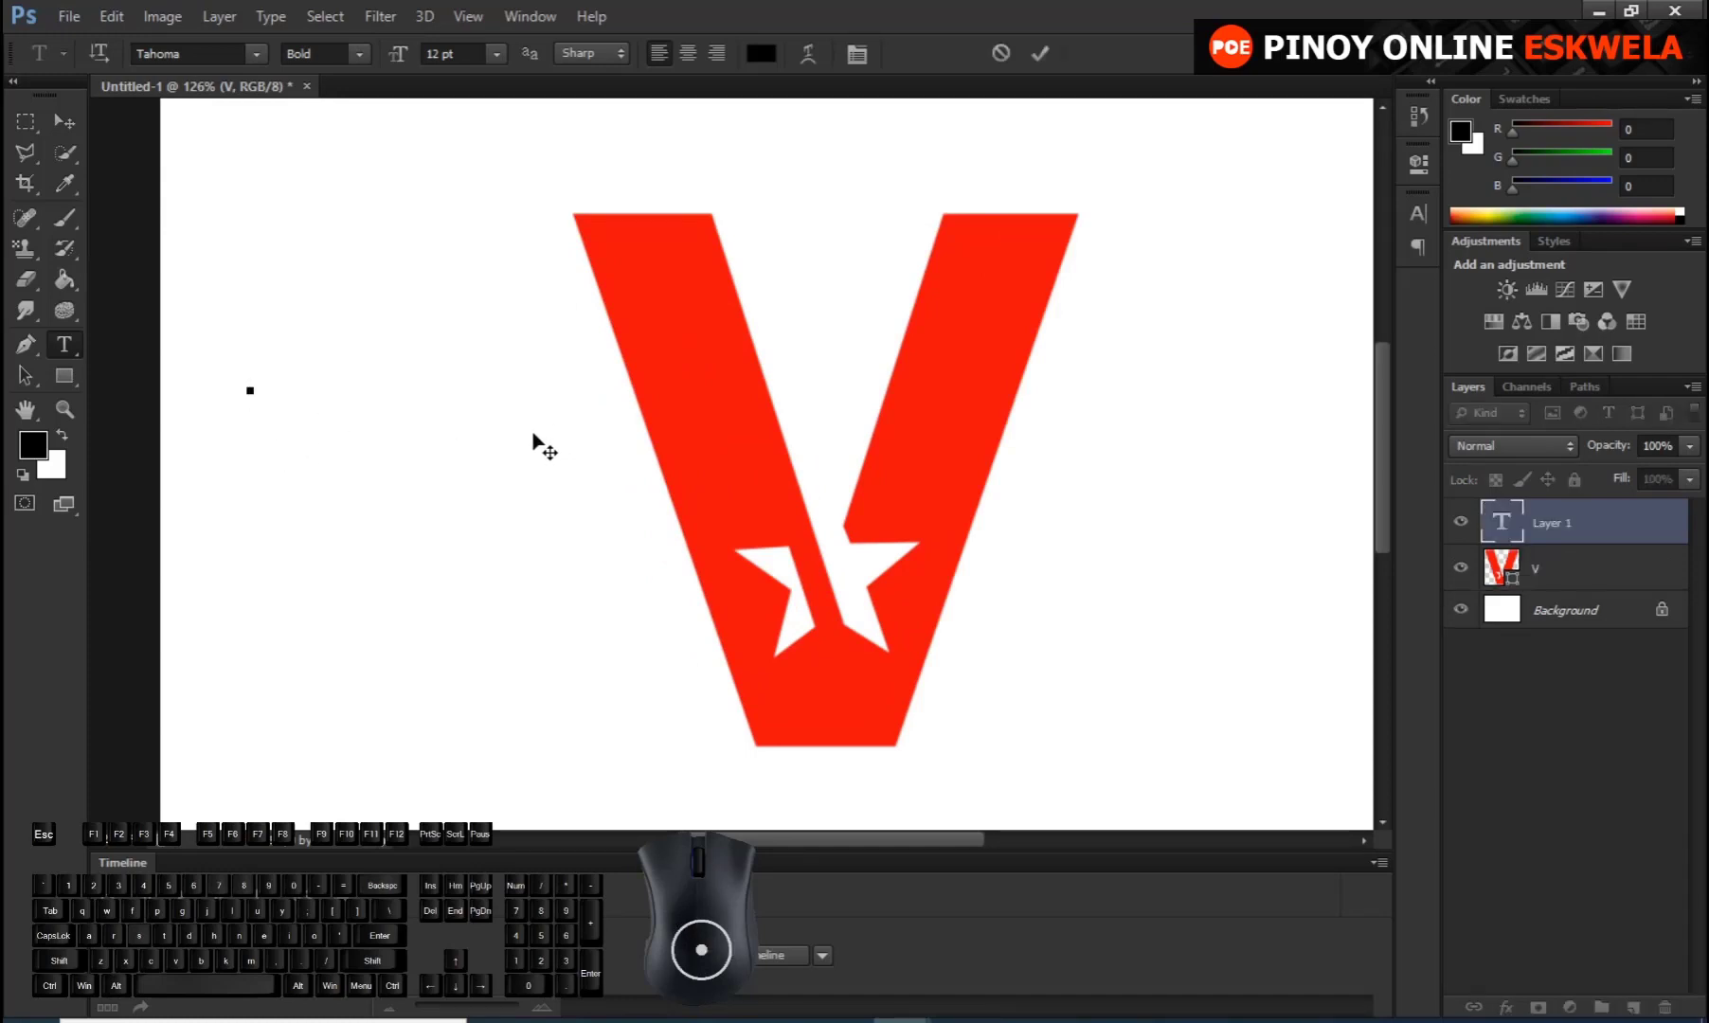
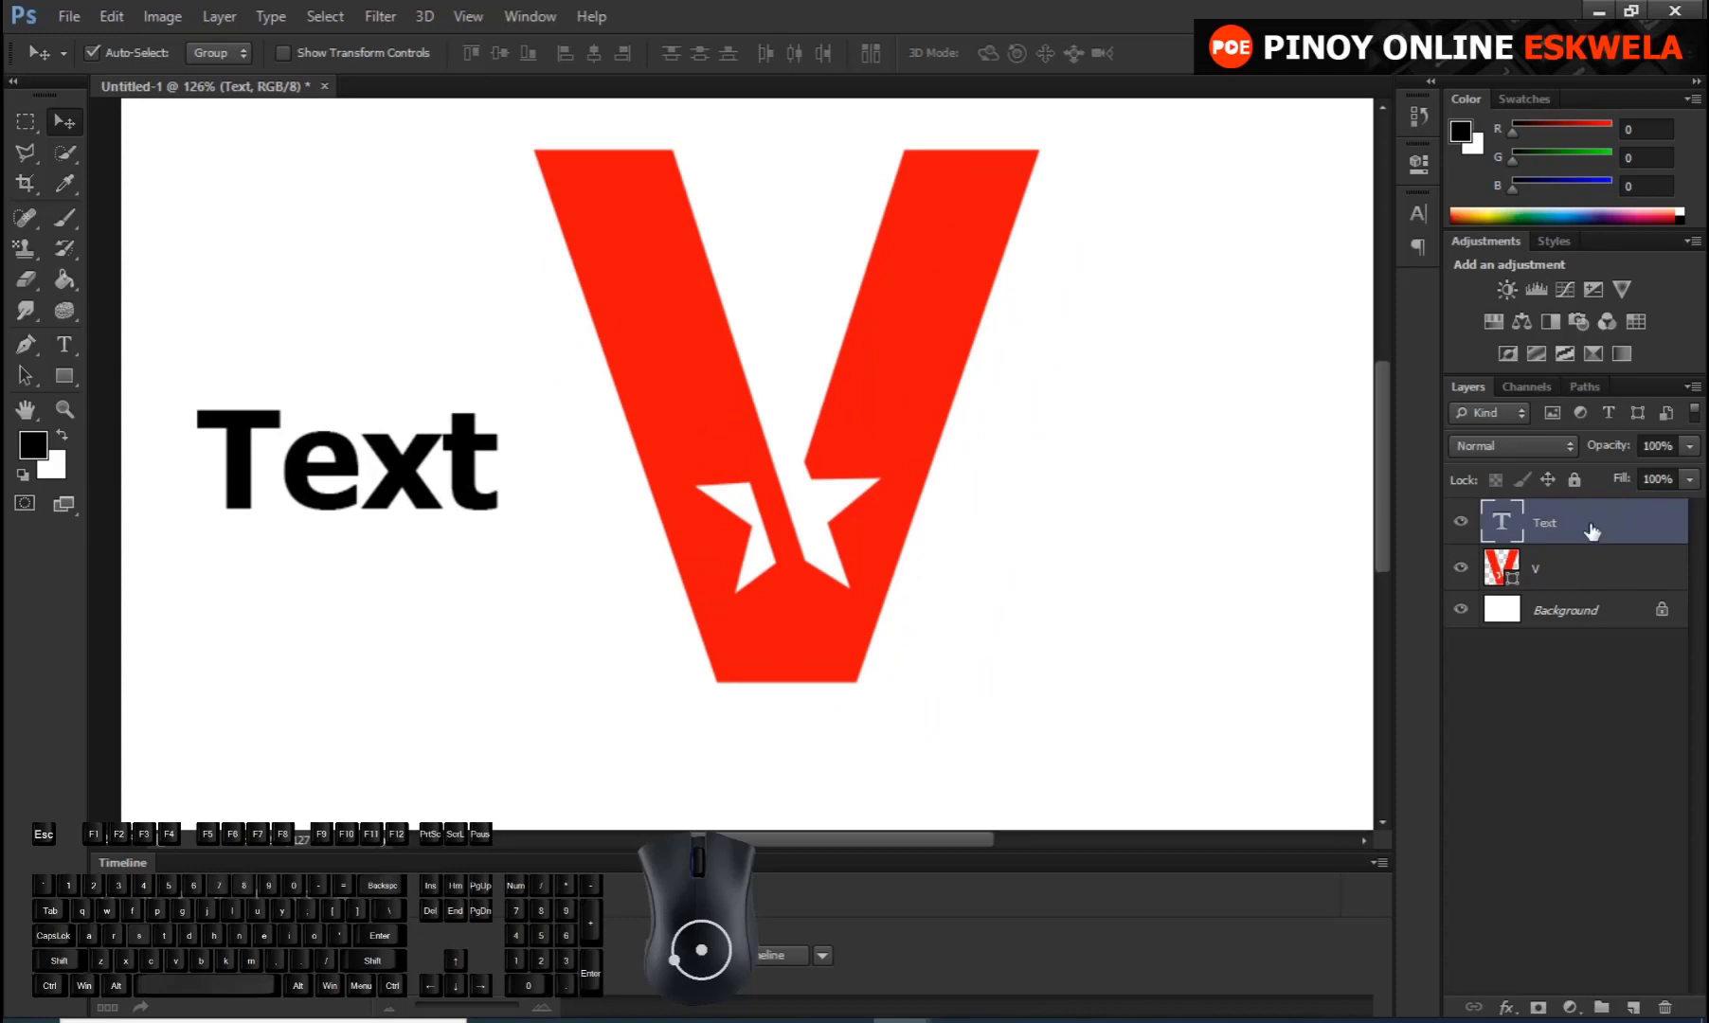
Convert the Text layer to a shape and edit its fill colour to magenta
{"action": "right_click", "coordinate": [1593, 530]}
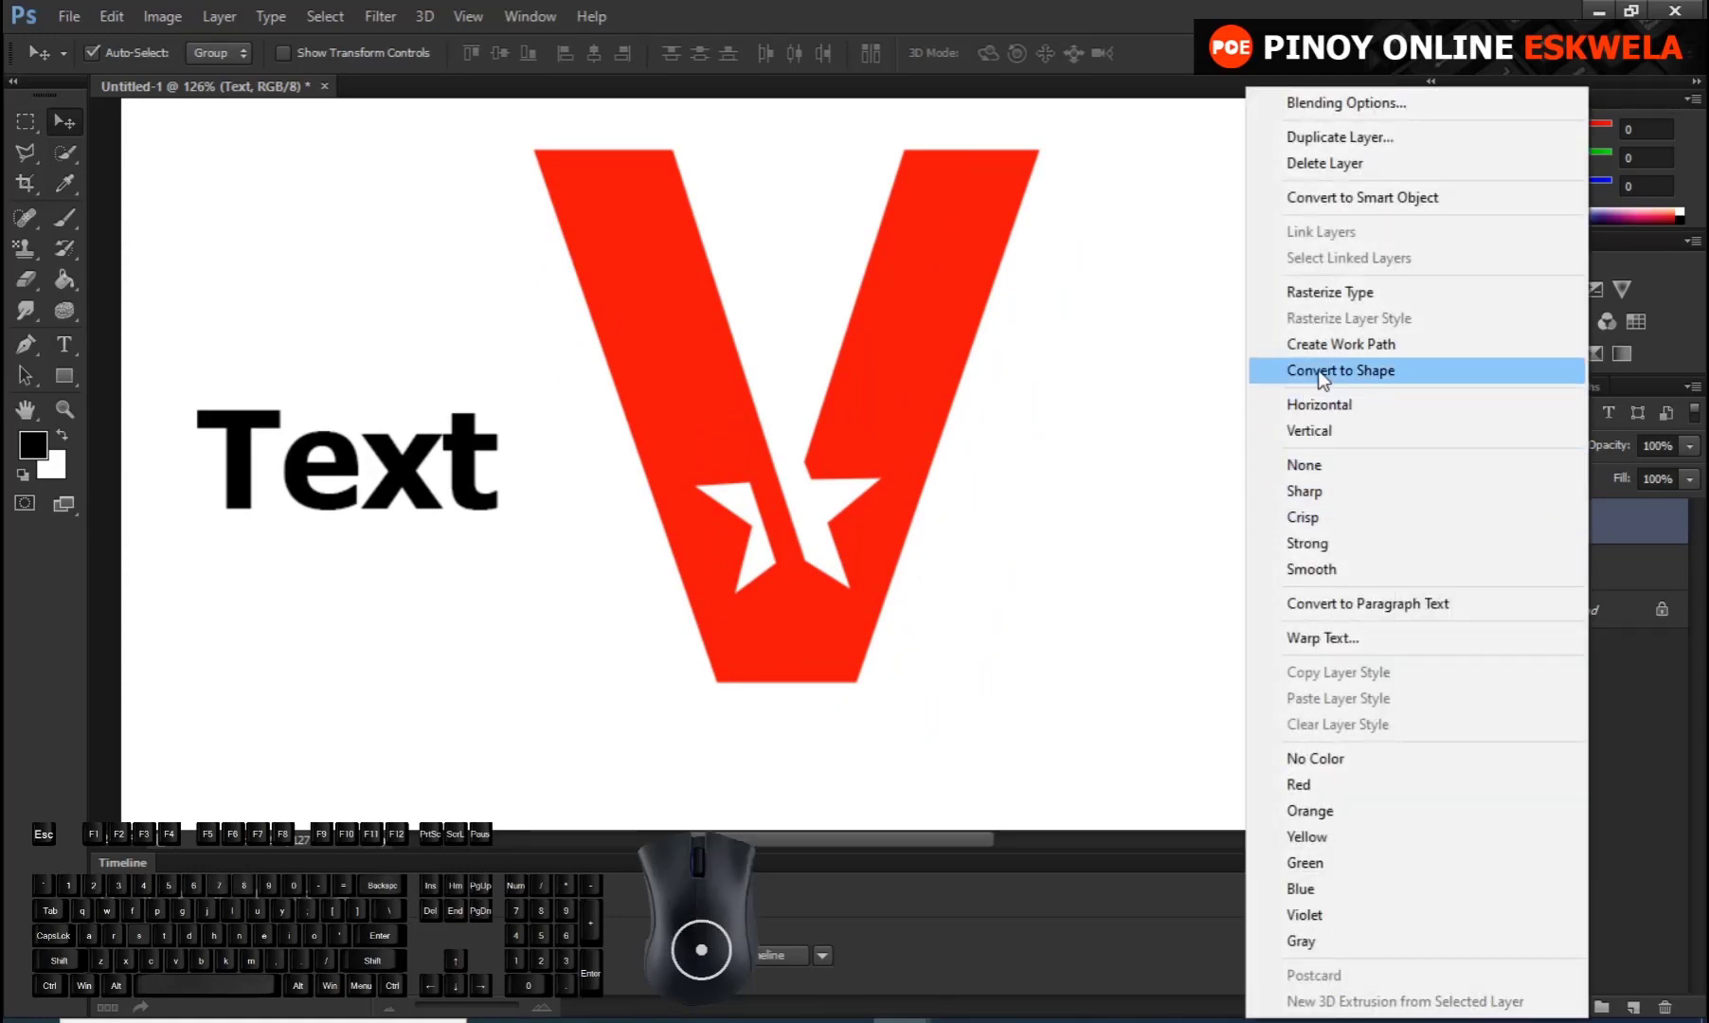
{"action": "left_click", "coordinate": [1326, 378]}
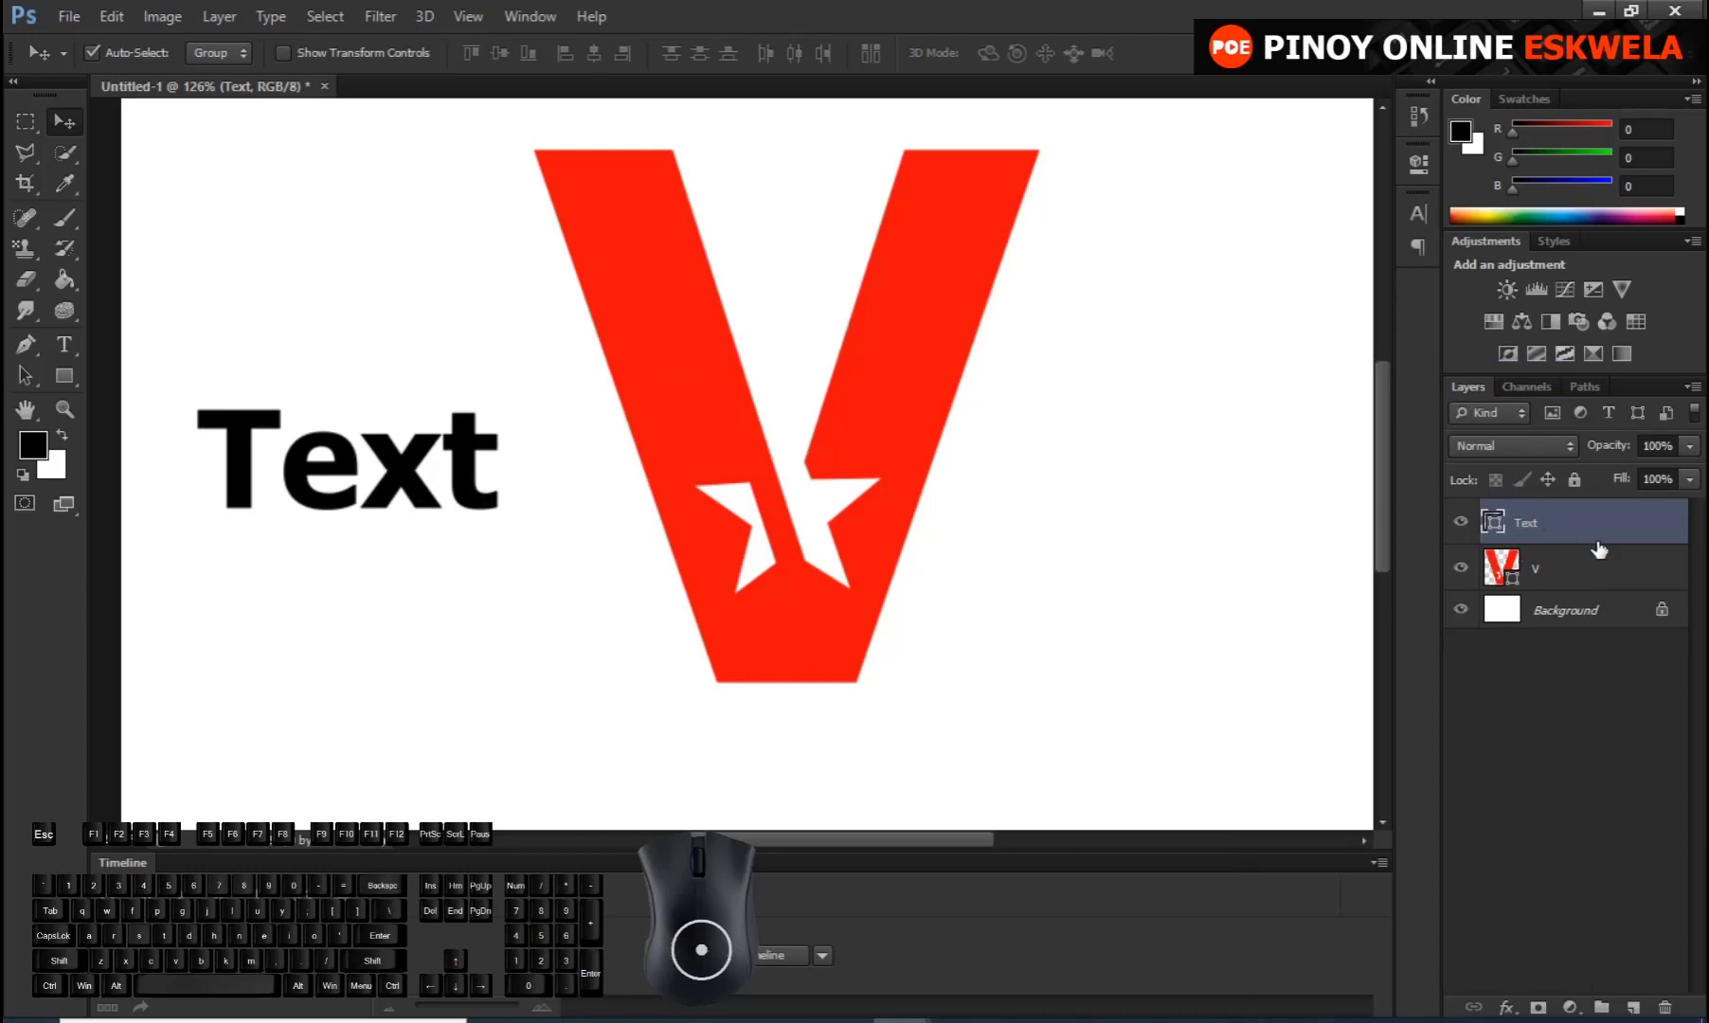
{"action": "double_click", "coordinate": [1505, 531]}
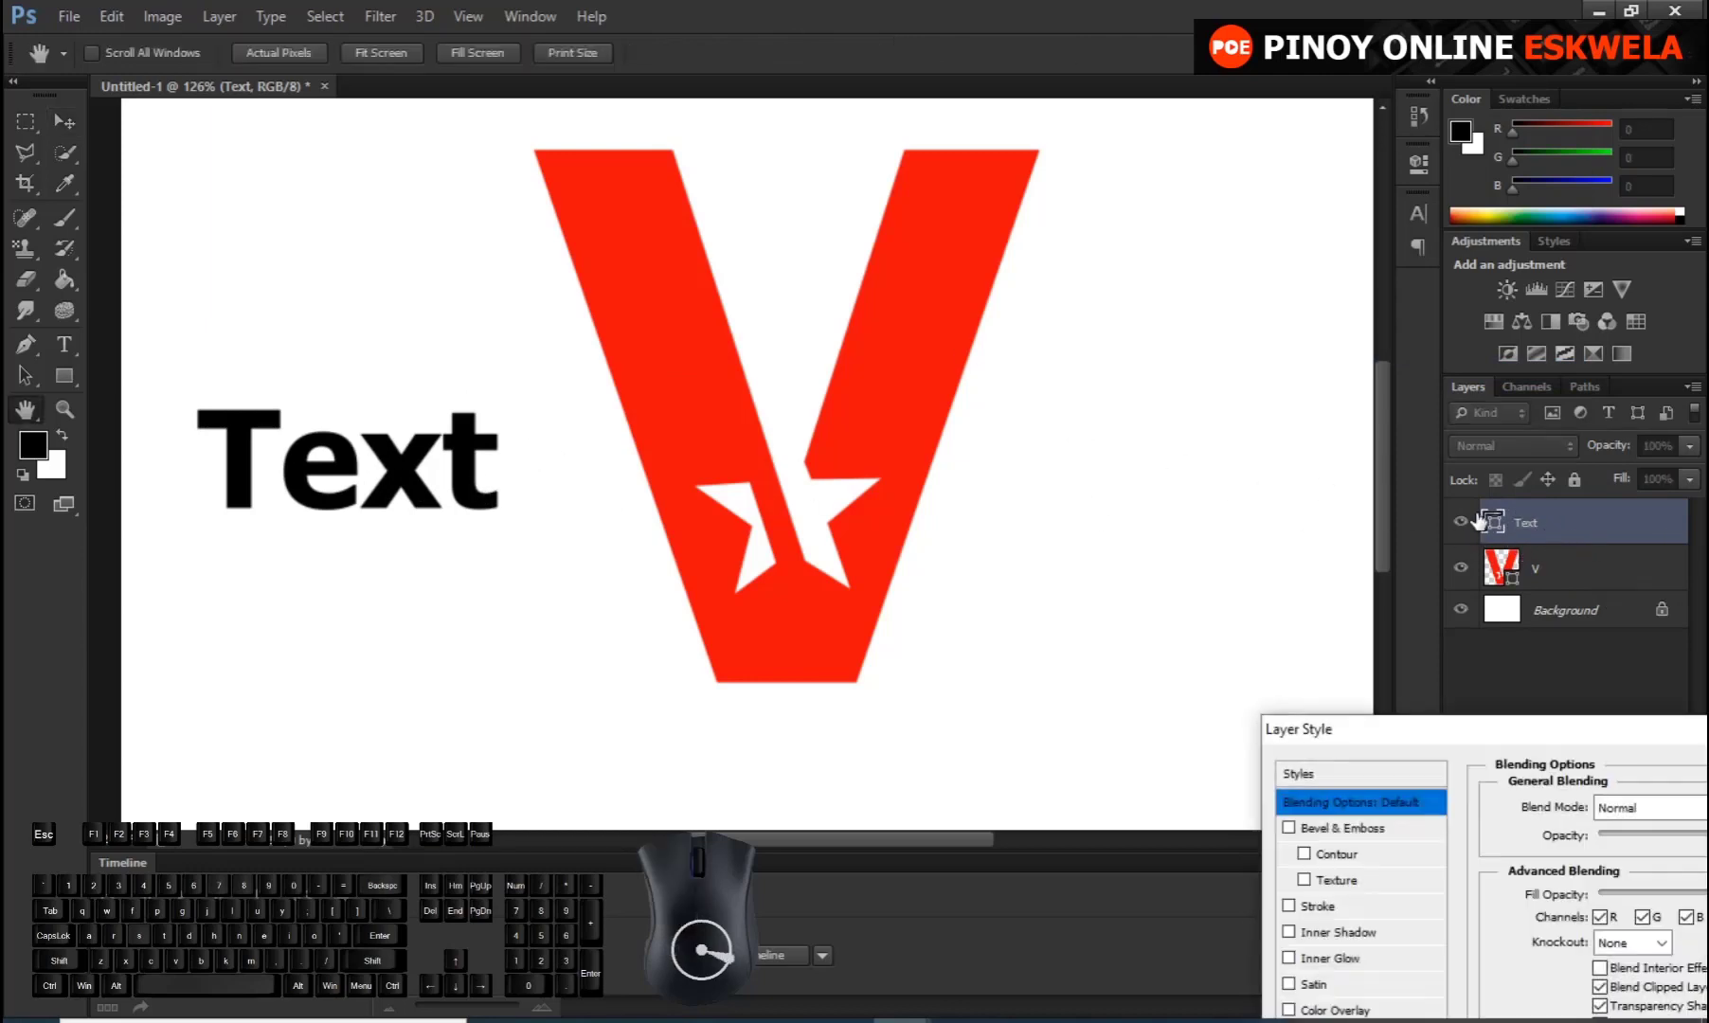
{"action": "key", "text": "Escape"}
{"action": "double_click", "coordinate": [1497, 527]}
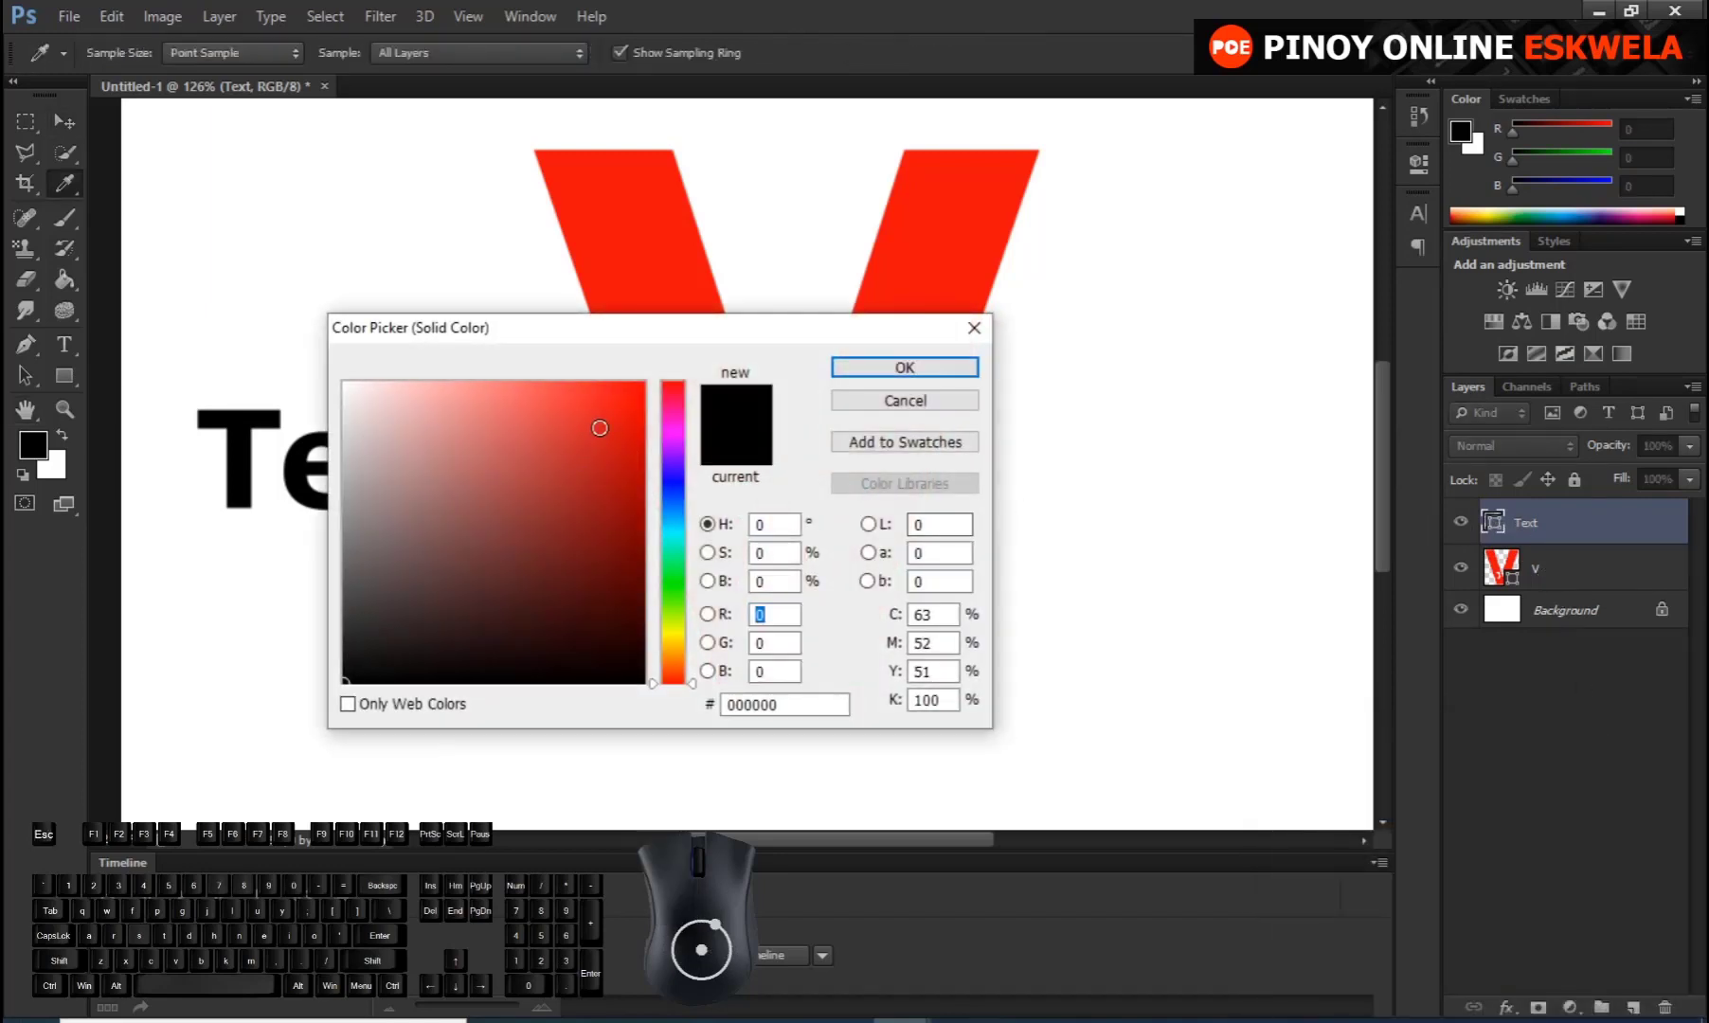
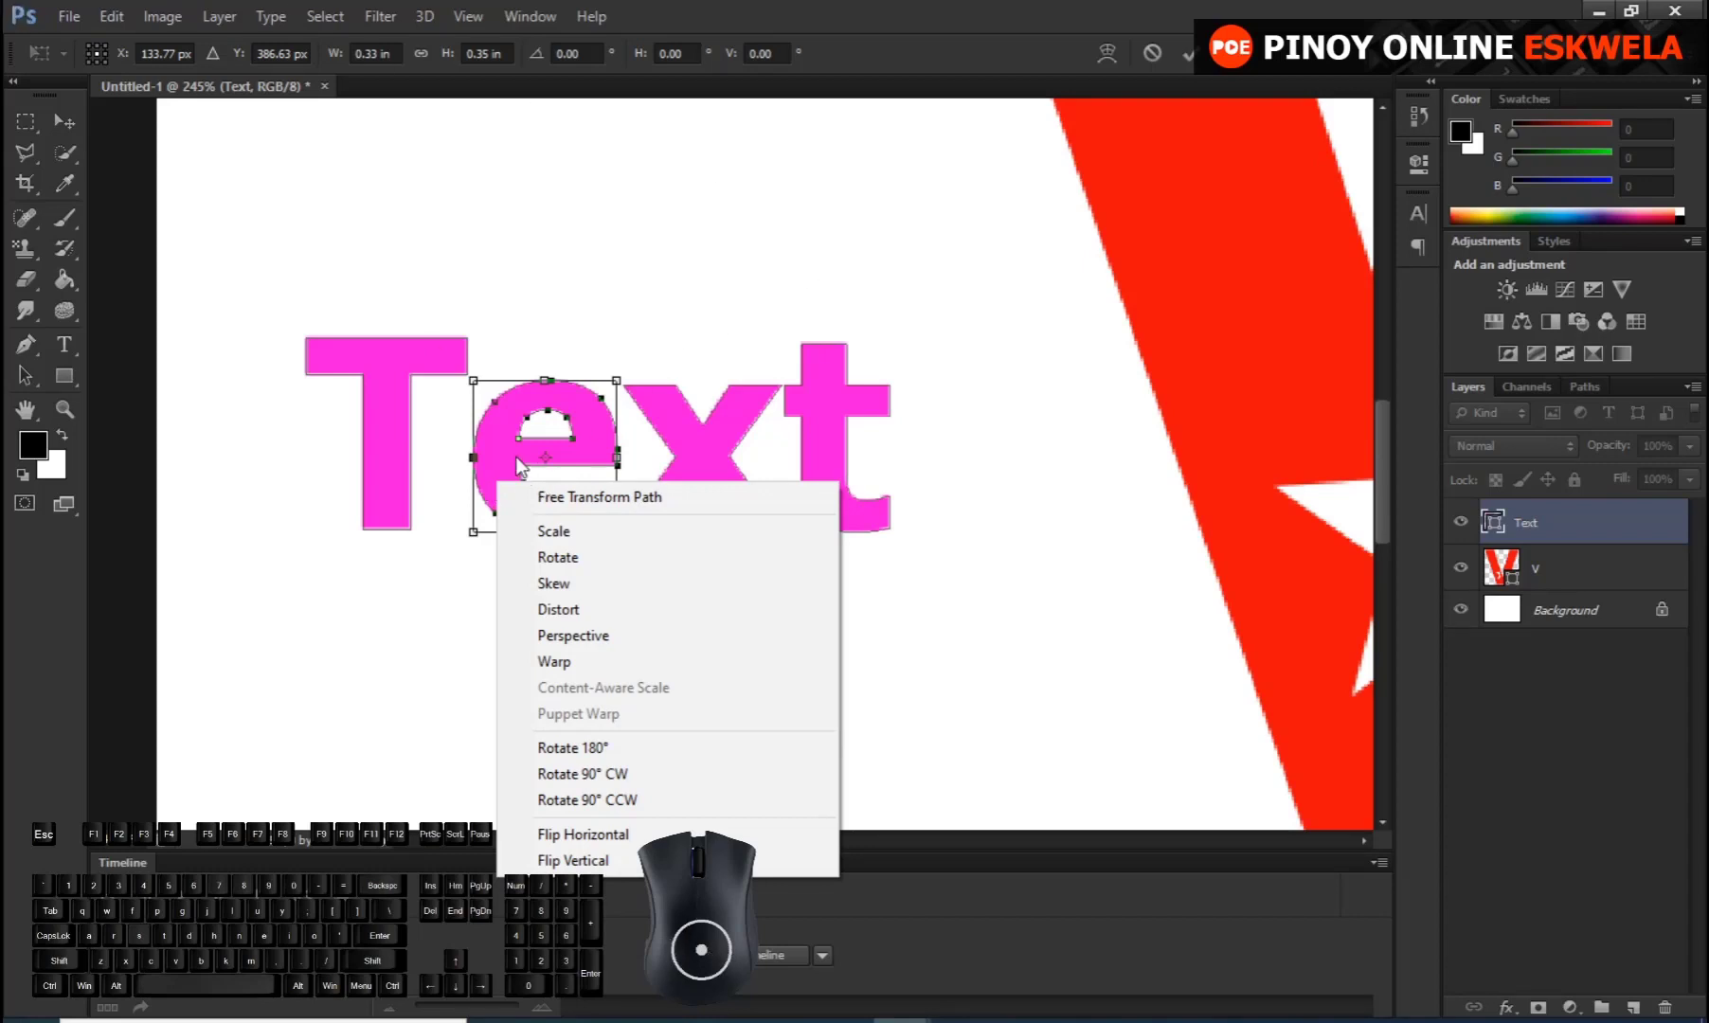
Try vertical flip and perspective transforms on the letter e, then cancel them
{"action": "left_click", "coordinate": [512, 454]}
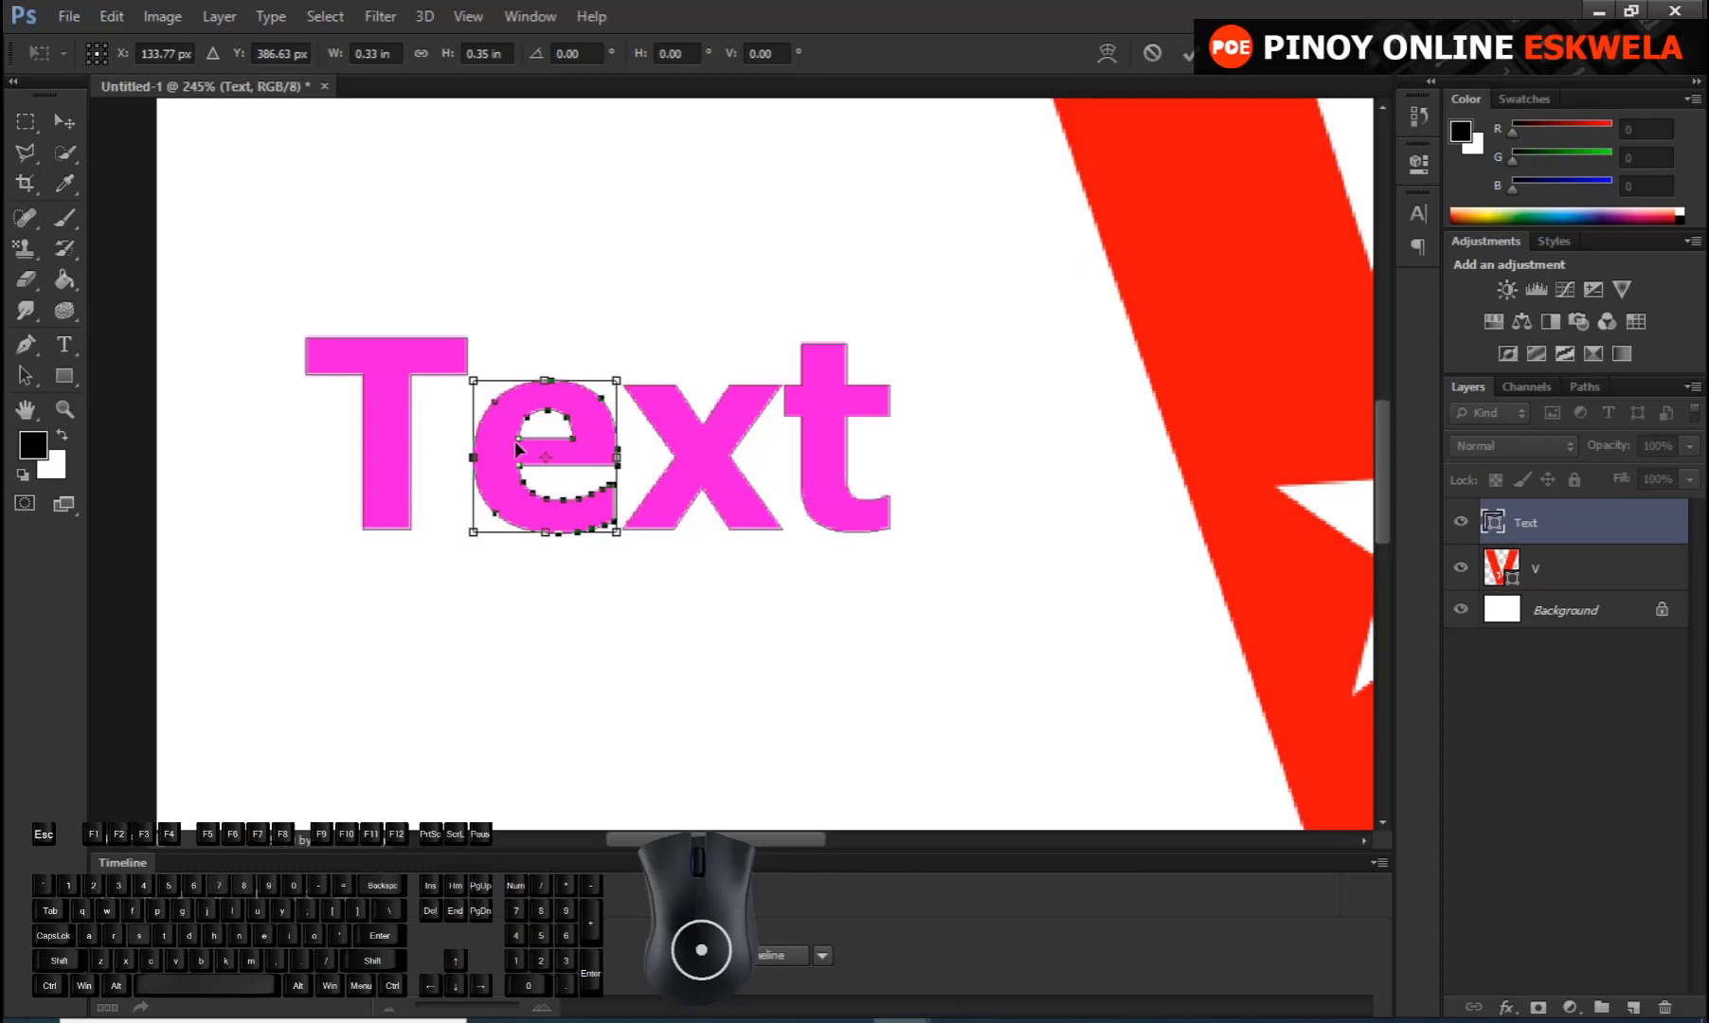
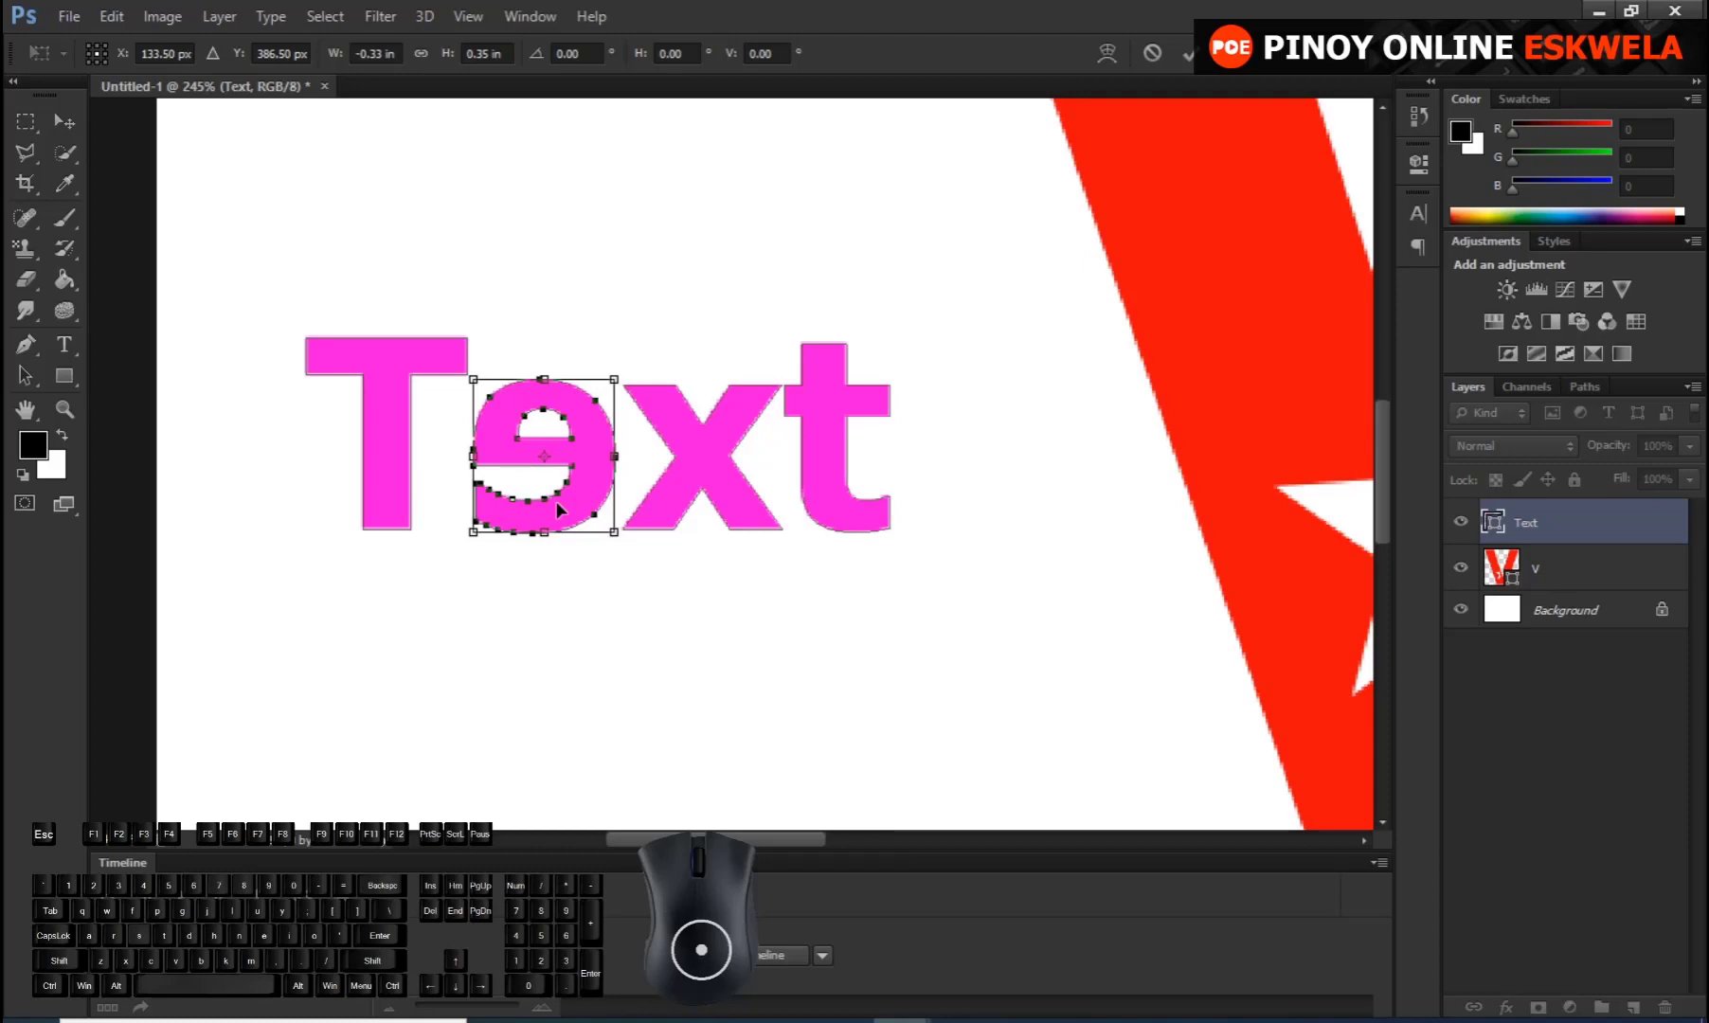
{"action": "right_click", "coordinate": [584, 500]}
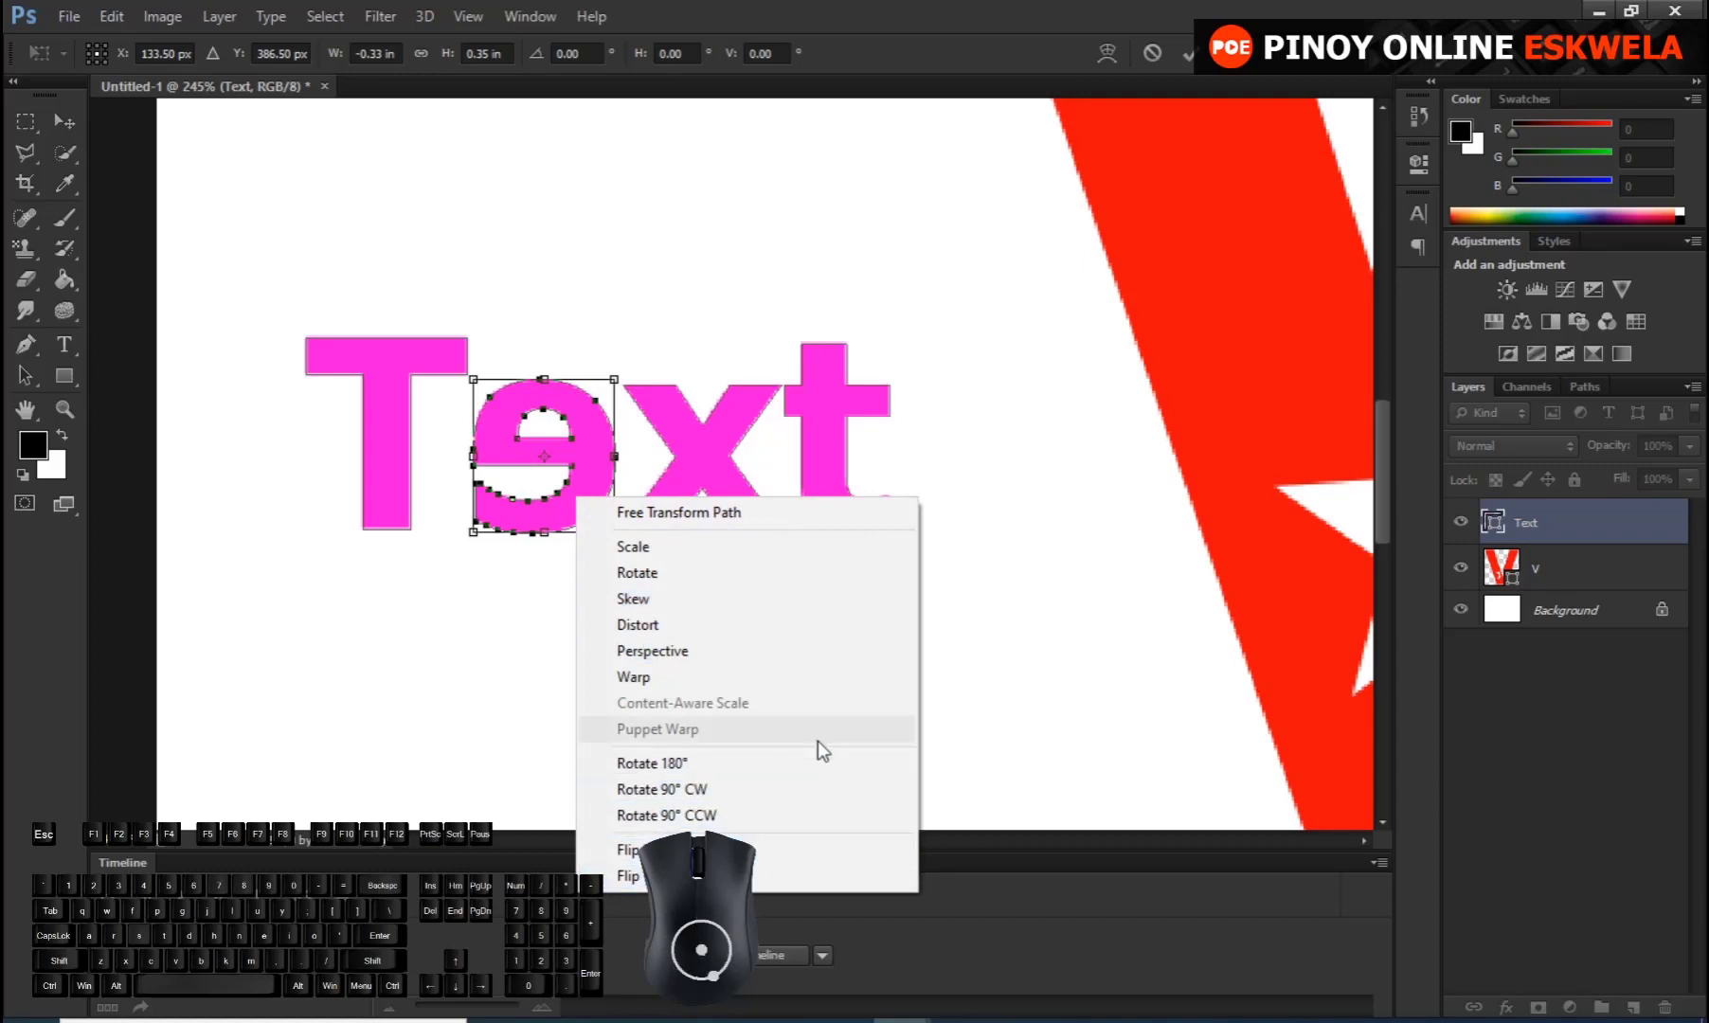
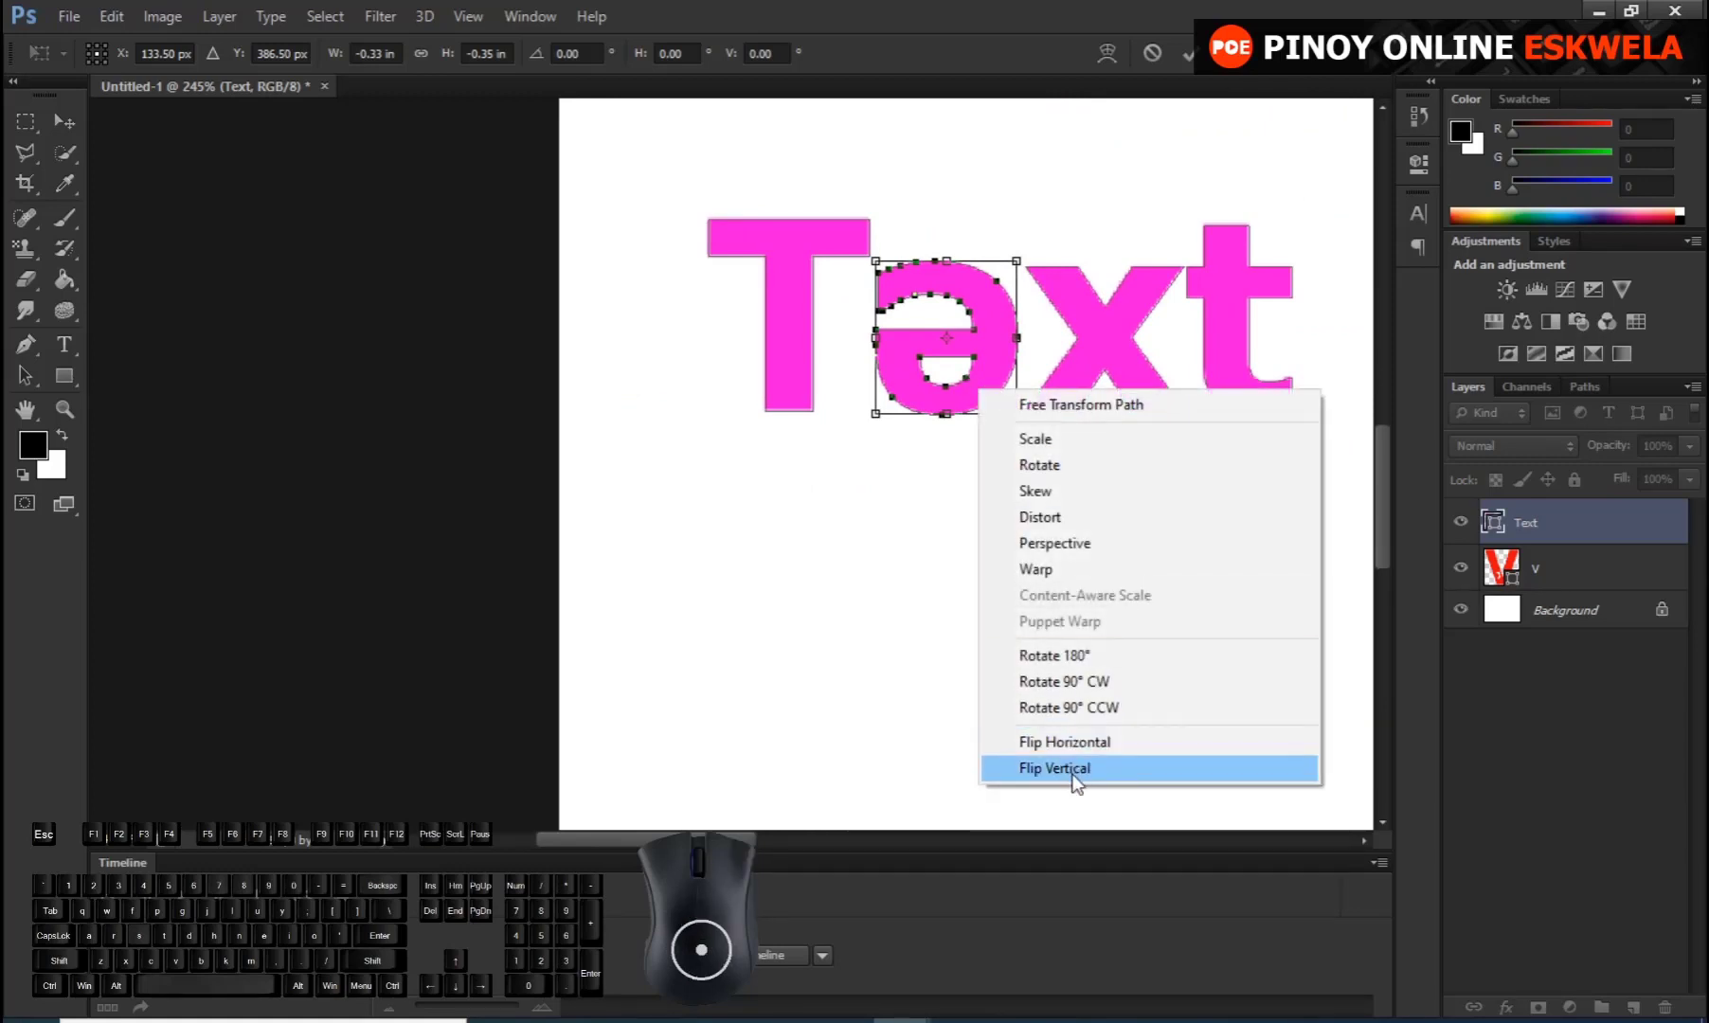
{"action": "left_click", "coordinate": [1080, 782]}
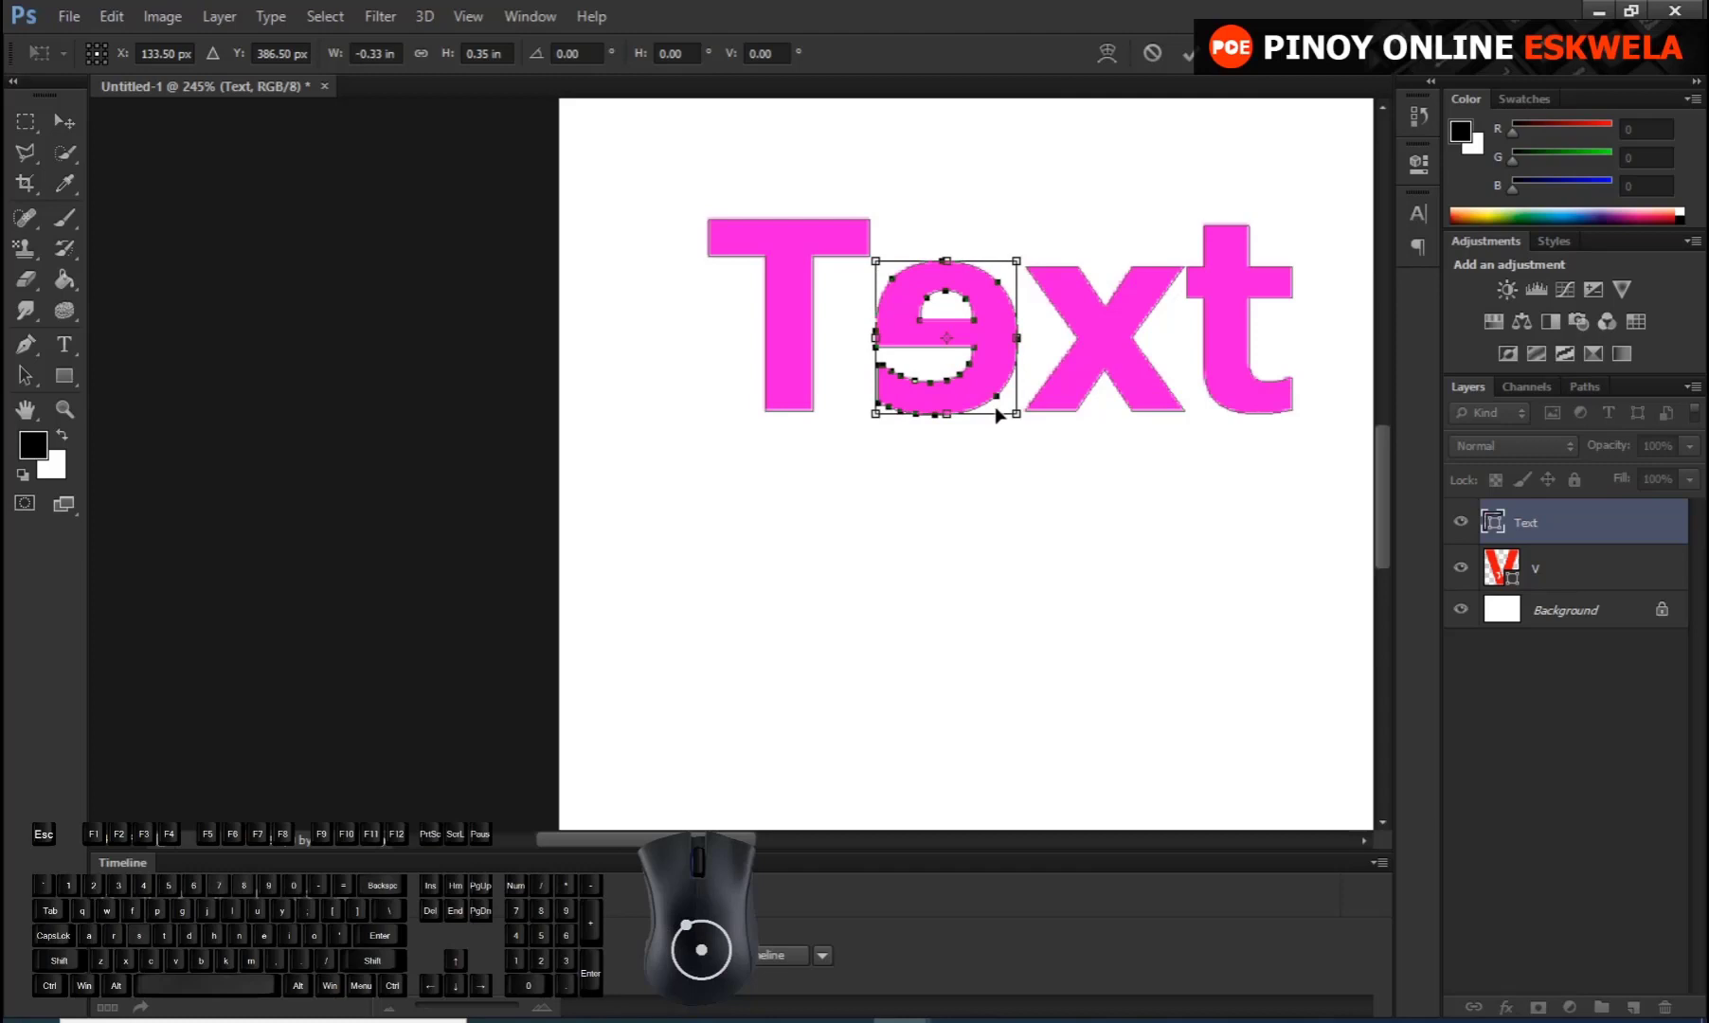
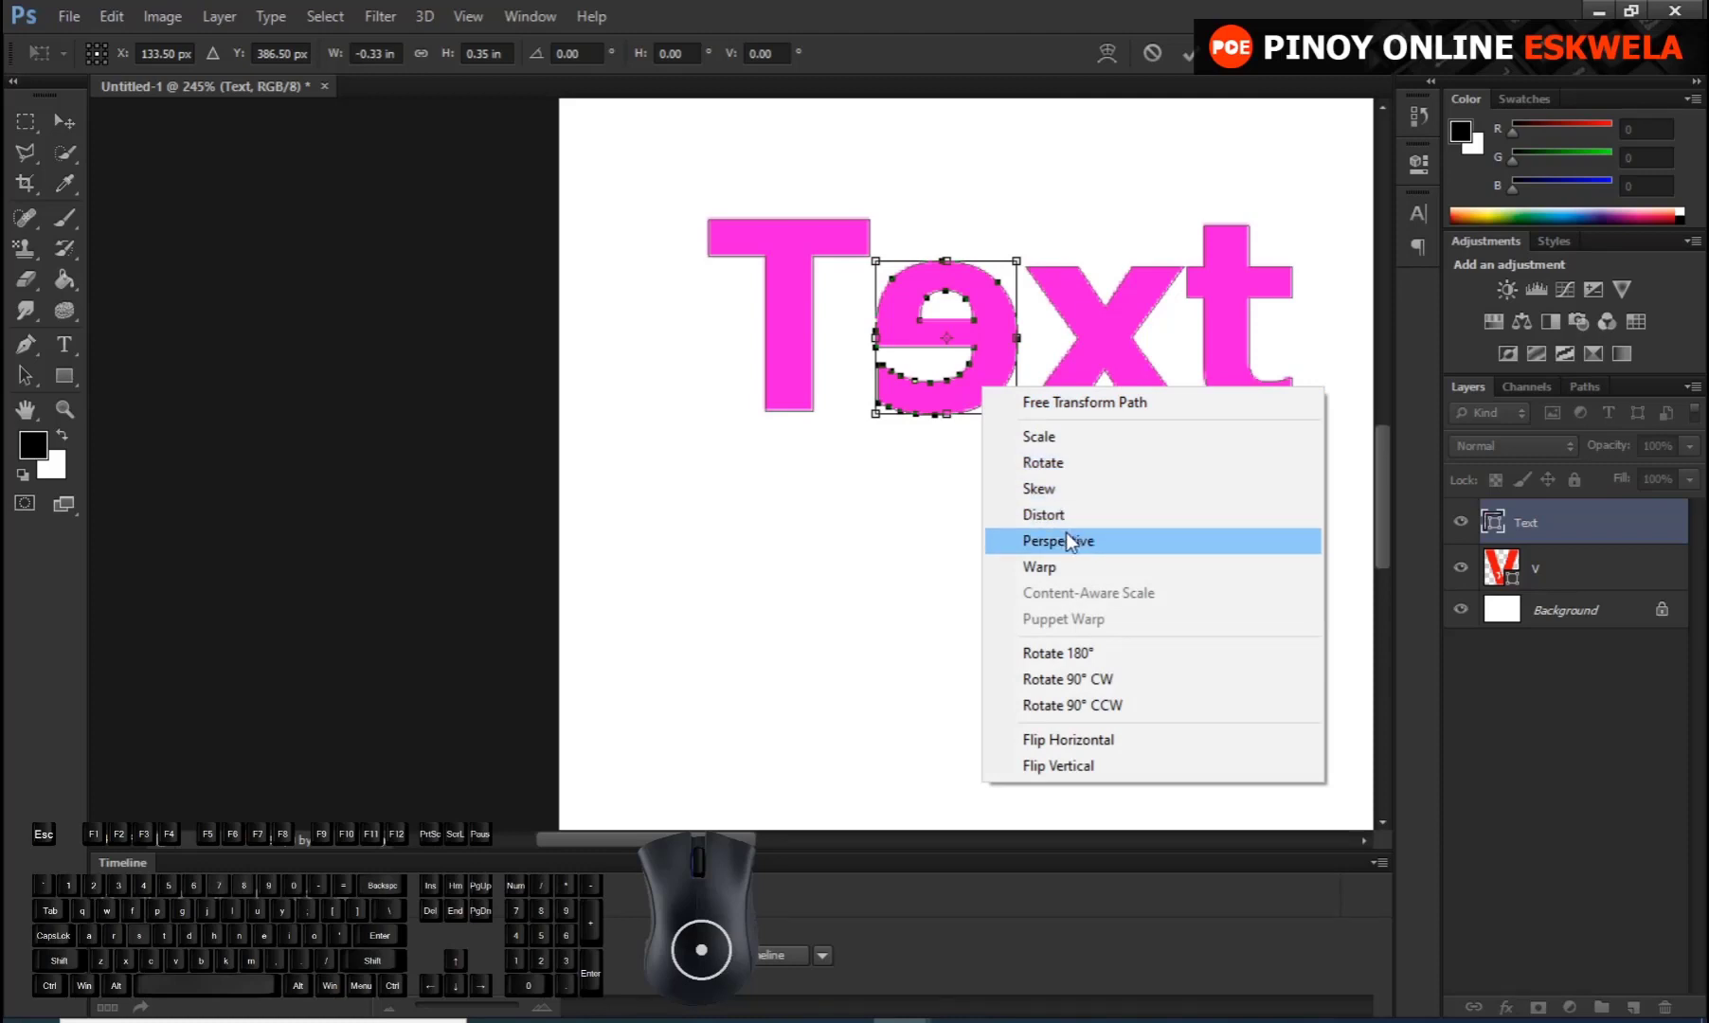
{"action": "left_click", "coordinate": [1075, 540]}
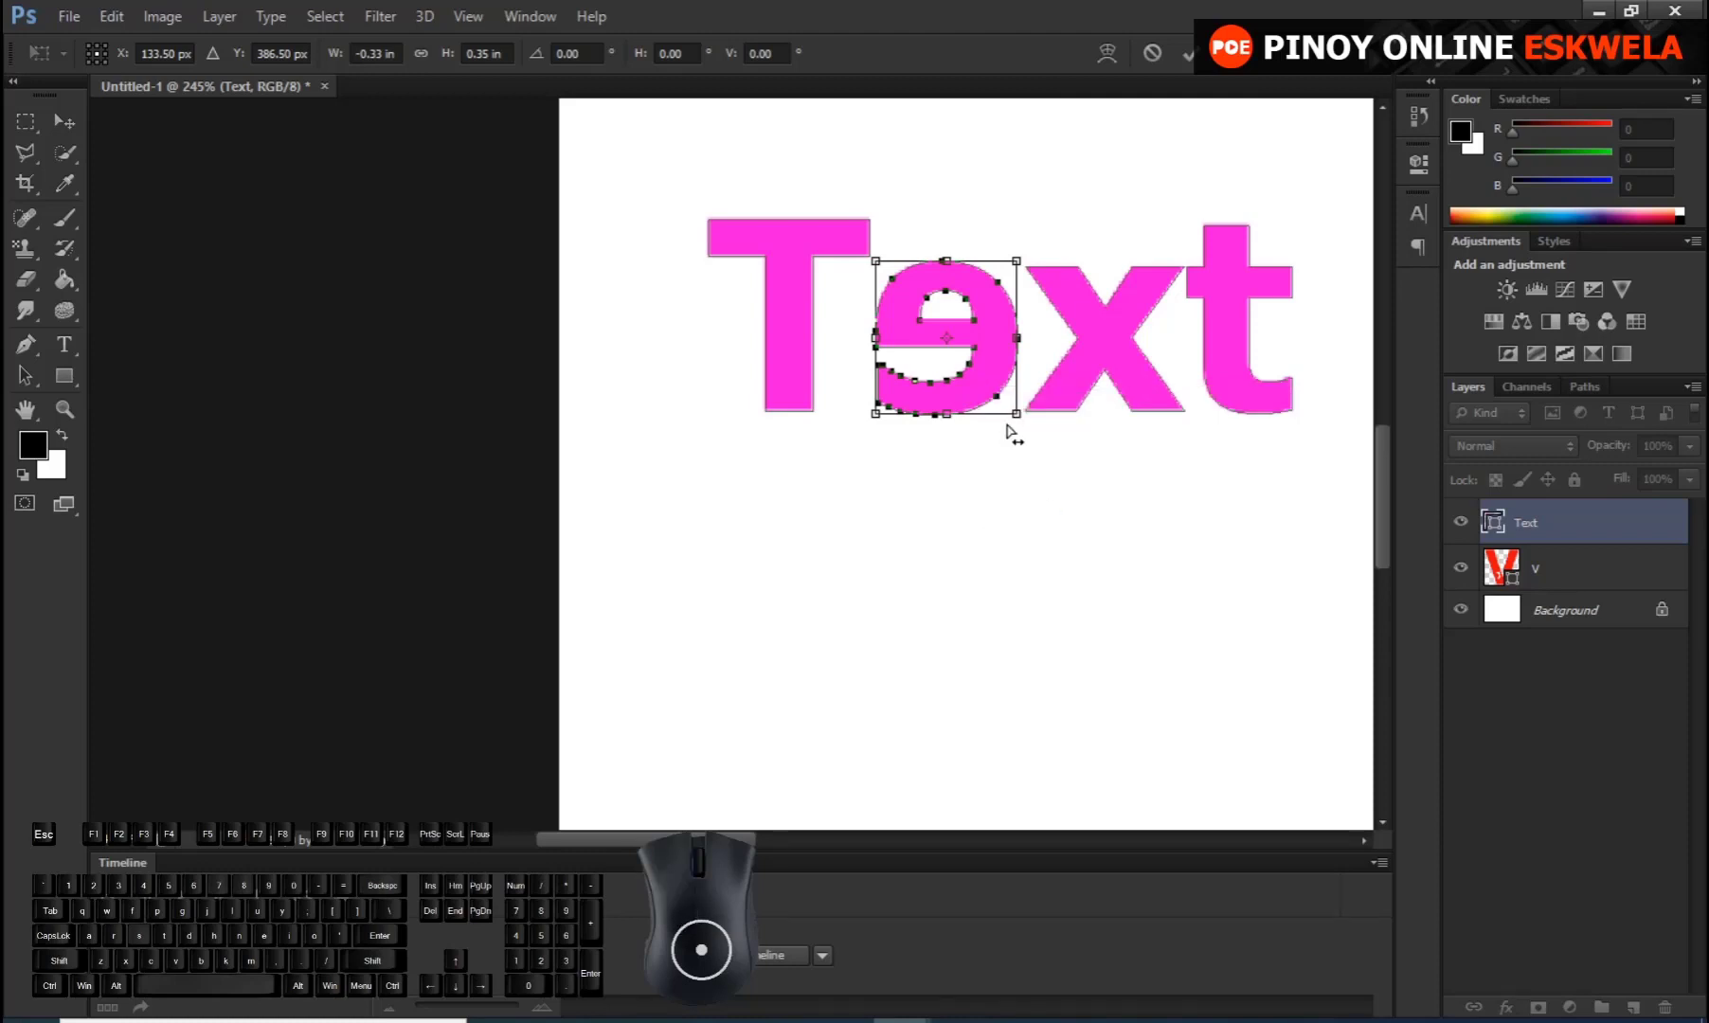
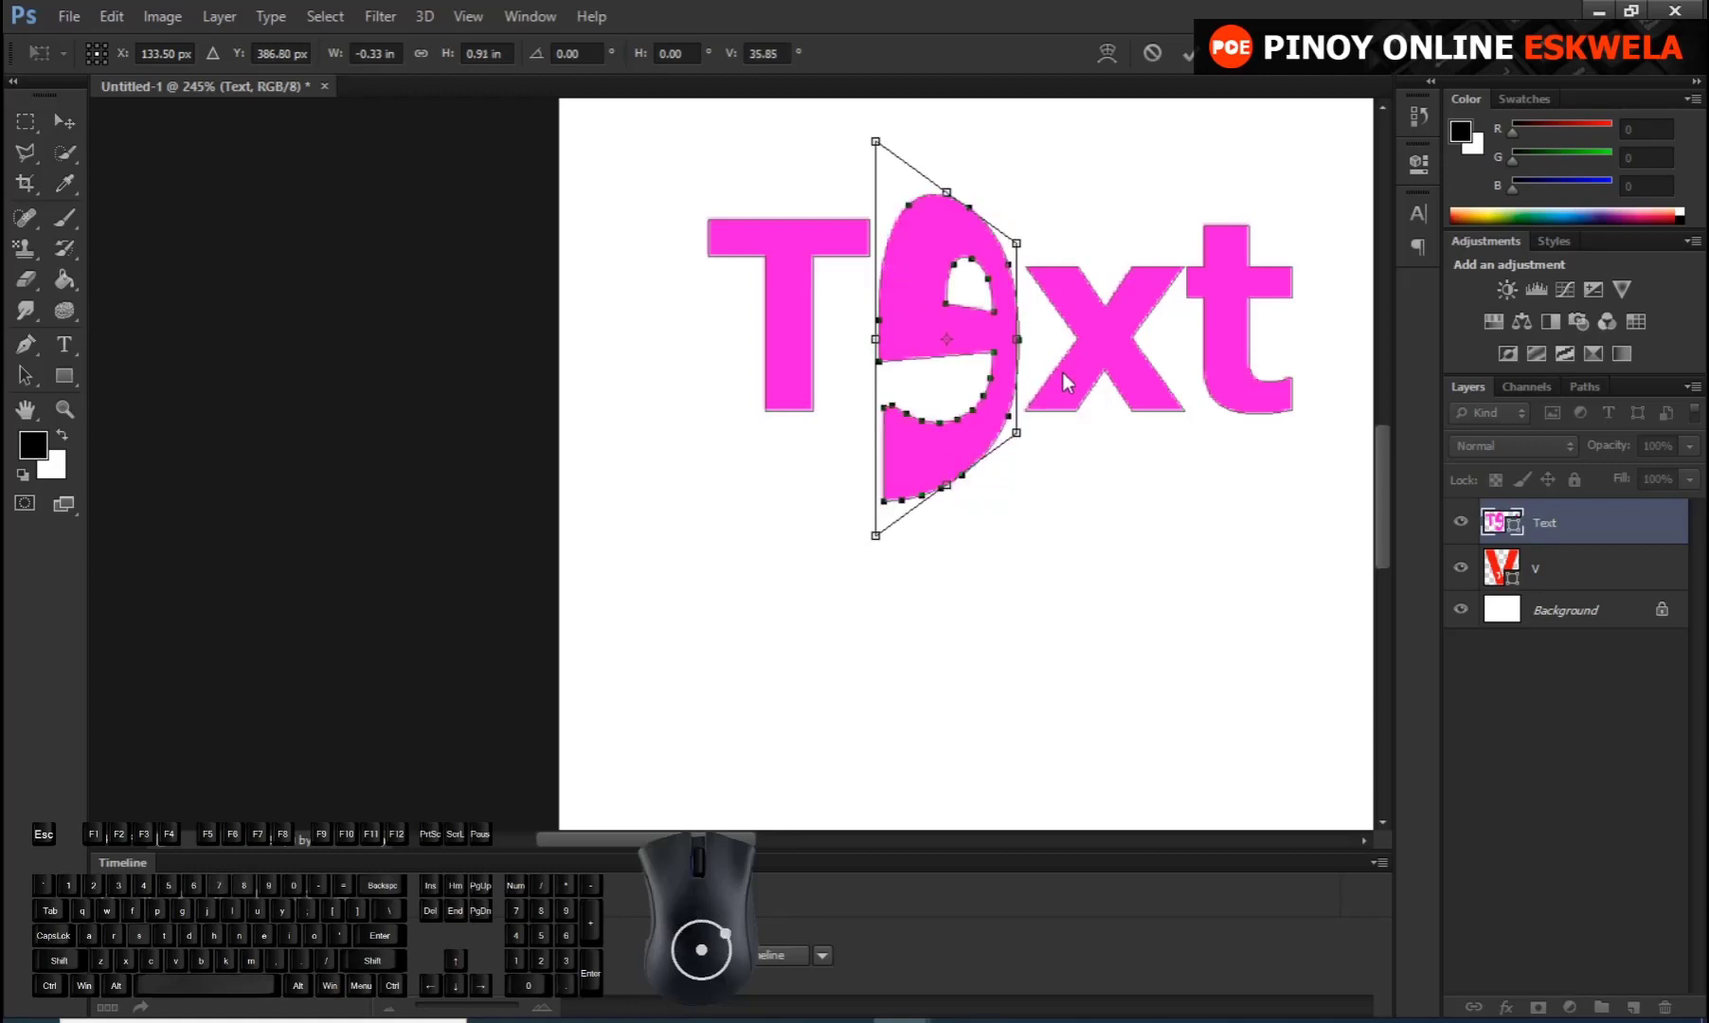
{"action": "key", "text": "Escape"}
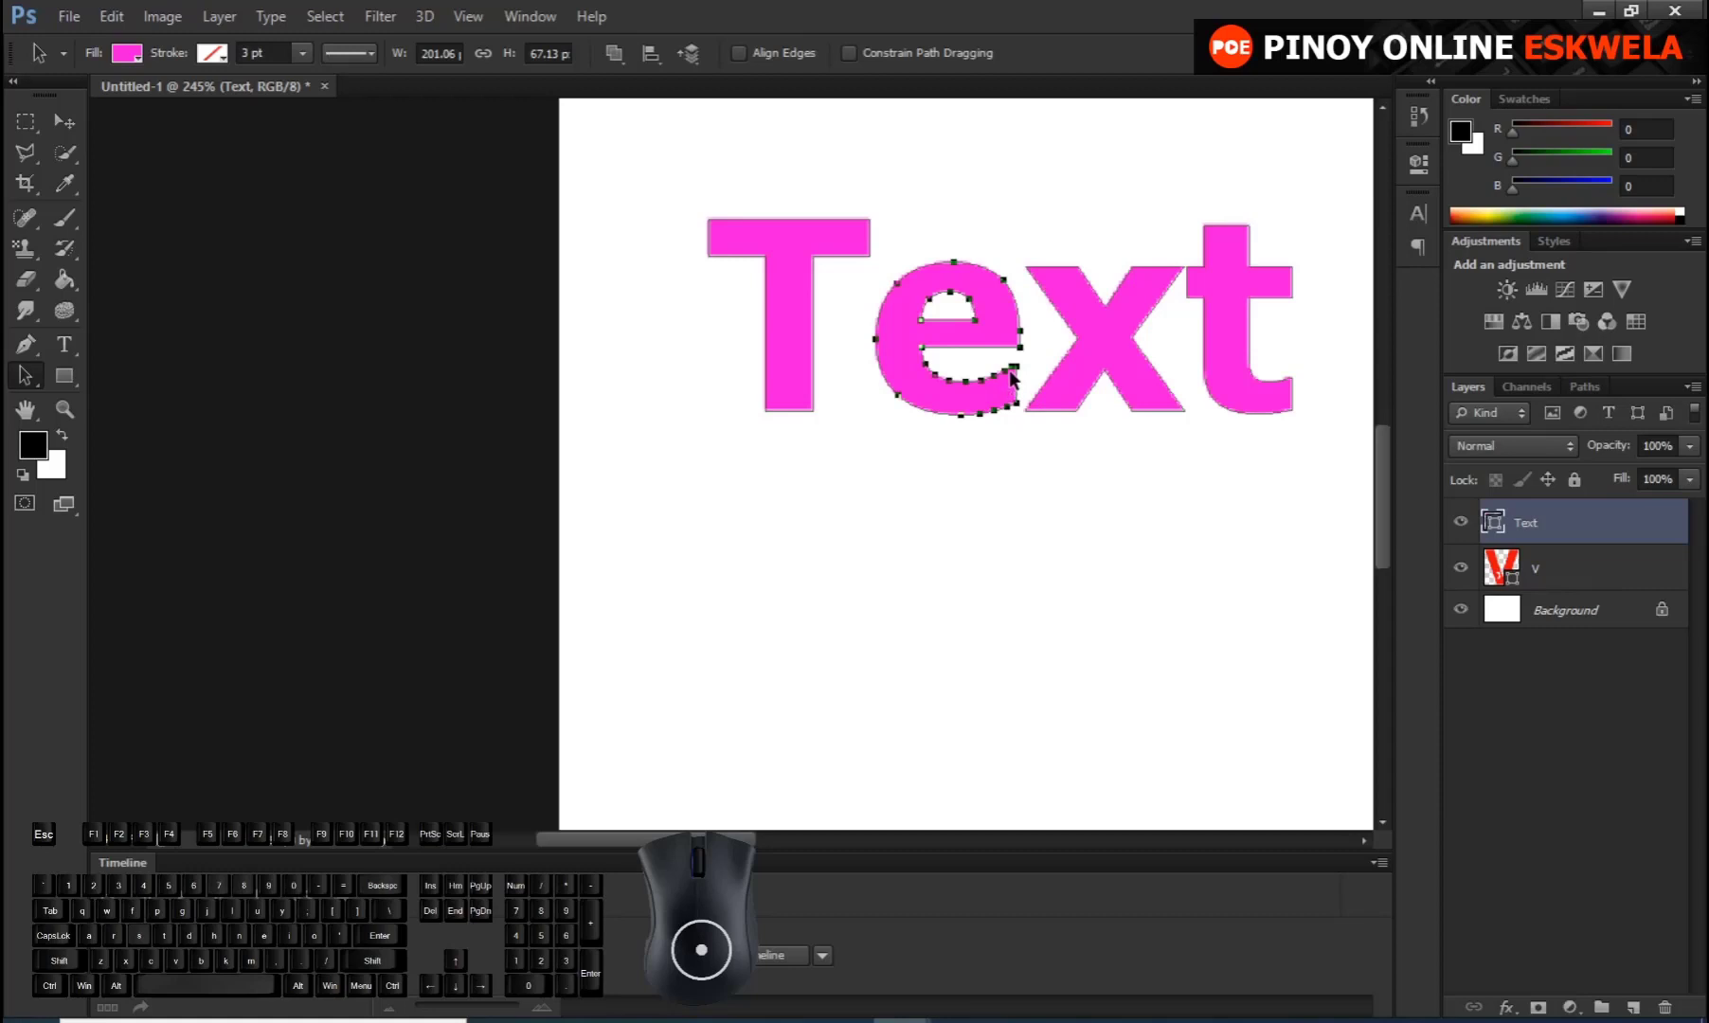
Select the e outline, Flip Horizontal and apply the mirror transformation
{"action": "left_click", "coordinate": [1025, 509]}
{"action": "left_click", "coordinate": [985, 343]}
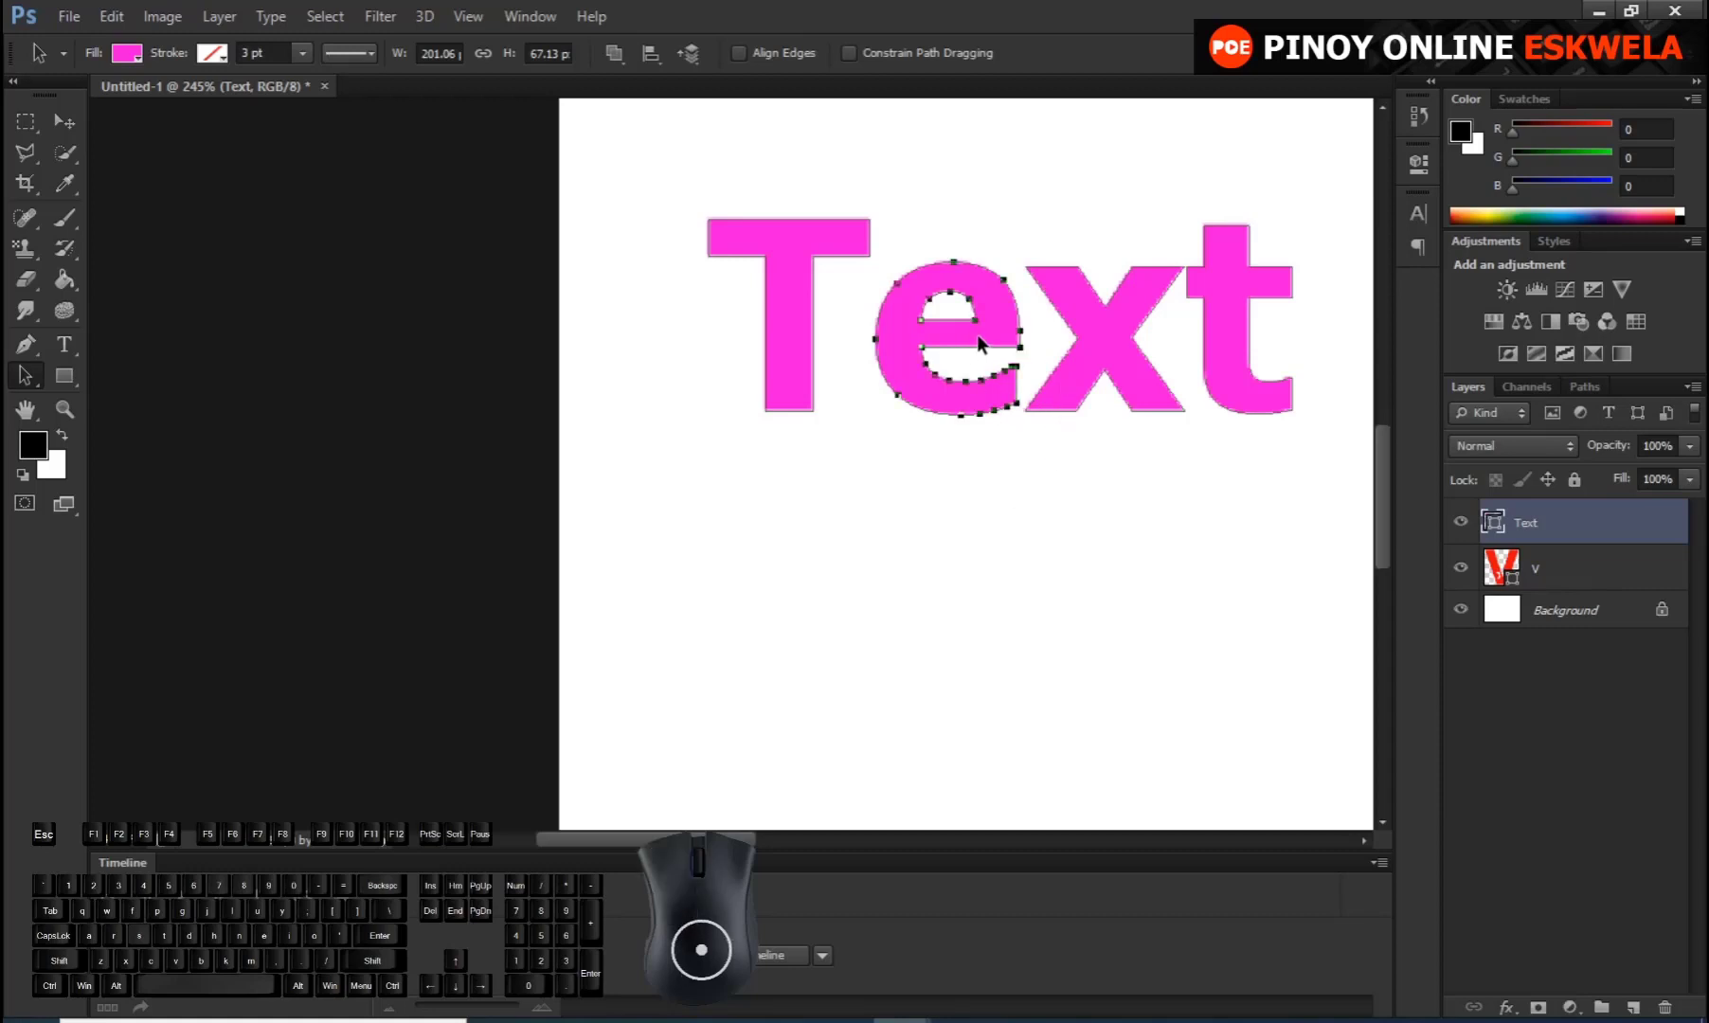
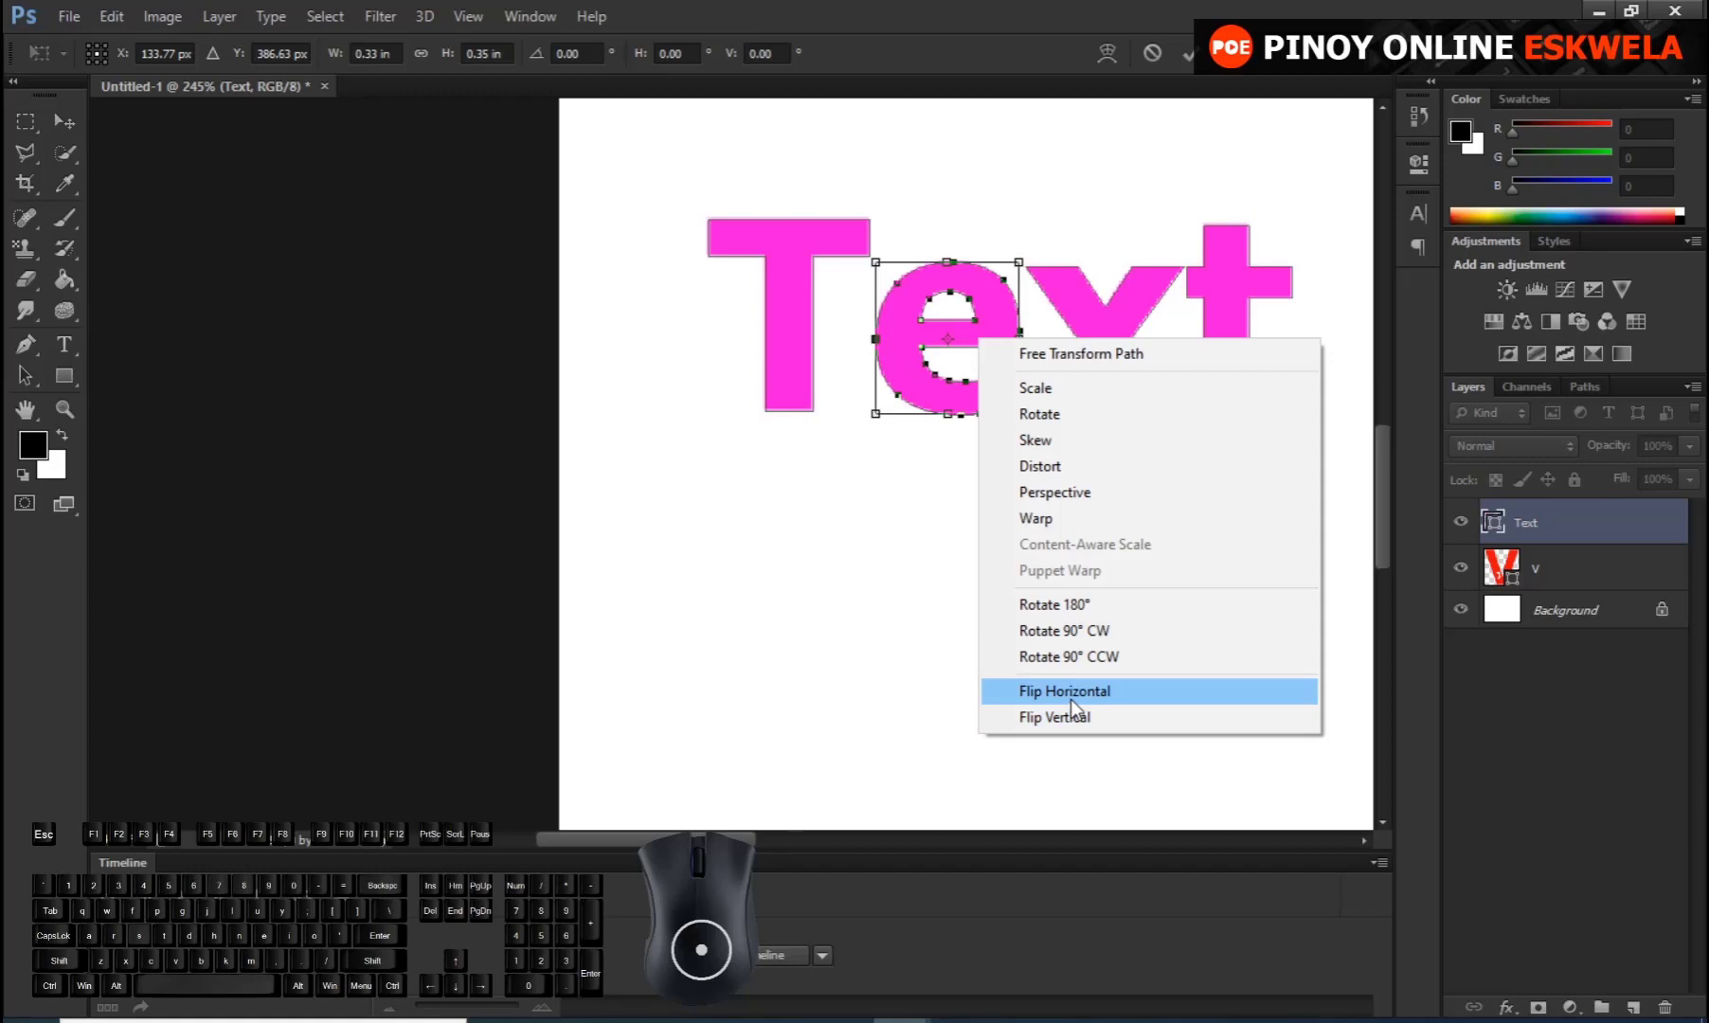
{"action": "left_click", "coordinate": [1079, 708]}
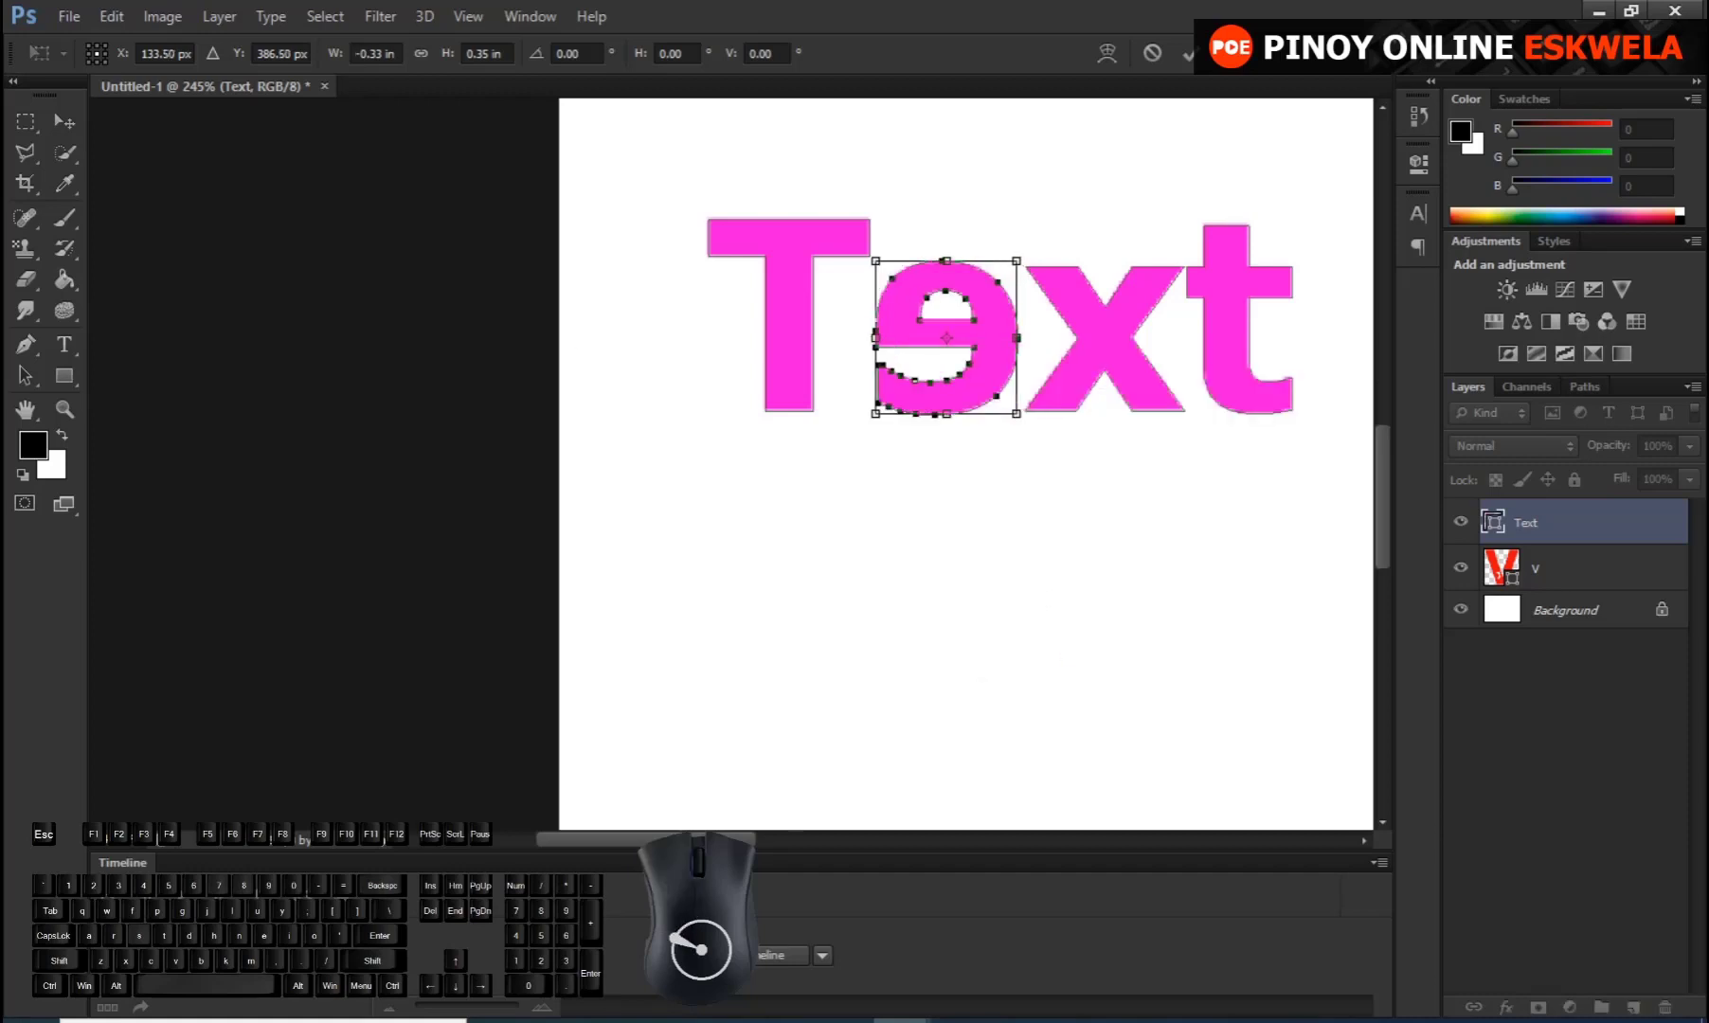
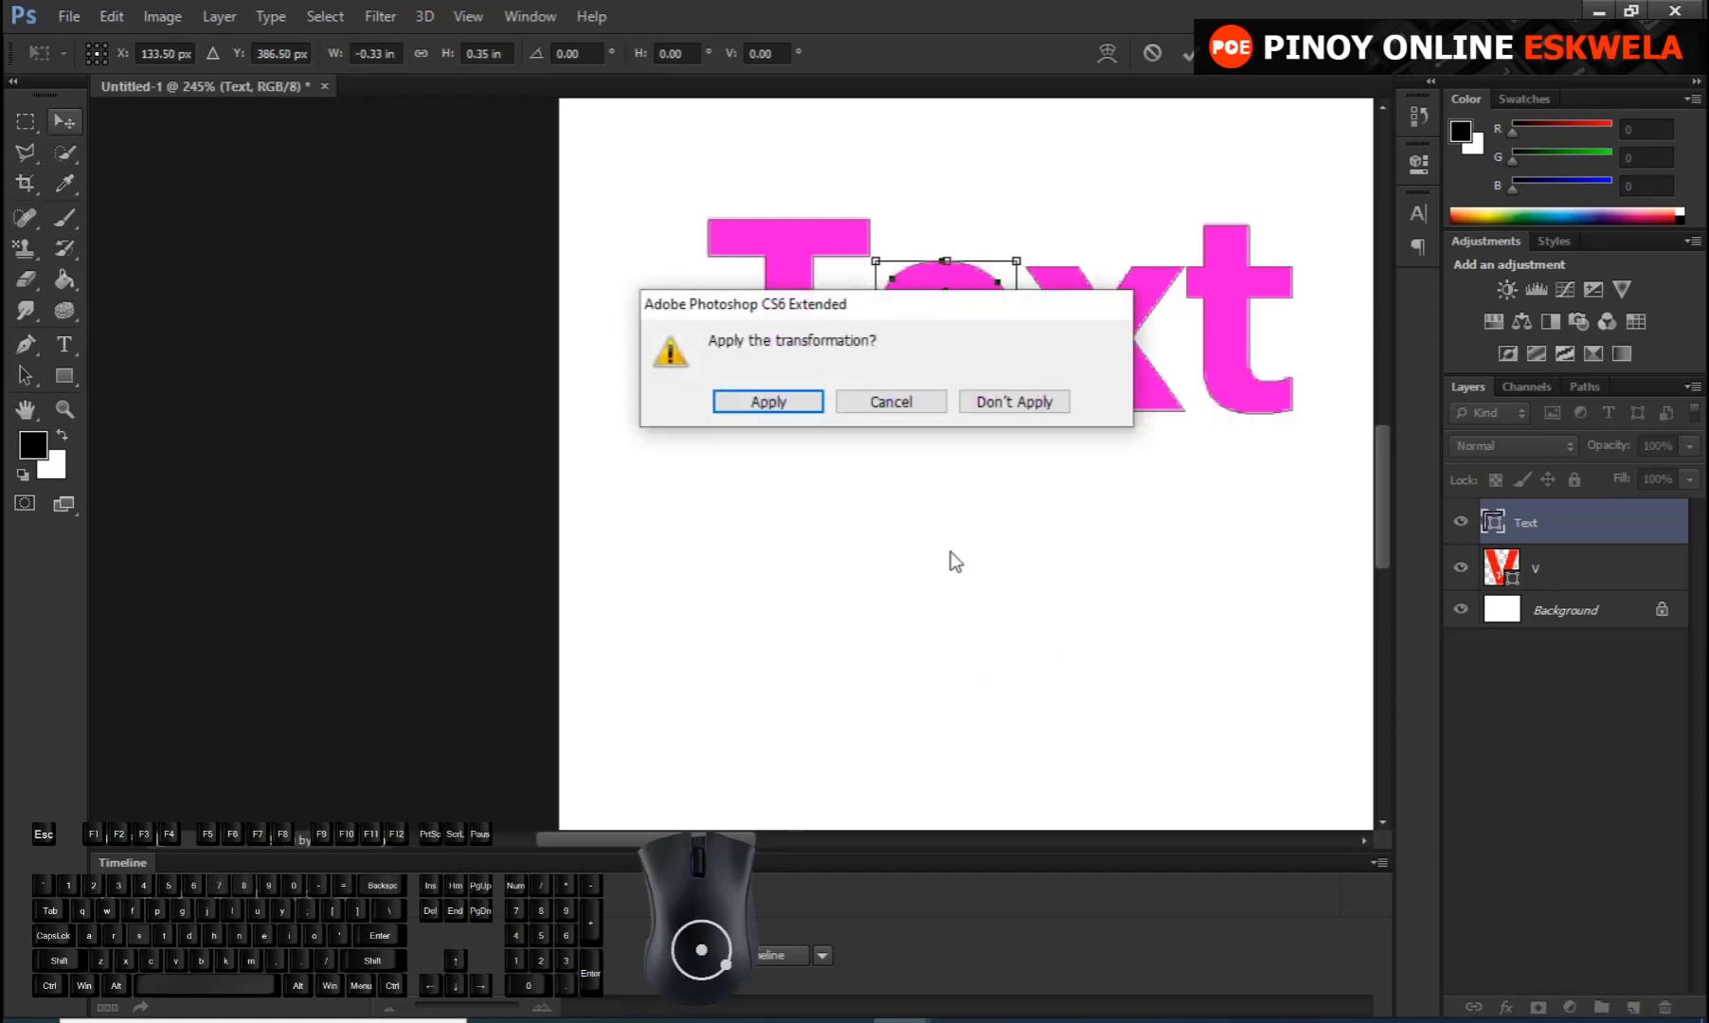
{"action": "left_click", "coordinate": [773, 408]}
{"action": "left_click", "coordinate": [1041, 461]}
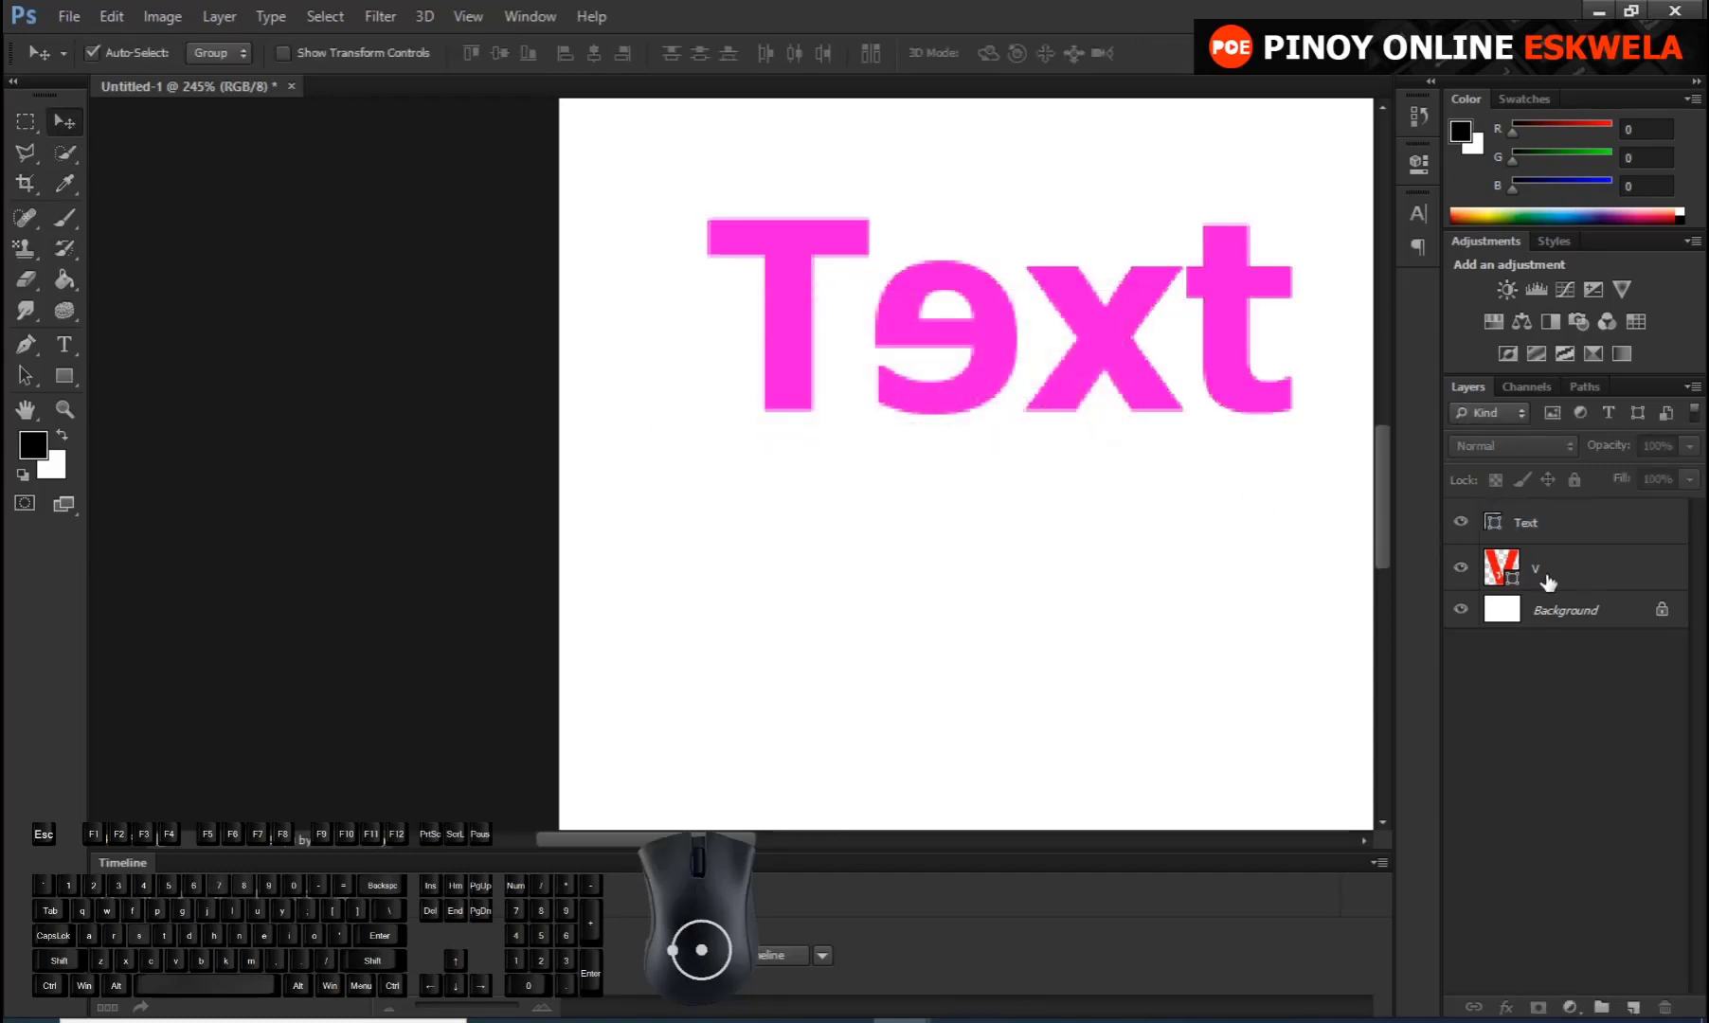
Select the Text layer and switch to the Custom Shape Tool
{"action": "left_click", "coordinate": [1489, 533]}
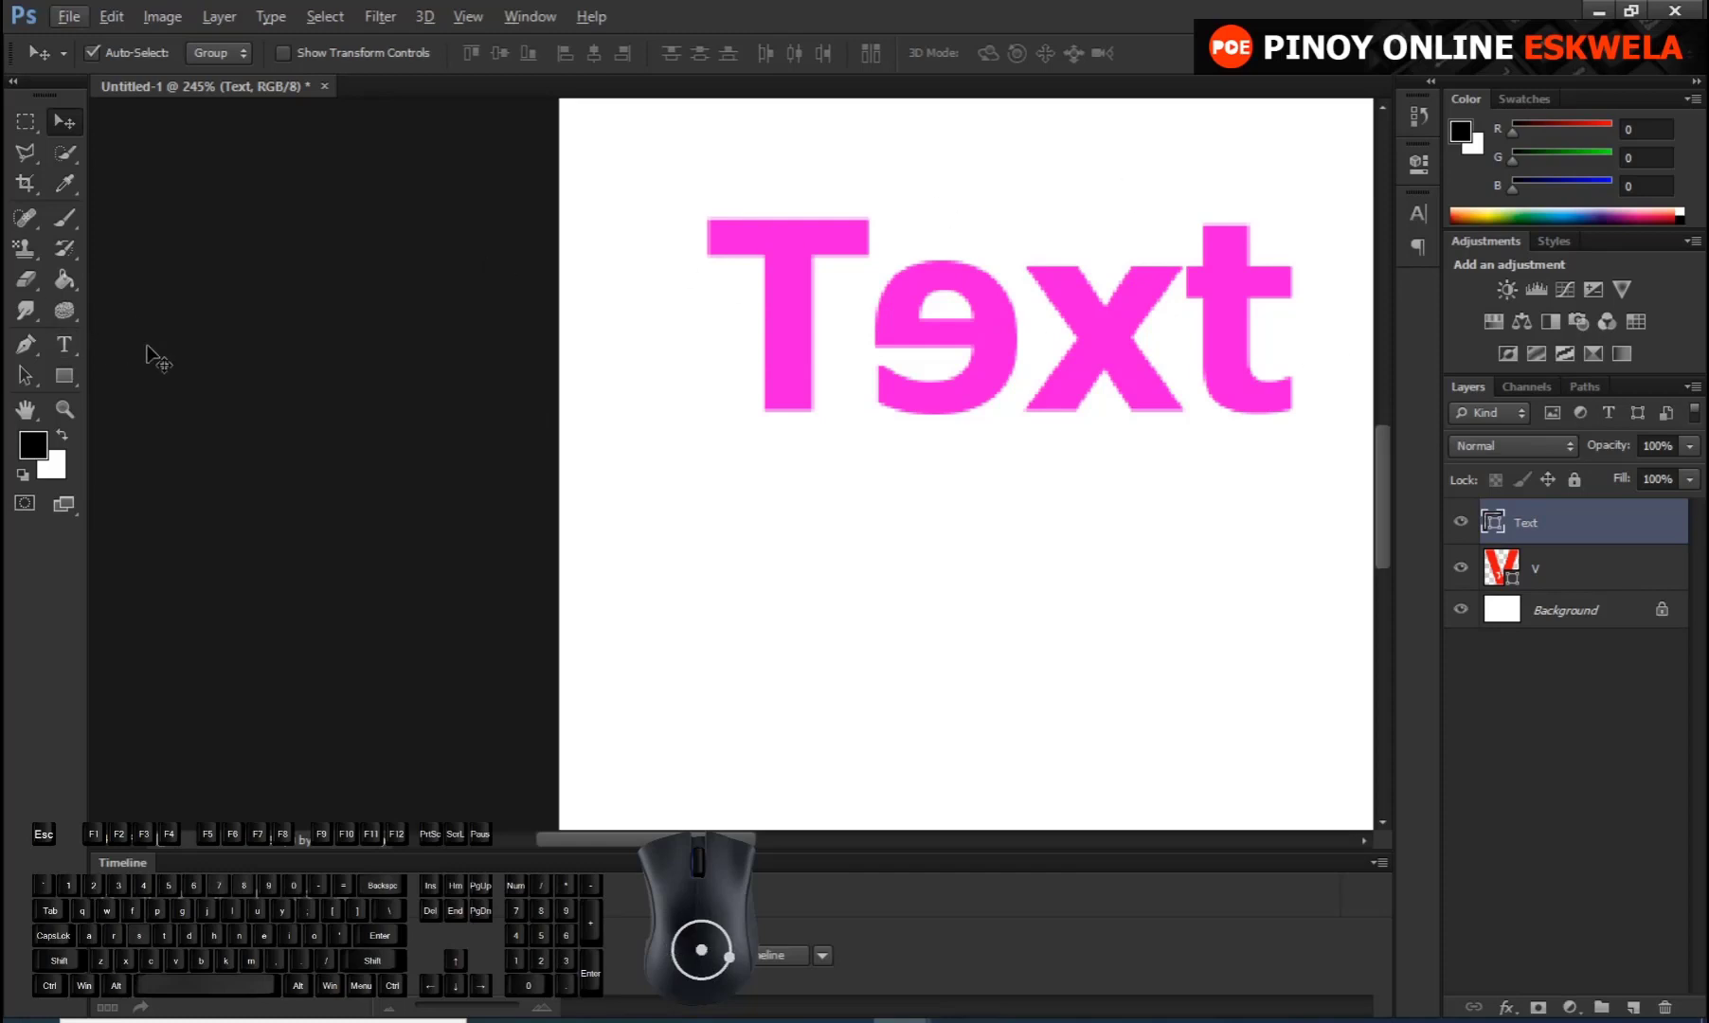
{"action": "left_click", "coordinate": [67, 377]}
{"action": "right_click", "coordinate": [67, 377]}
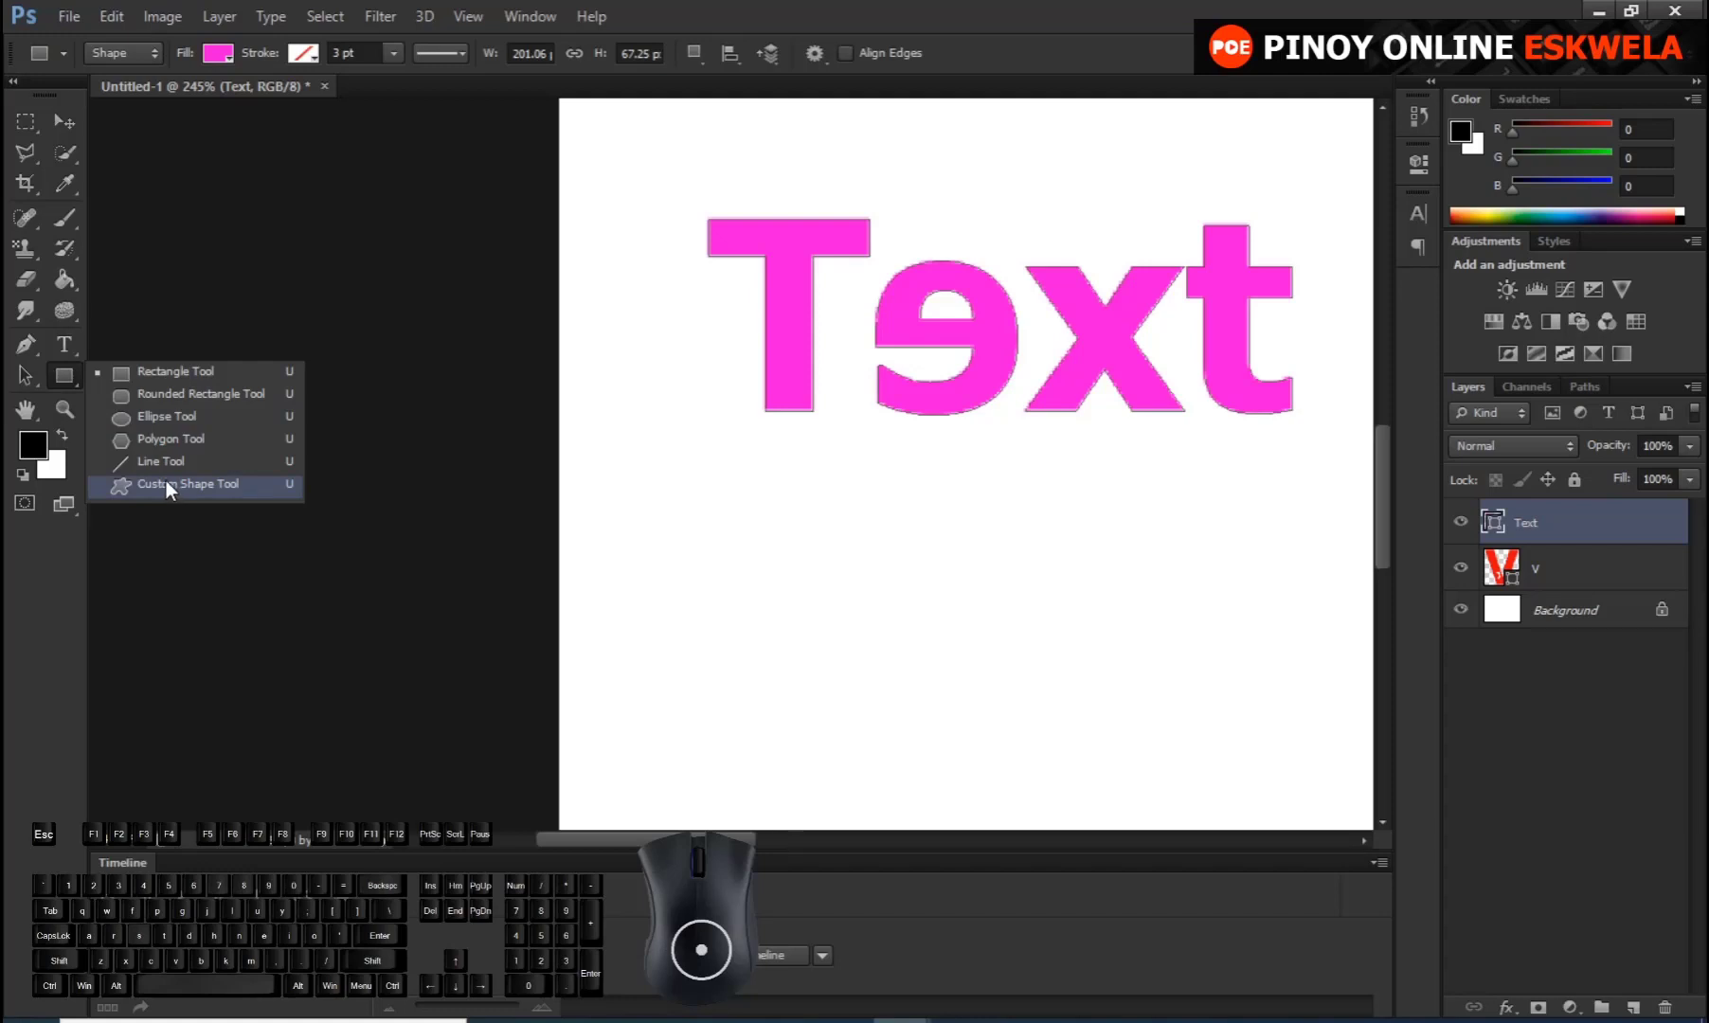
{"action": "left_click", "coordinate": [173, 490]}
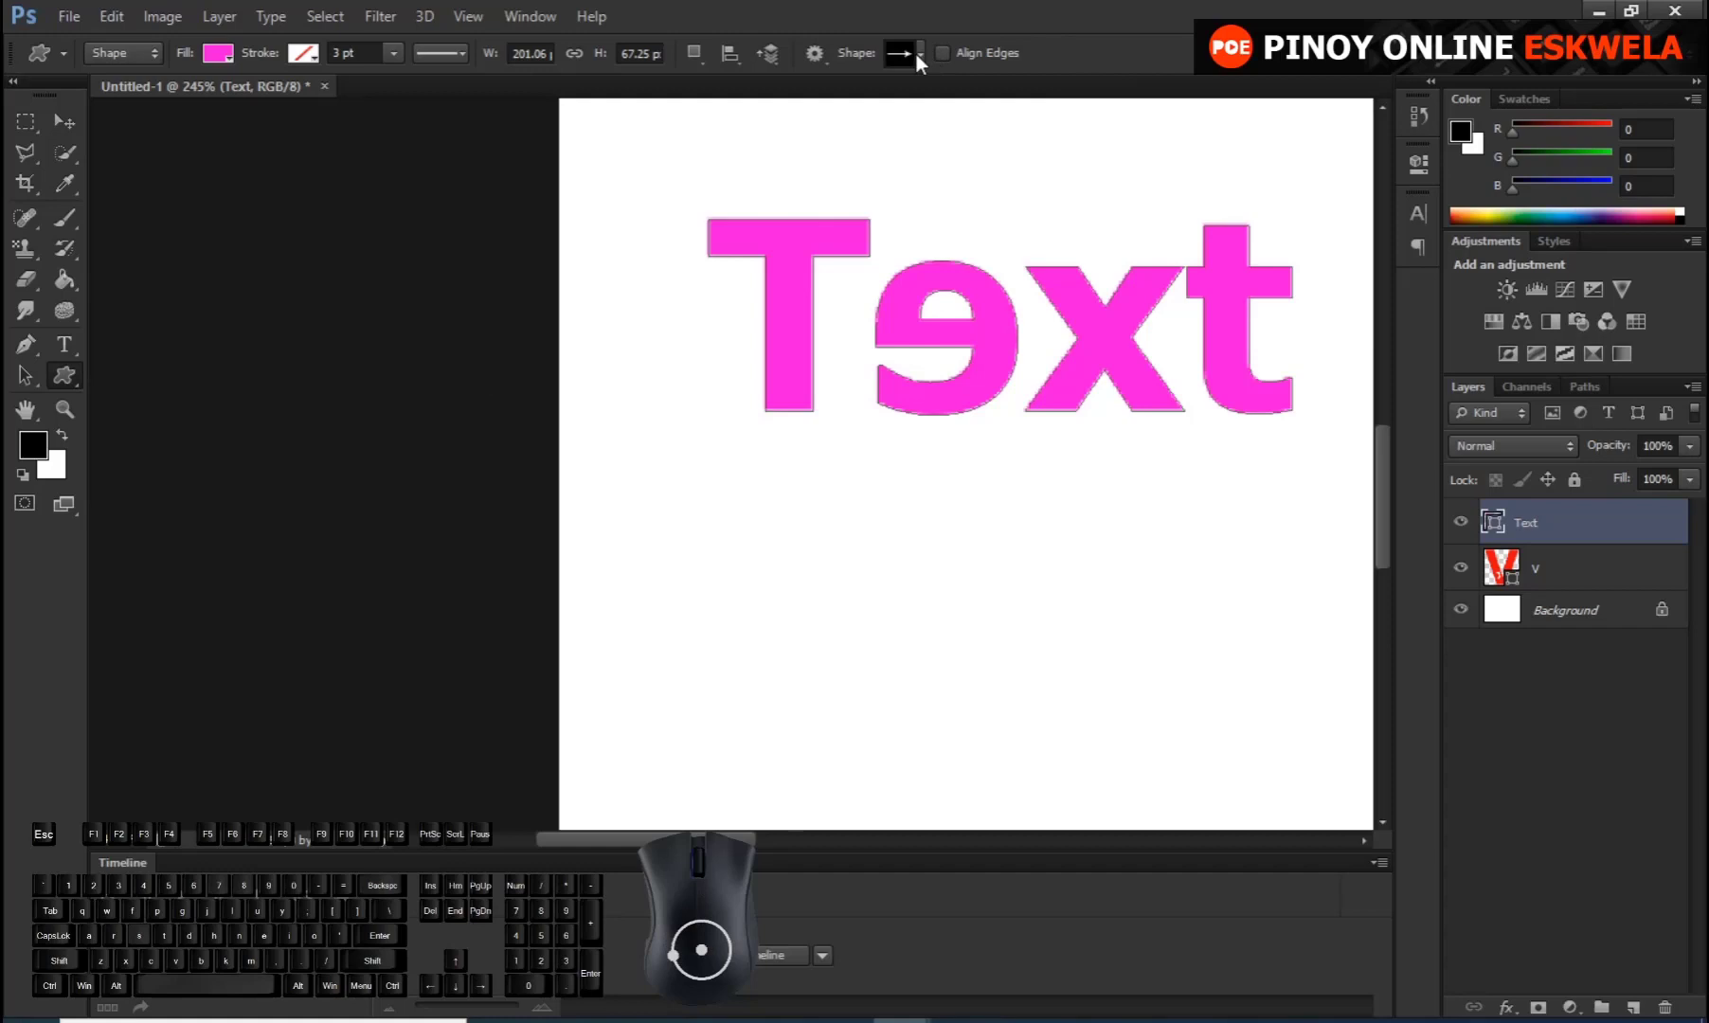
Pick Arrow 9 from the custom shape library and zoom in around the e
{"action": "left_click", "coordinate": [936, 73]}
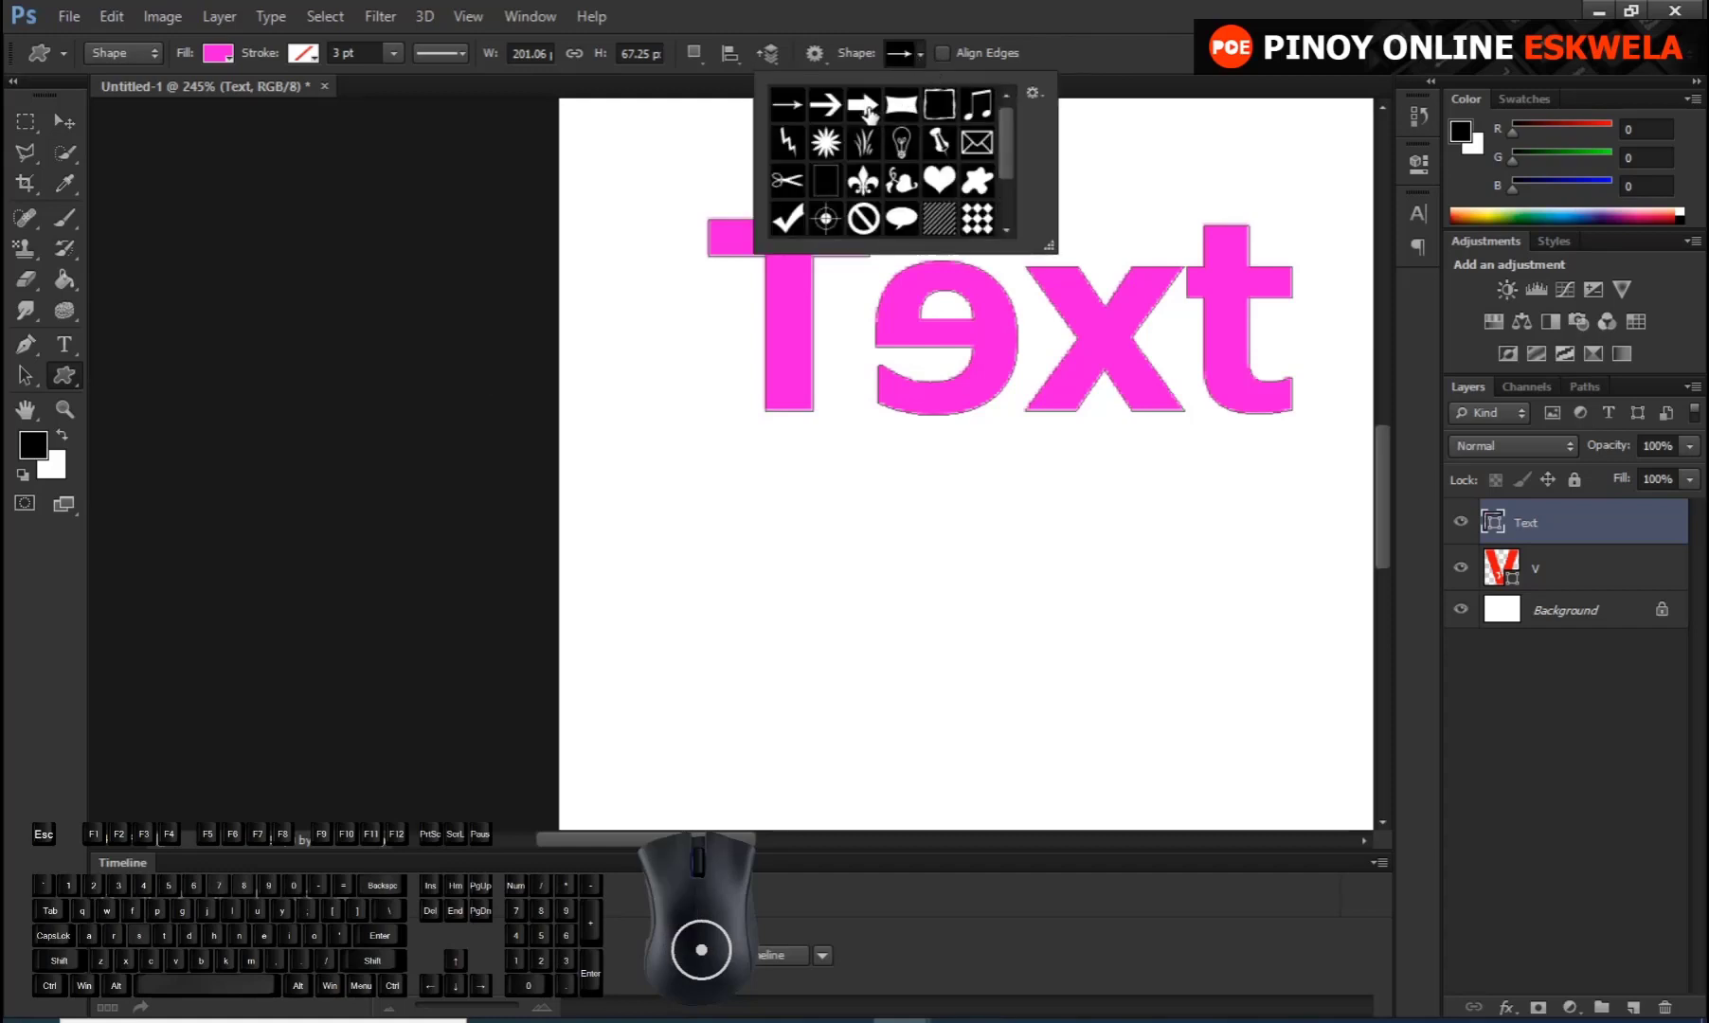
{"action": "scroll", "scroll_direction": "up", "scroll_amount": 3}
{"action": "scroll", "scroll_direction": "down", "scroll_amount": 3}
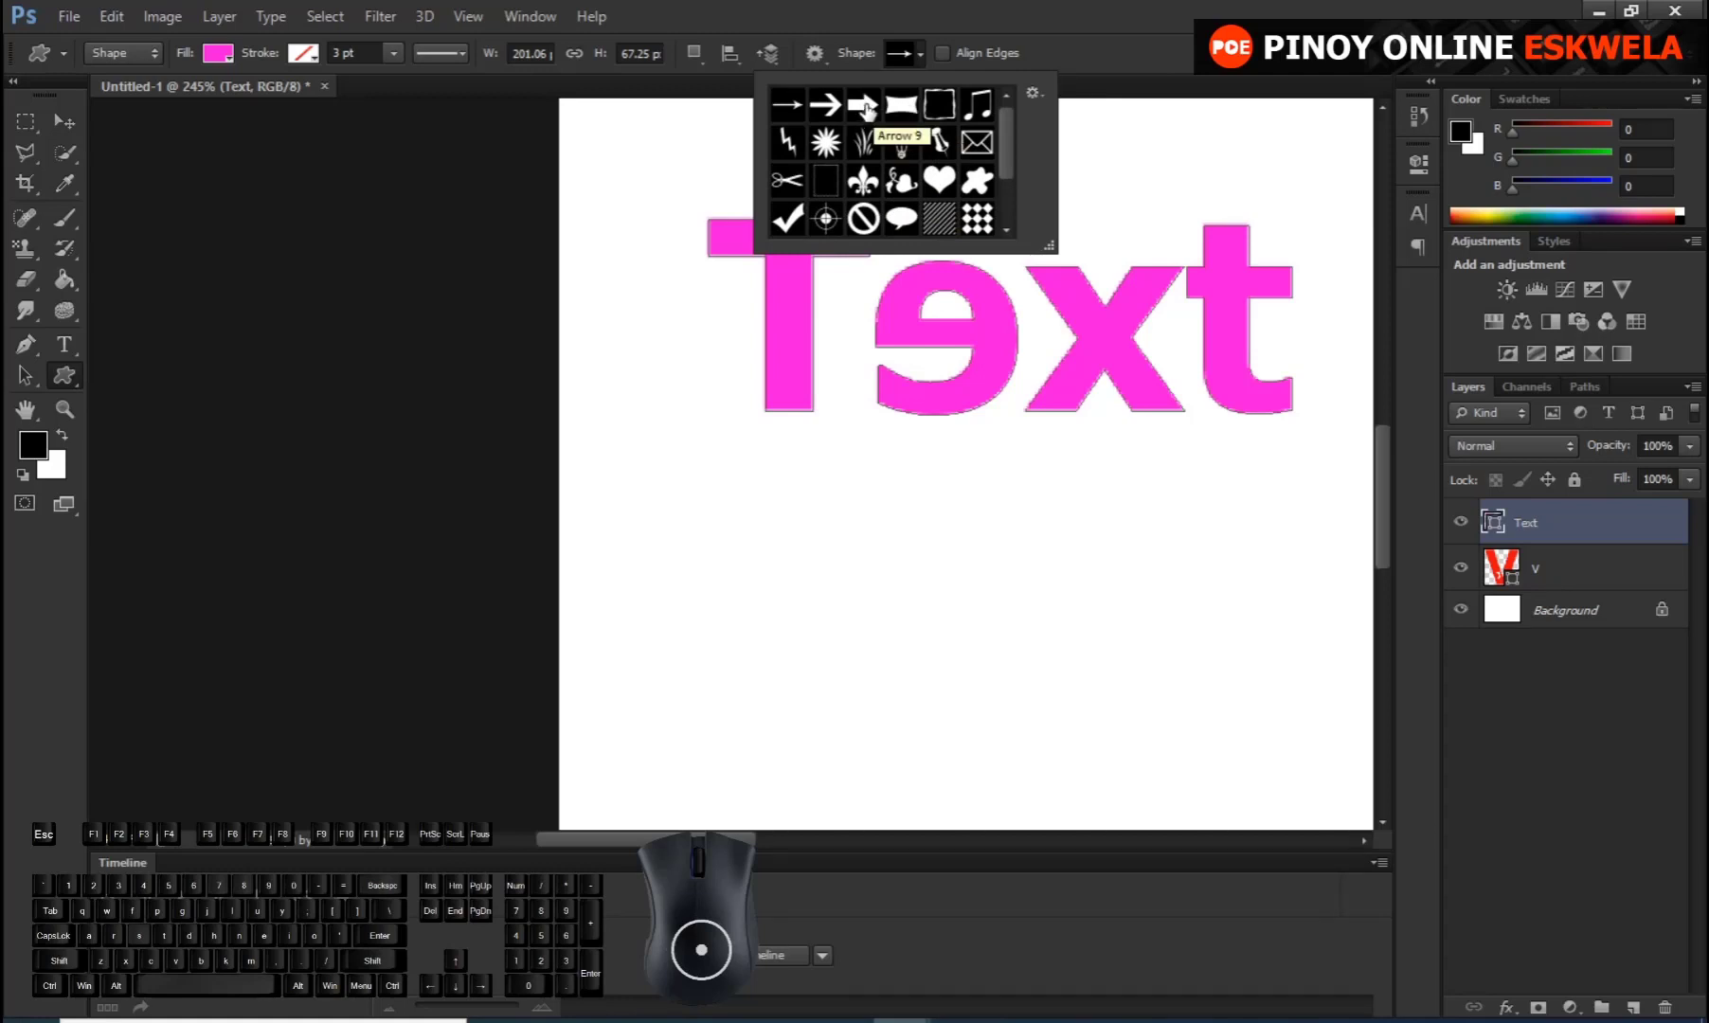
{"action": "left_click", "coordinate": [869, 111]}
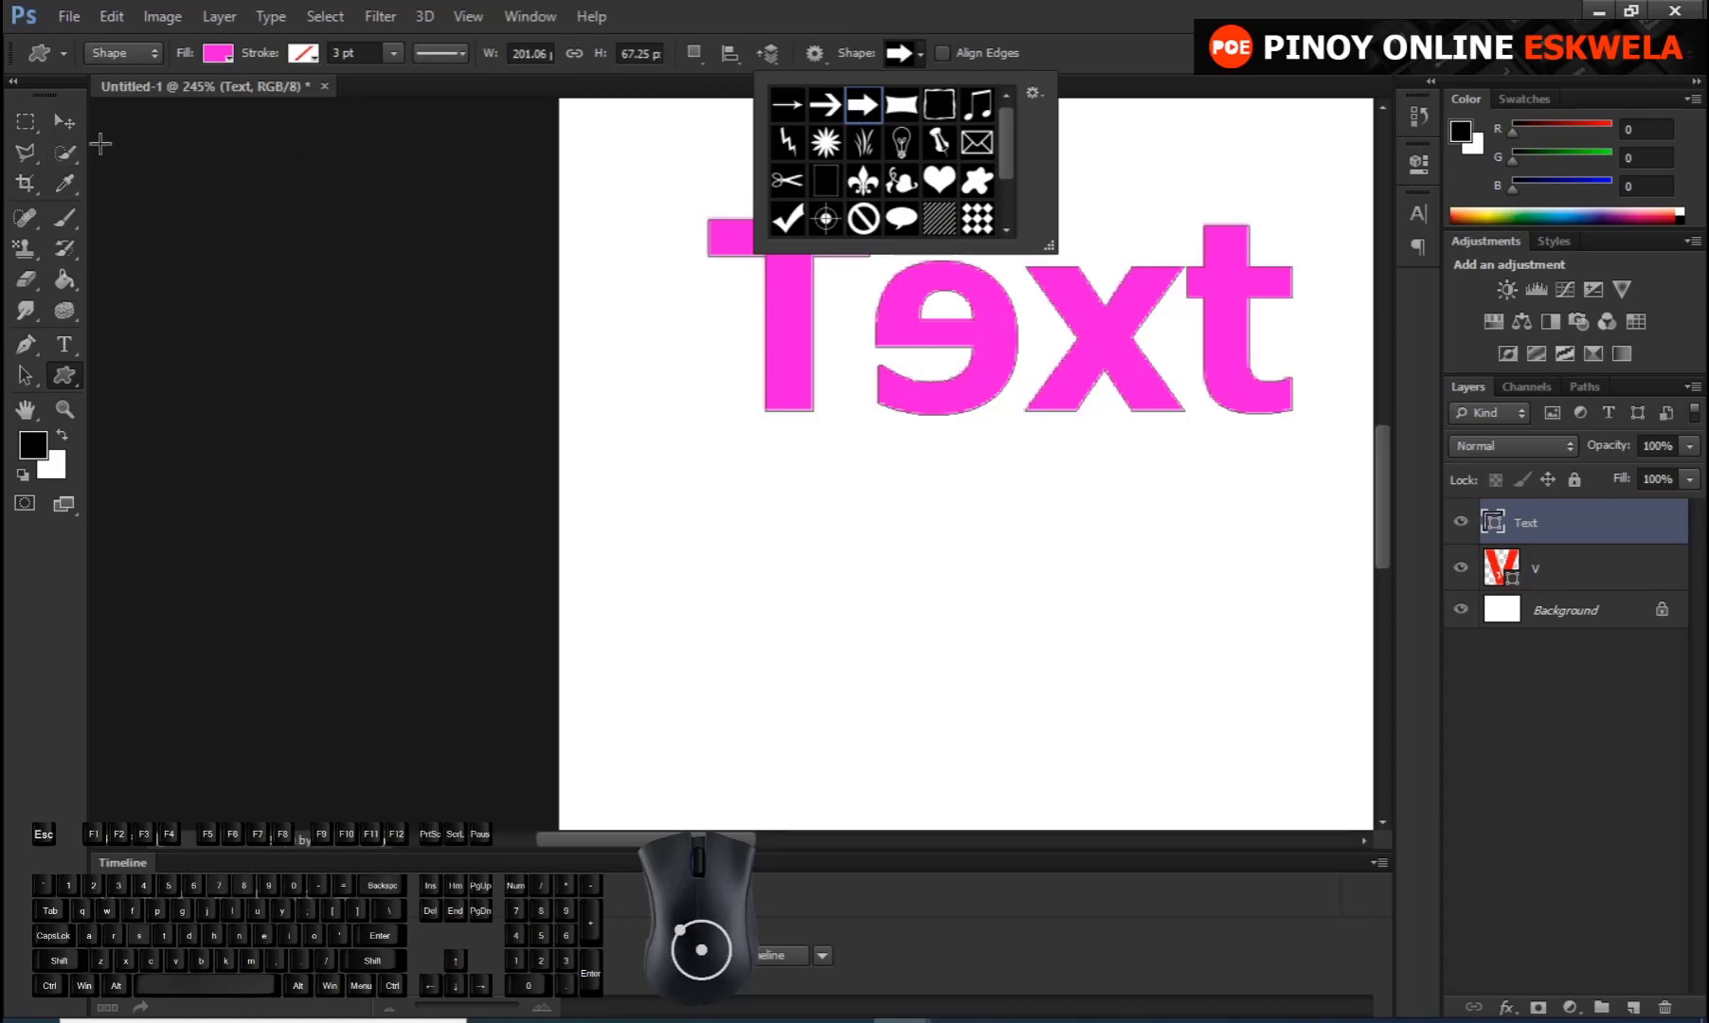
{"action": "key", "text": "Return"}
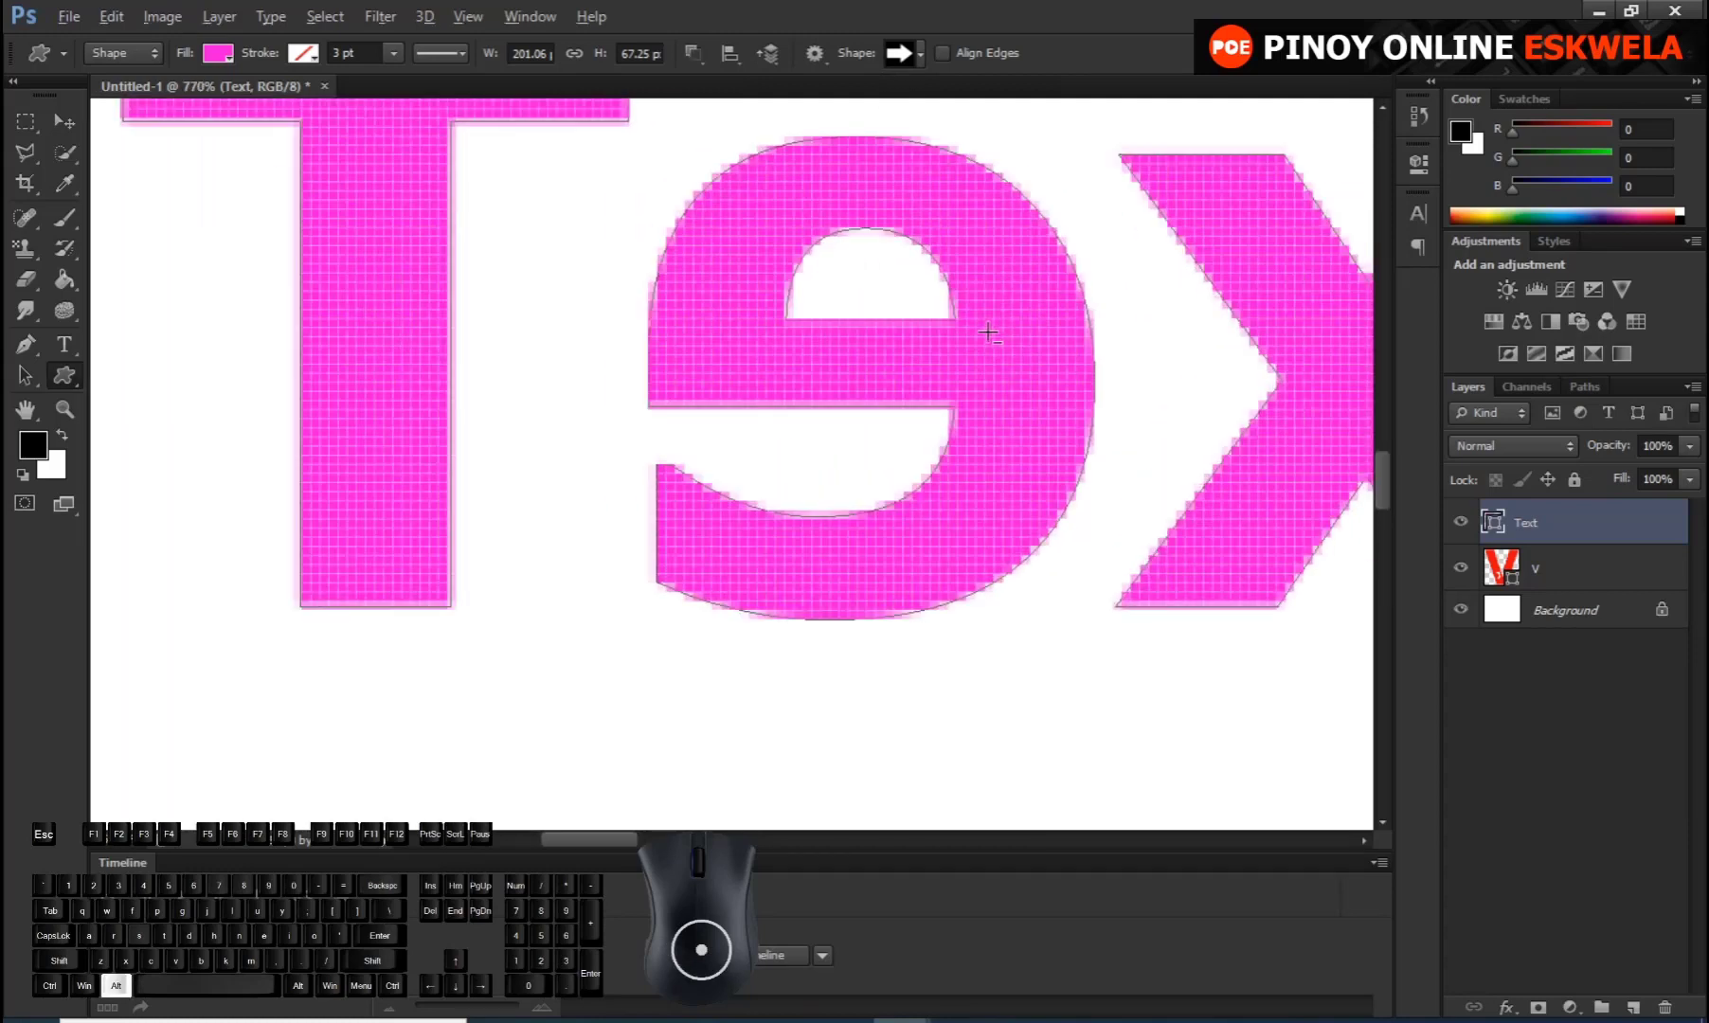
Zoom in on the flipped e, select its path, and ready the Custom Shape arrow for drawing across it
{"action": "scroll", "scroll_direction": "up", "scroll_amount": 3}
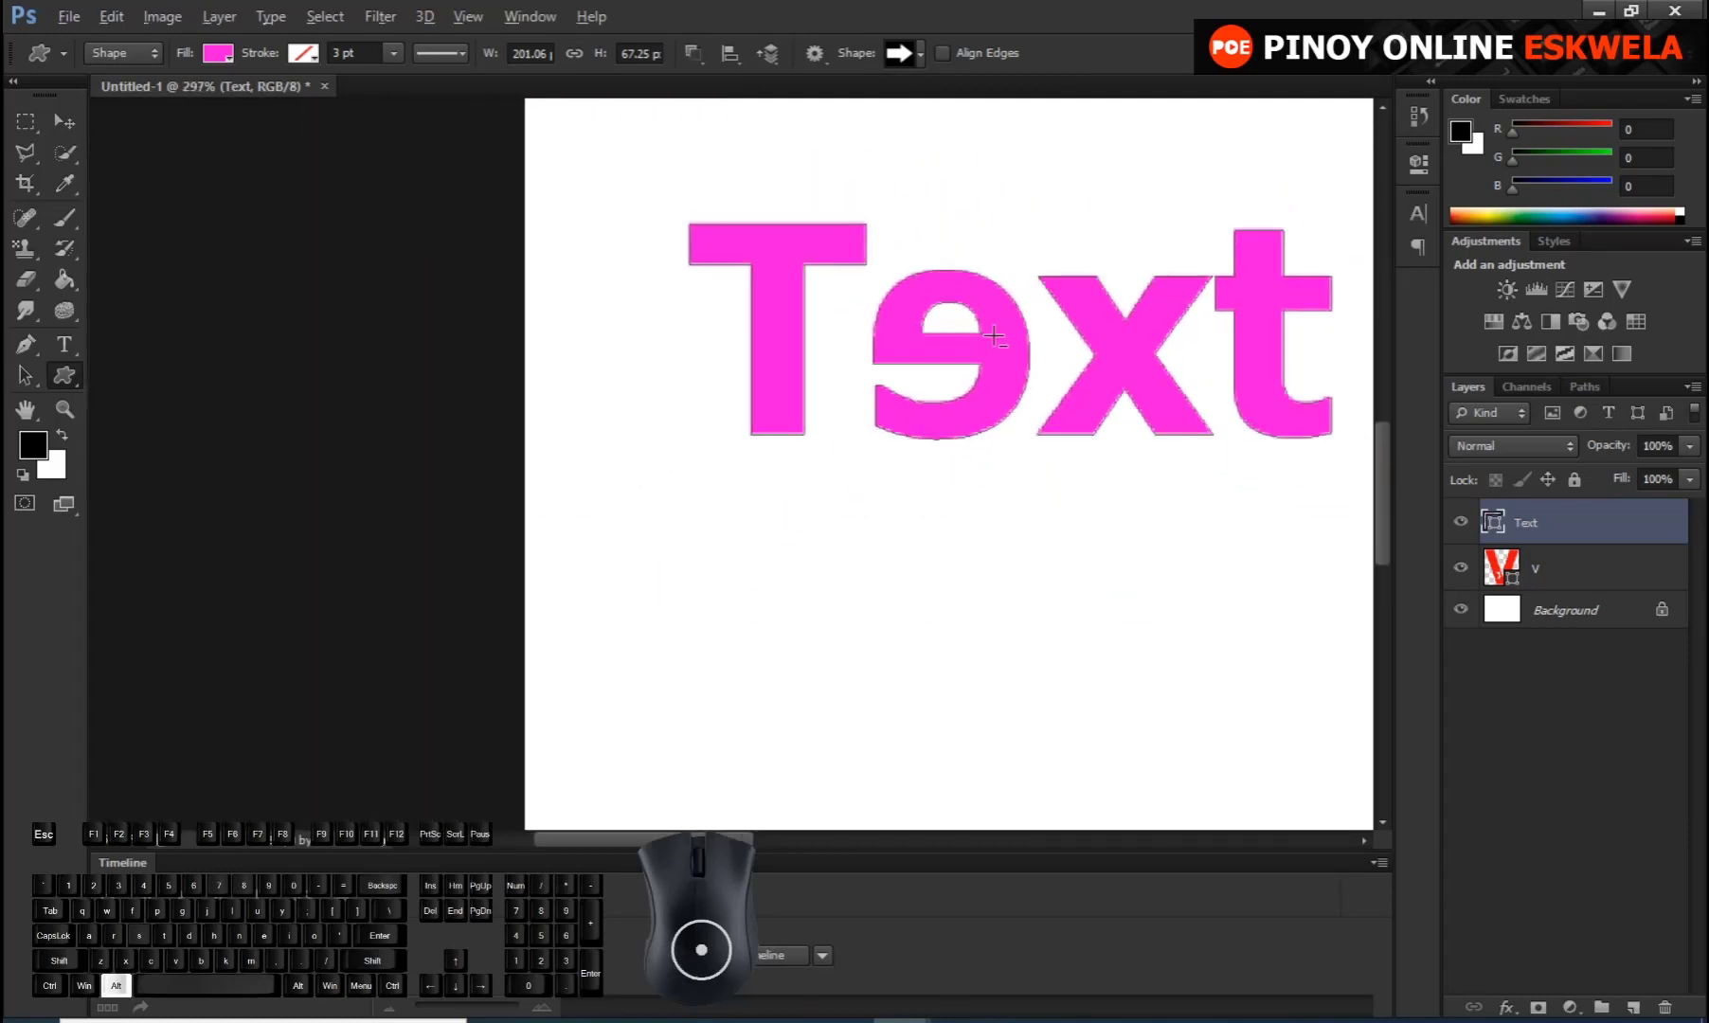
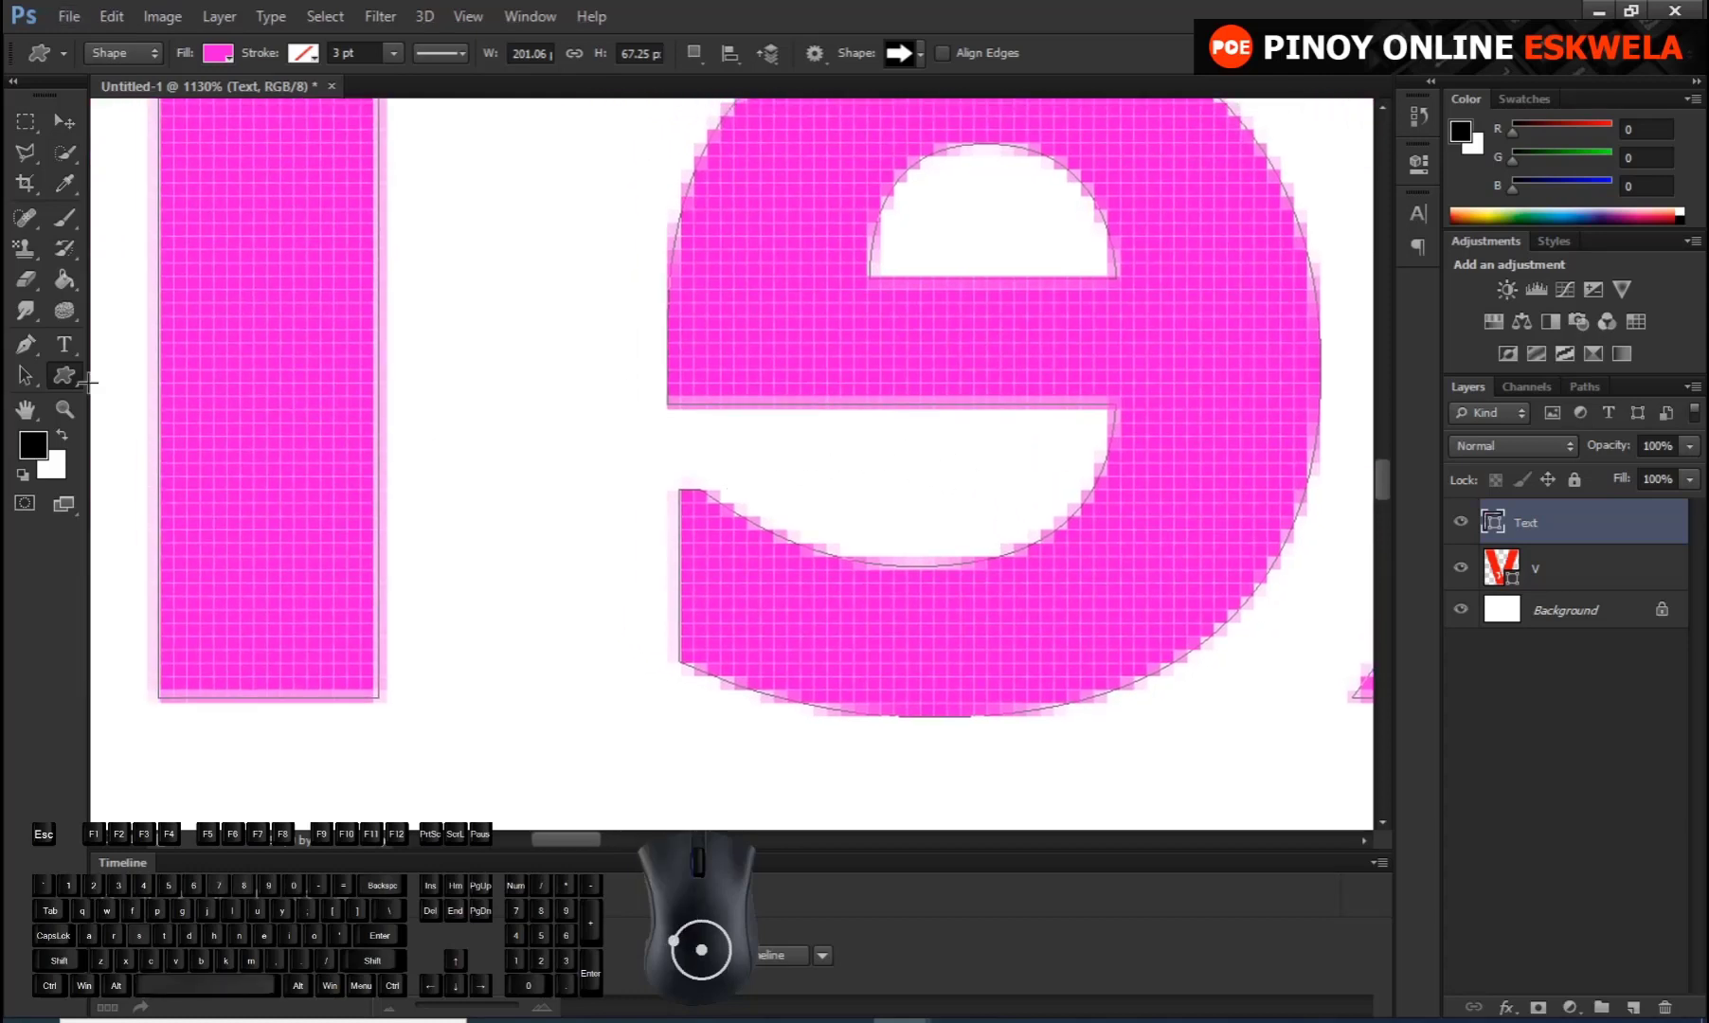
{"action": "right_click", "coordinate": [39, 383]}
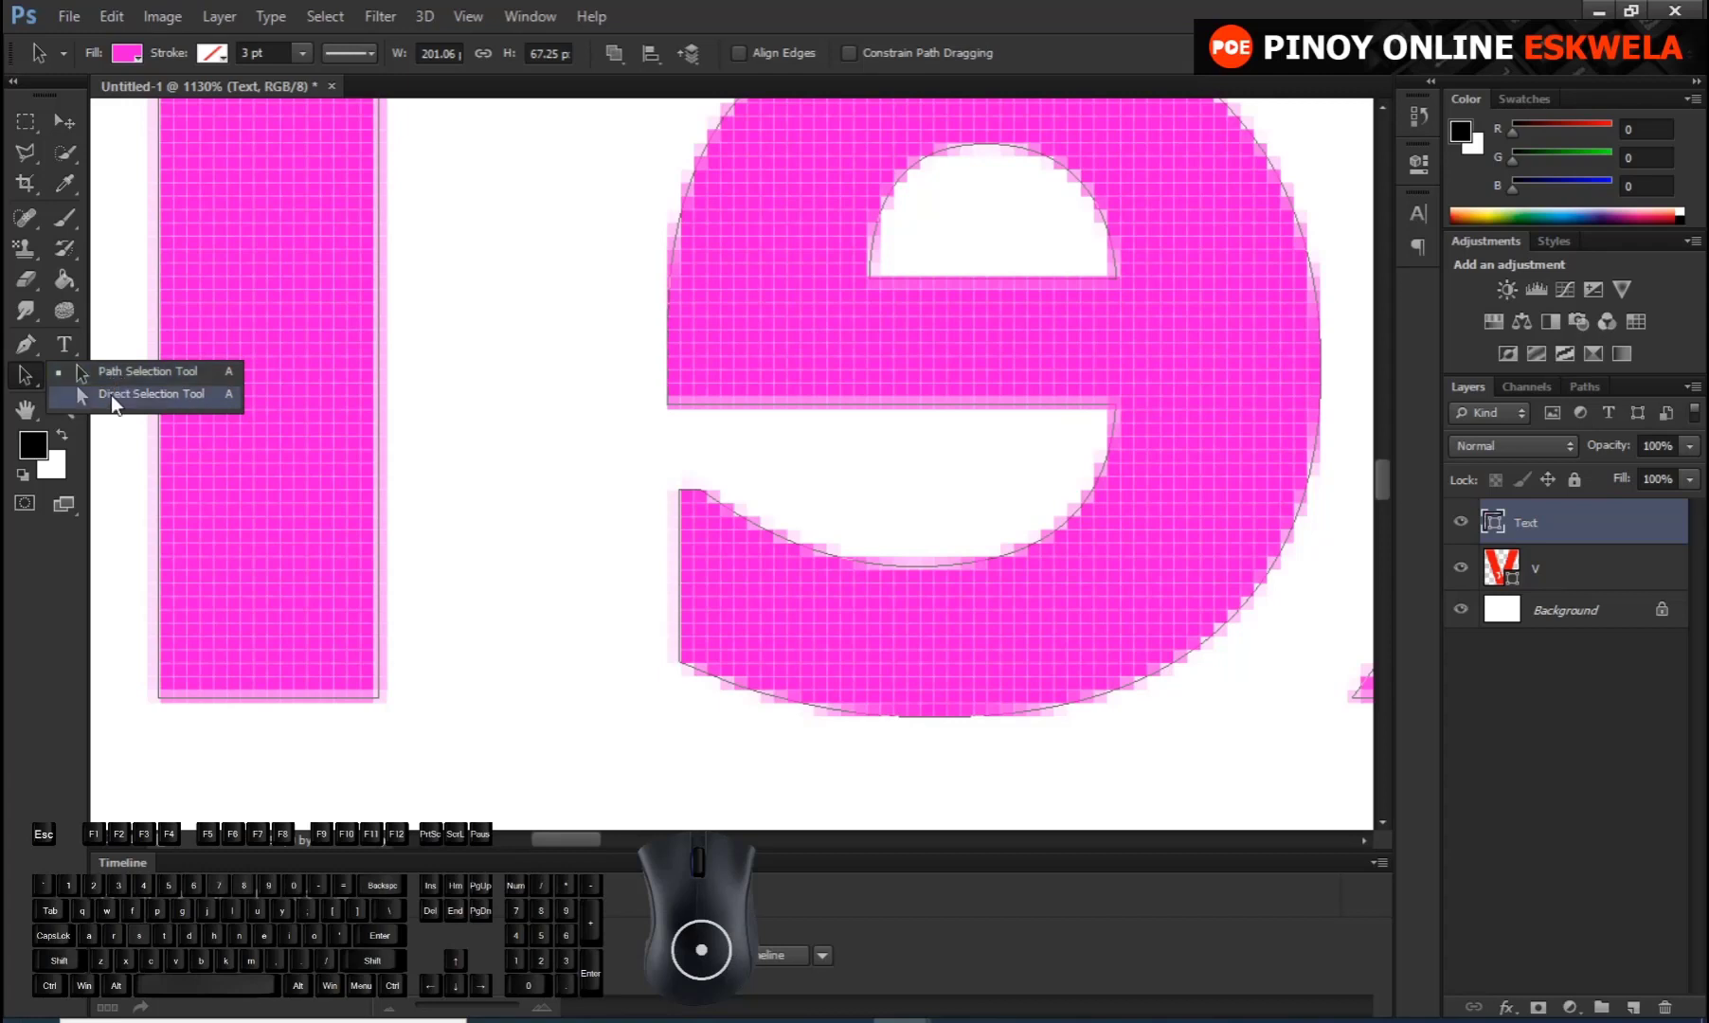
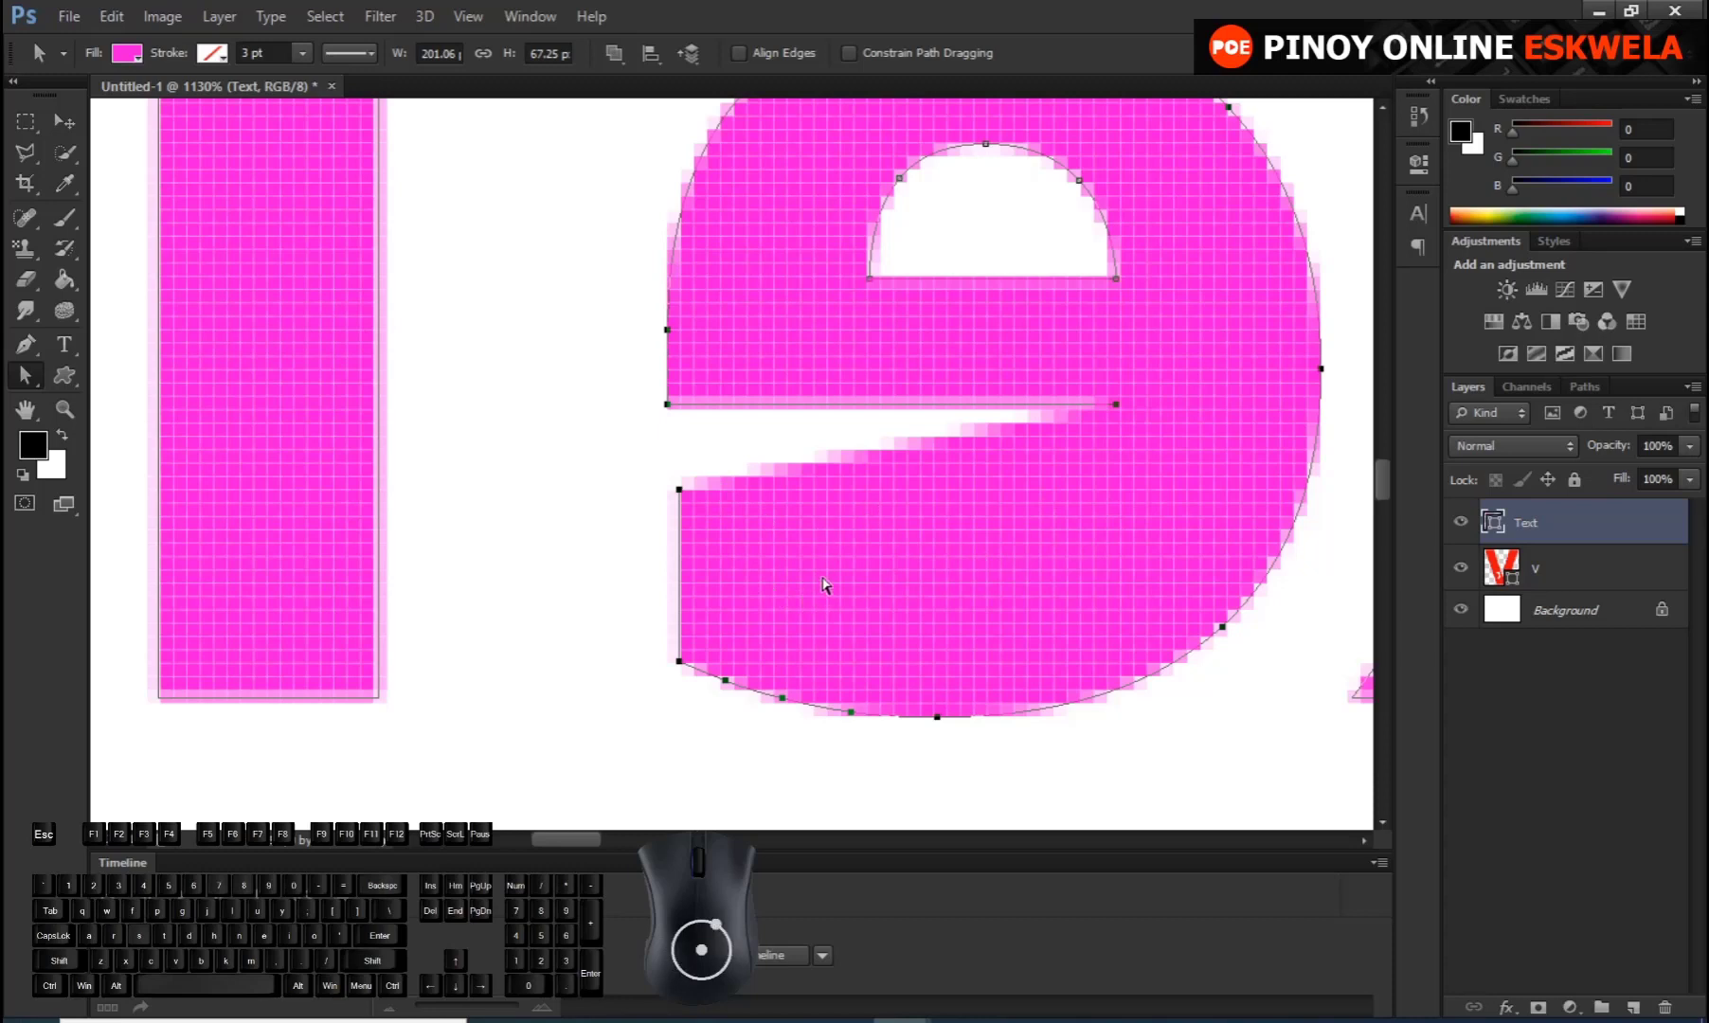
{"action": "right_click", "coordinate": [77, 387]}
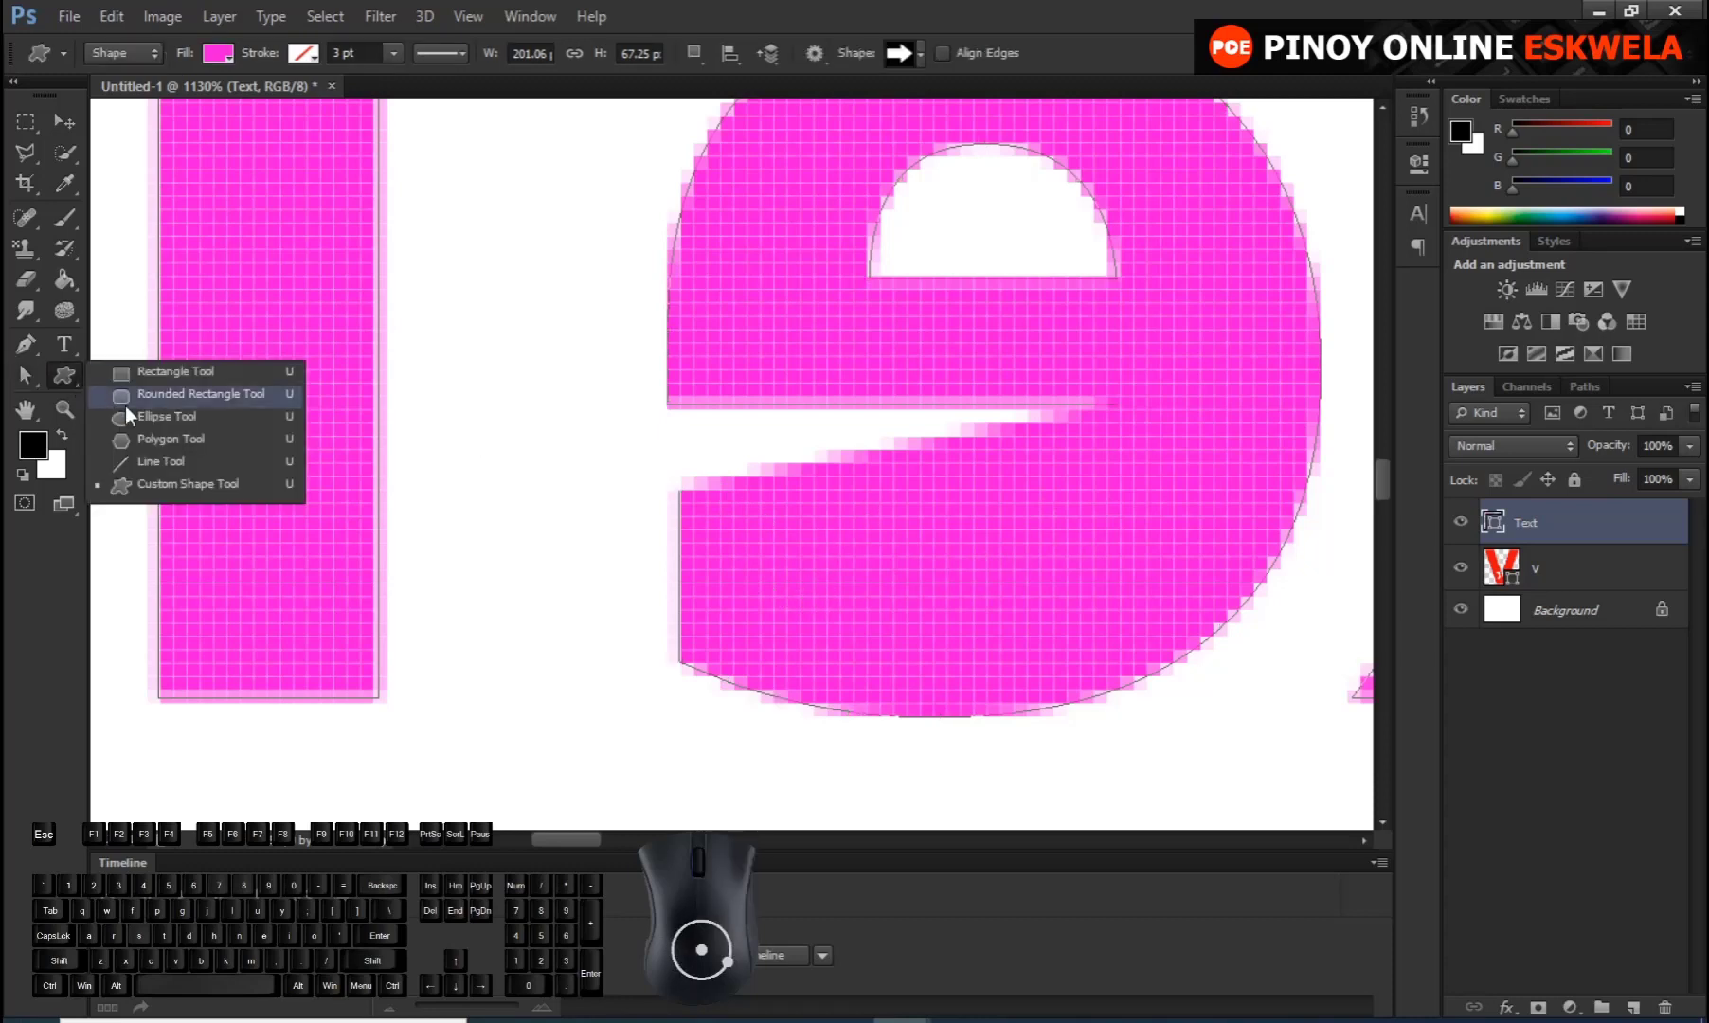
{"action": "left_click", "coordinate": [163, 492]}
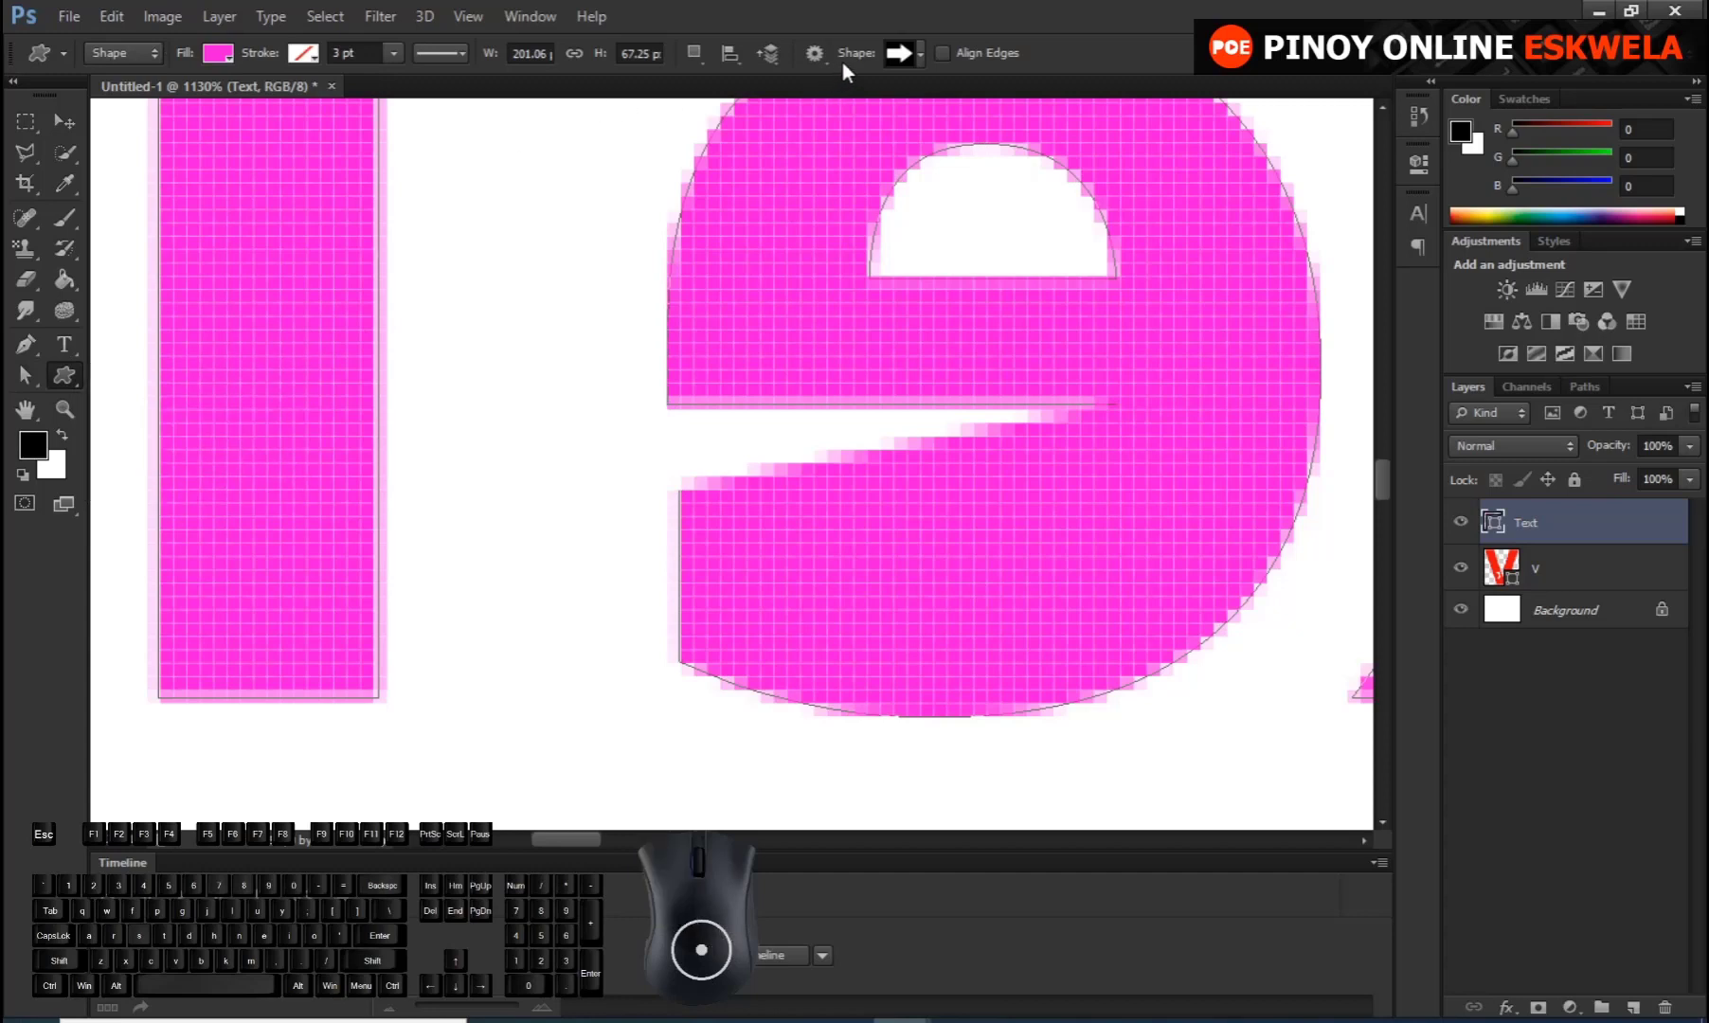
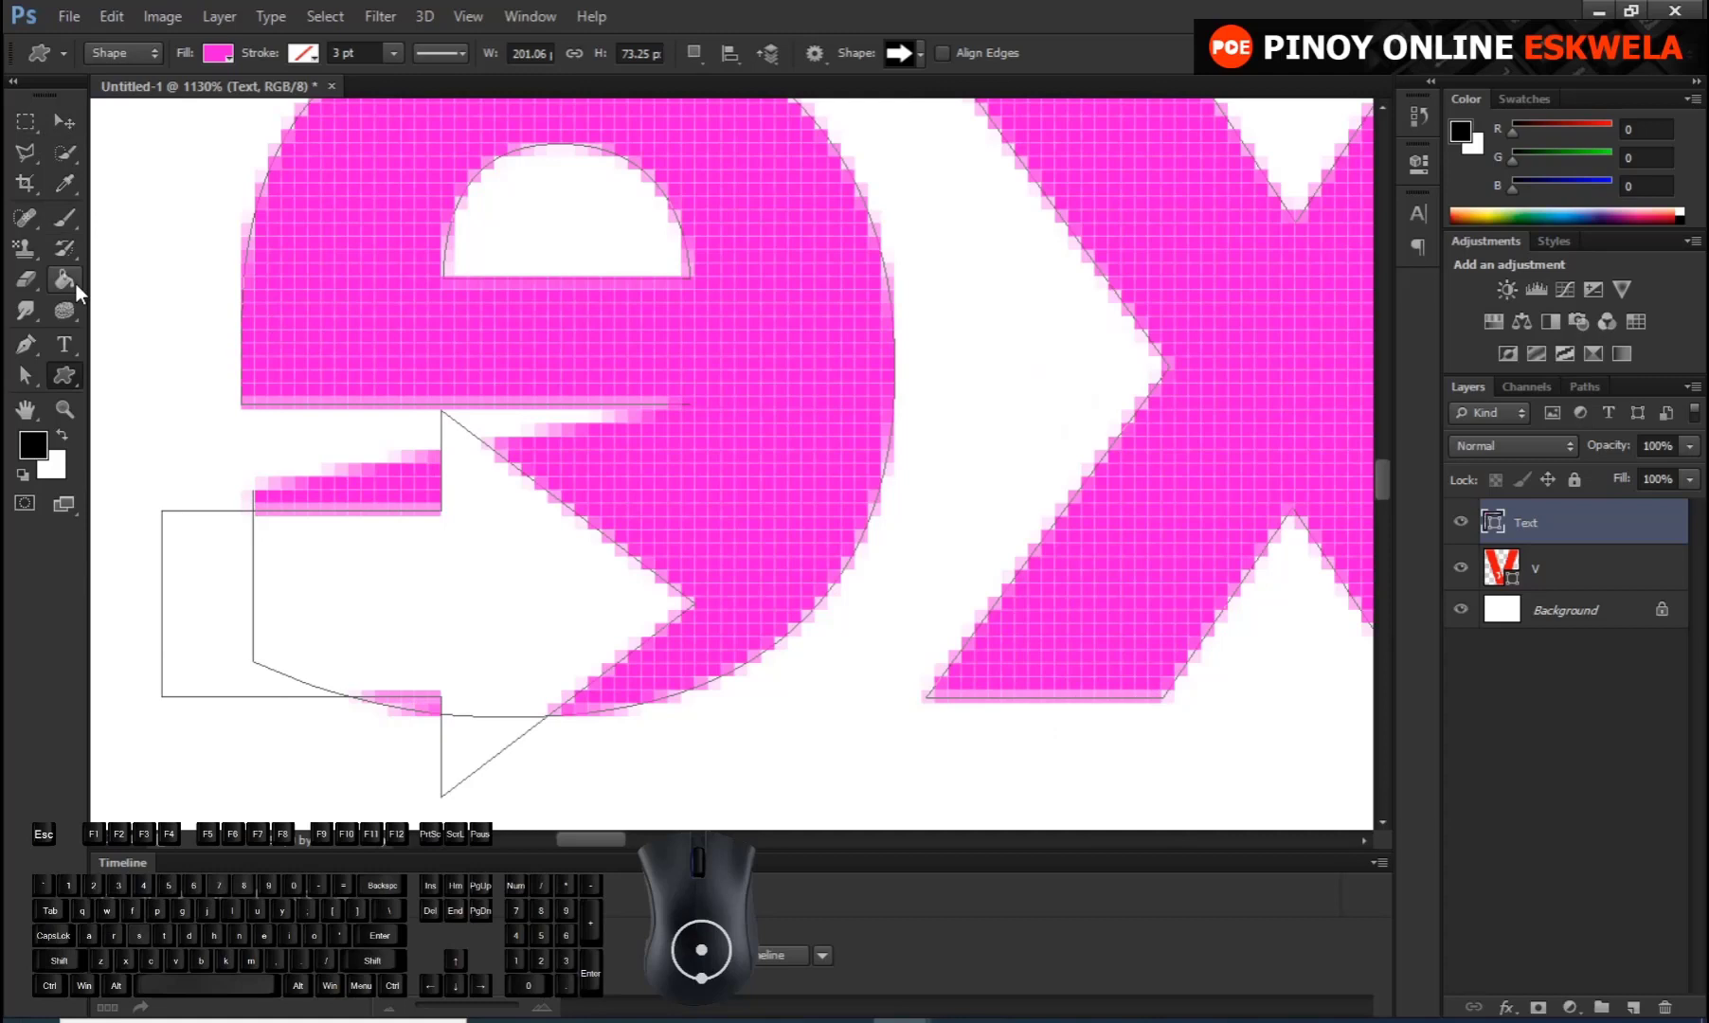
Move the arrow path with Path Selection onto the lower left of the flipped e and fine-tune its position
{"action": "left_click", "coordinate": [38, 376]}
{"action": "right_click", "coordinate": [38, 376]}
{"action": "left_click", "coordinate": [123, 382]}
{"action": "left_click_drag", "start_coordinate": [206, 604], "coordinate": [278, 480]}
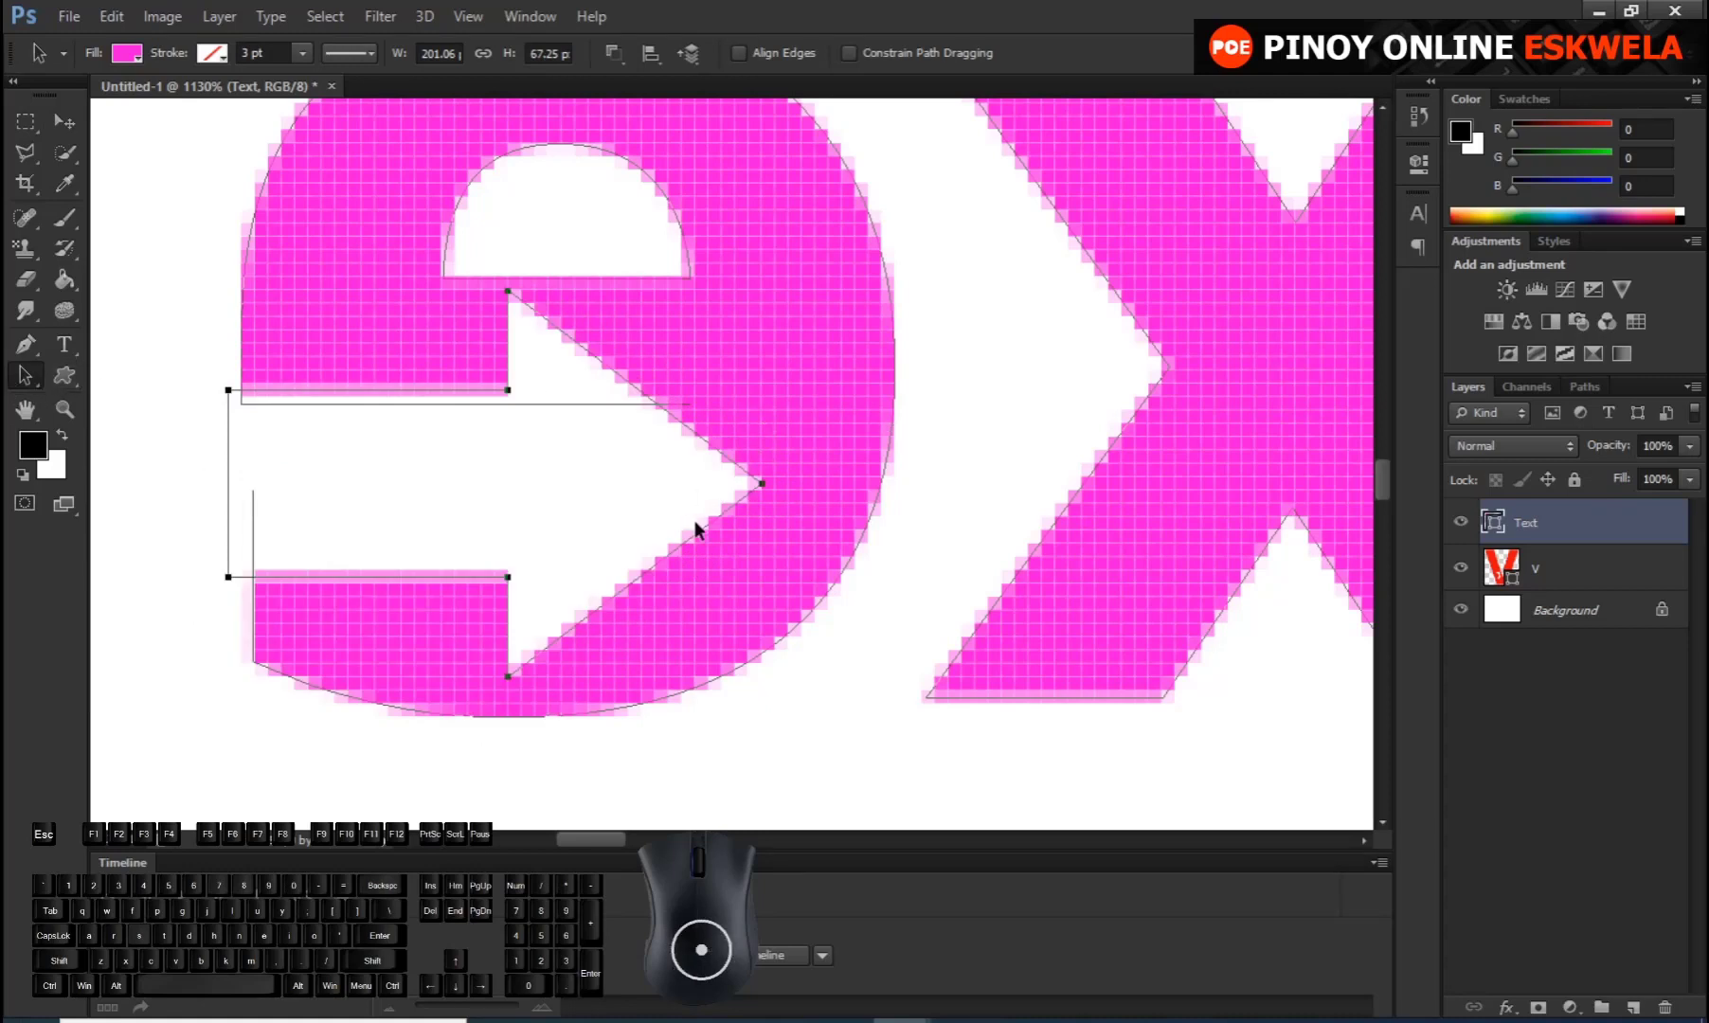
{"action": "left_click_drag", "start_coordinate": [688, 504], "coordinate": [686, 484]}
{"action": "left_click_drag", "start_coordinate": [683, 487], "coordinate": [683, 527]}
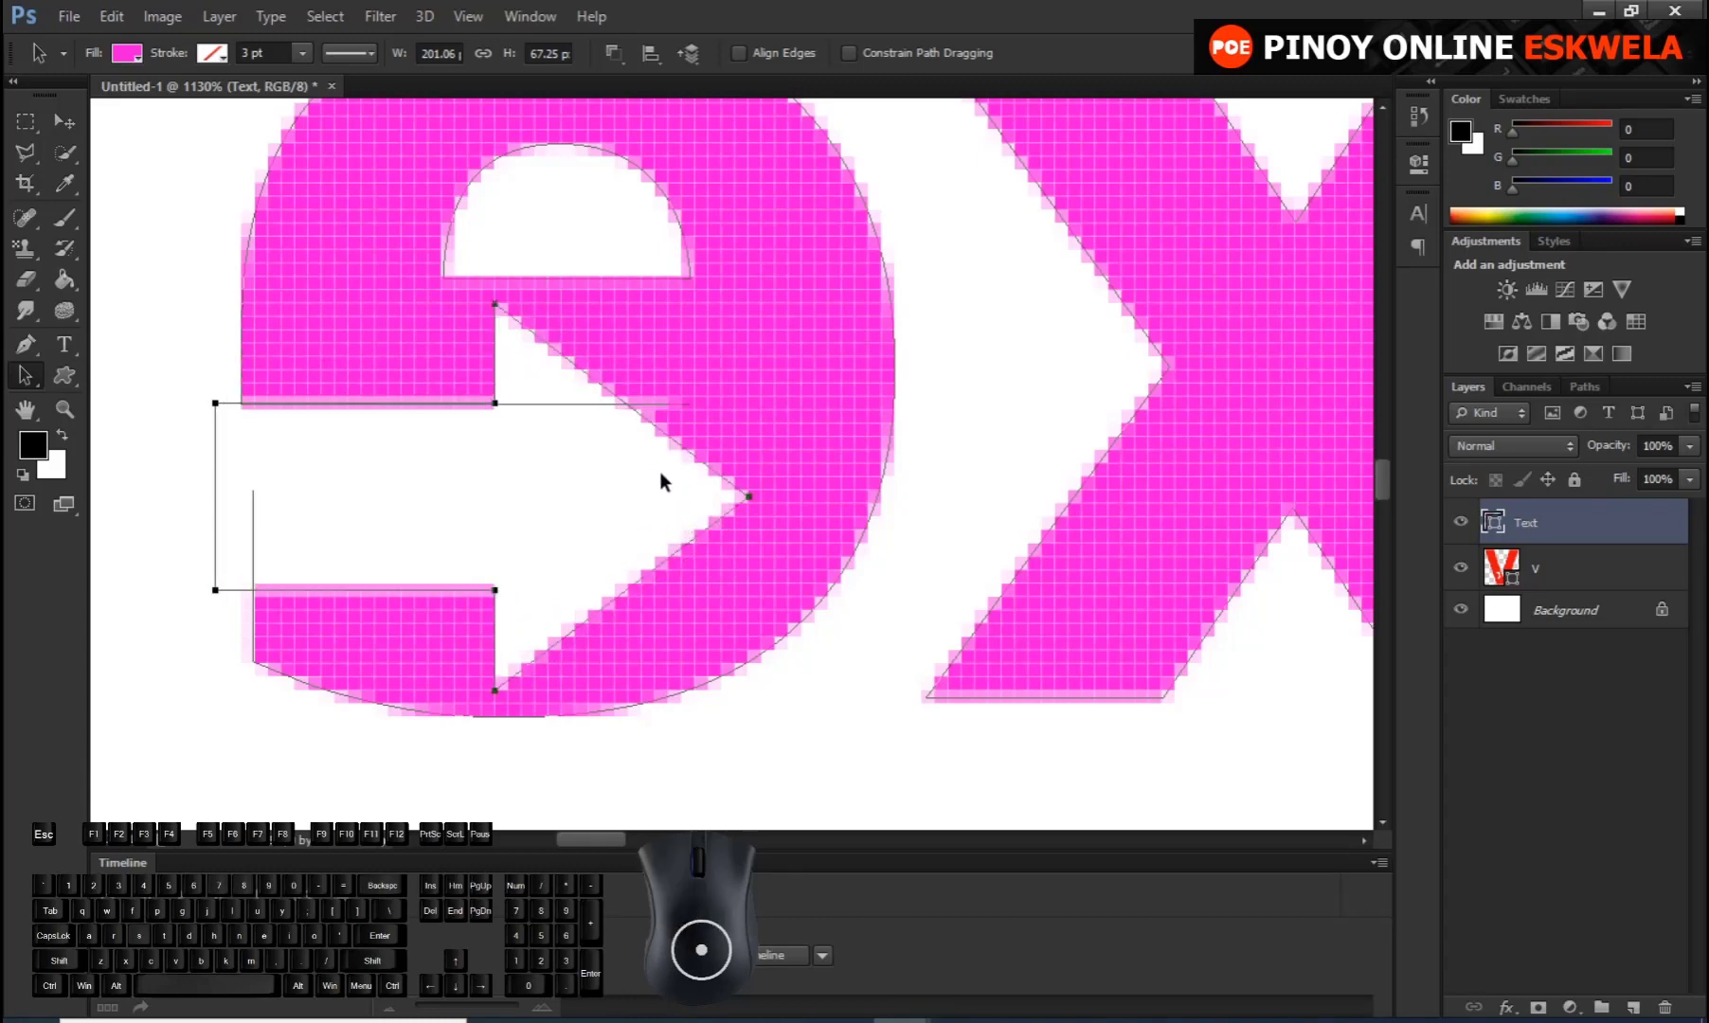
Deselect the arrow so it cuts a white notch into the e, then return to the Rectangle tool
{"action": "left_click", "coordinate": [1015, 384]}
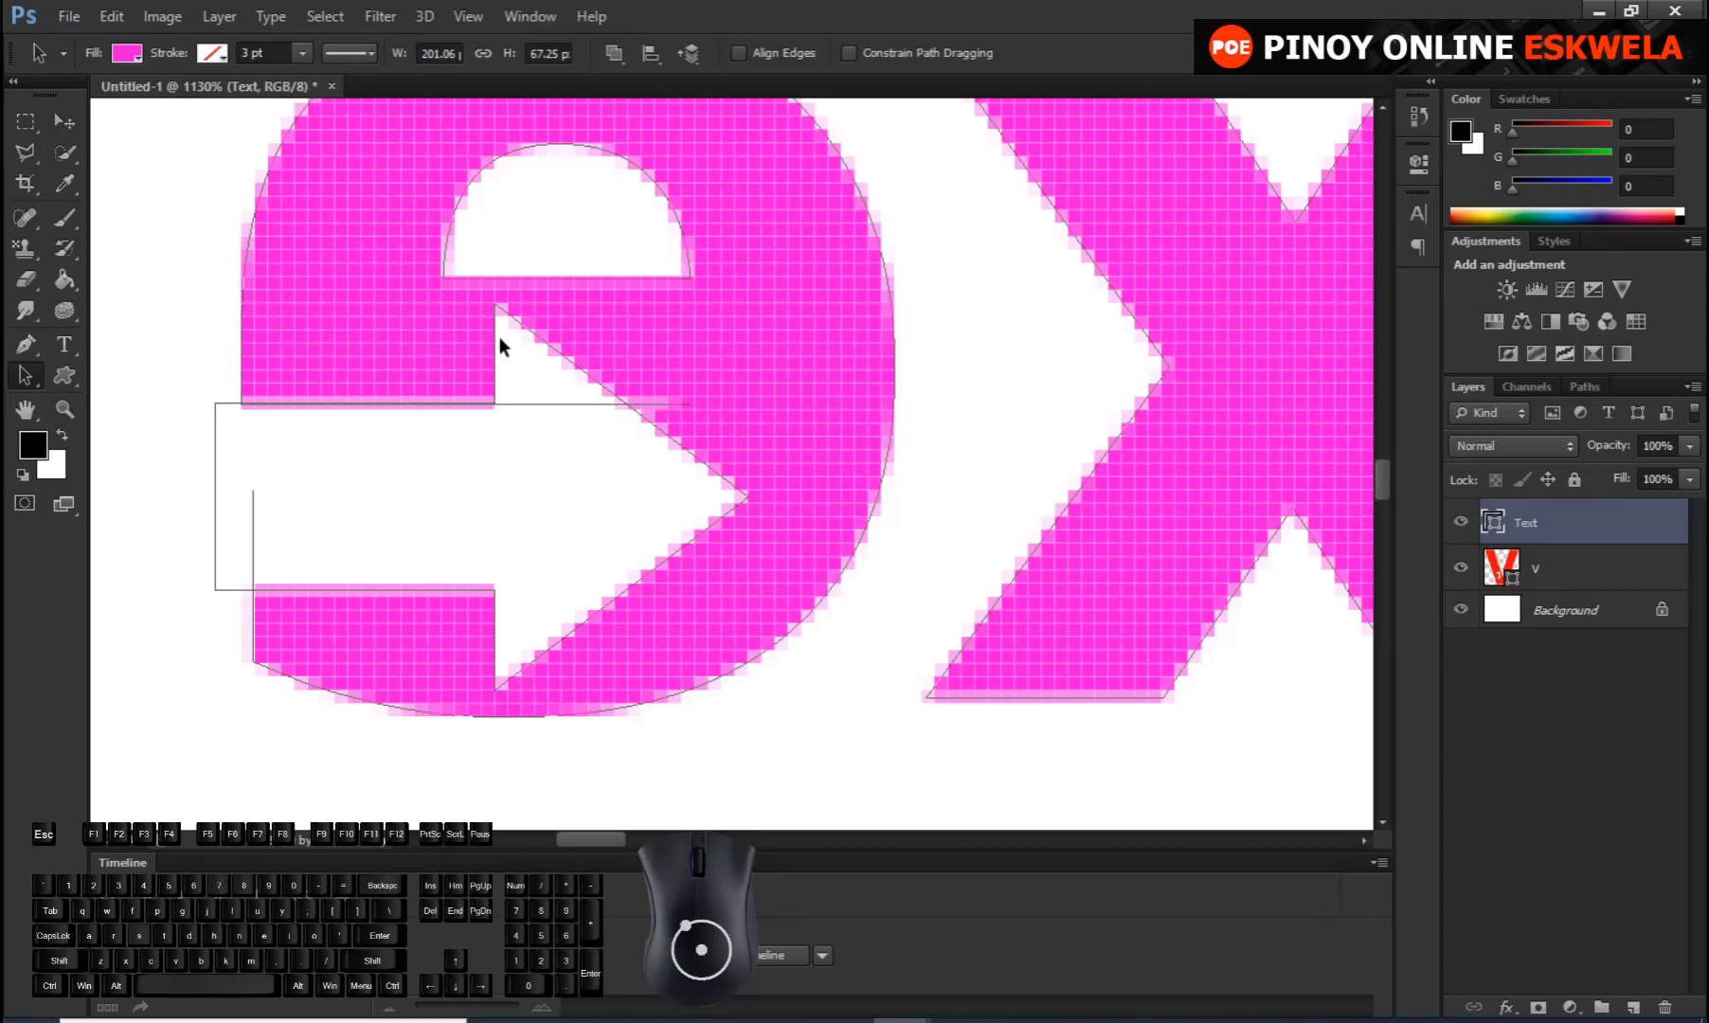
{"action": "right_click", "coordinate": [62, 385]}
{"action": "left_click", "coordinate": [143, 376]}
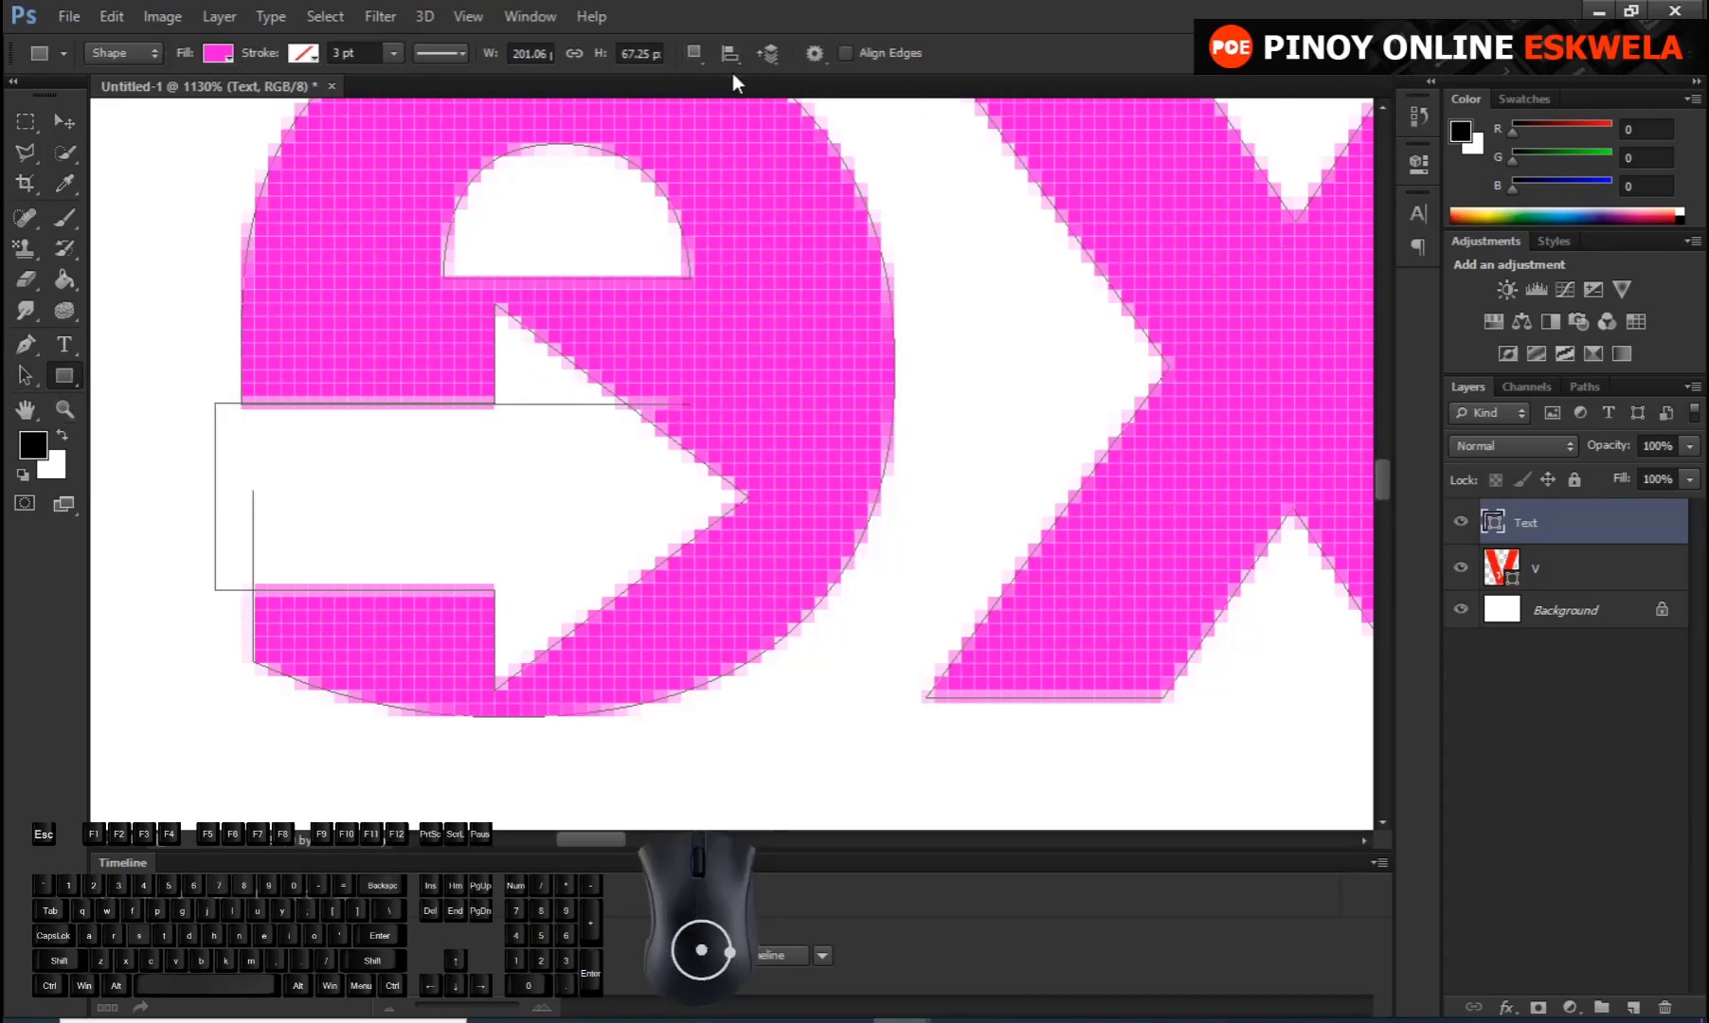
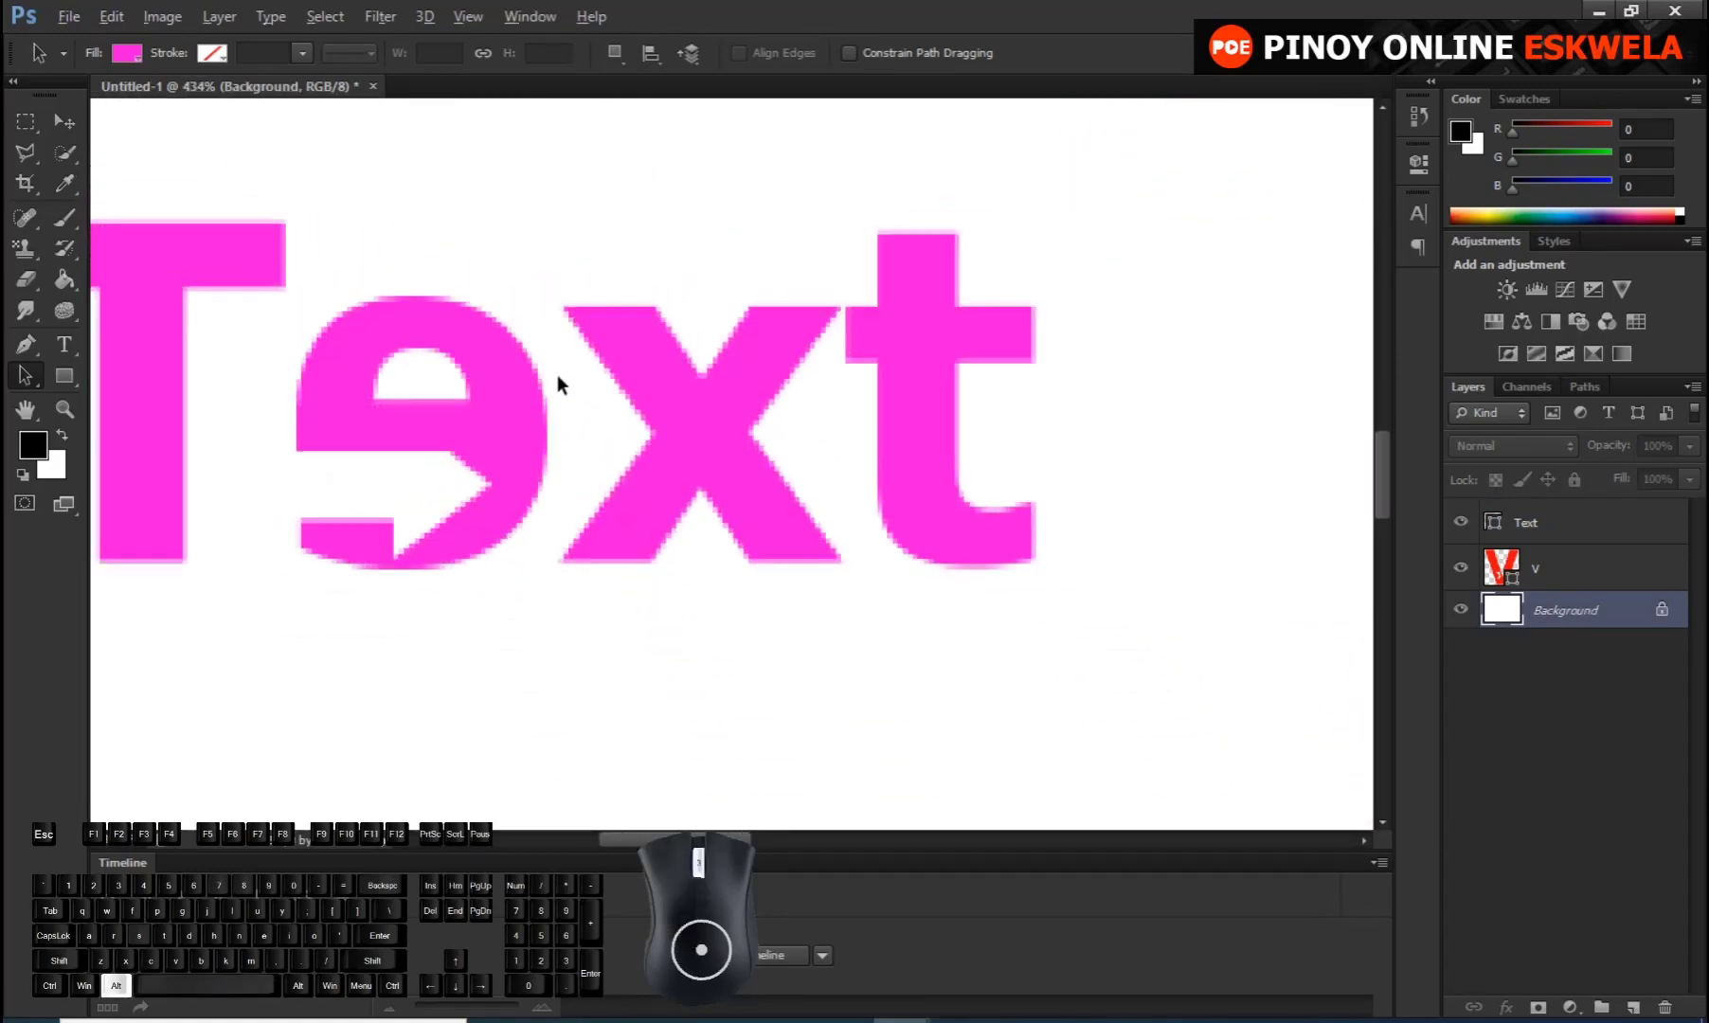
{"action": "scroll", "scroll_direction": "up", "scroll_amount": 3}
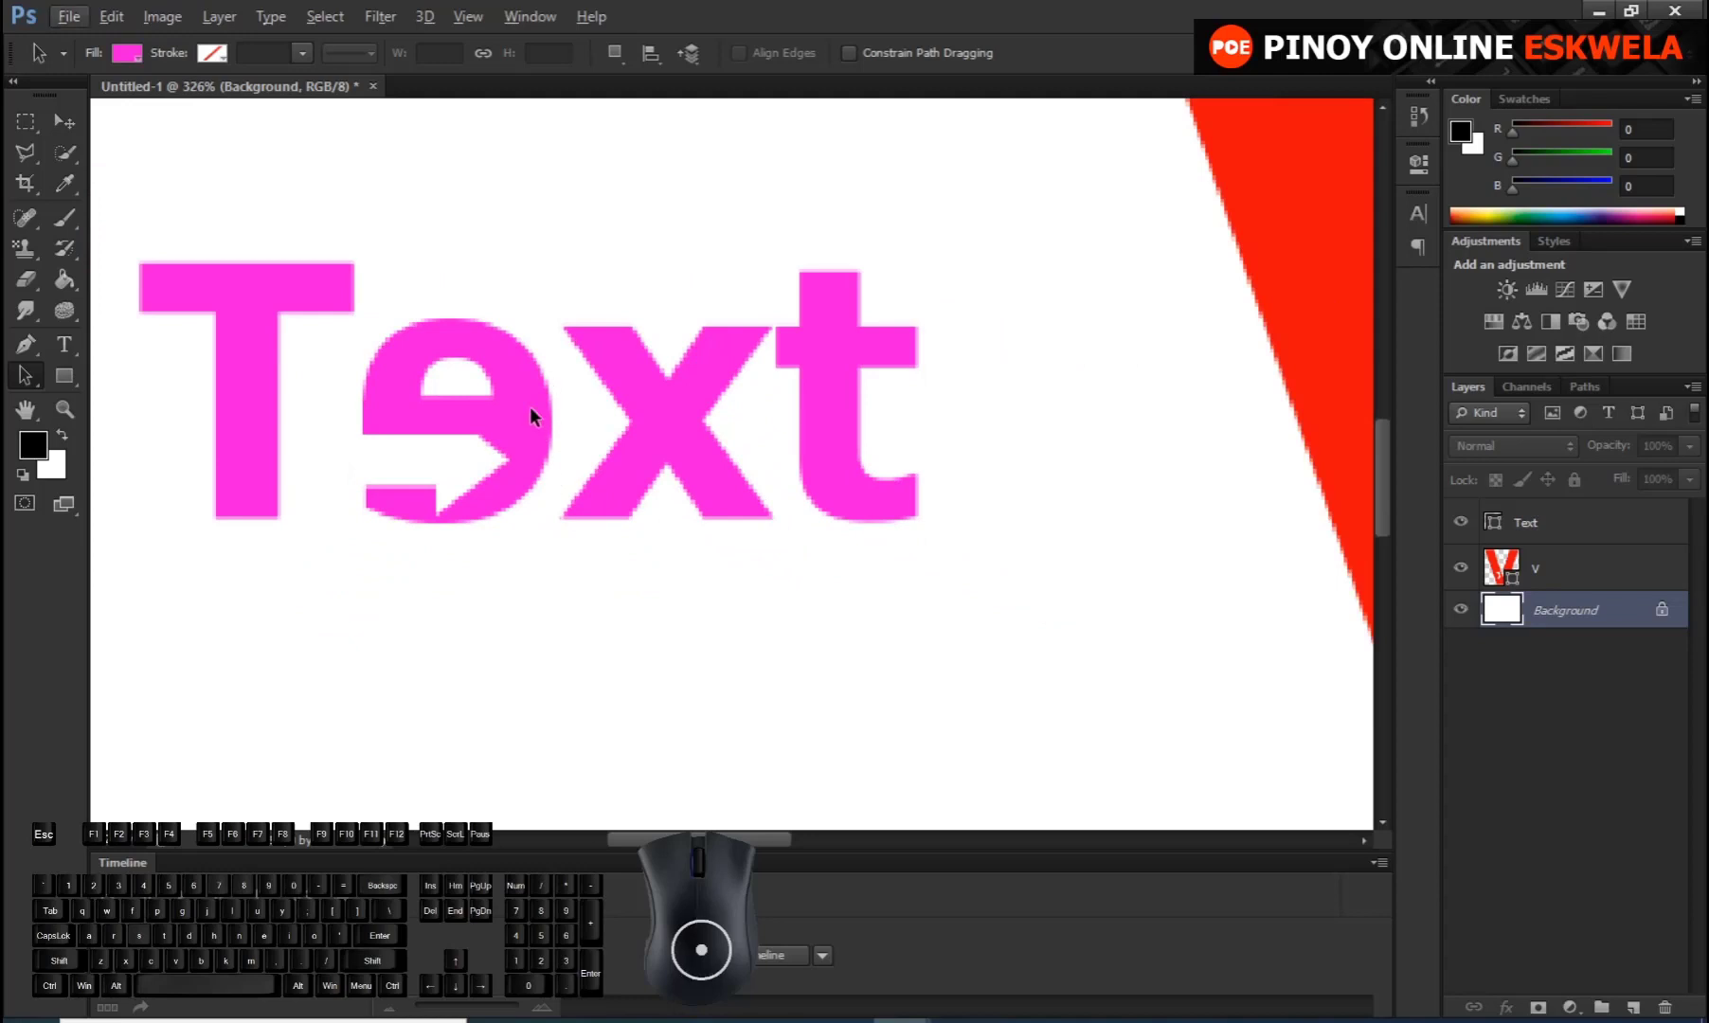
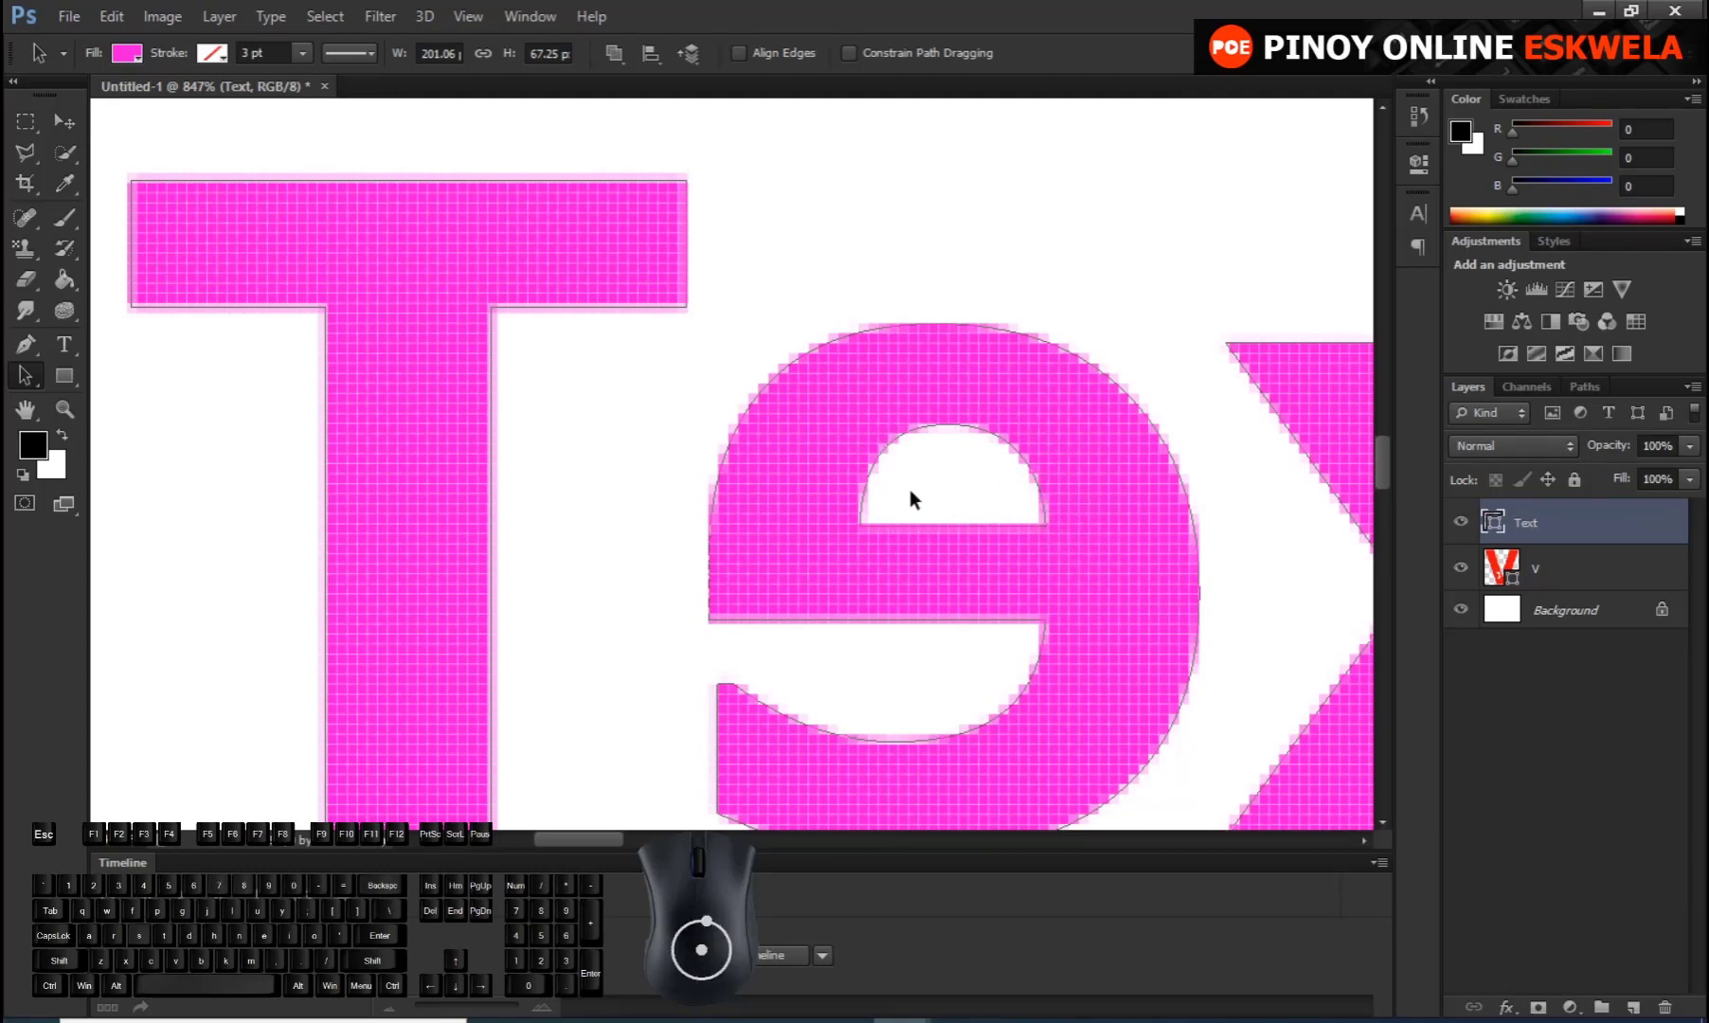
Direct-select and delete the flipped e's inner counter, leaving the letter solid
{"action": "right_click", "coordinate": [22, 377]}
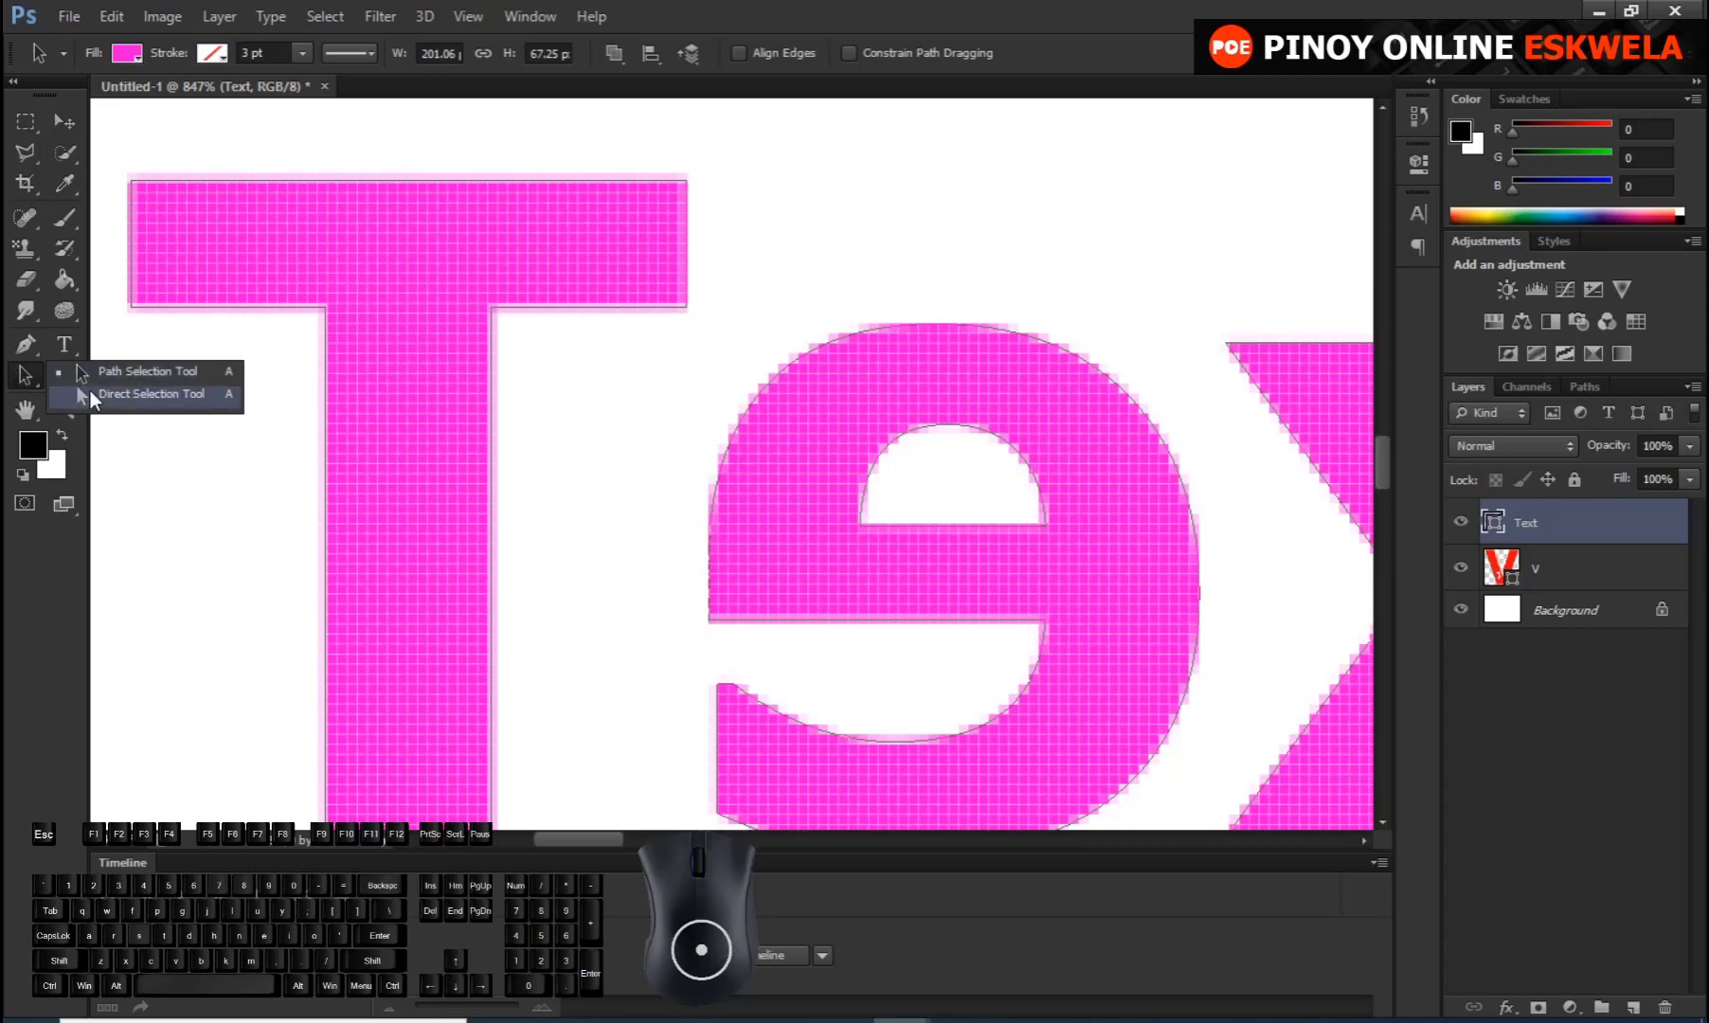
{"action": "left_click", "coordinate": [99, 399]}
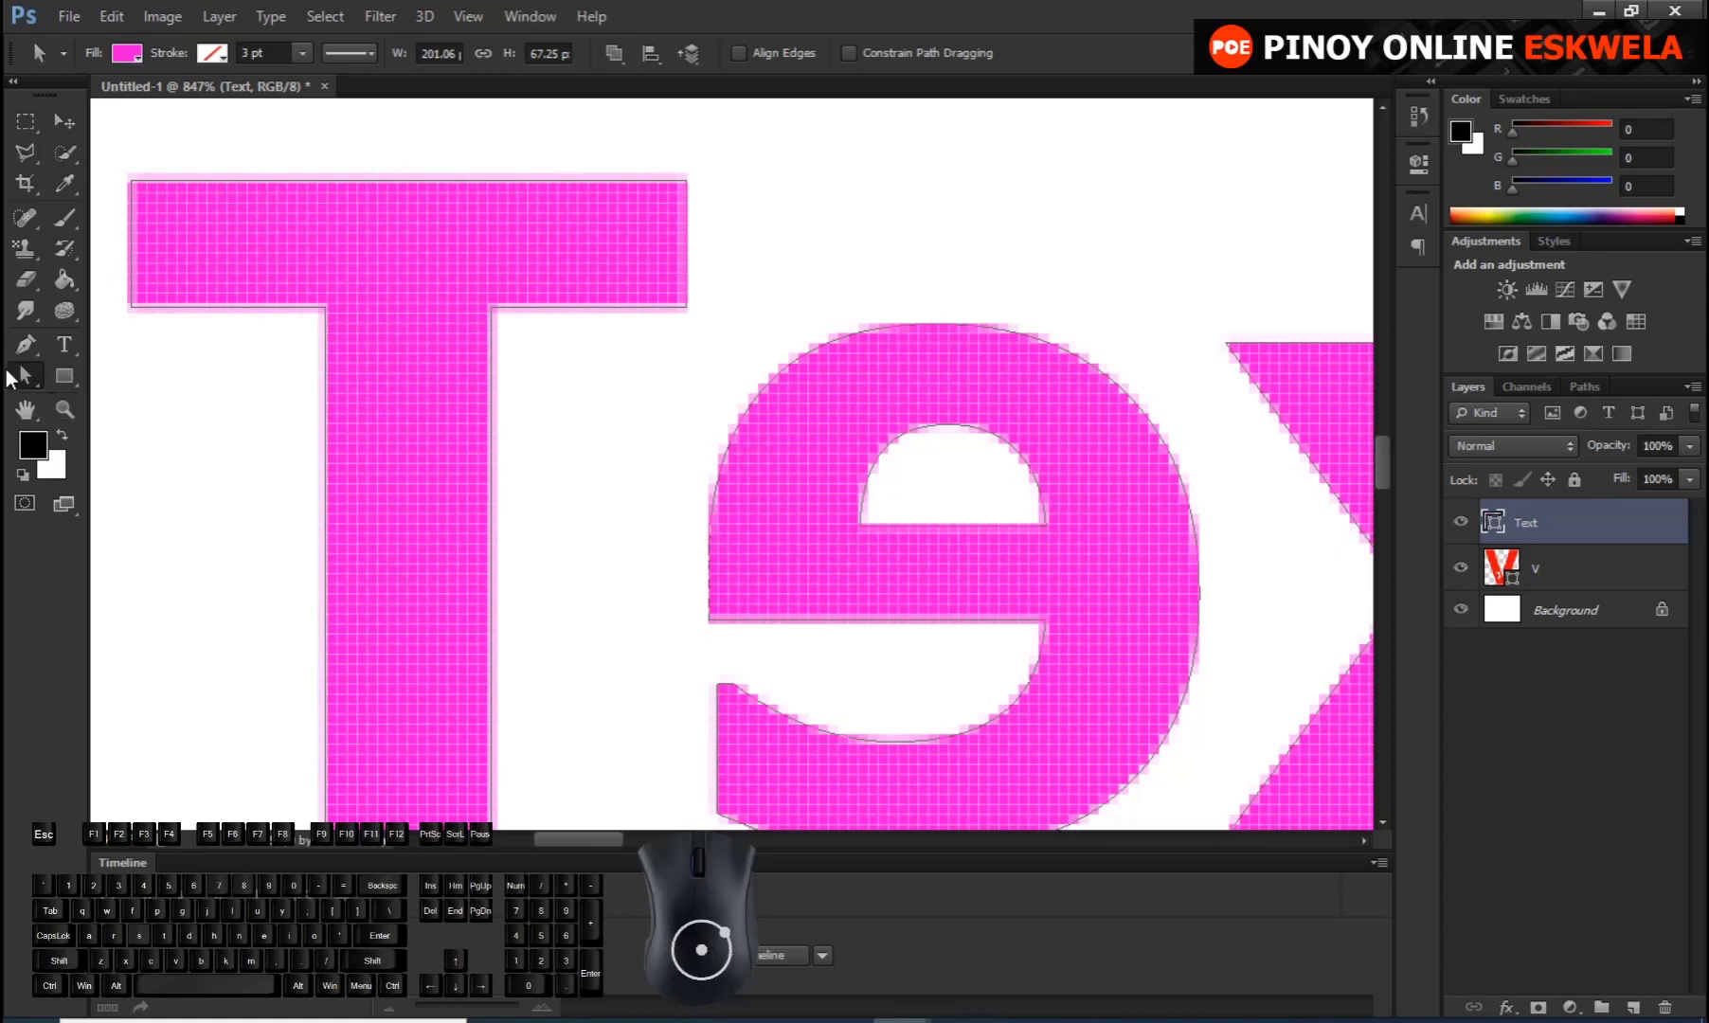
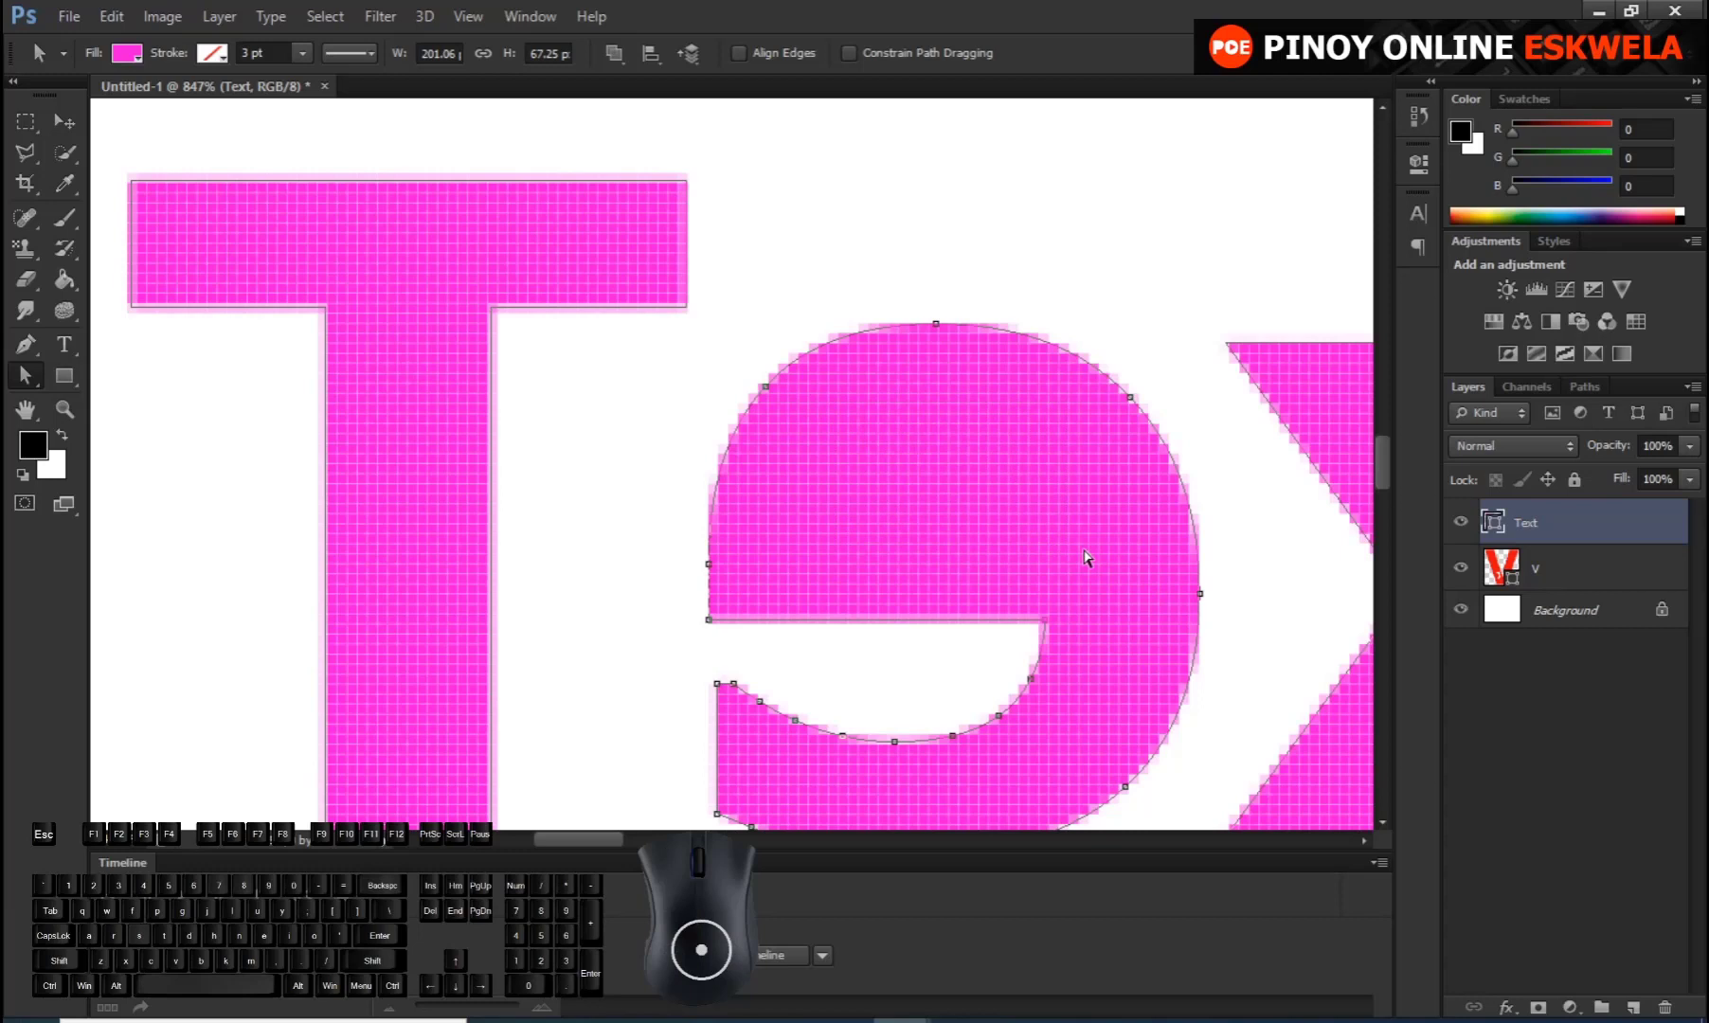
{"action": "right_click", "coordinate": [64, 388]}
{"action": "left_click", "coordinate": [152, 494]}
Choose the heart from the Custom Shape picker as the shape to draw inside the e
{"action": "left_click", "coordinate": [925, 59]}
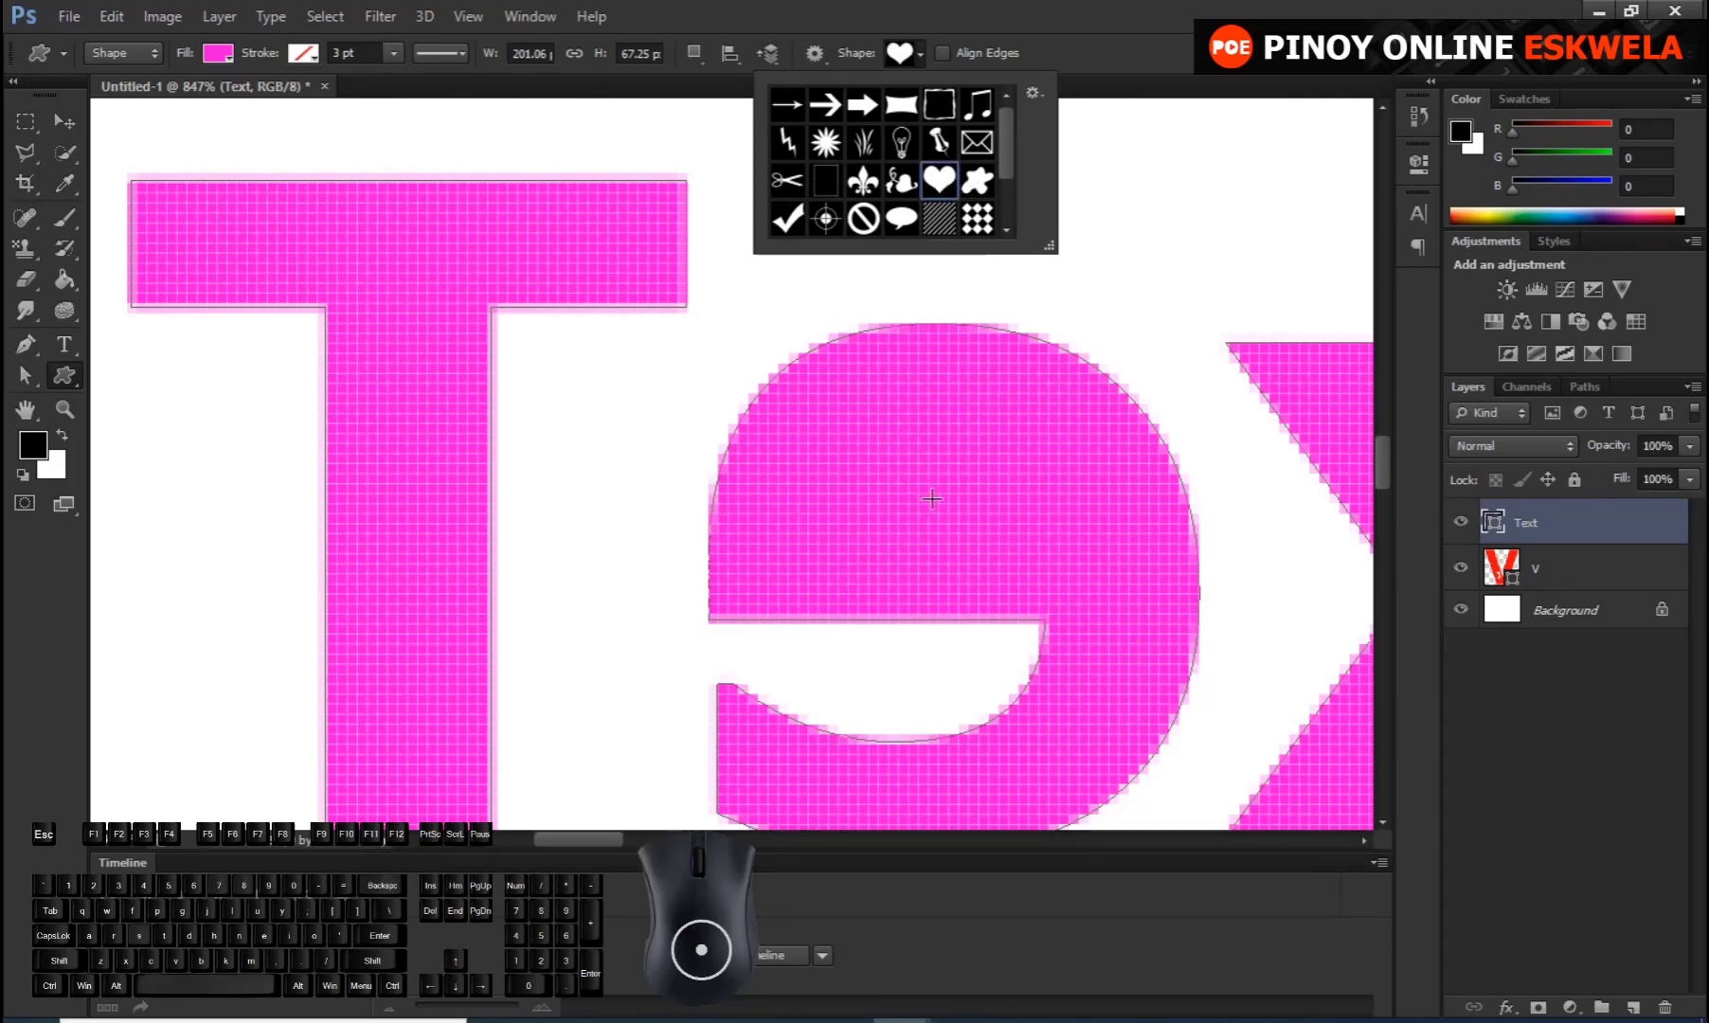
{"action": "key", "text": "Return"}
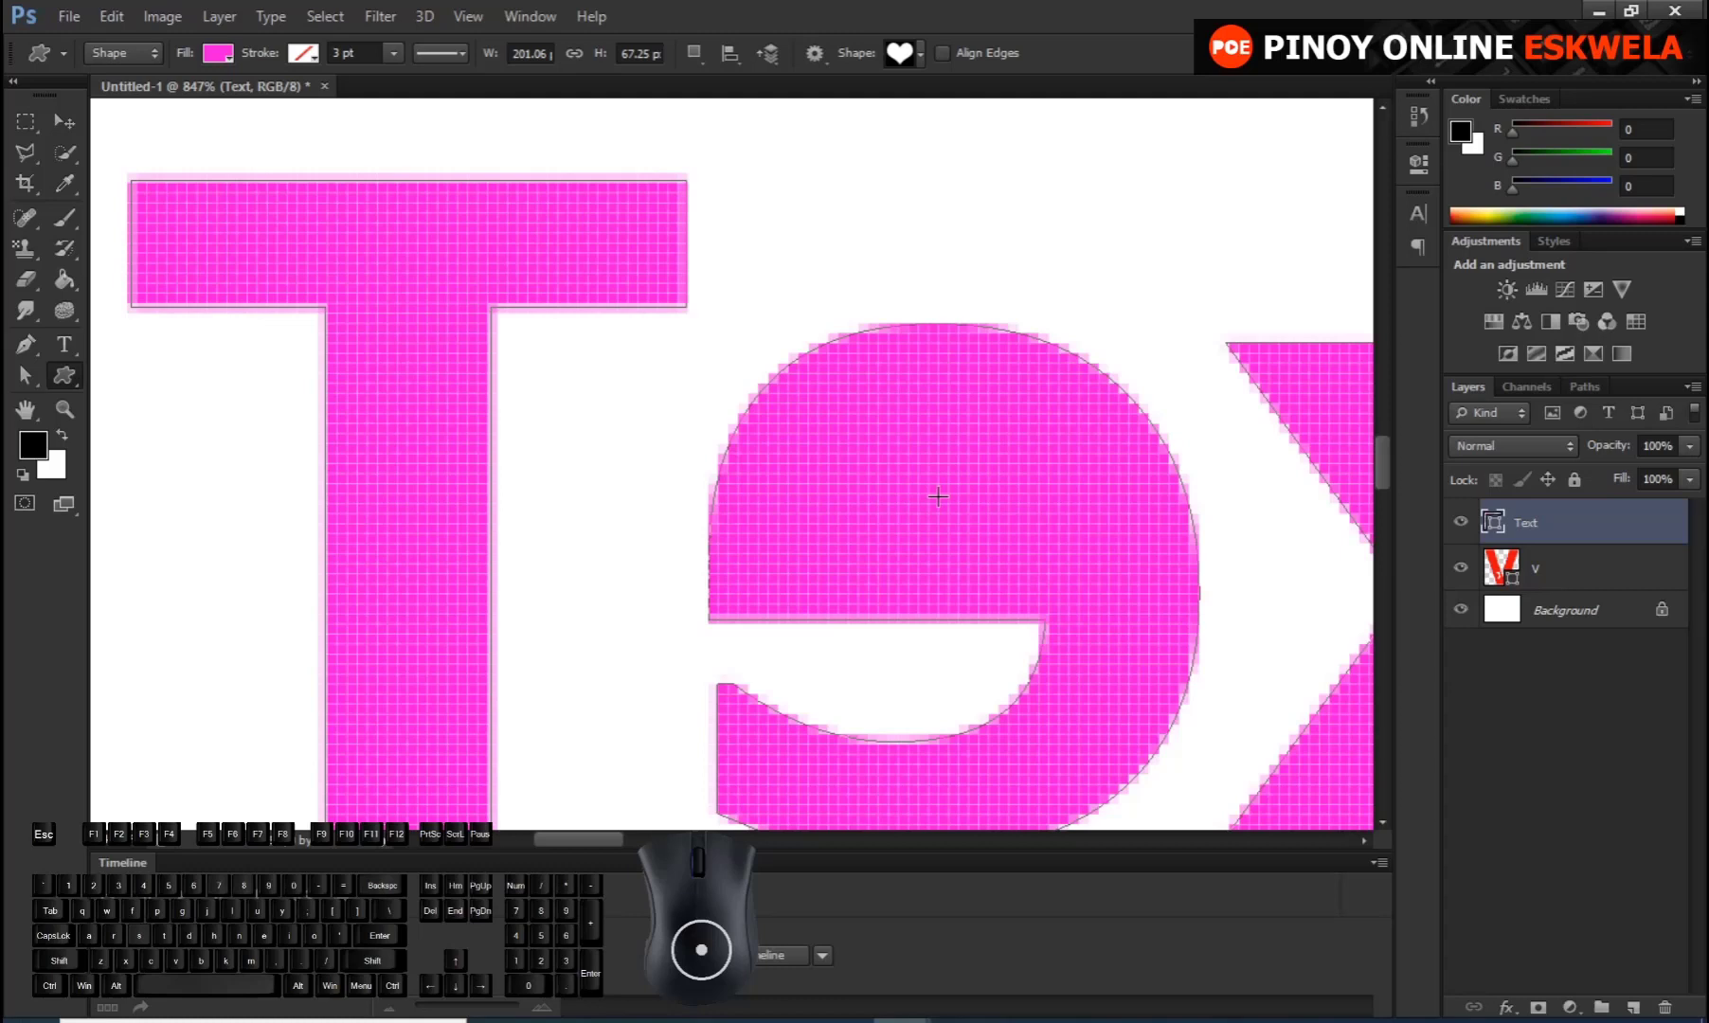